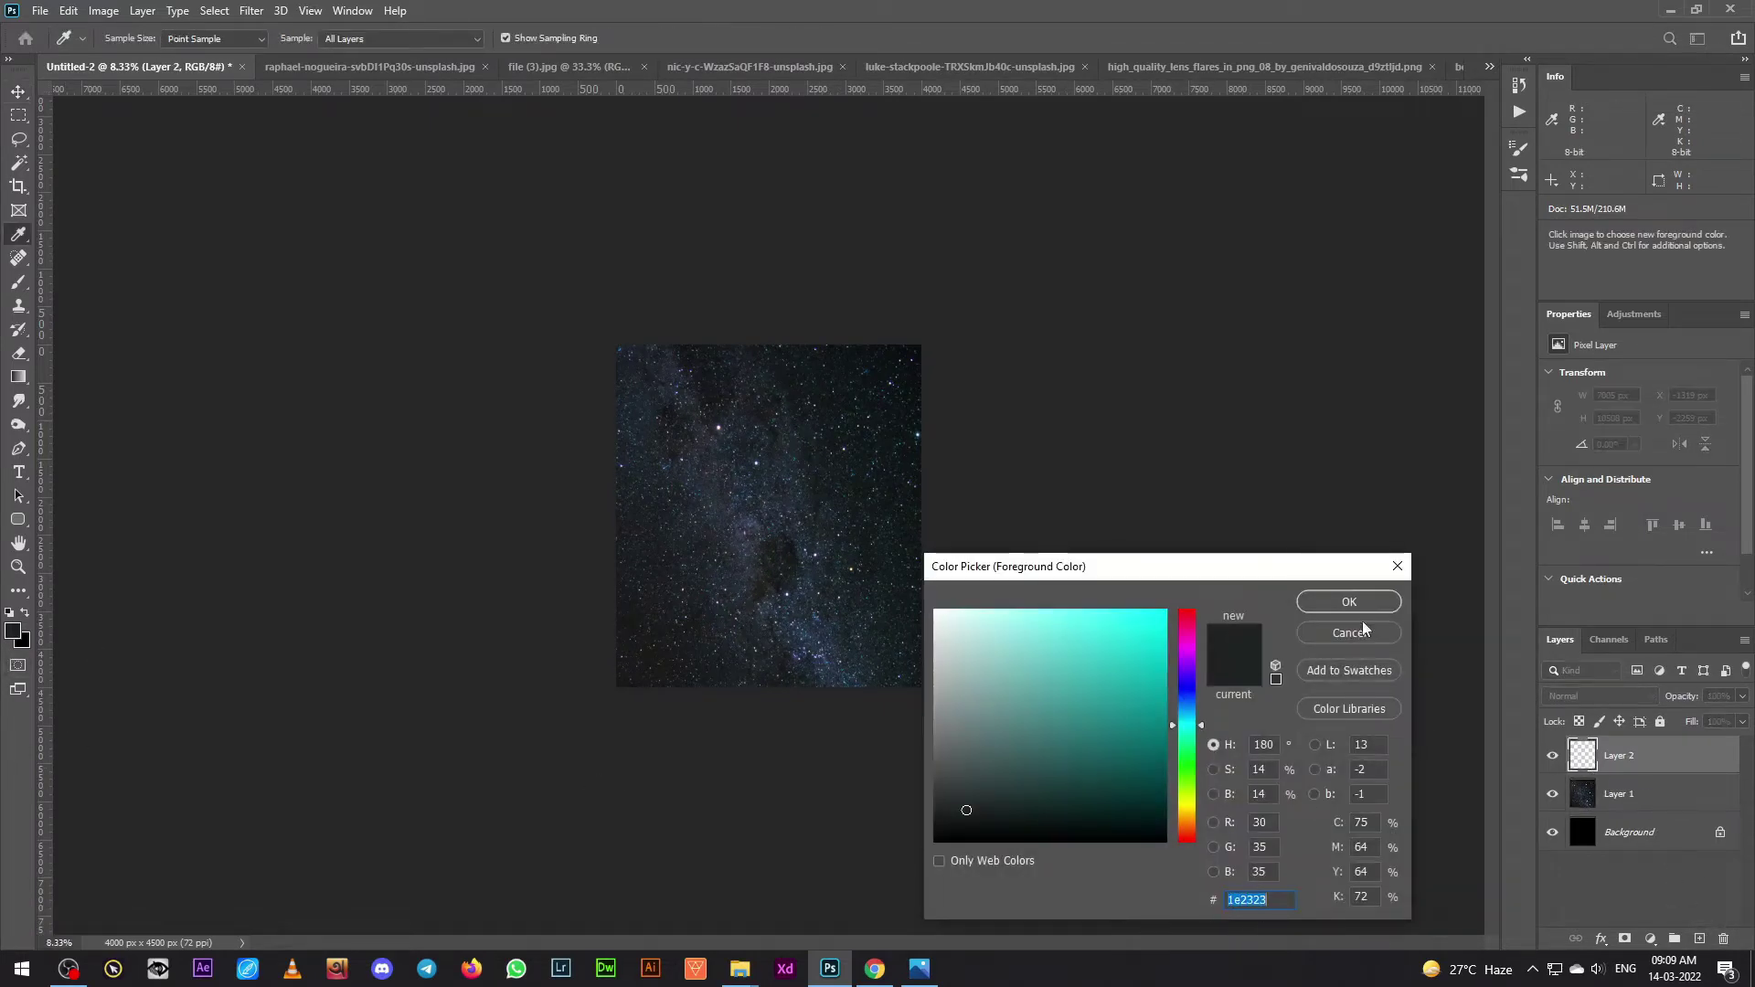
# - Fill the new layer with dark #1e2323 and darken the sky with Brightness -28, Contrast 44
pyautogui.press('alt+BackSpace')
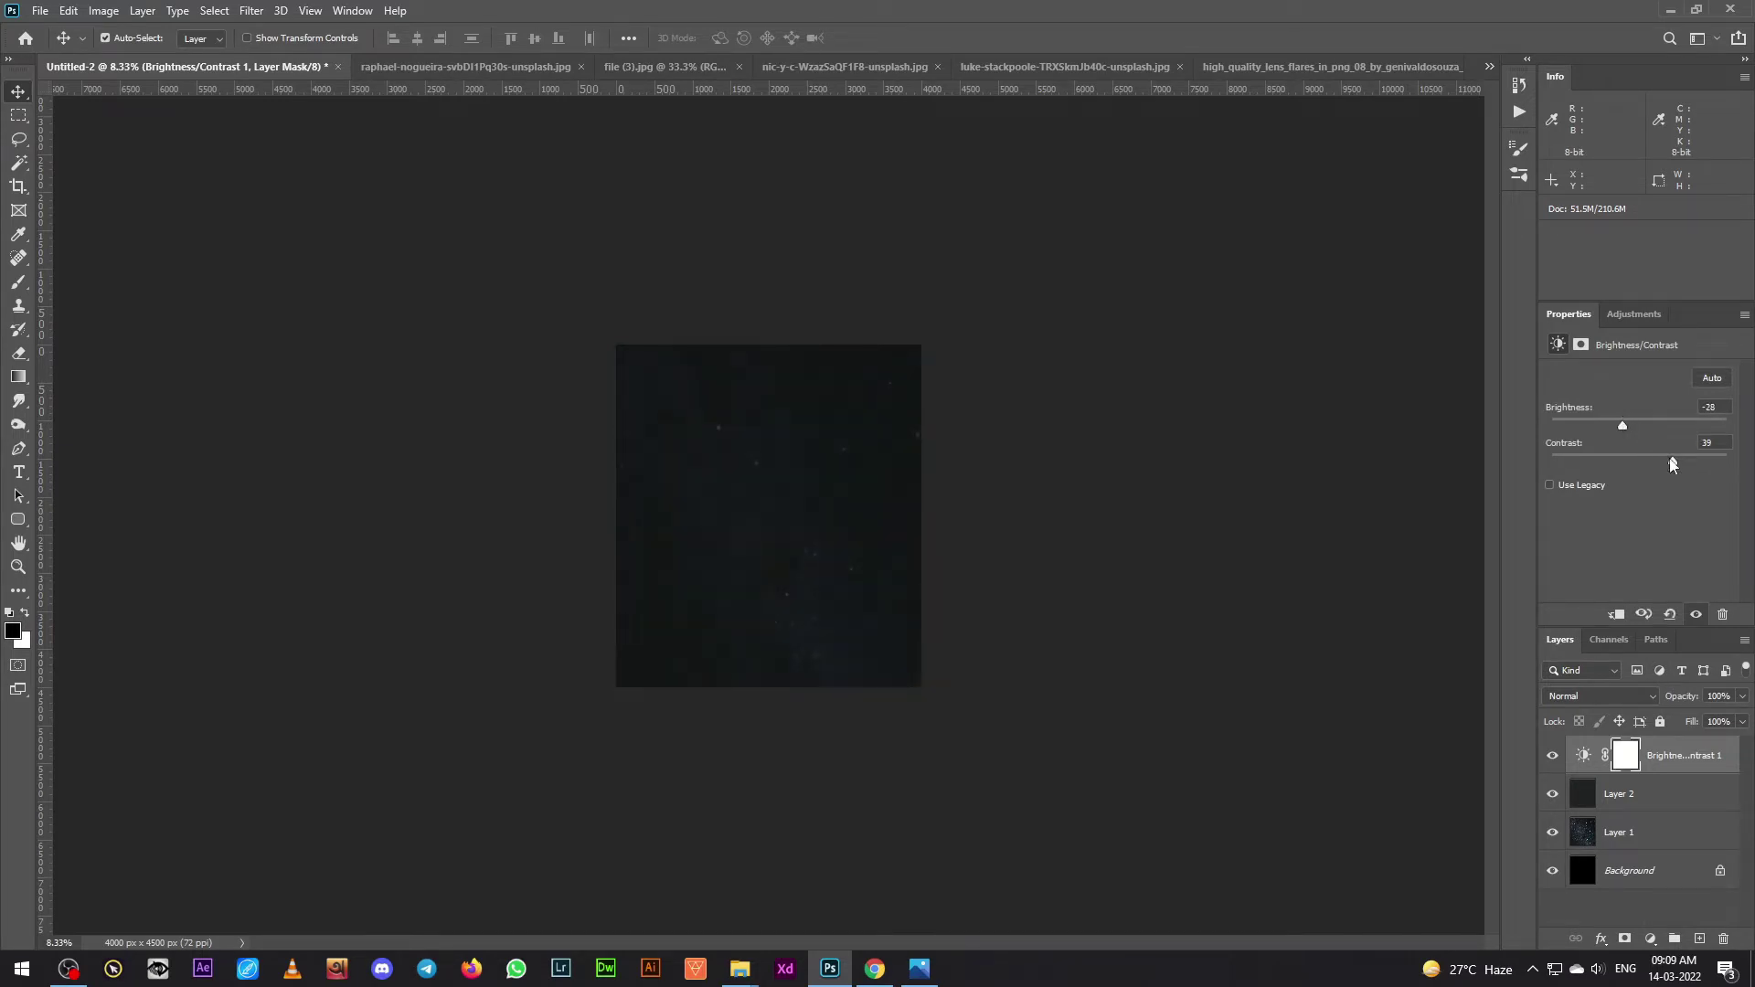
pyautogui.scroll(3)
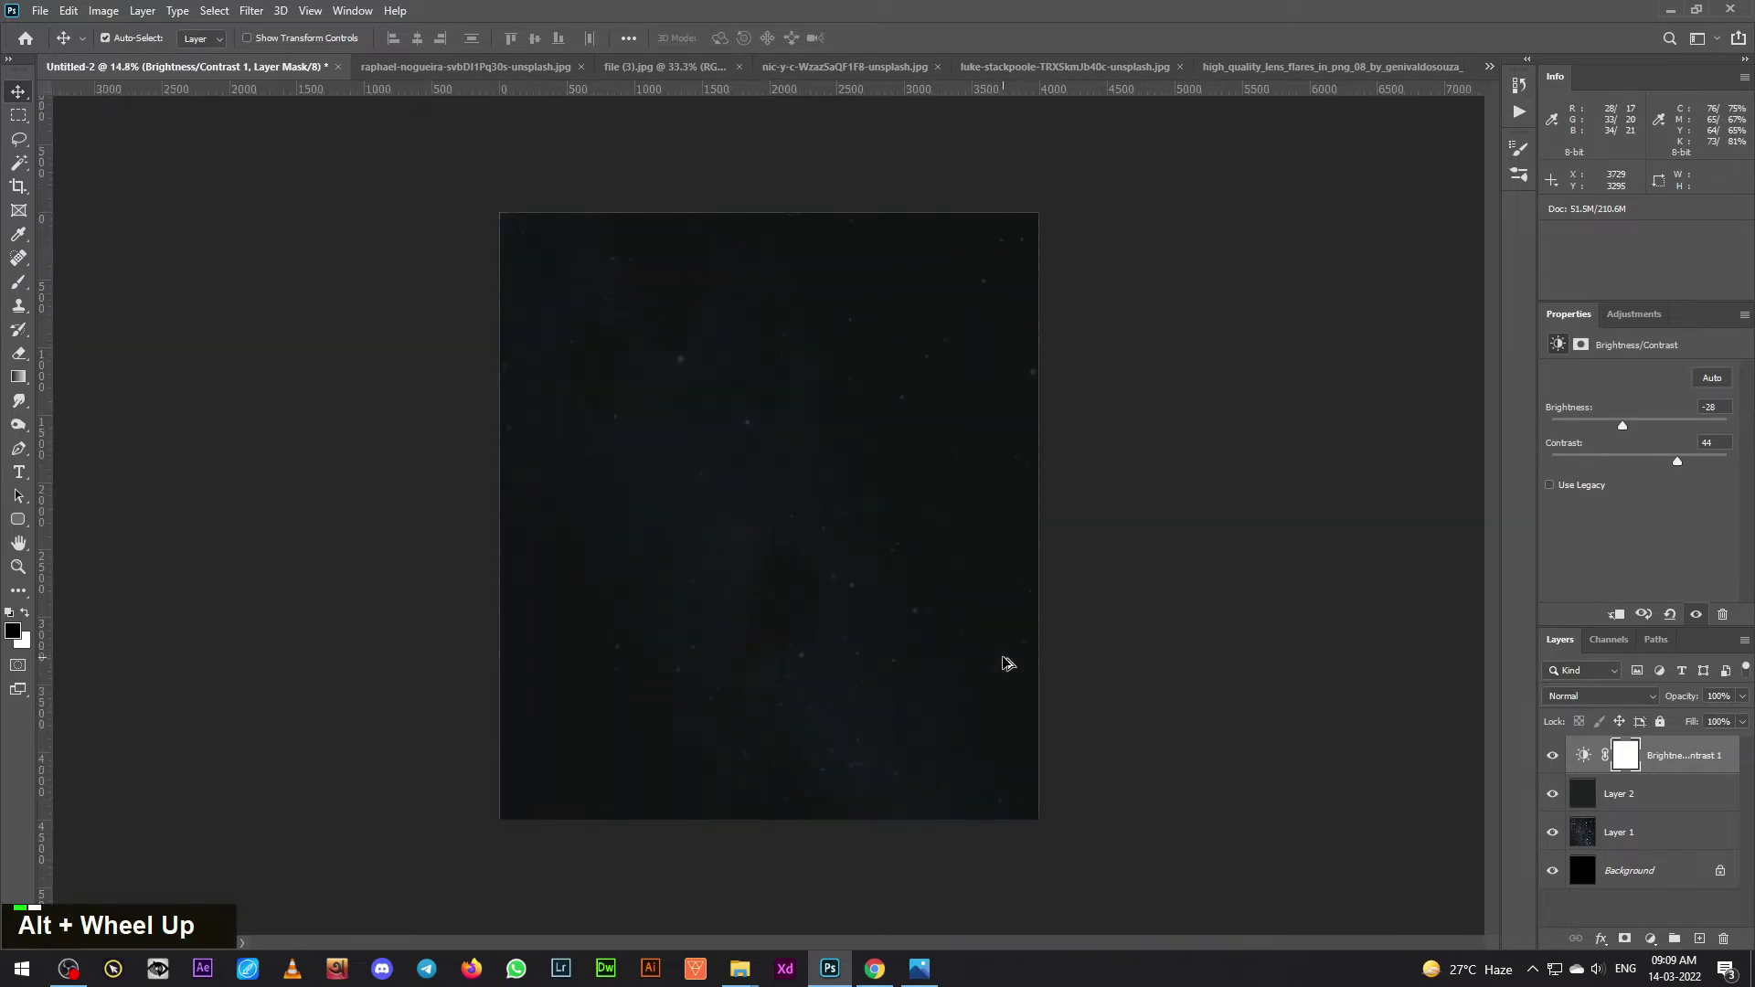
pyautogui.scroll(3)
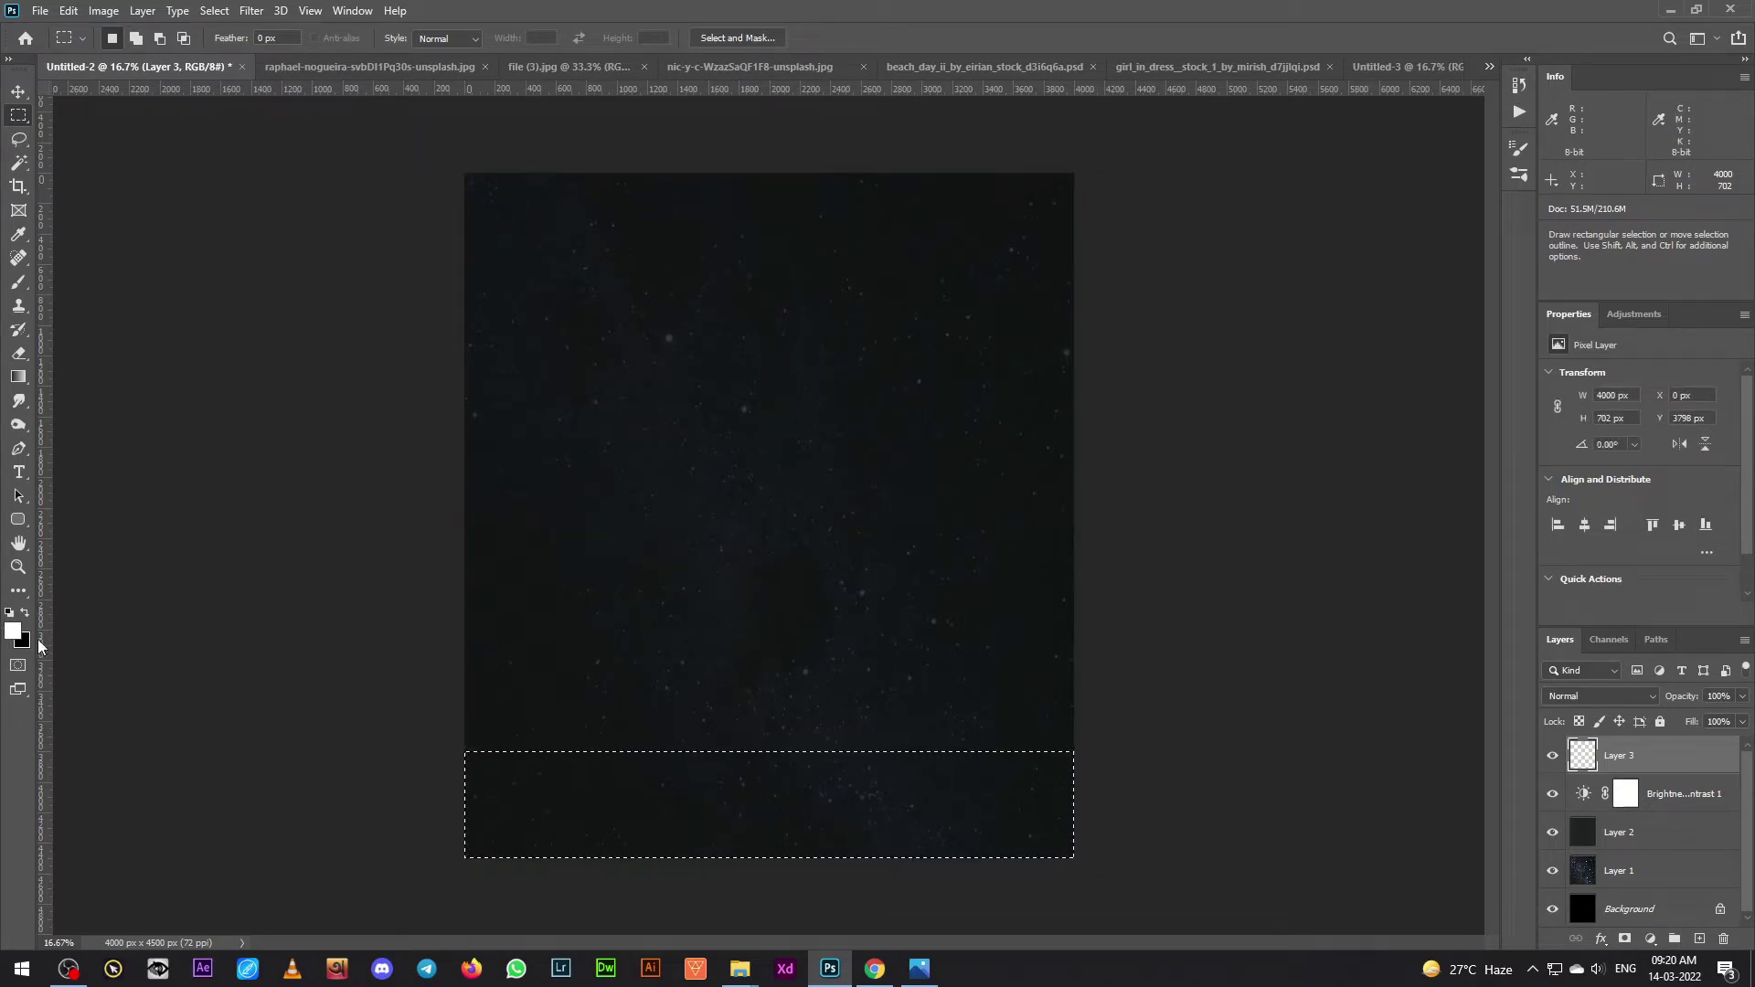
# - Fill the bottom strip selection with white and deselect it, ready for the marsh photo
pyautogui.press('alt+BackSpace')
pyautogui.press('ctrl+d')
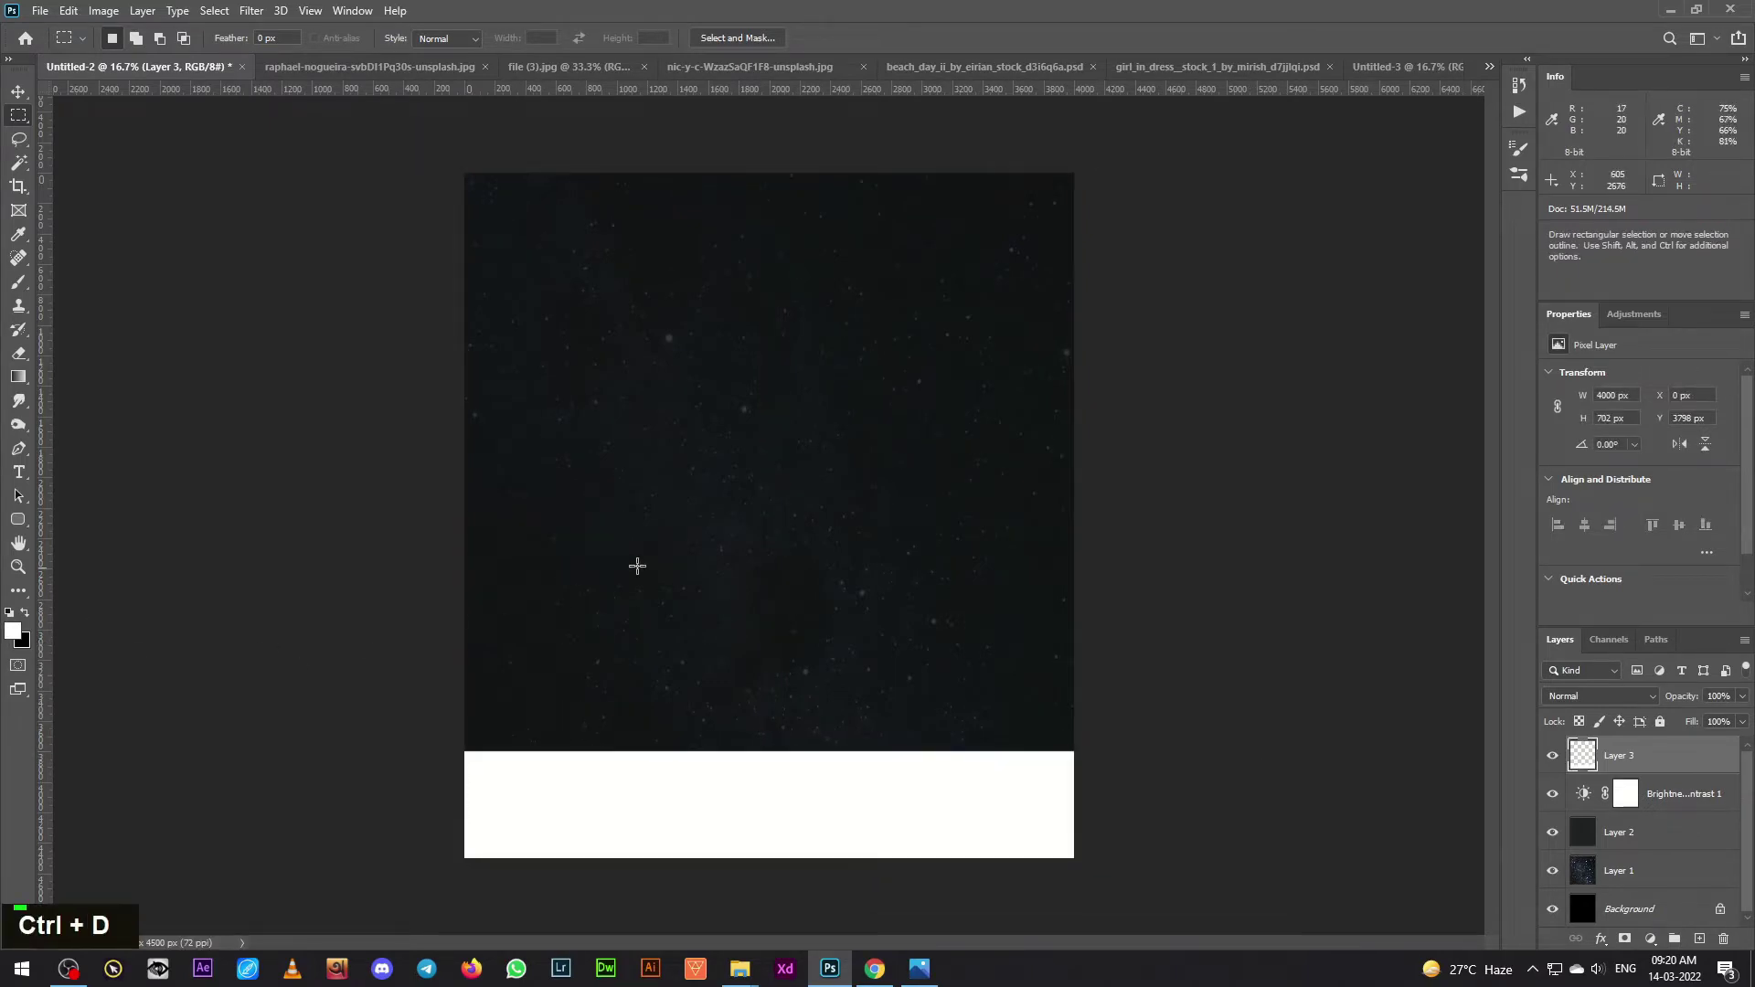
pyautogui.scroll(3)
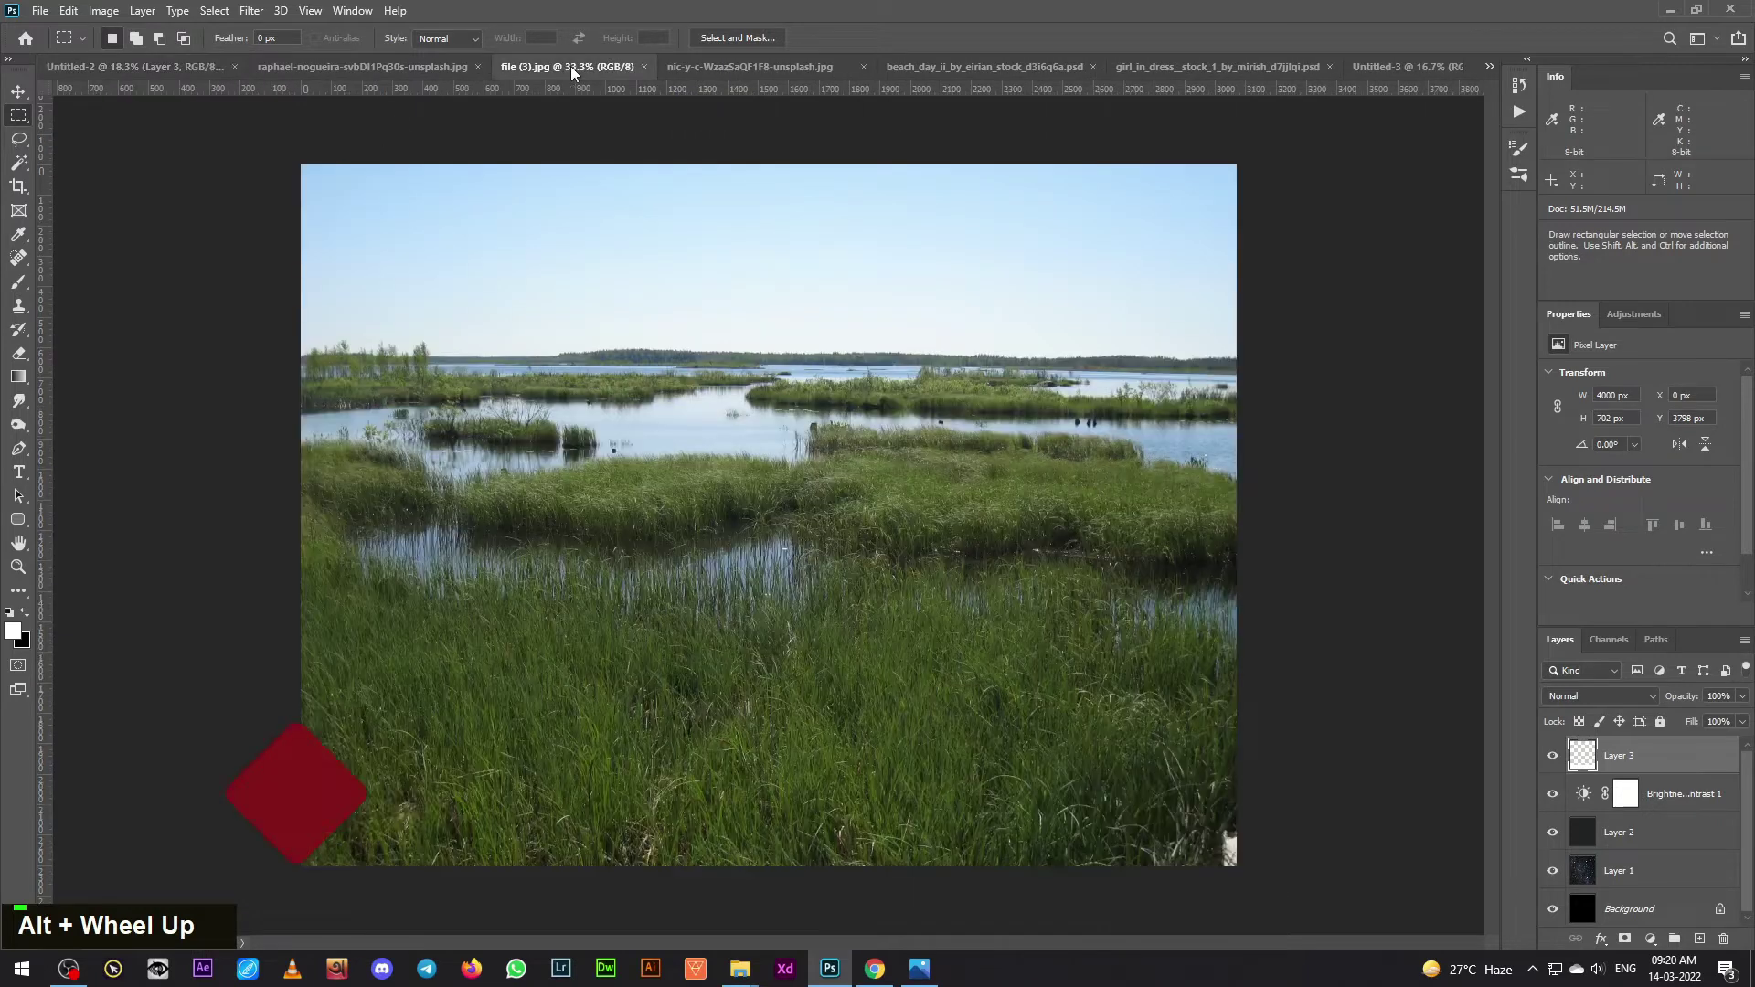
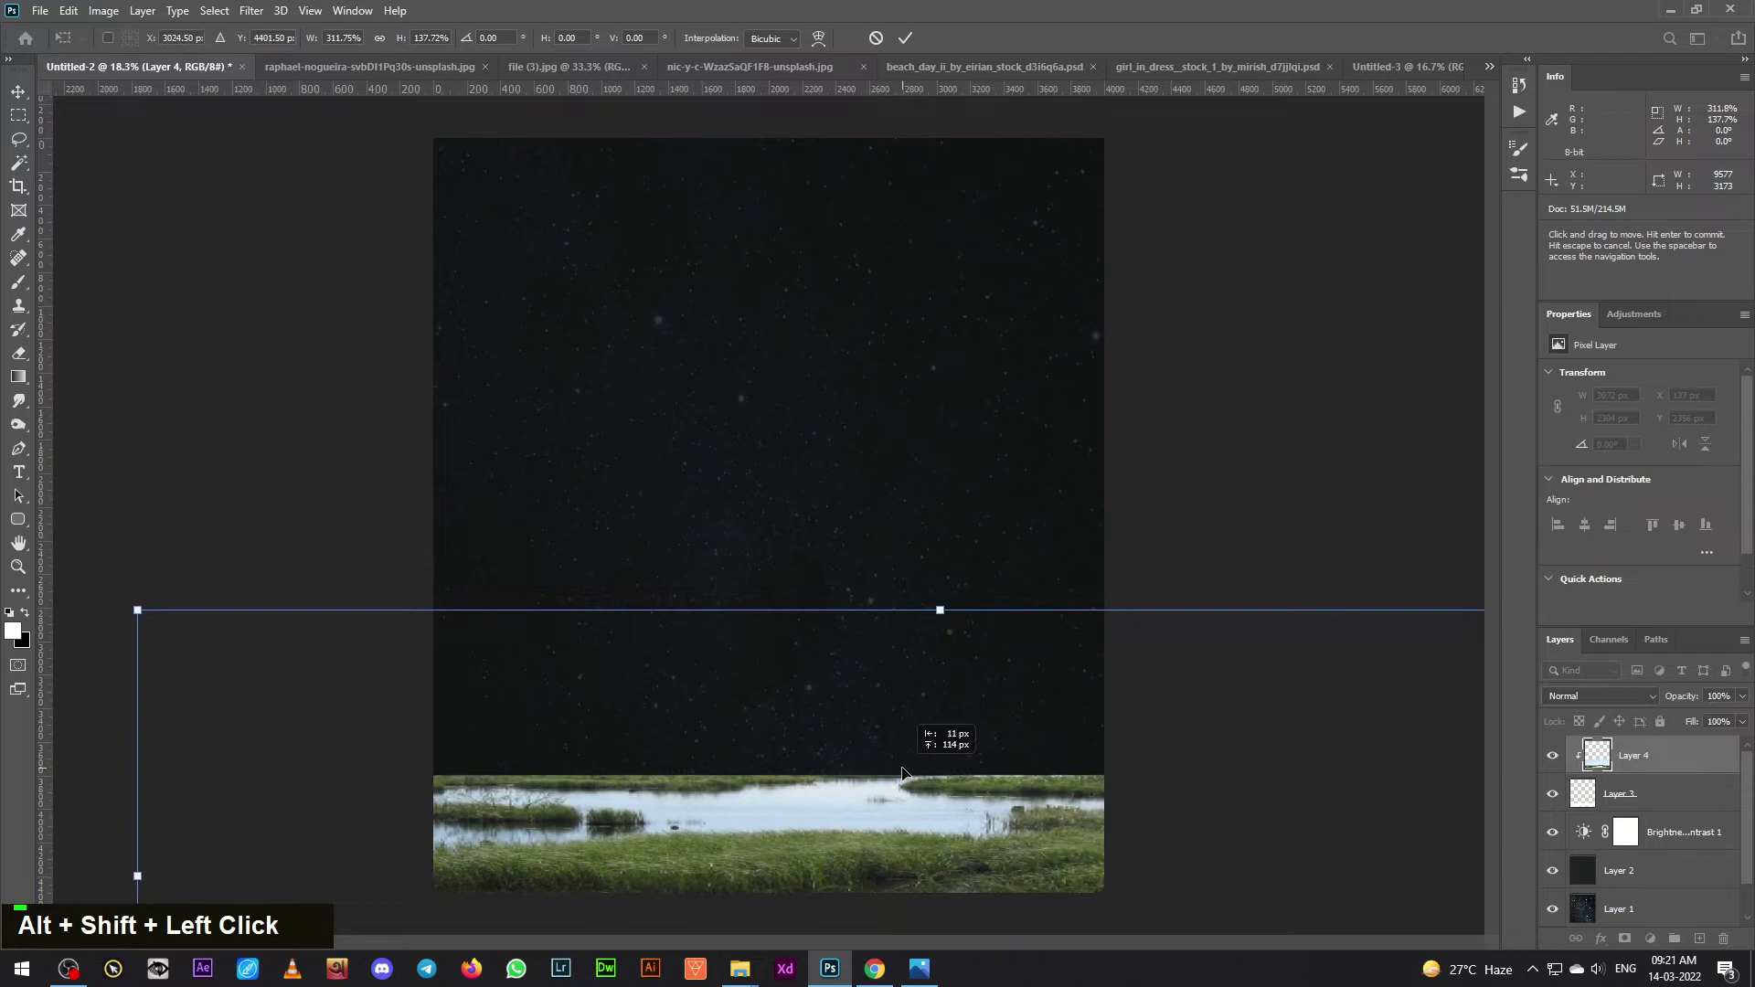
# - Duplicate the marsh layer and transform the copy into place along the strip
pyautogui.press('Return')
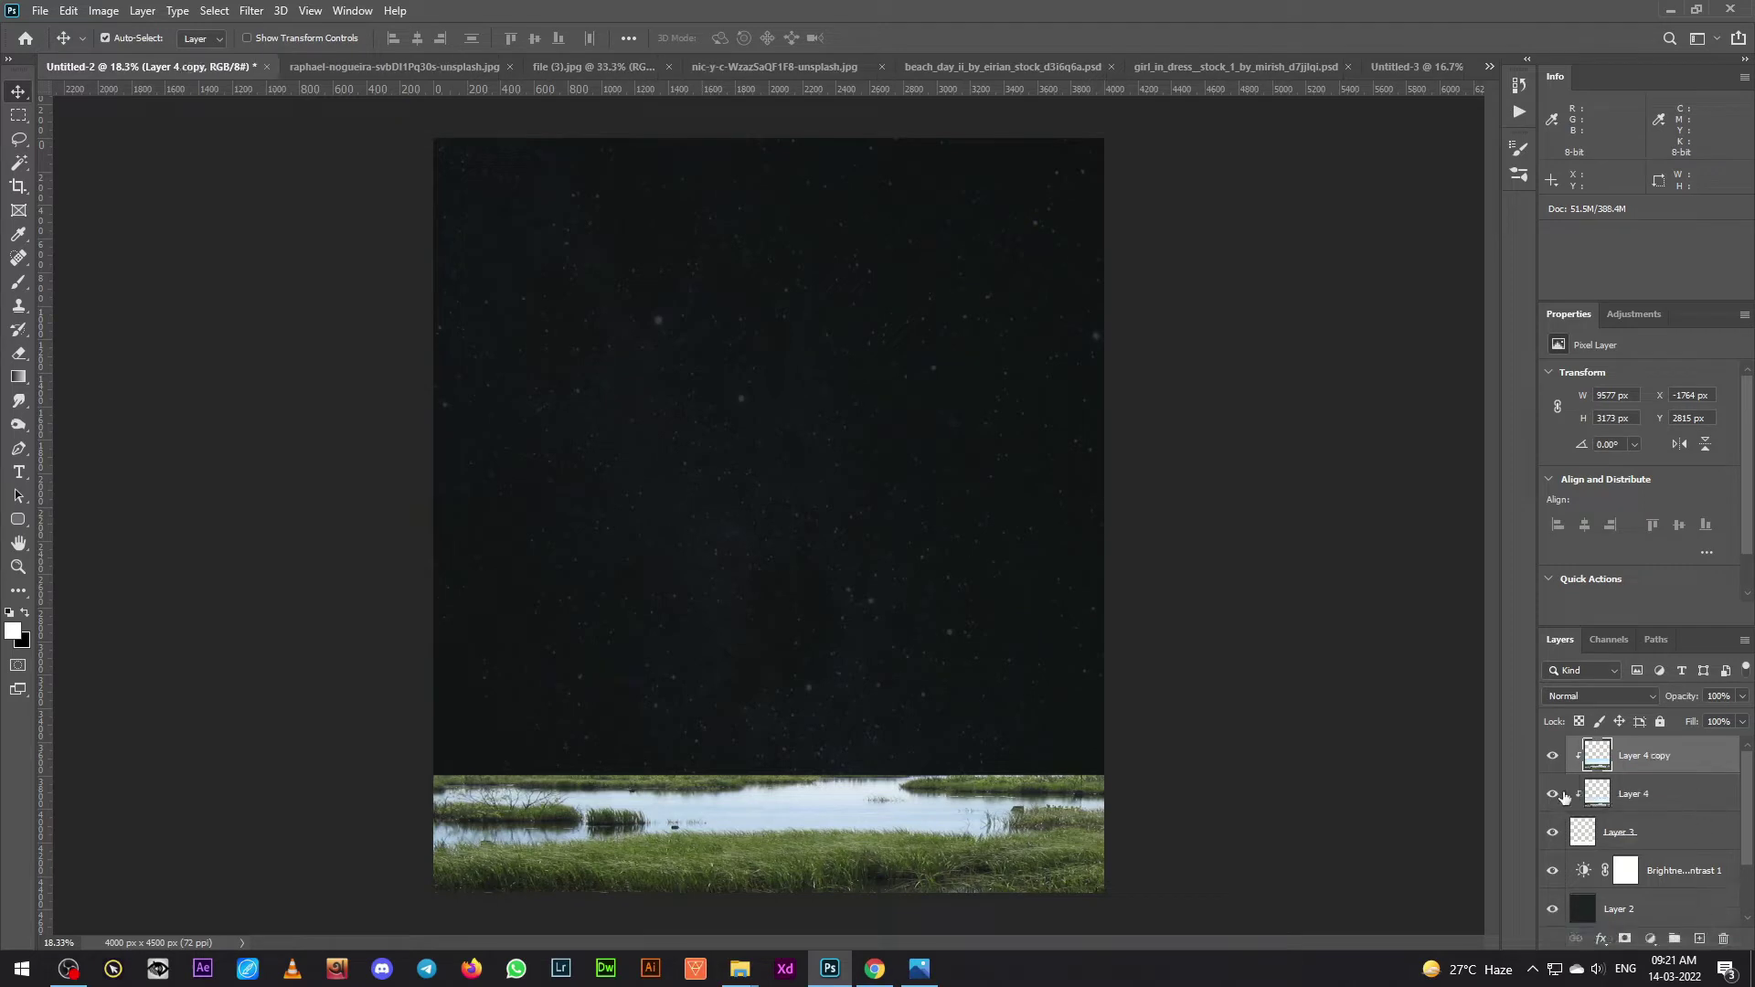
pyautogui.press('ctrl+t')
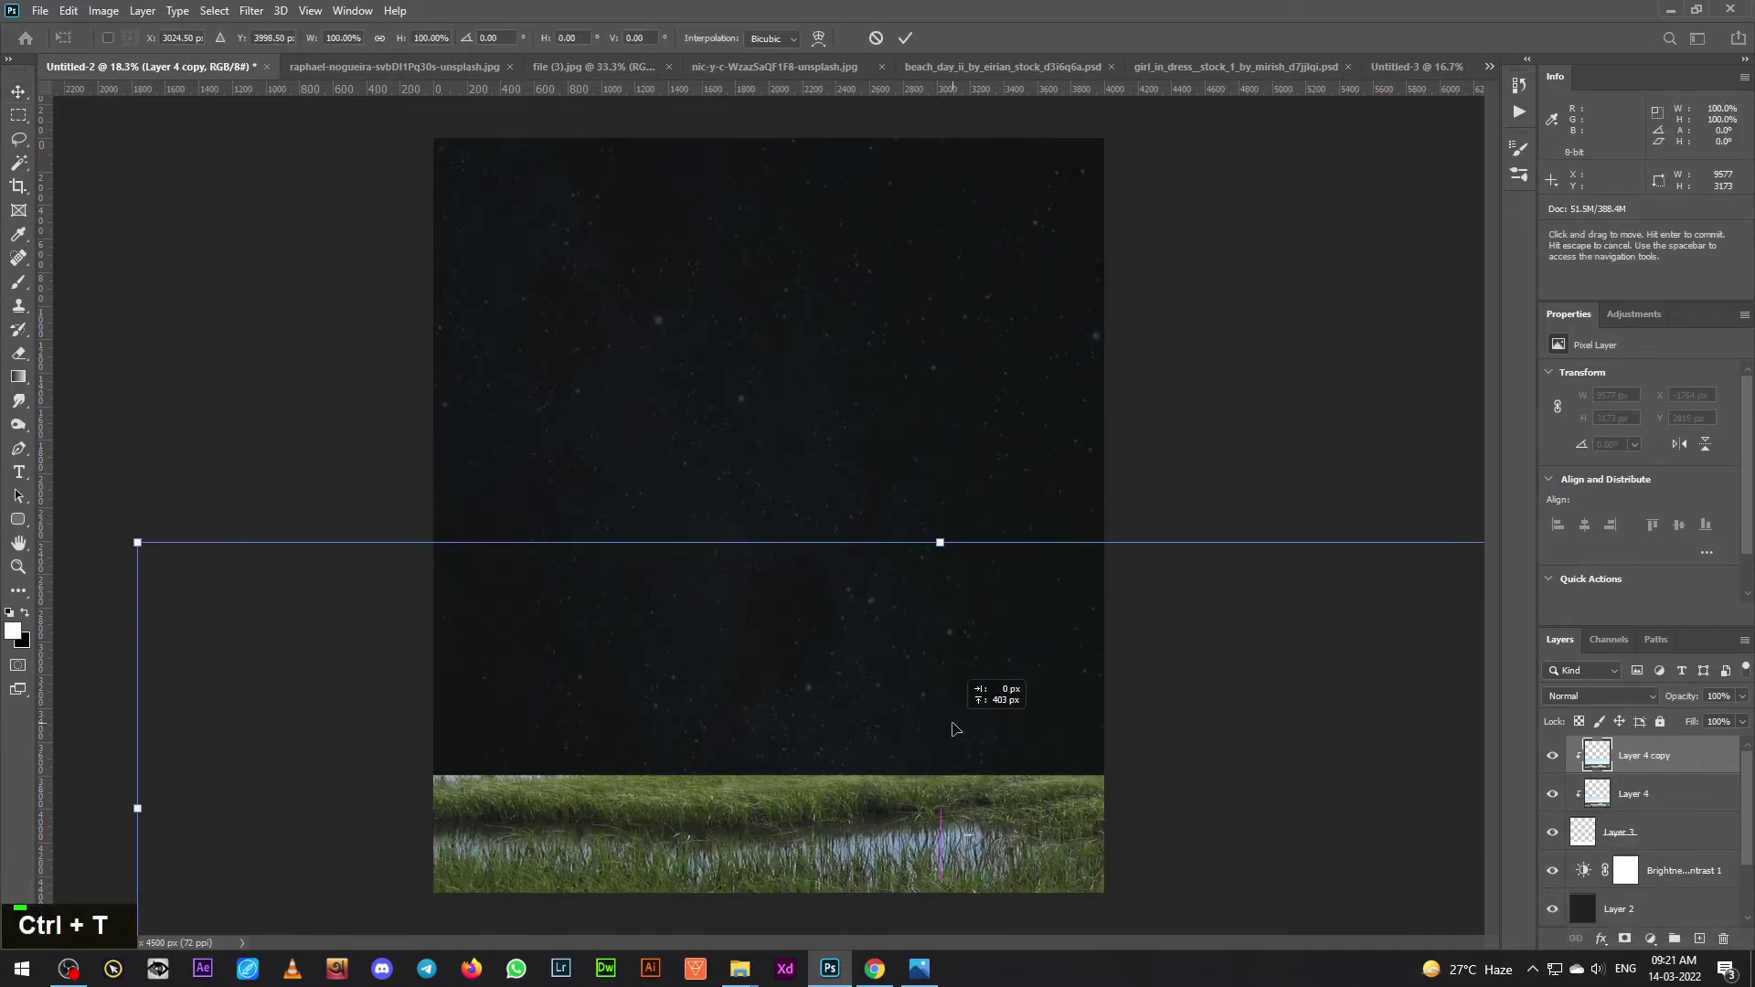
pyautogui.press('Return')
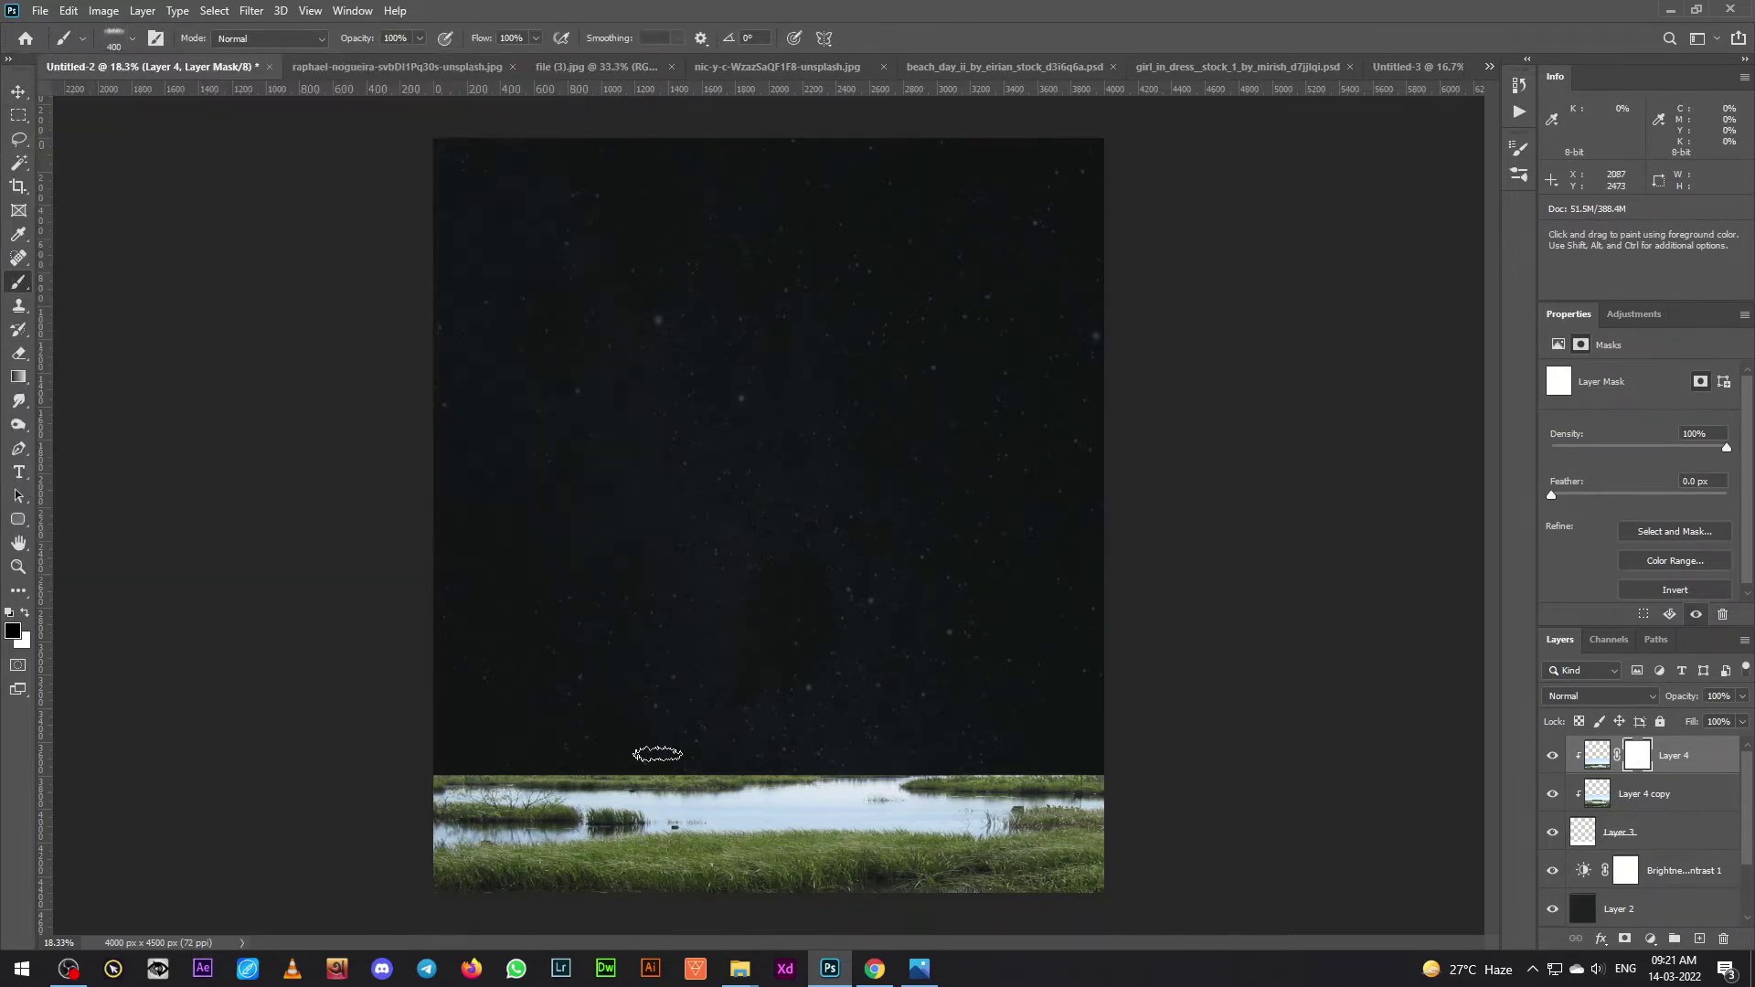
# - Mask the marsh copy with a soft black brush along the horizon so it blends into the sky
pyautogui.press('ctrl+=')
pyautogui.press('ctrl+=')
pyautogui.press('space')
pyautogui.press('[')
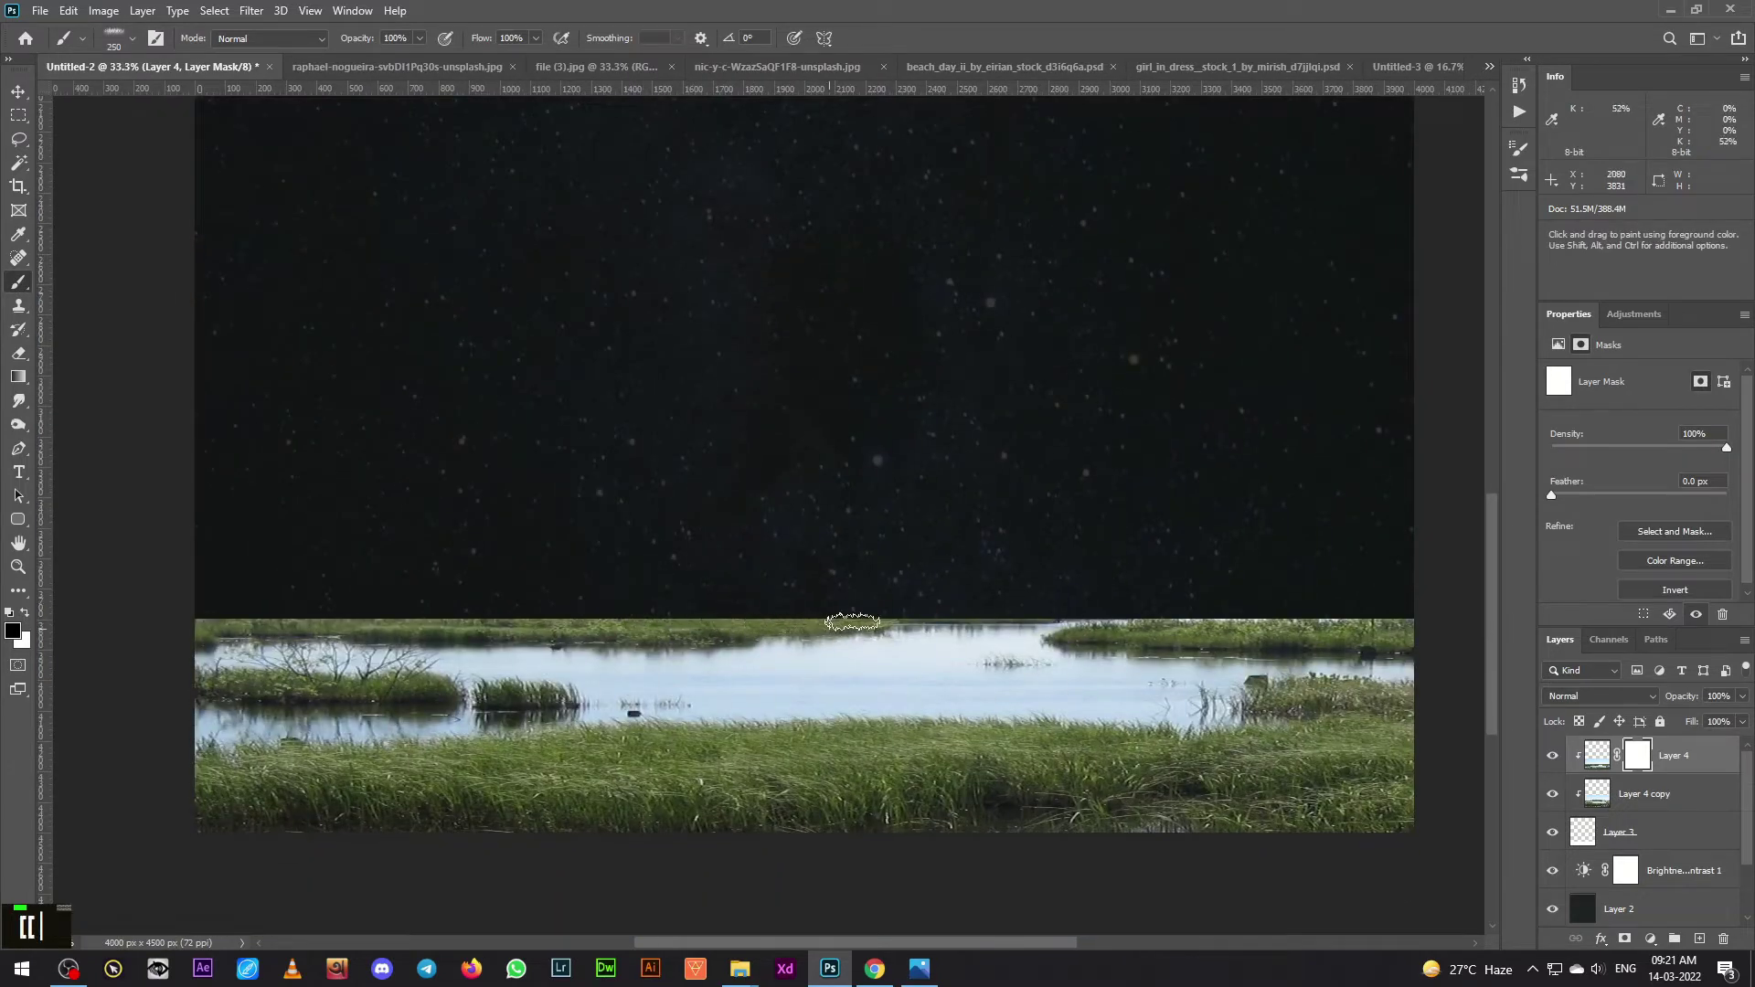
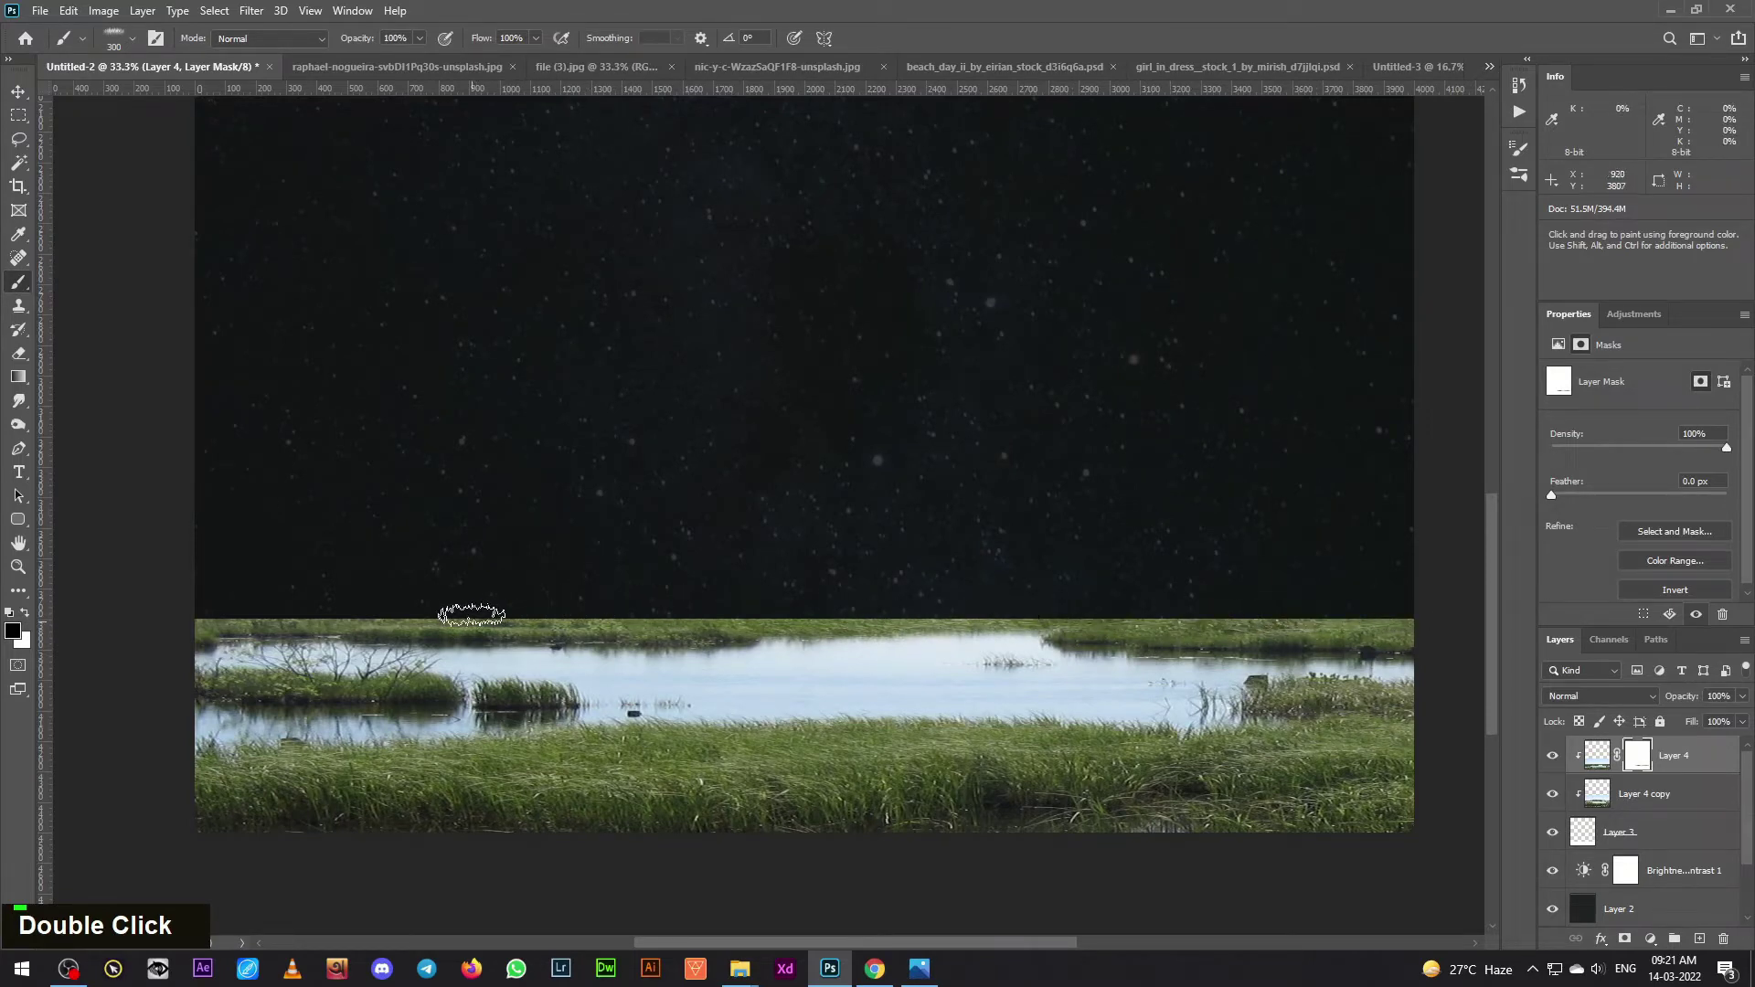
pyautogui.press('ctrl+-')
pyautogui.press('ctrl+-')
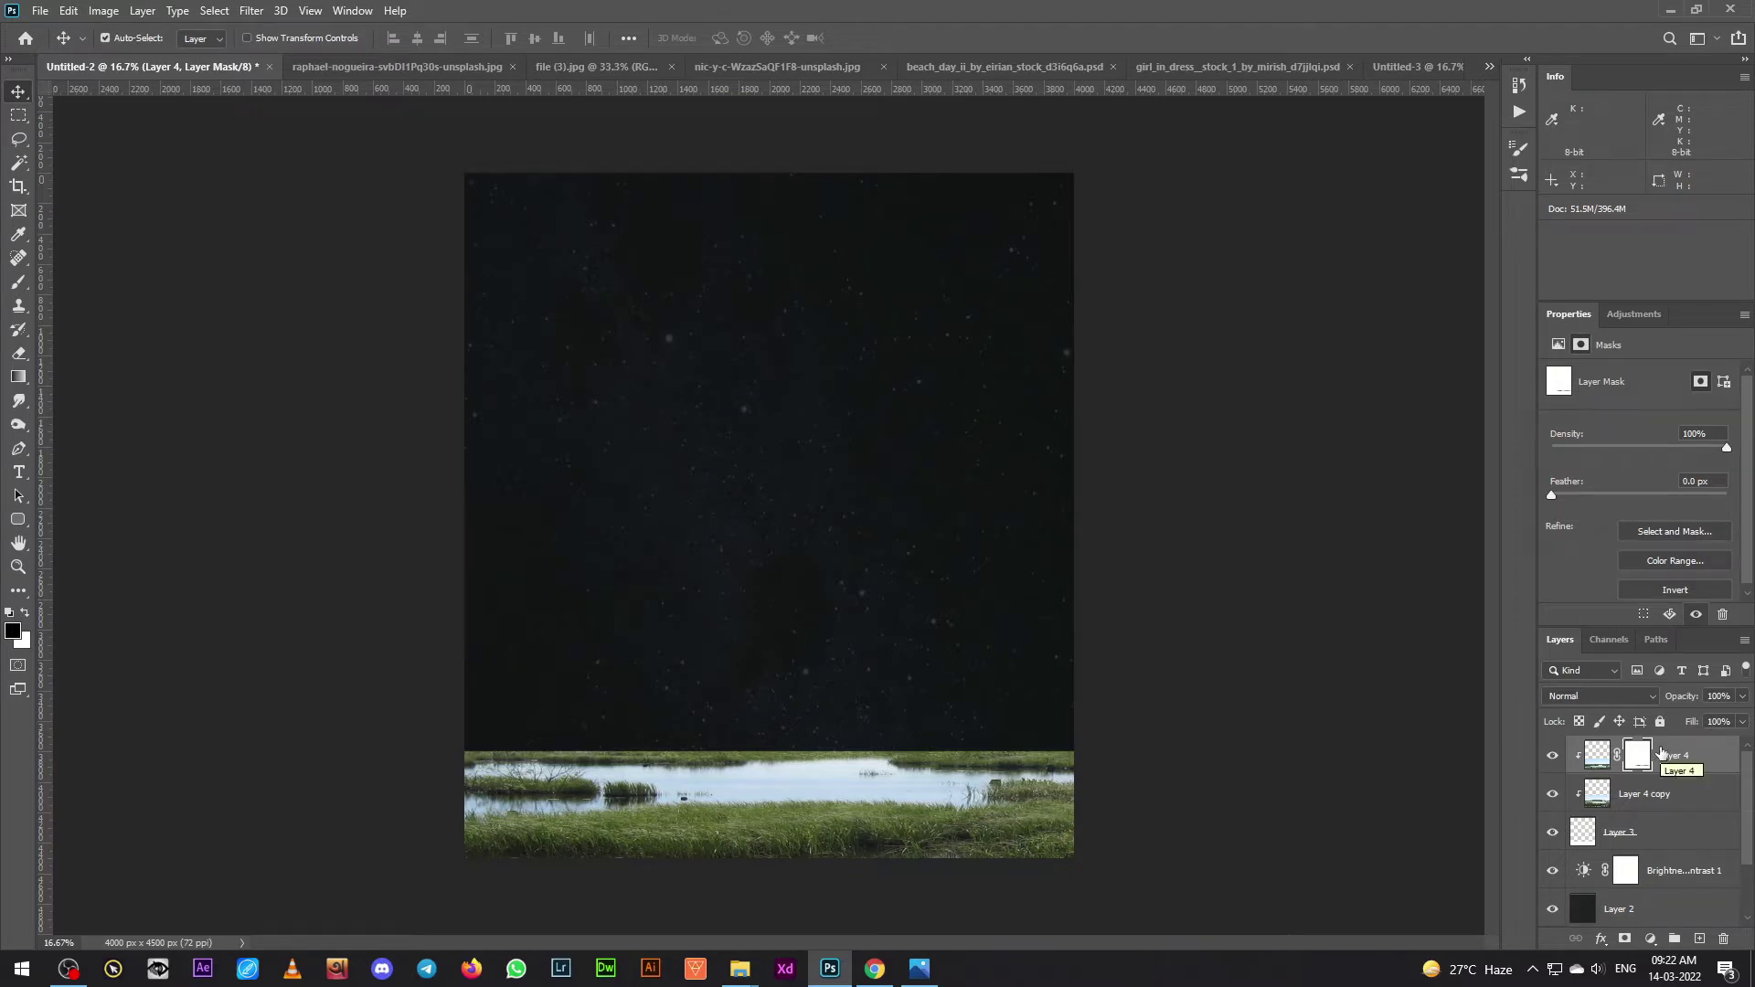
# - Merge the two marsh layers and place the keyhole group beneath them in the sky
pyautogui.click(1704, 805)
pyautogui.rightClick(1666, 804)
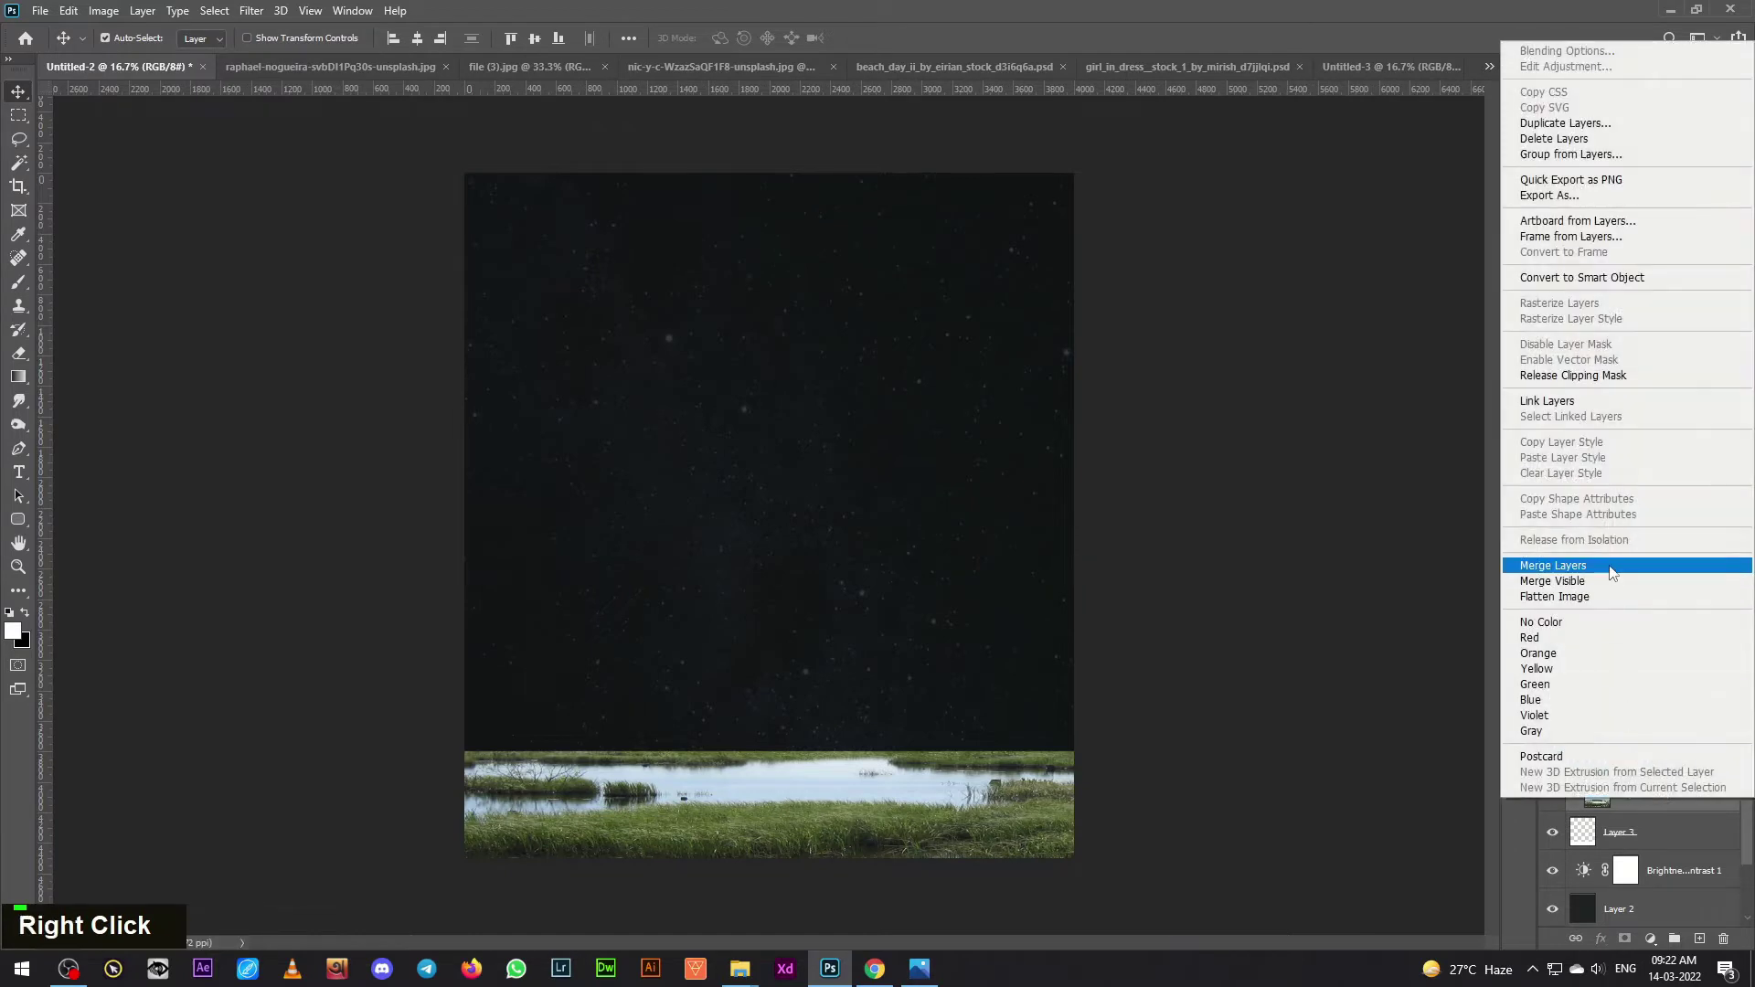
pyautogui.doubleClick(1554, 761)
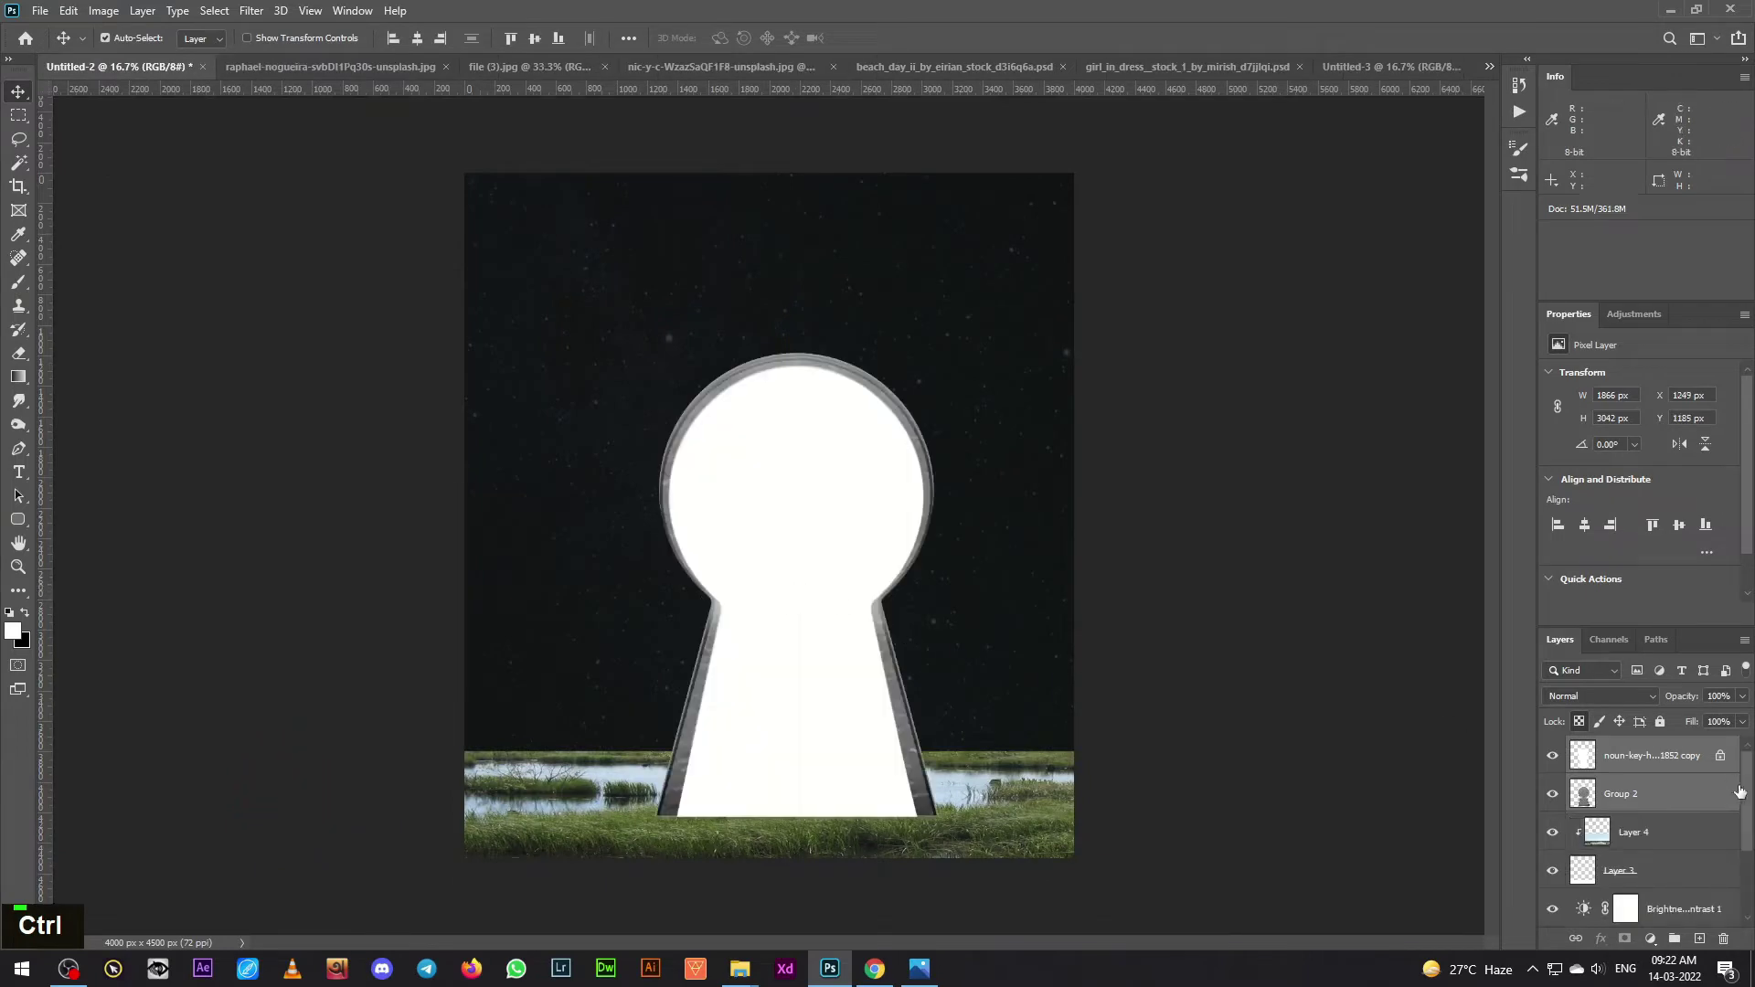
pyautogui.scroll(-3)
pyautogui.scroll(3)
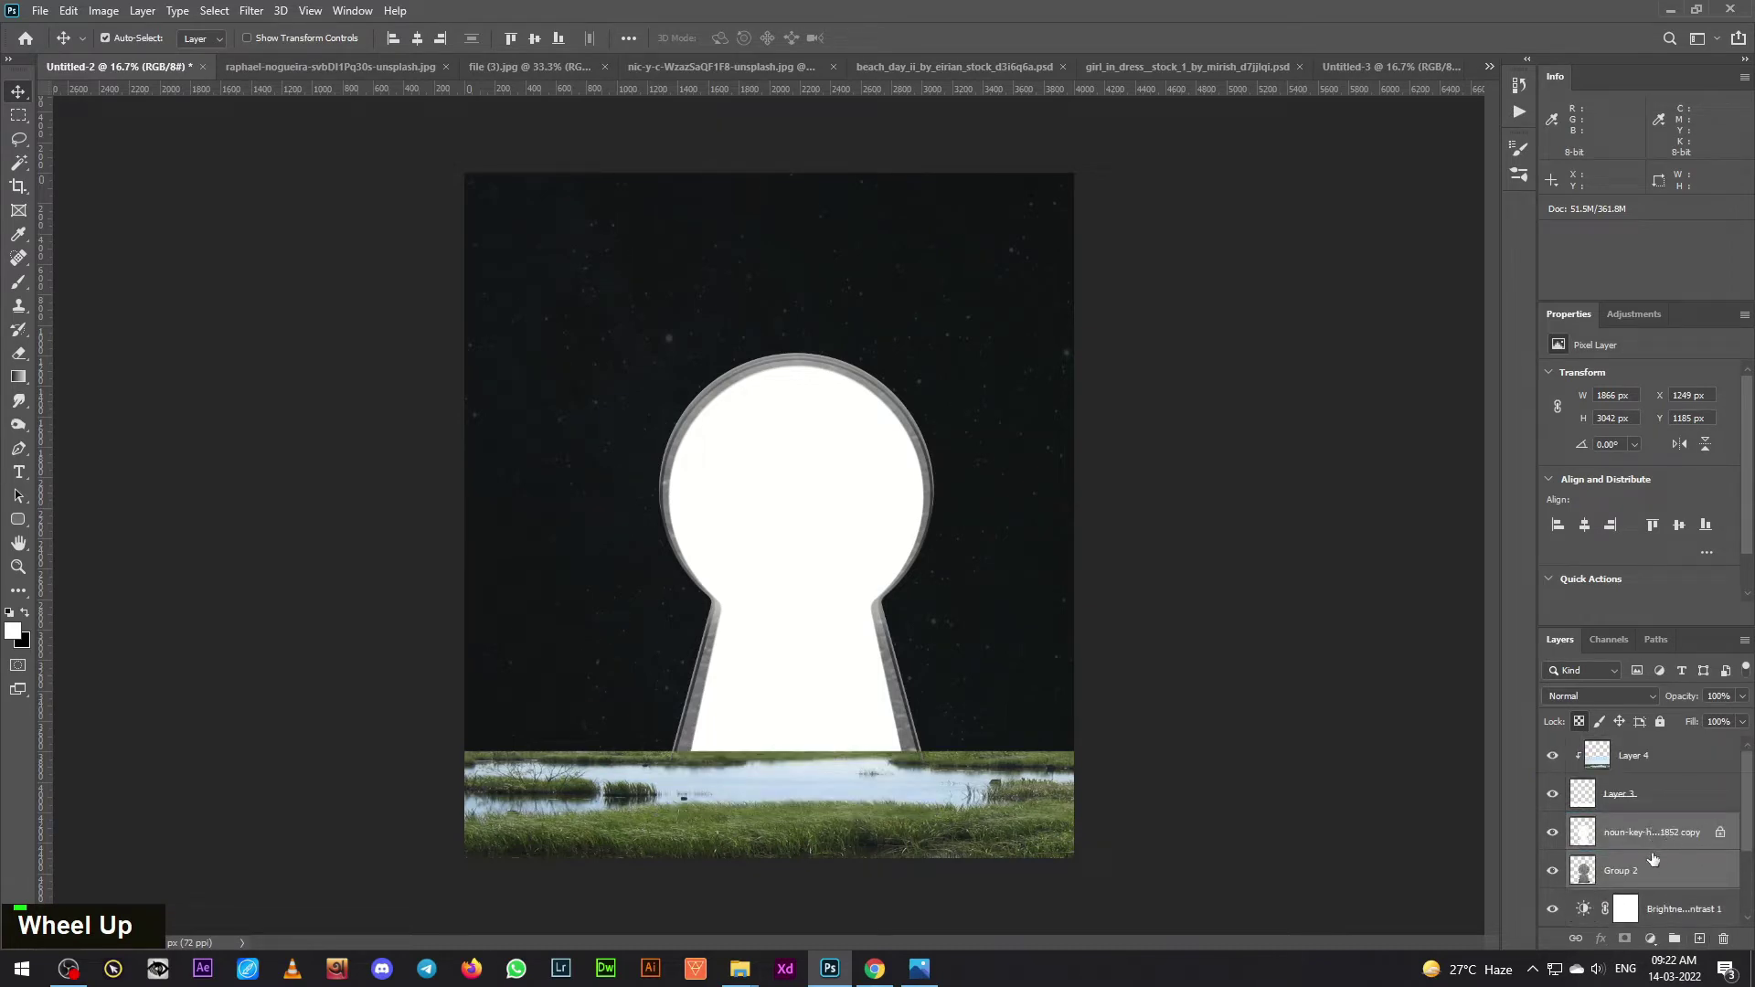
# - Nudge the keyhole upward so its base meets the grassy shoreline
pyautogui.press('ctrl+t')
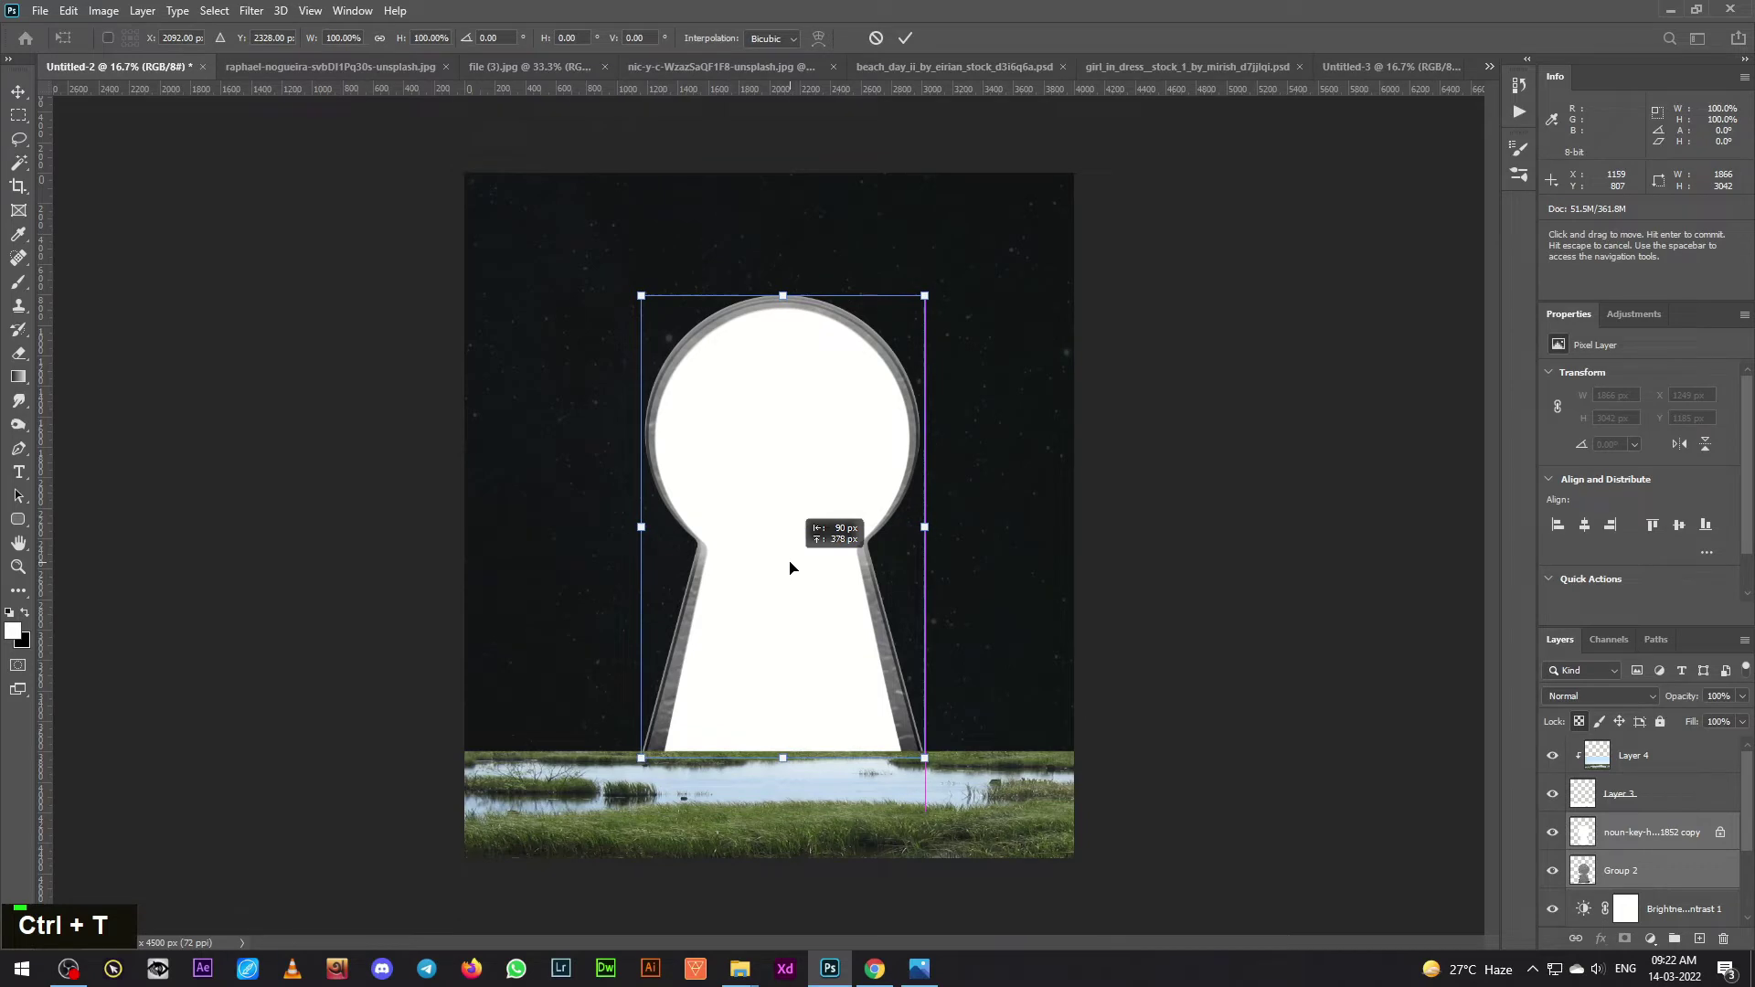
pyautogui.press('Left')
pyautogui.press('Up')
pyautogui.press('Up')
pyautogui.press('Up')
pyautogui.press('Up')
pyautogui.press('Up')
pyautogui.press('Down')
pyautogui.press('Return')
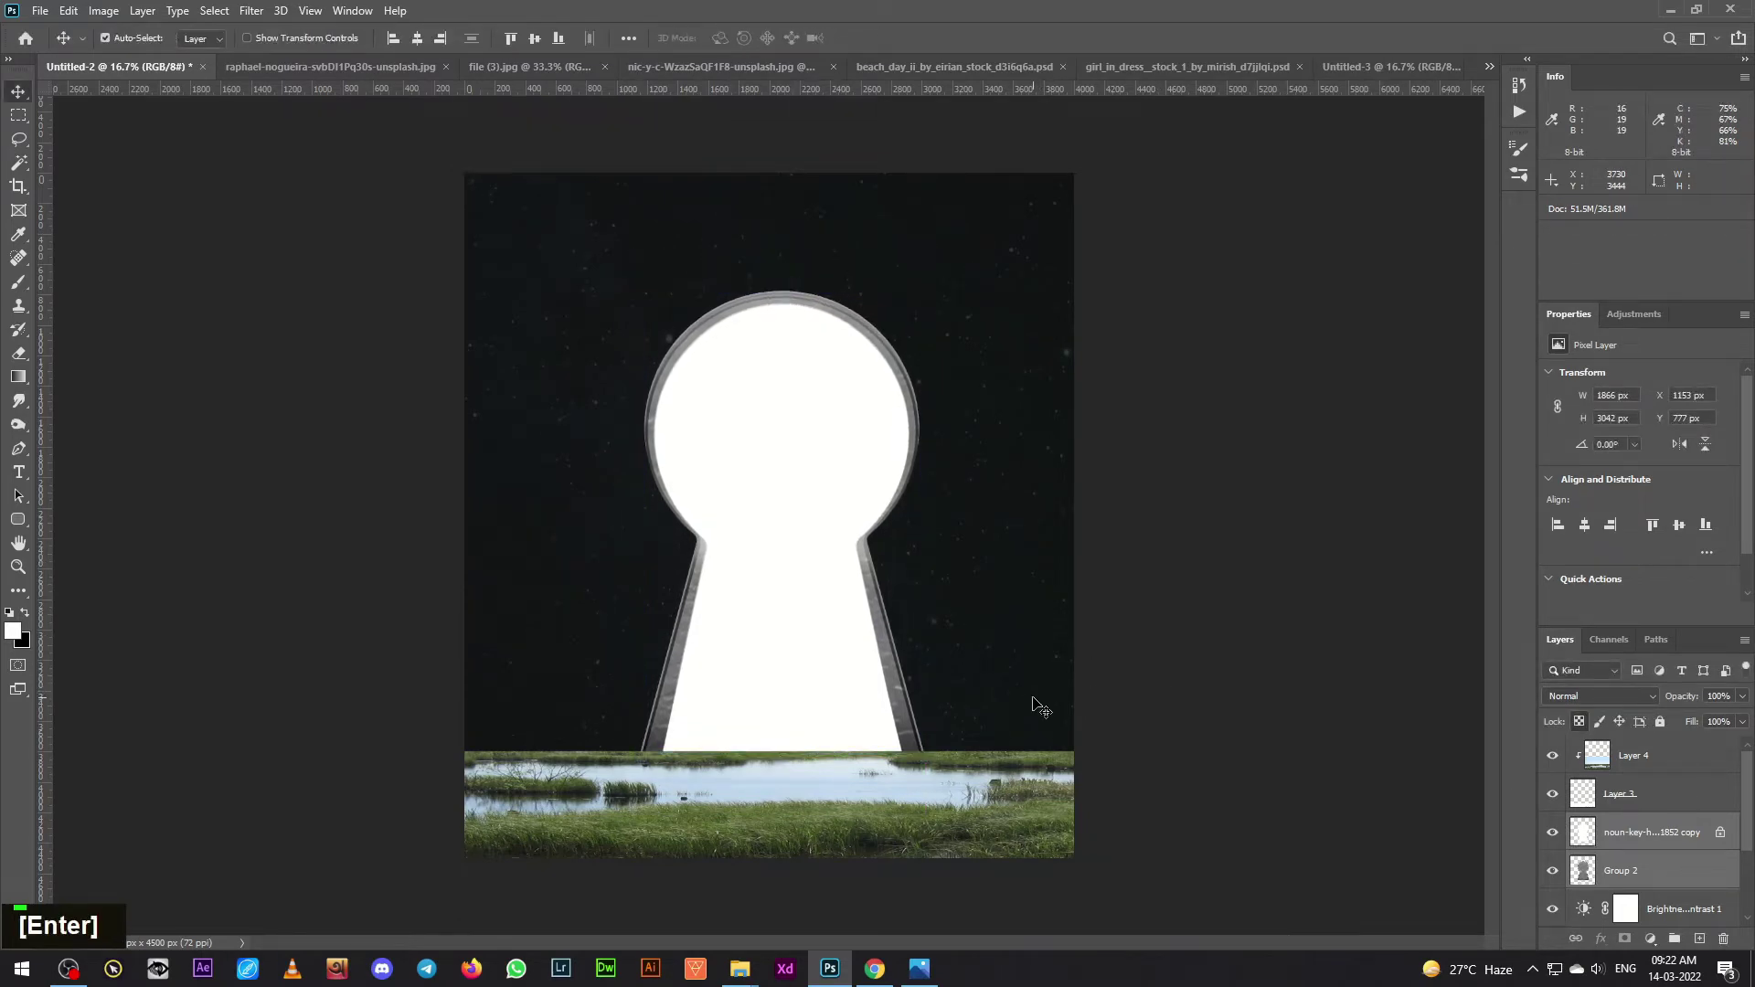
# - Paint grass blades on Layer 3's mask along the horizon, overlapping the keyhole's base
pyautogui.press('Down')
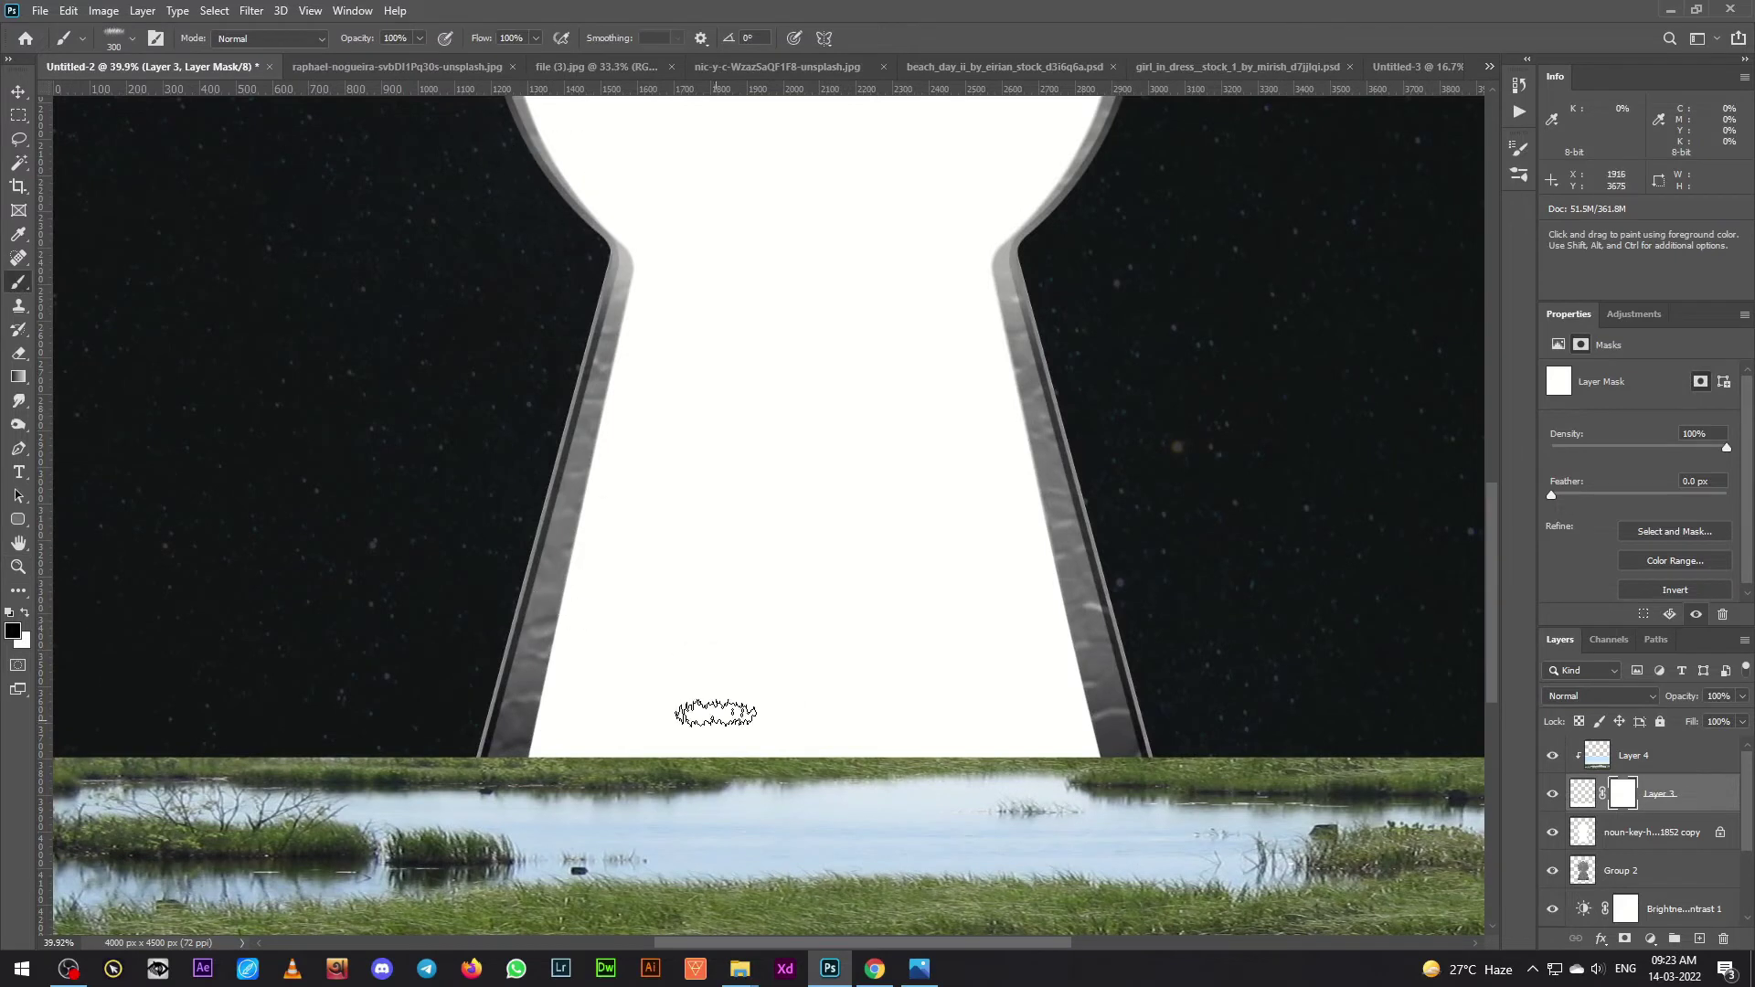
pyautogui.press('[')
pyautogui.press(']')
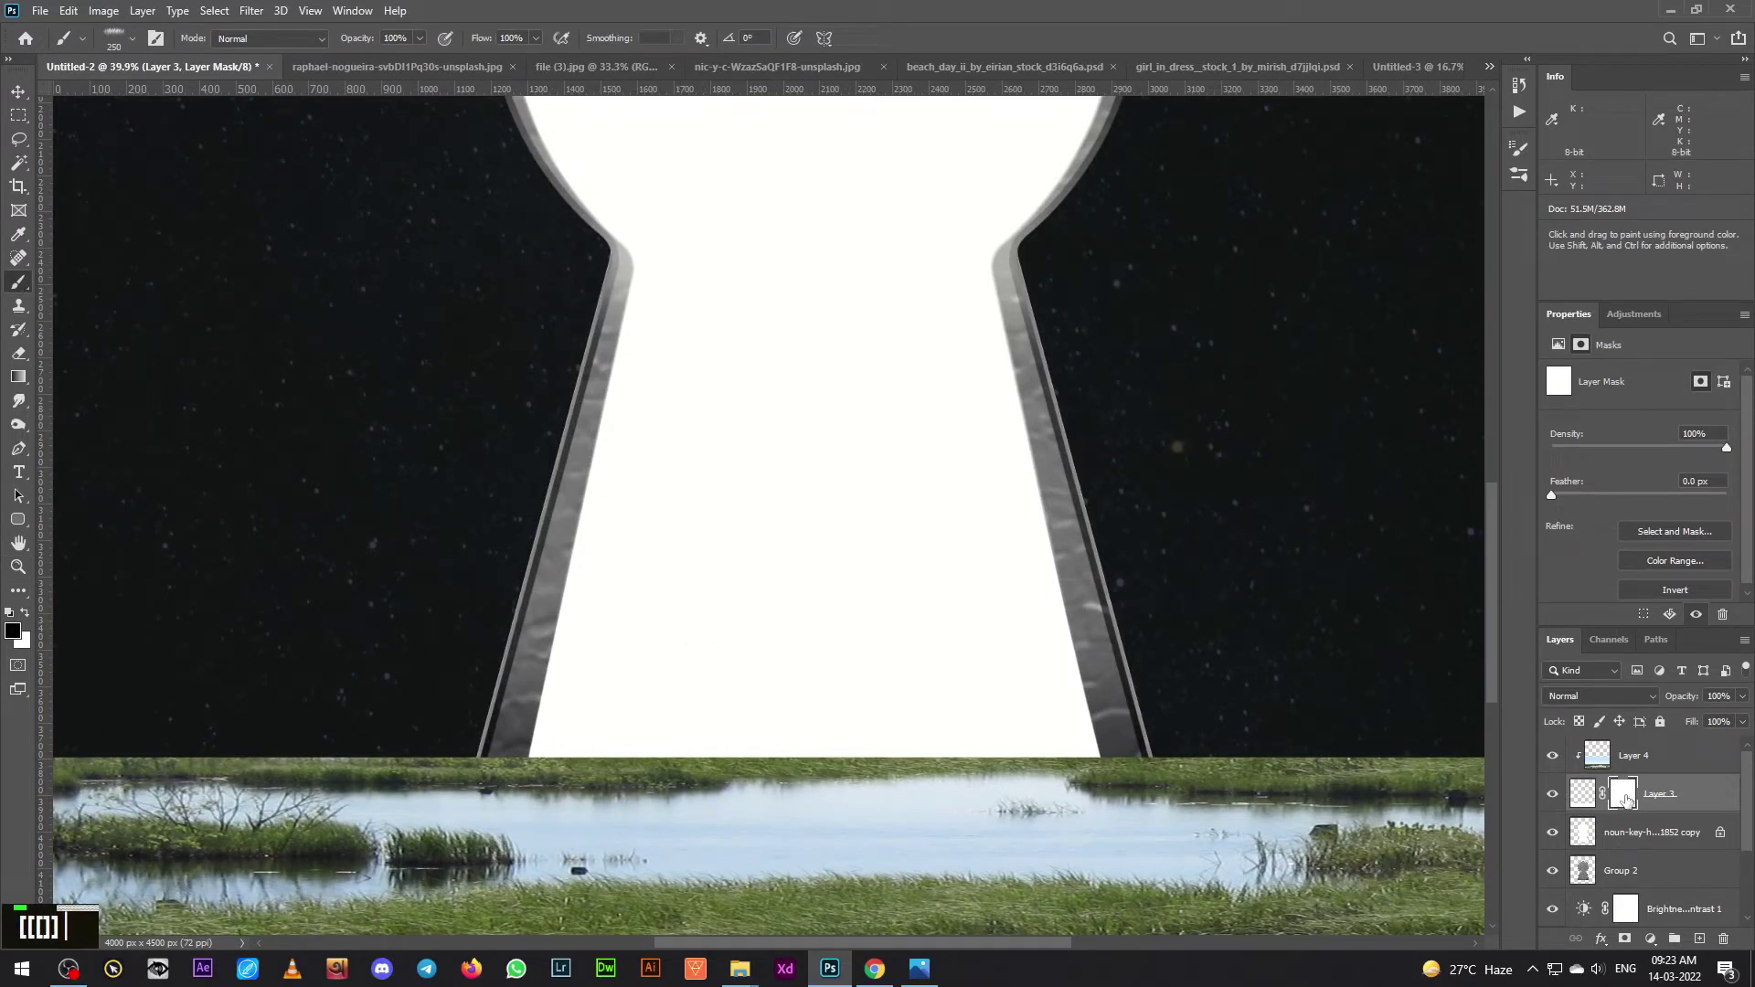
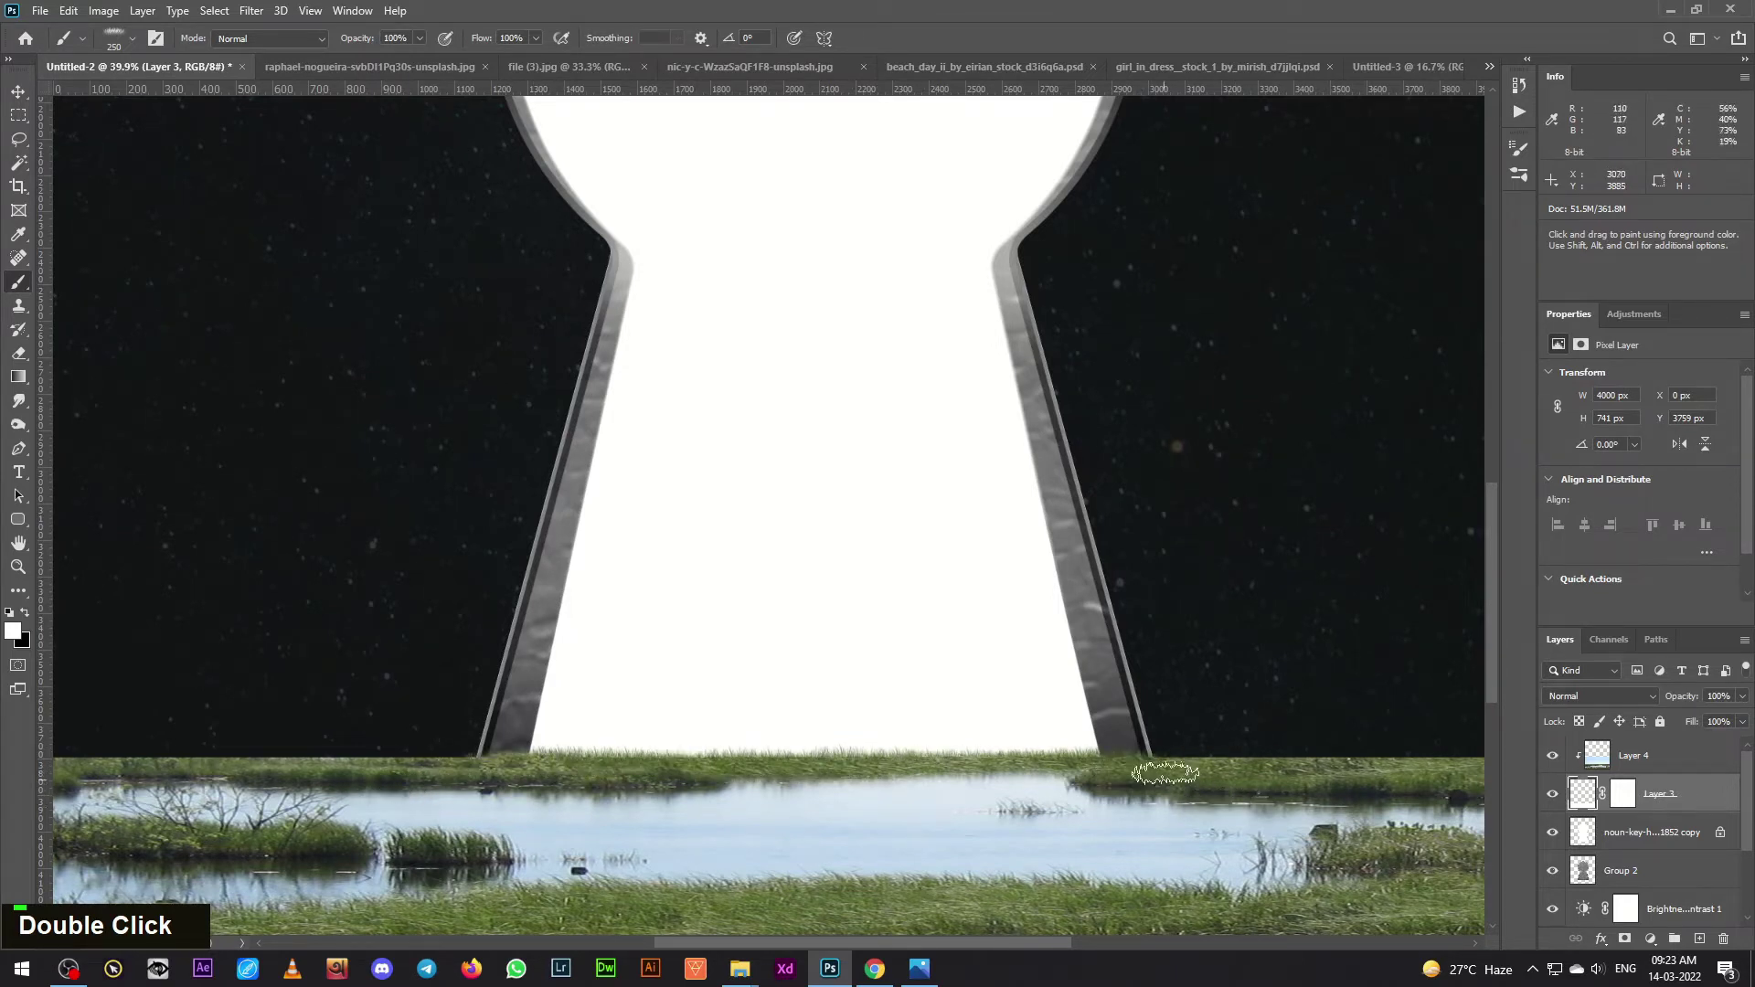
pyautogui.press('ctrl+-')
pyautogui.press('ctrl+-')
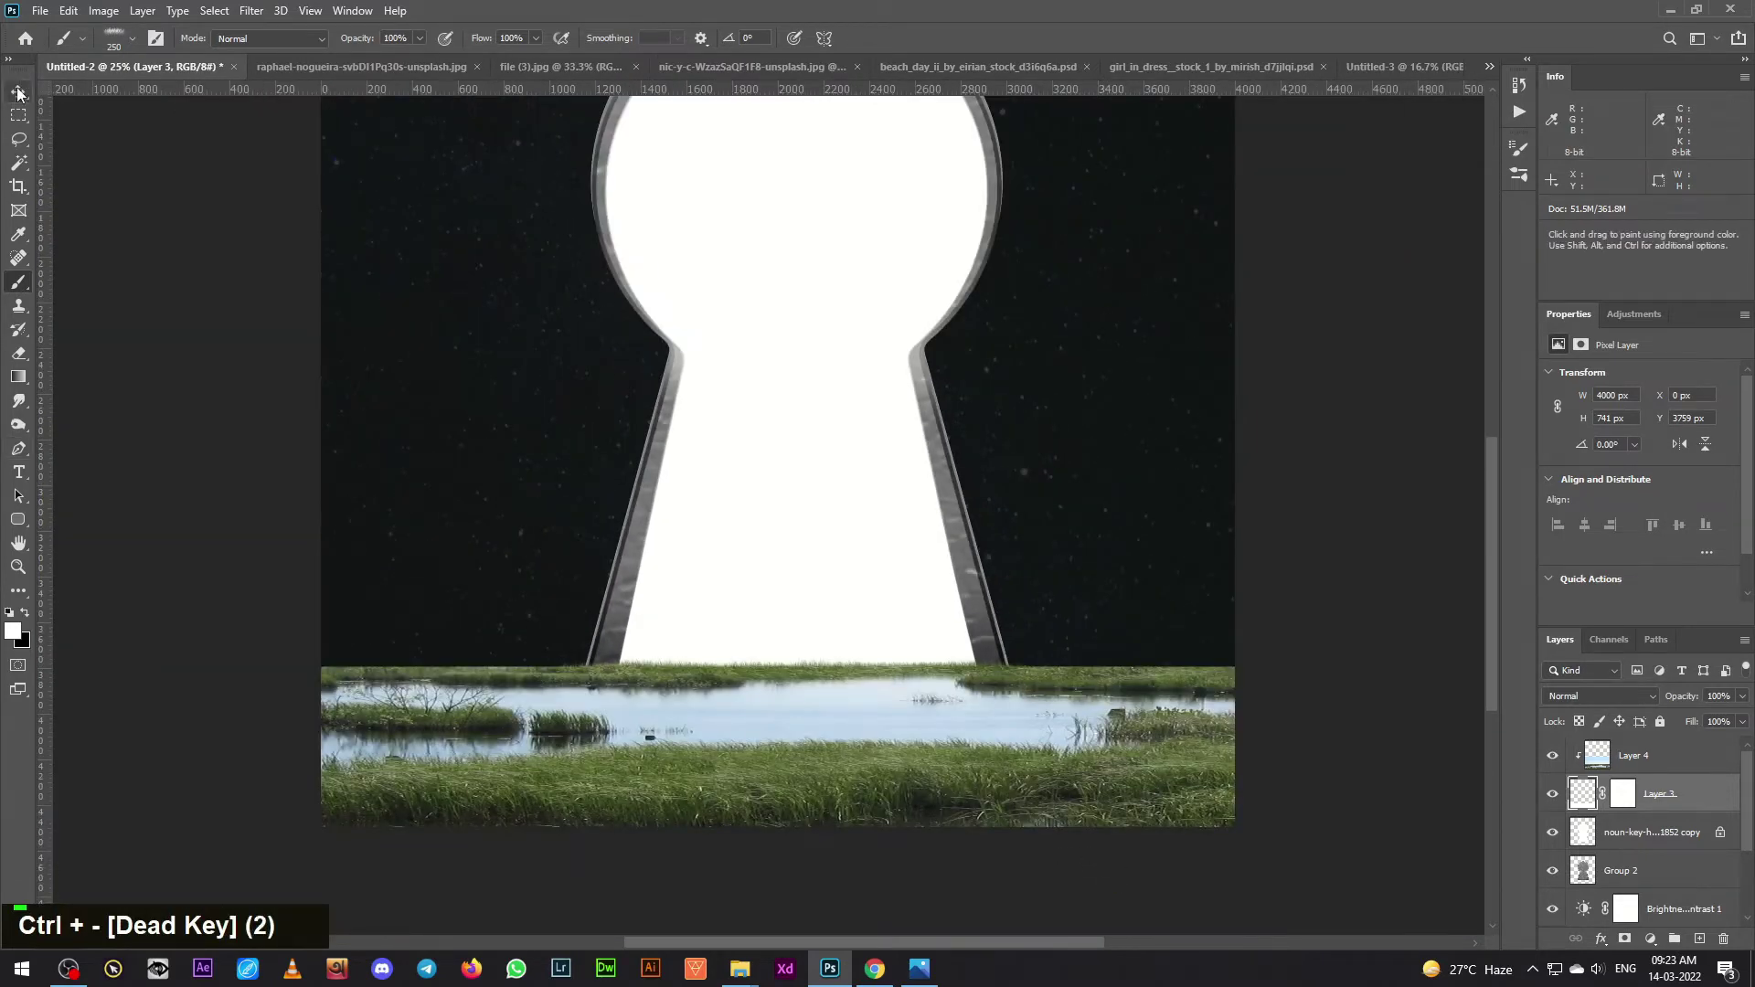
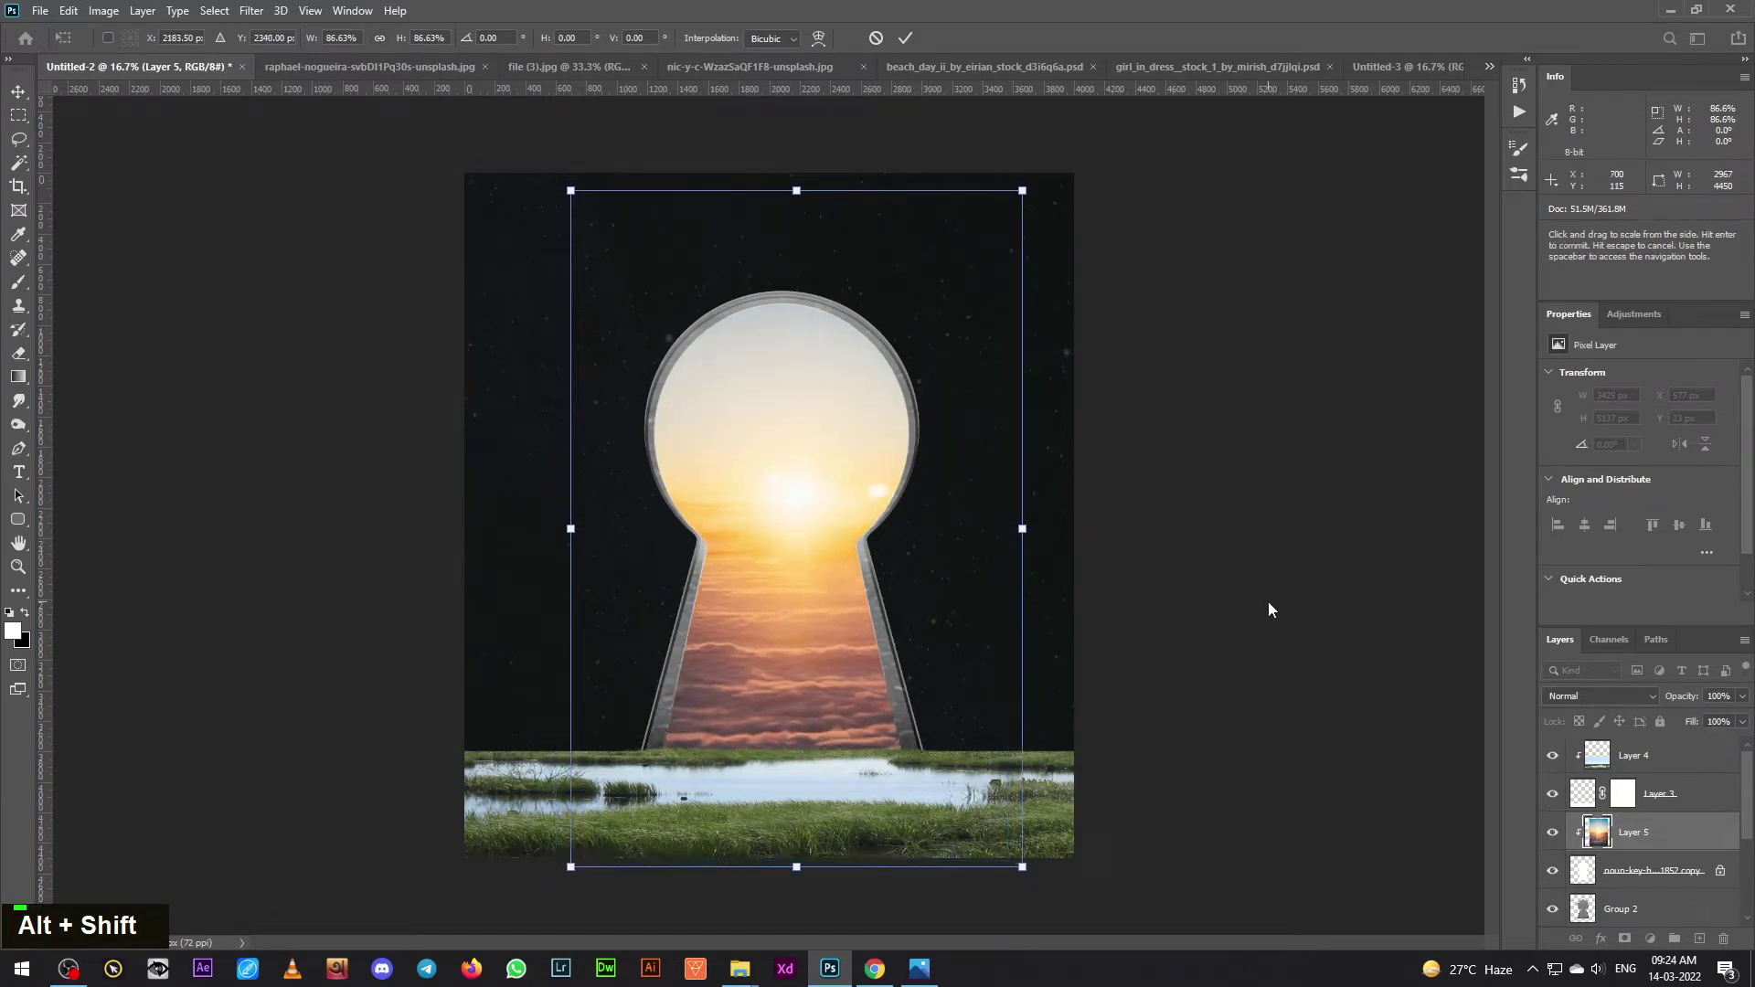
# - Scale the sunset clouds to fill the keyhole opening and nudge them left into place
pyautogui.press('Return')
pyautogui.press('Left')
pyautogui.press('Left')
pyautogui.press('Left')
pyautogui.press('Left')
pyautogui.press('Left')
pyautogui.press('Left')
pyautogui.press('Left')
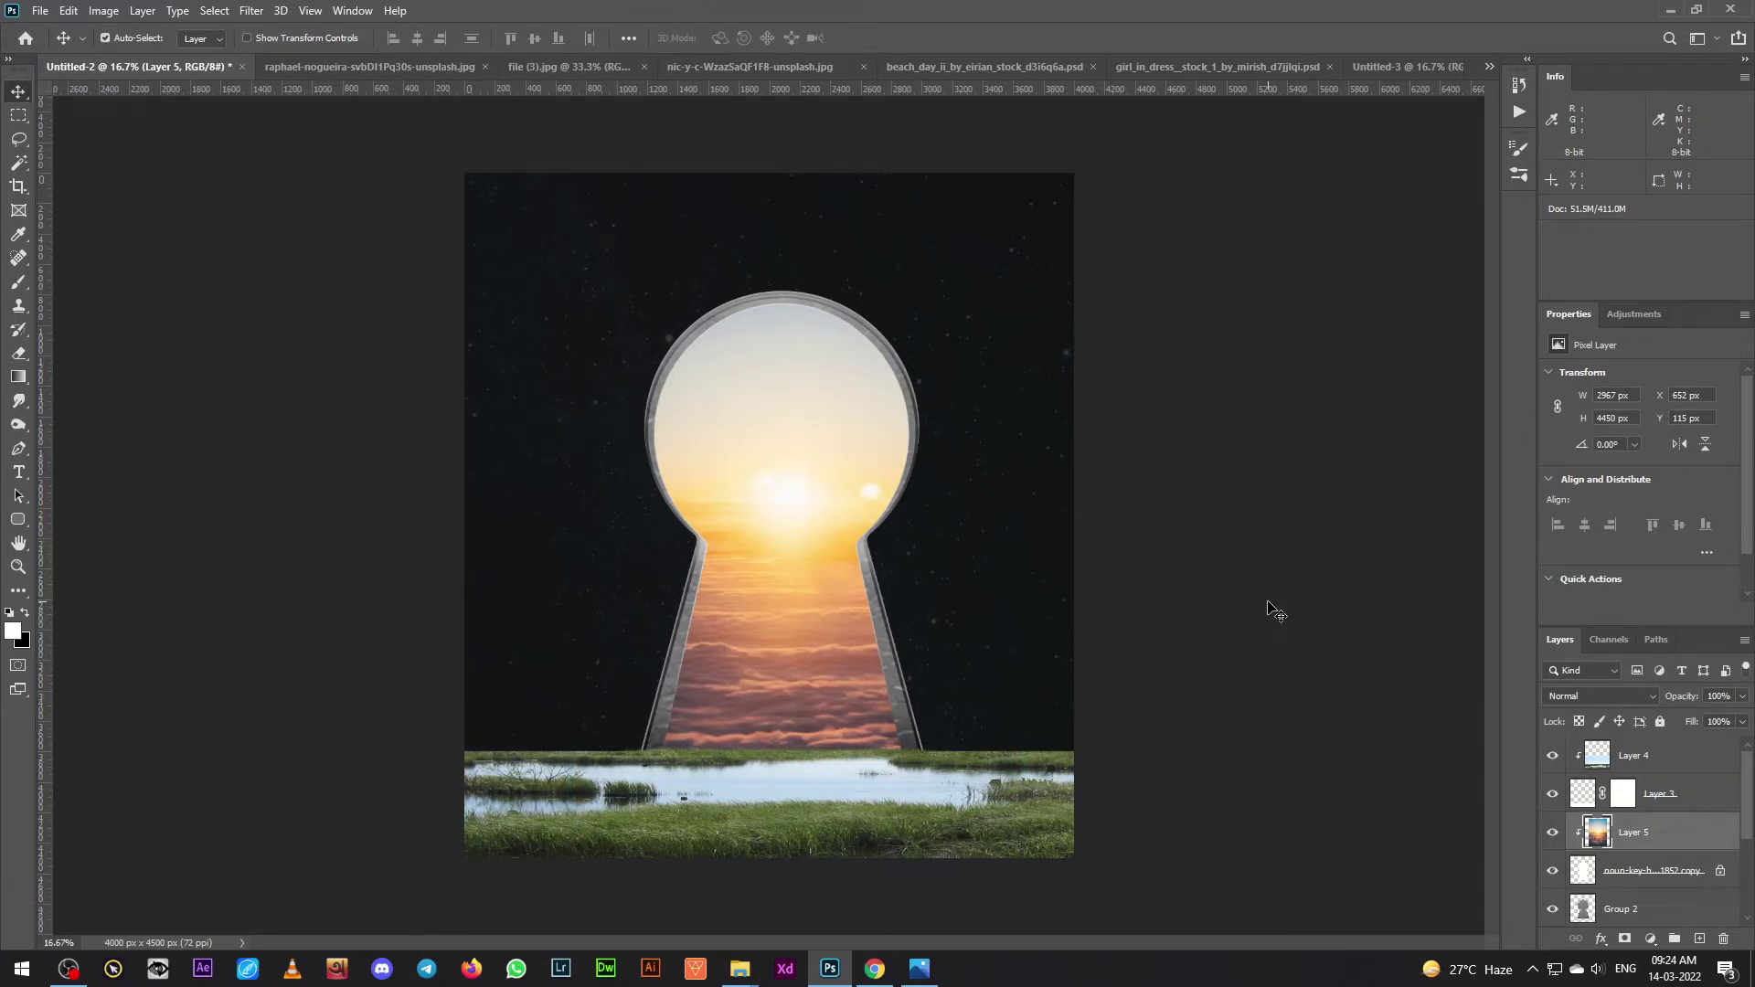
pyautogui.scroll(3)
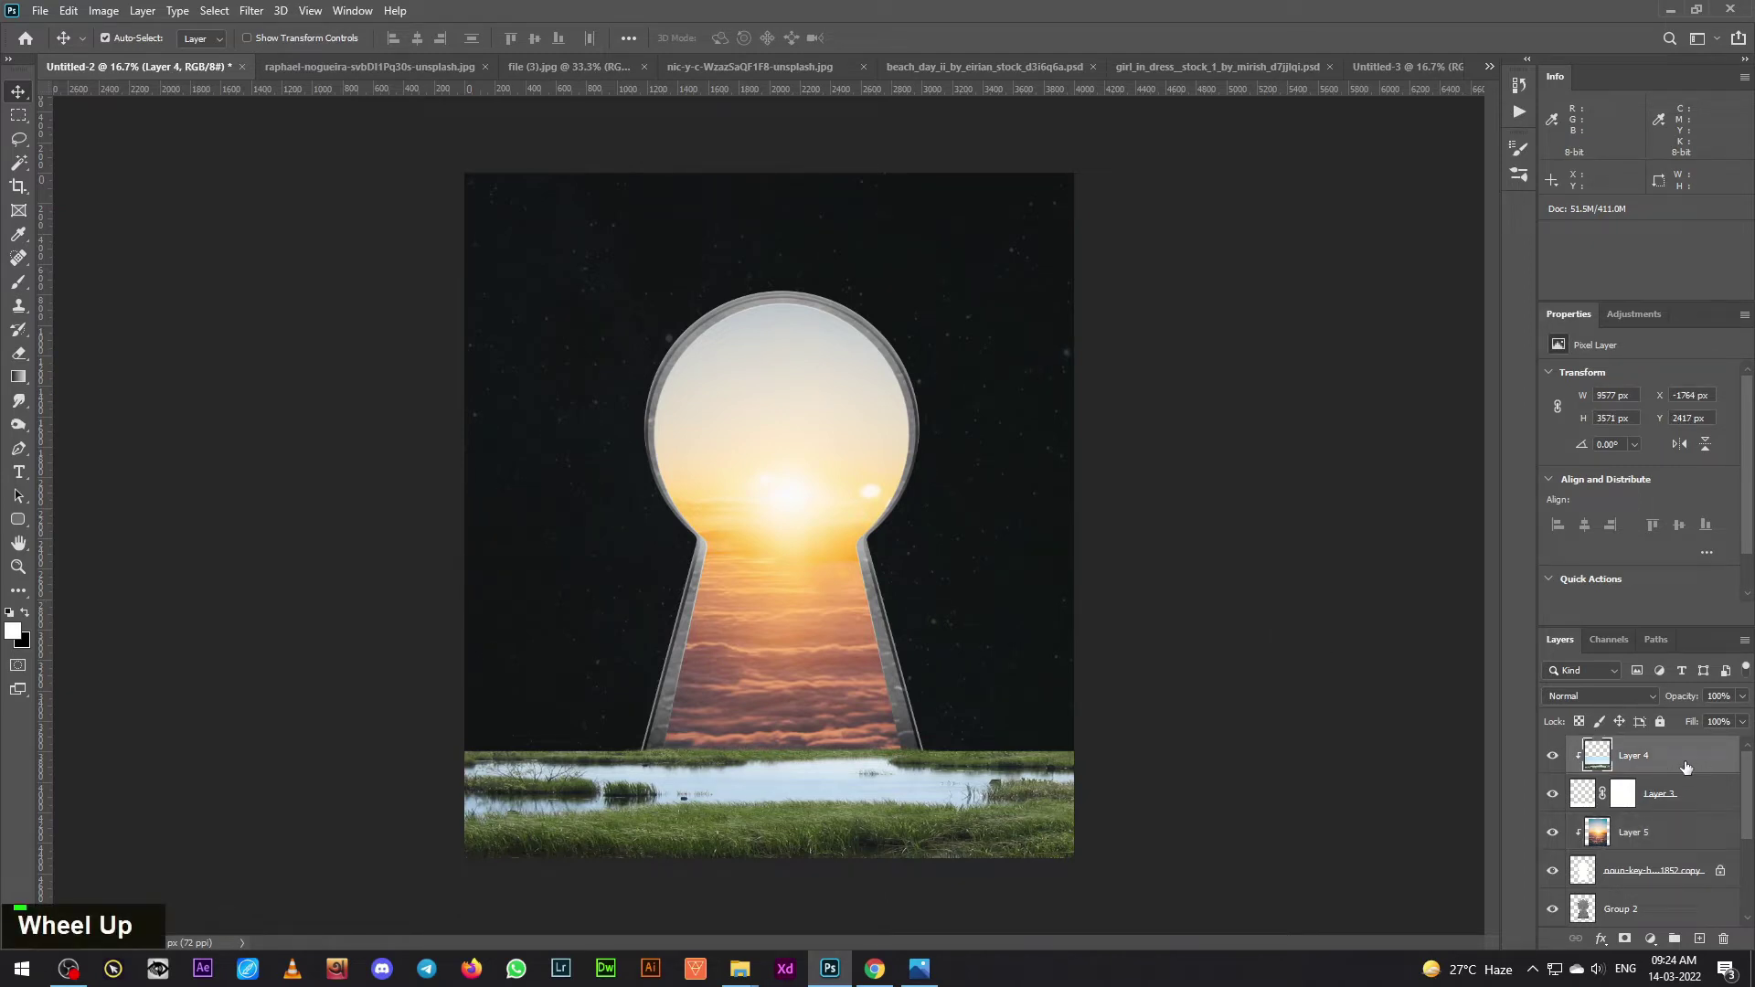
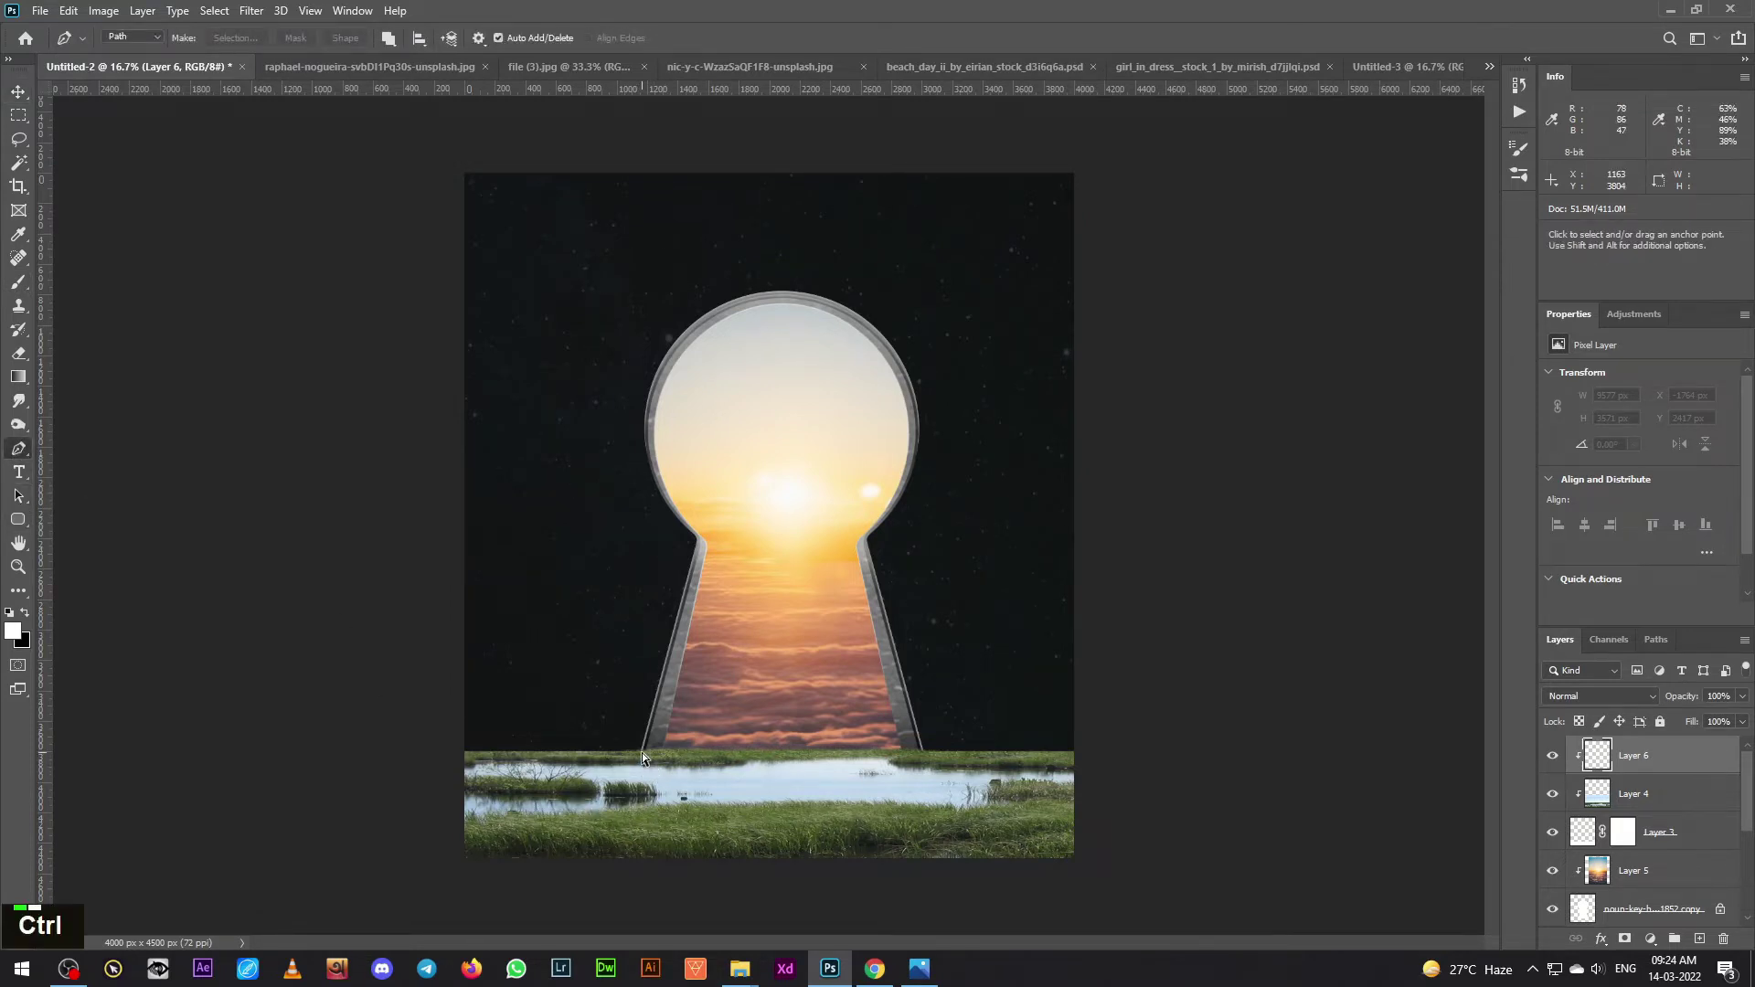
# - Turn the drawn trapezoid into a selection, invert it and fill outside with black
pyautogui.press('ctrl+=')
pyautogui.press('space')
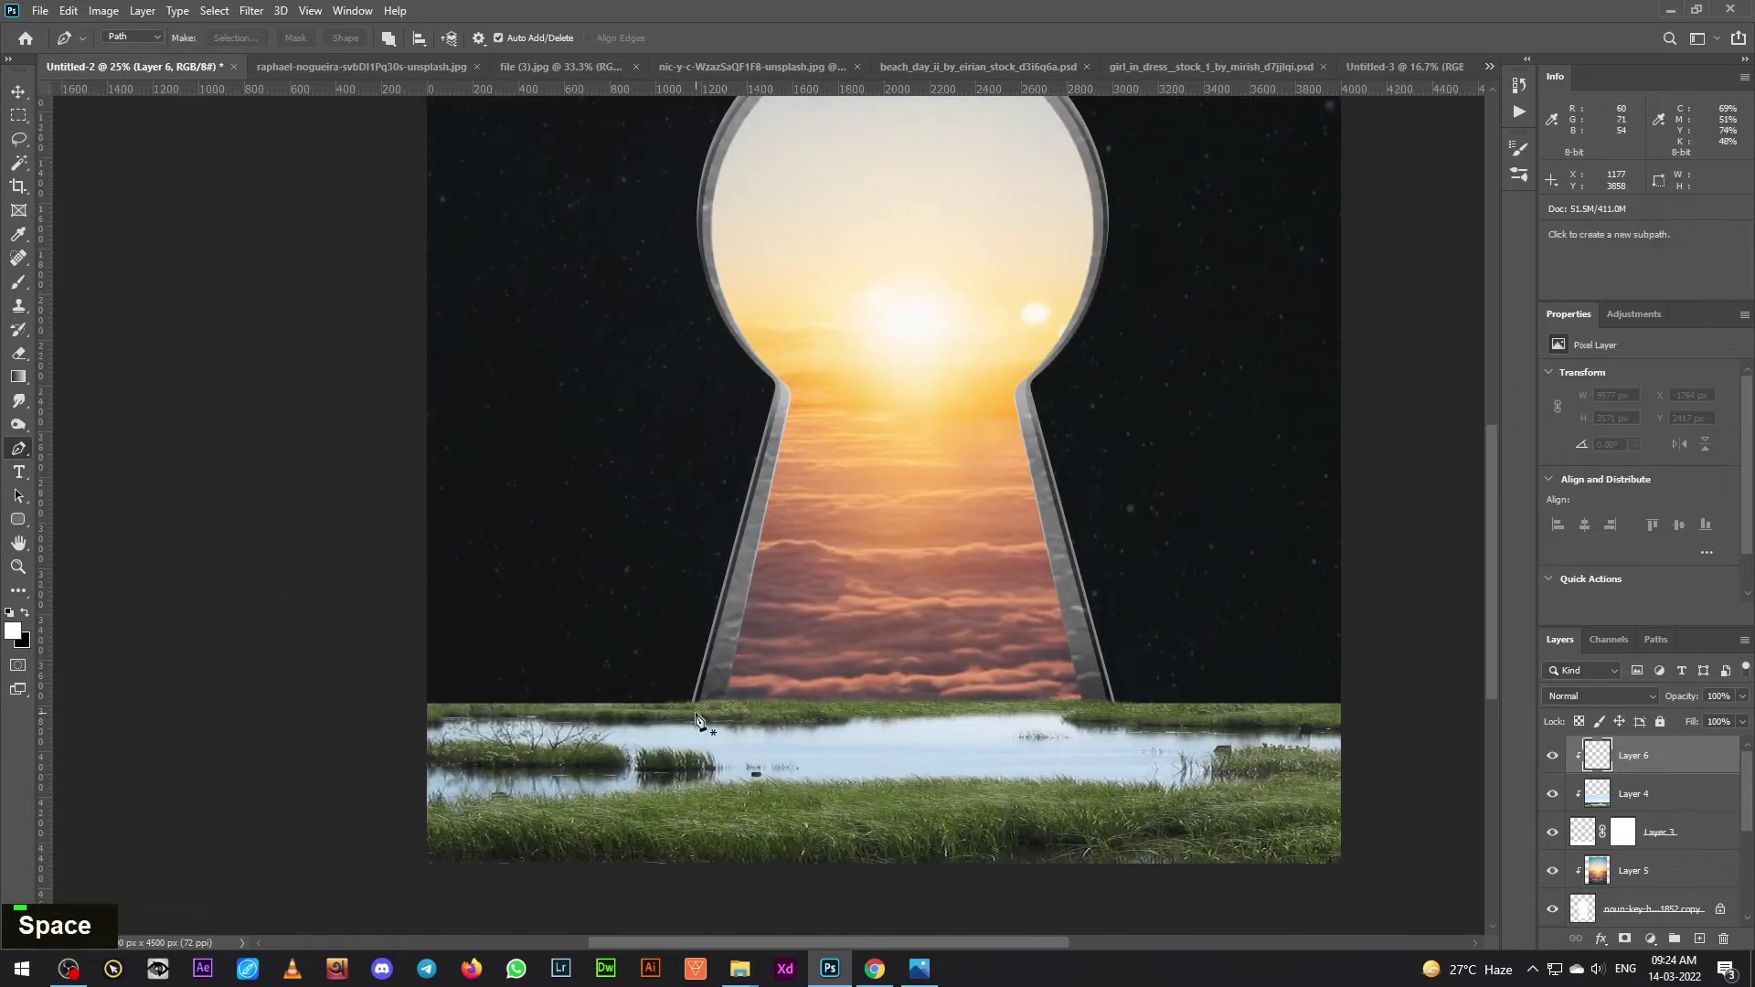
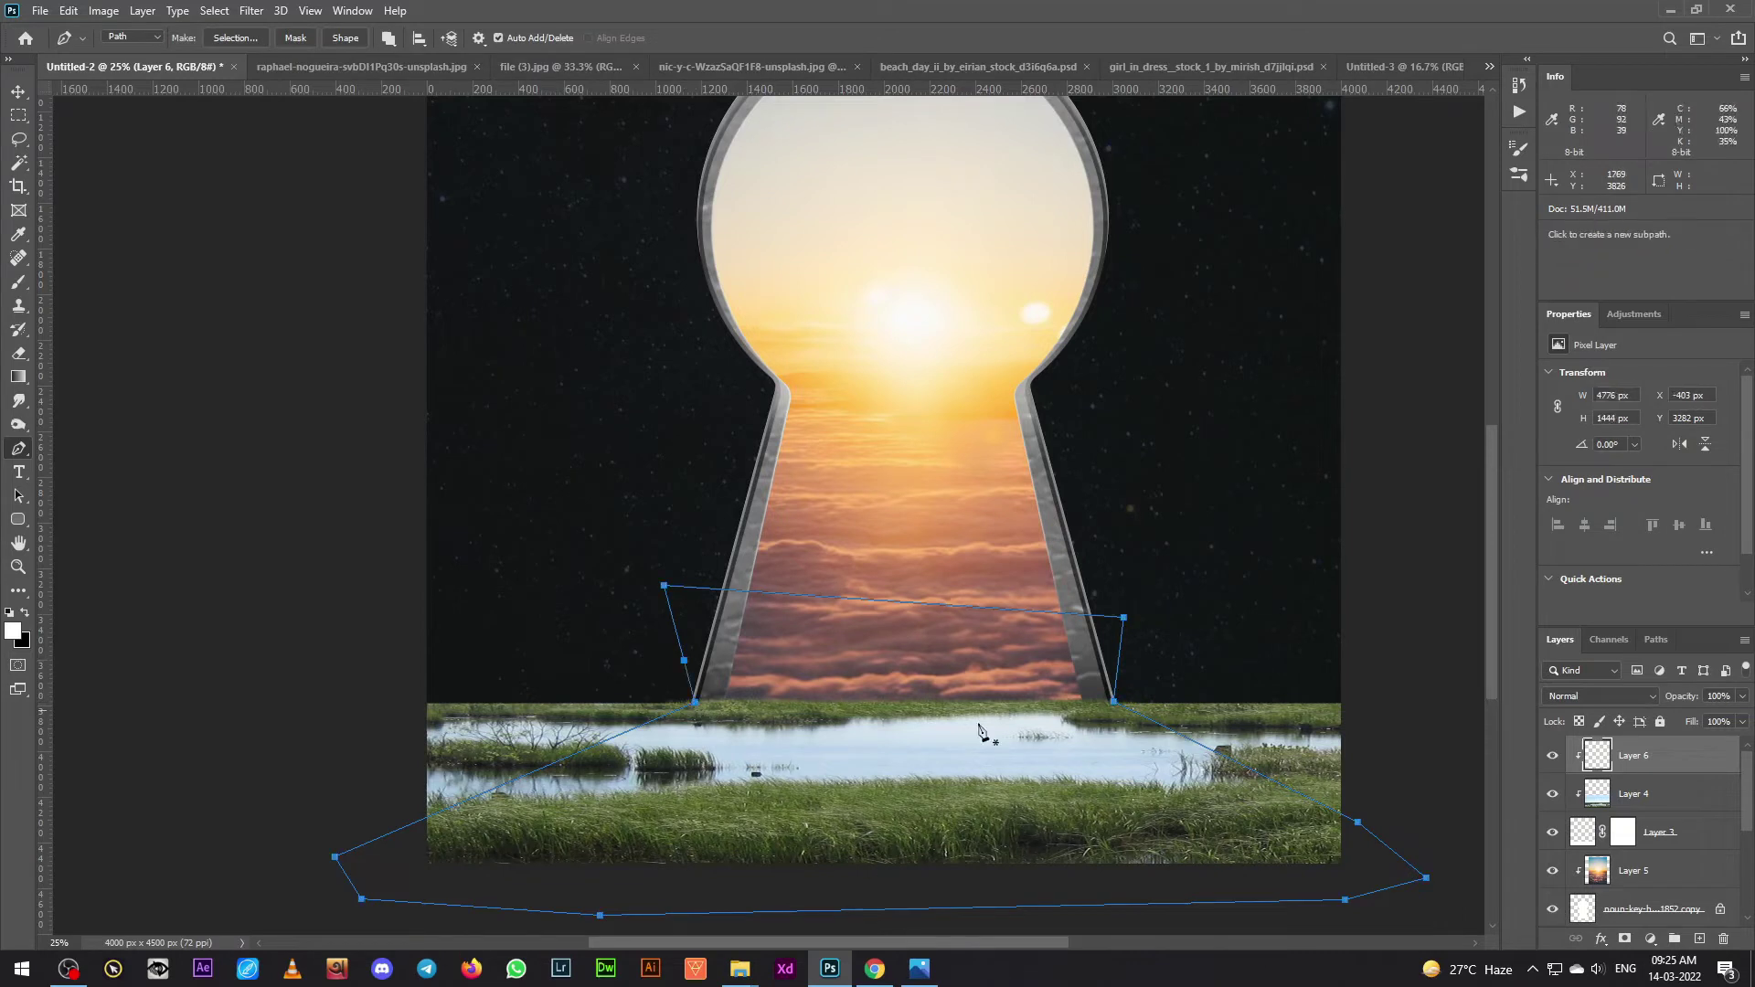
pyautogui.press('ctrl+Return')
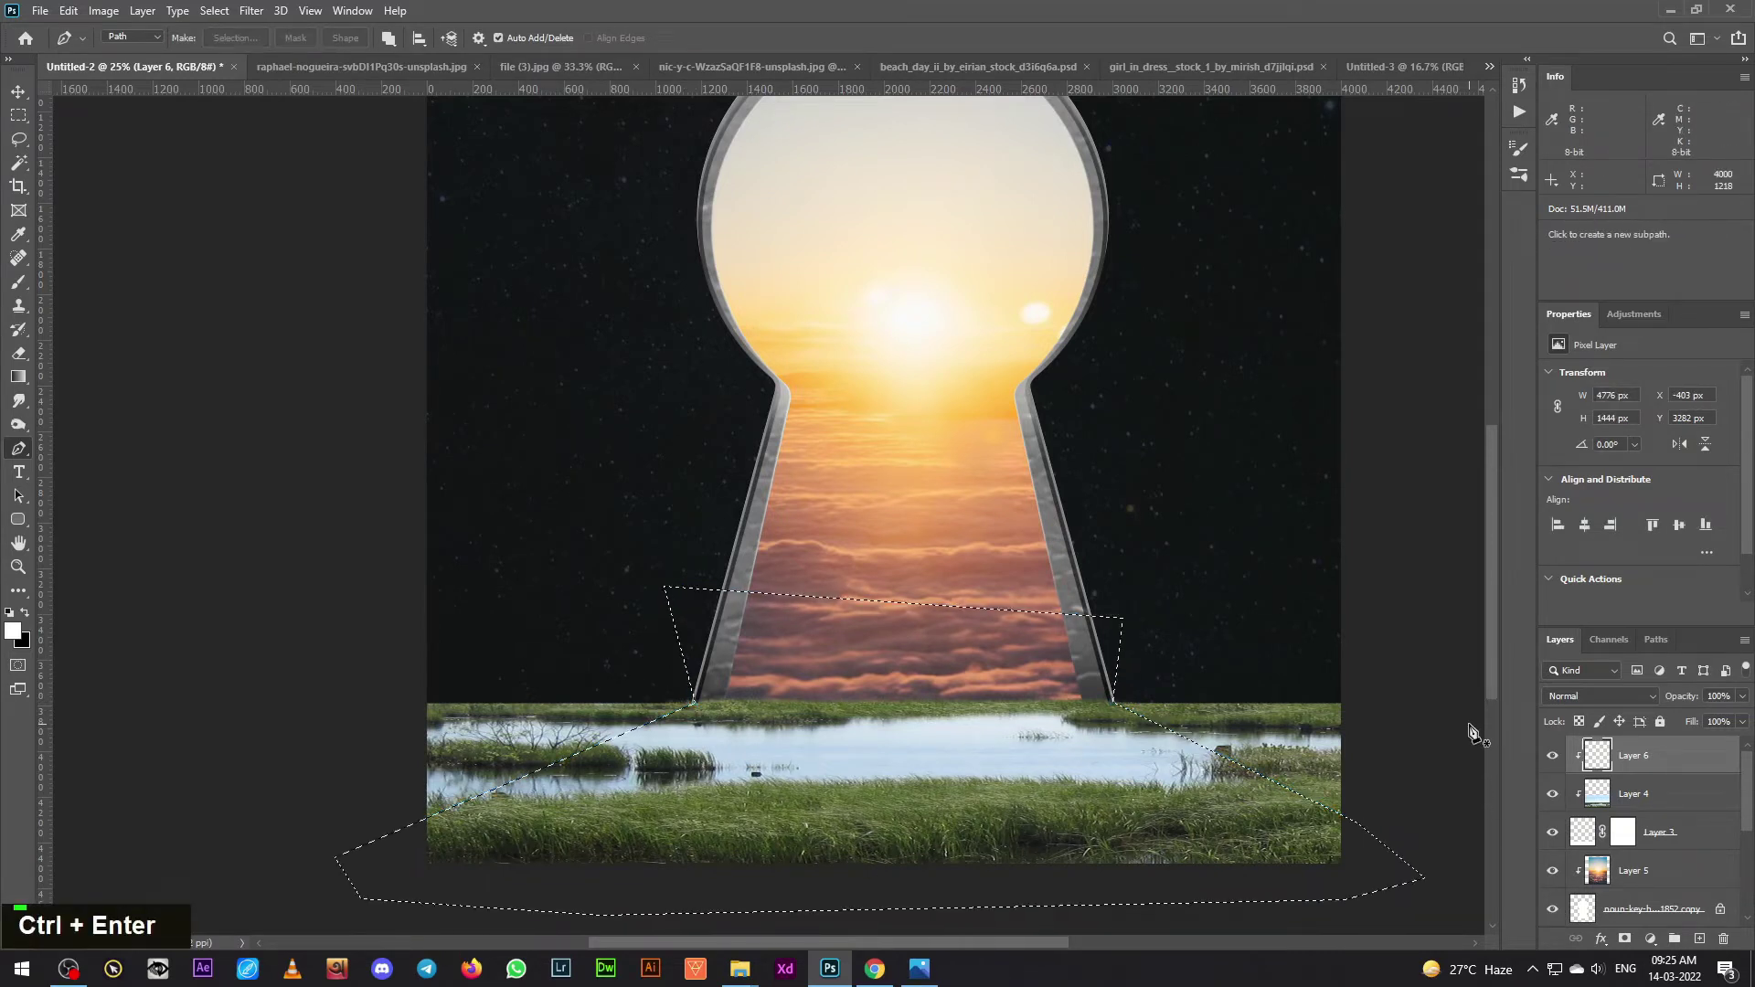
pyautogui.press('ctrl+shift+i')
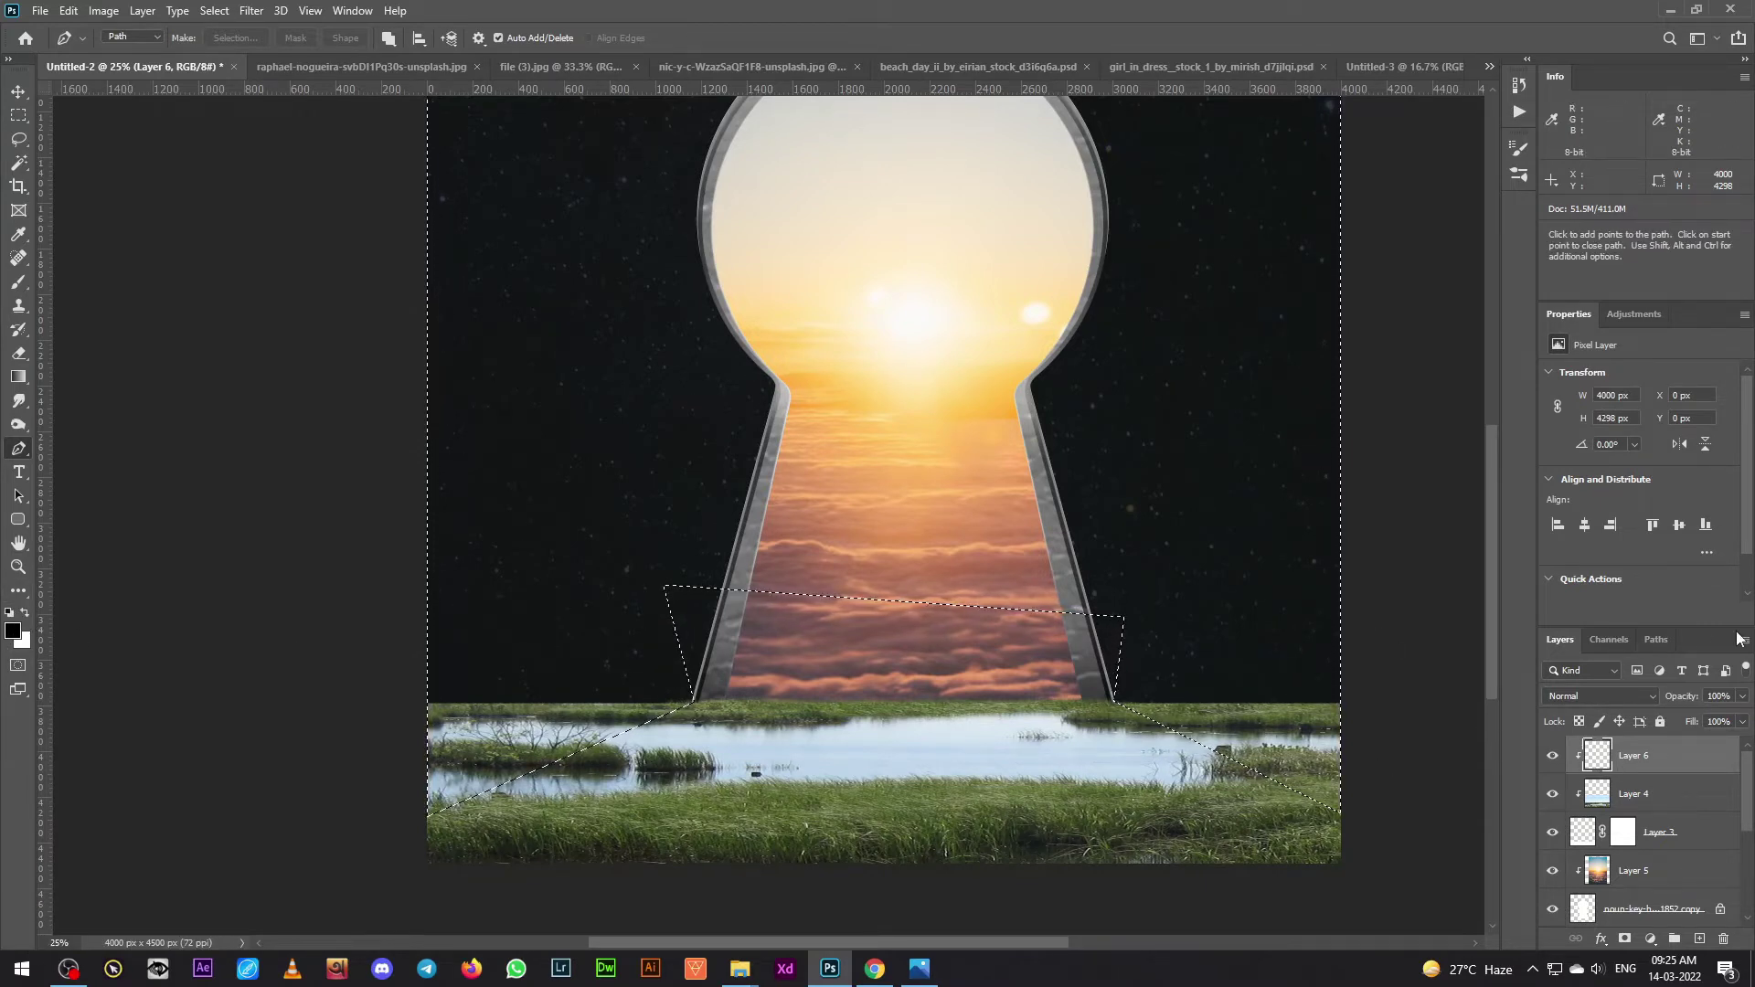
pyautogui.press('alt+BackSpace')
pyautogui.press('ctrl+d')
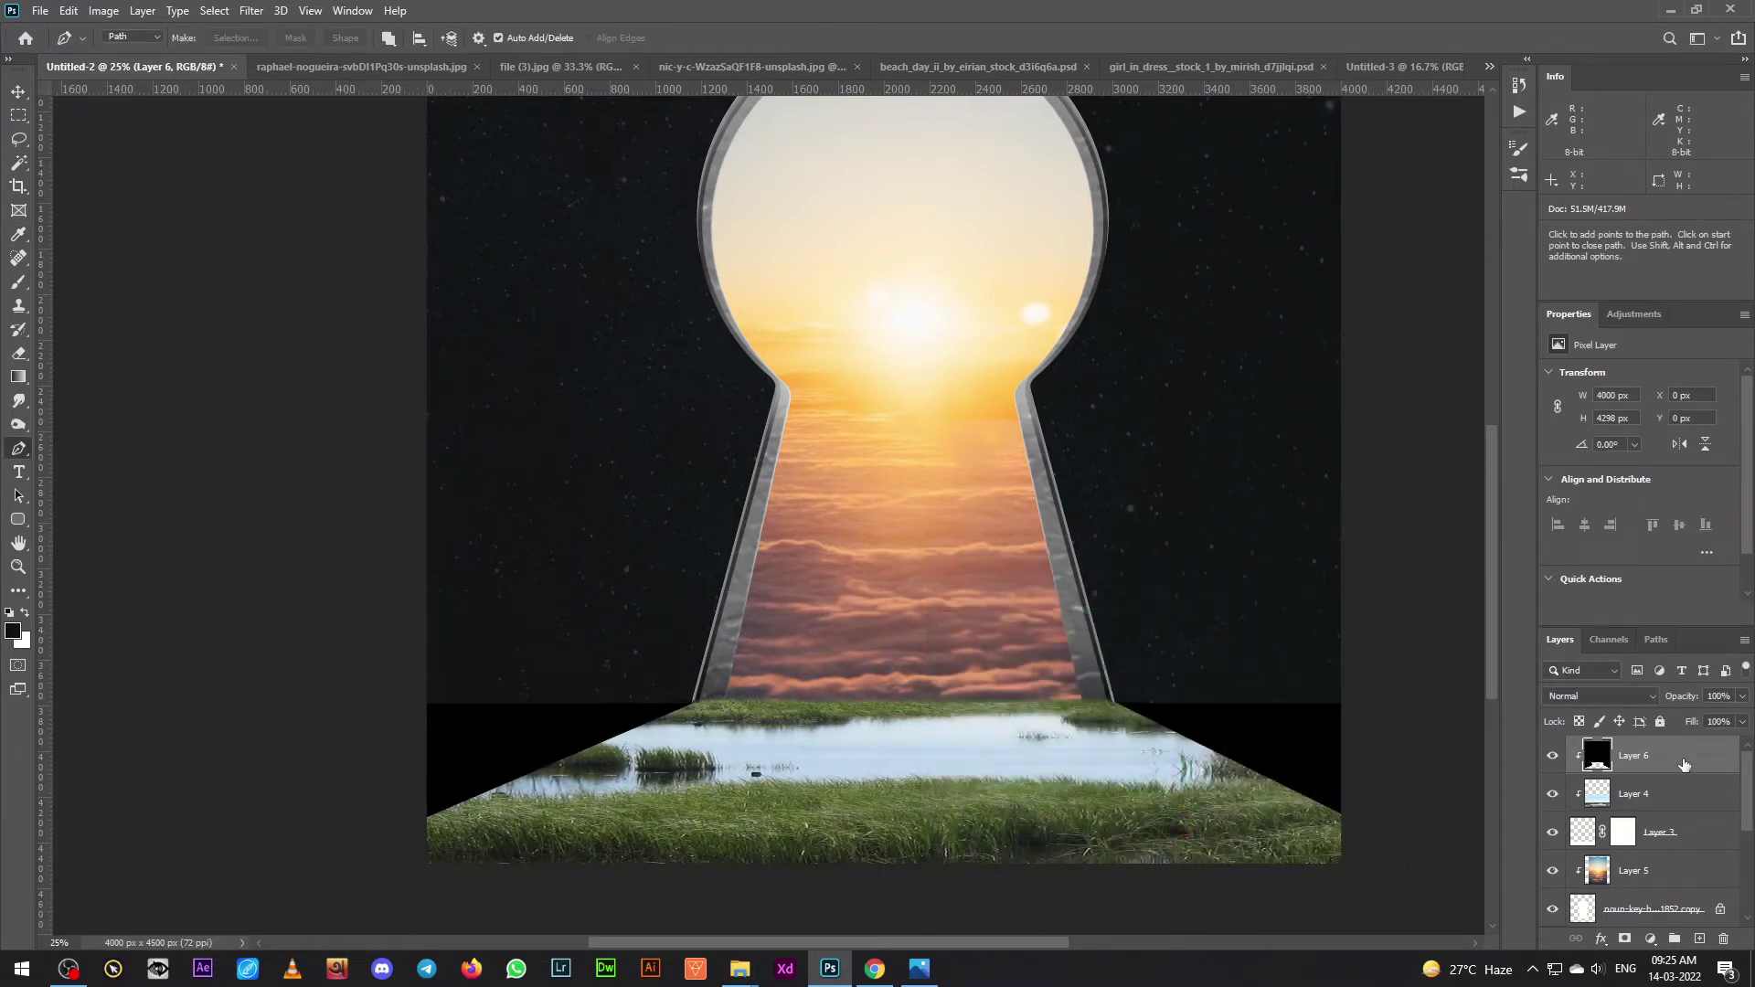
# - Soften the black layer with Gaussian Blur and lower its opacity to about 97%
pyautogui.press('alt+BackSpace')
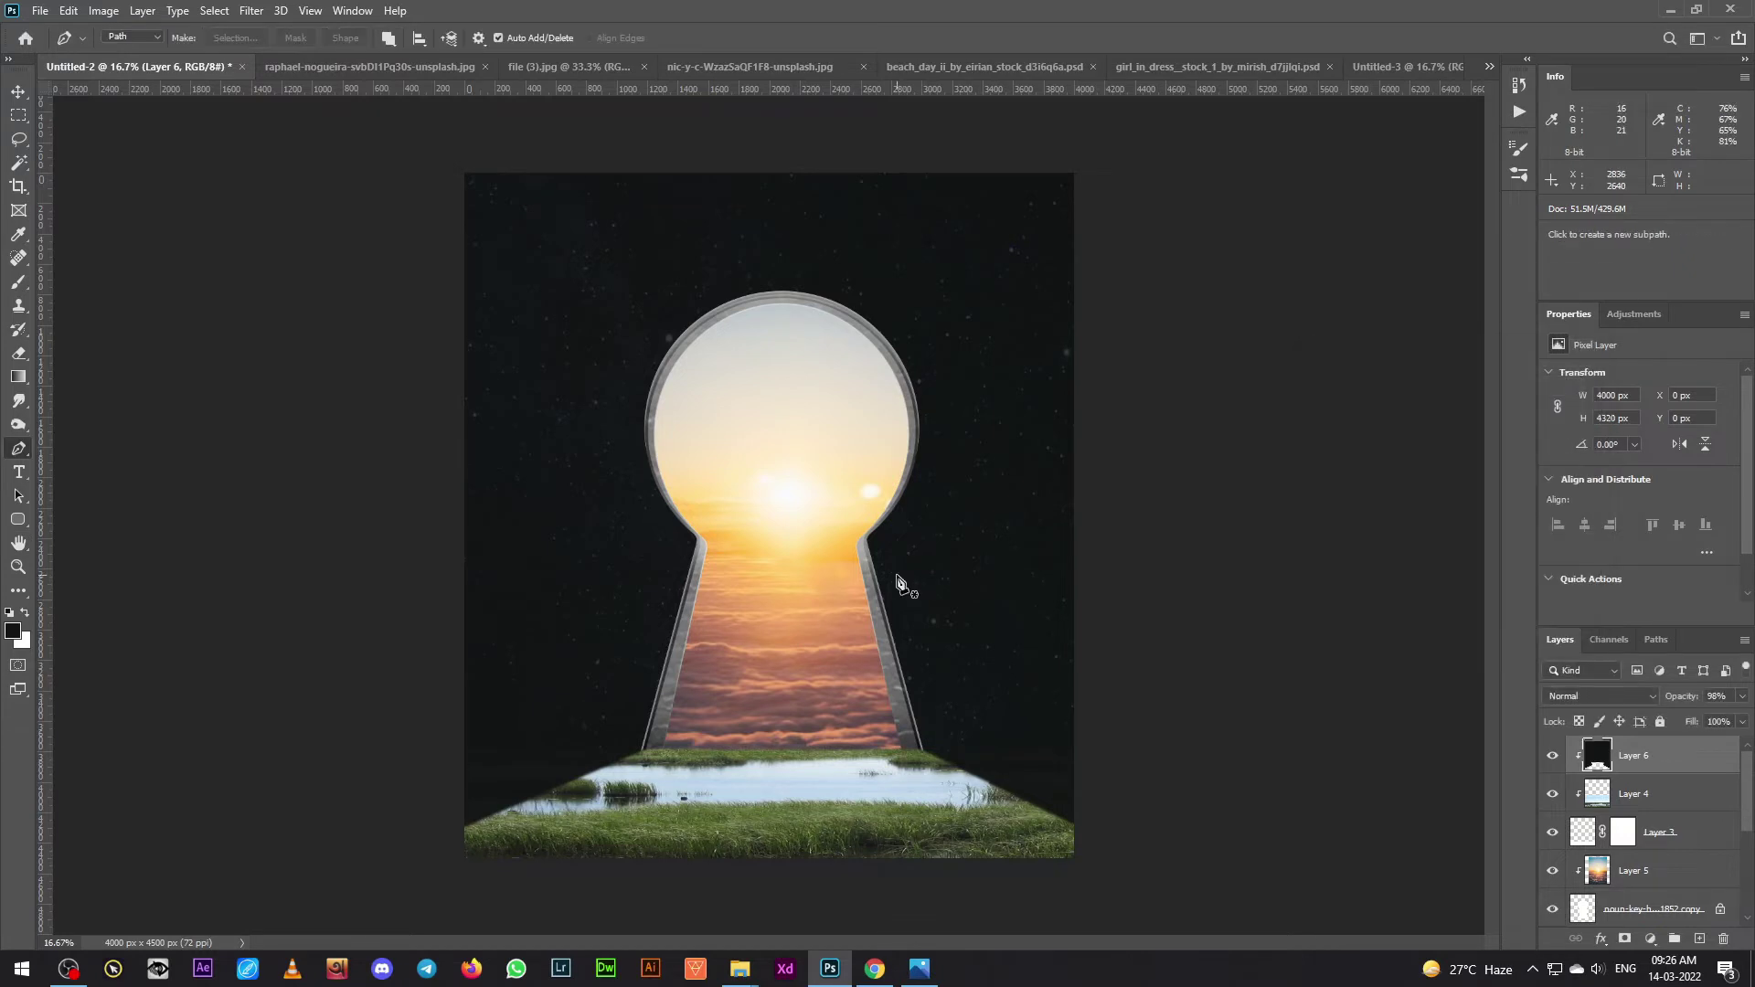
pyautogui.press('ctrl+=')
pyautogui.scroll(-3)
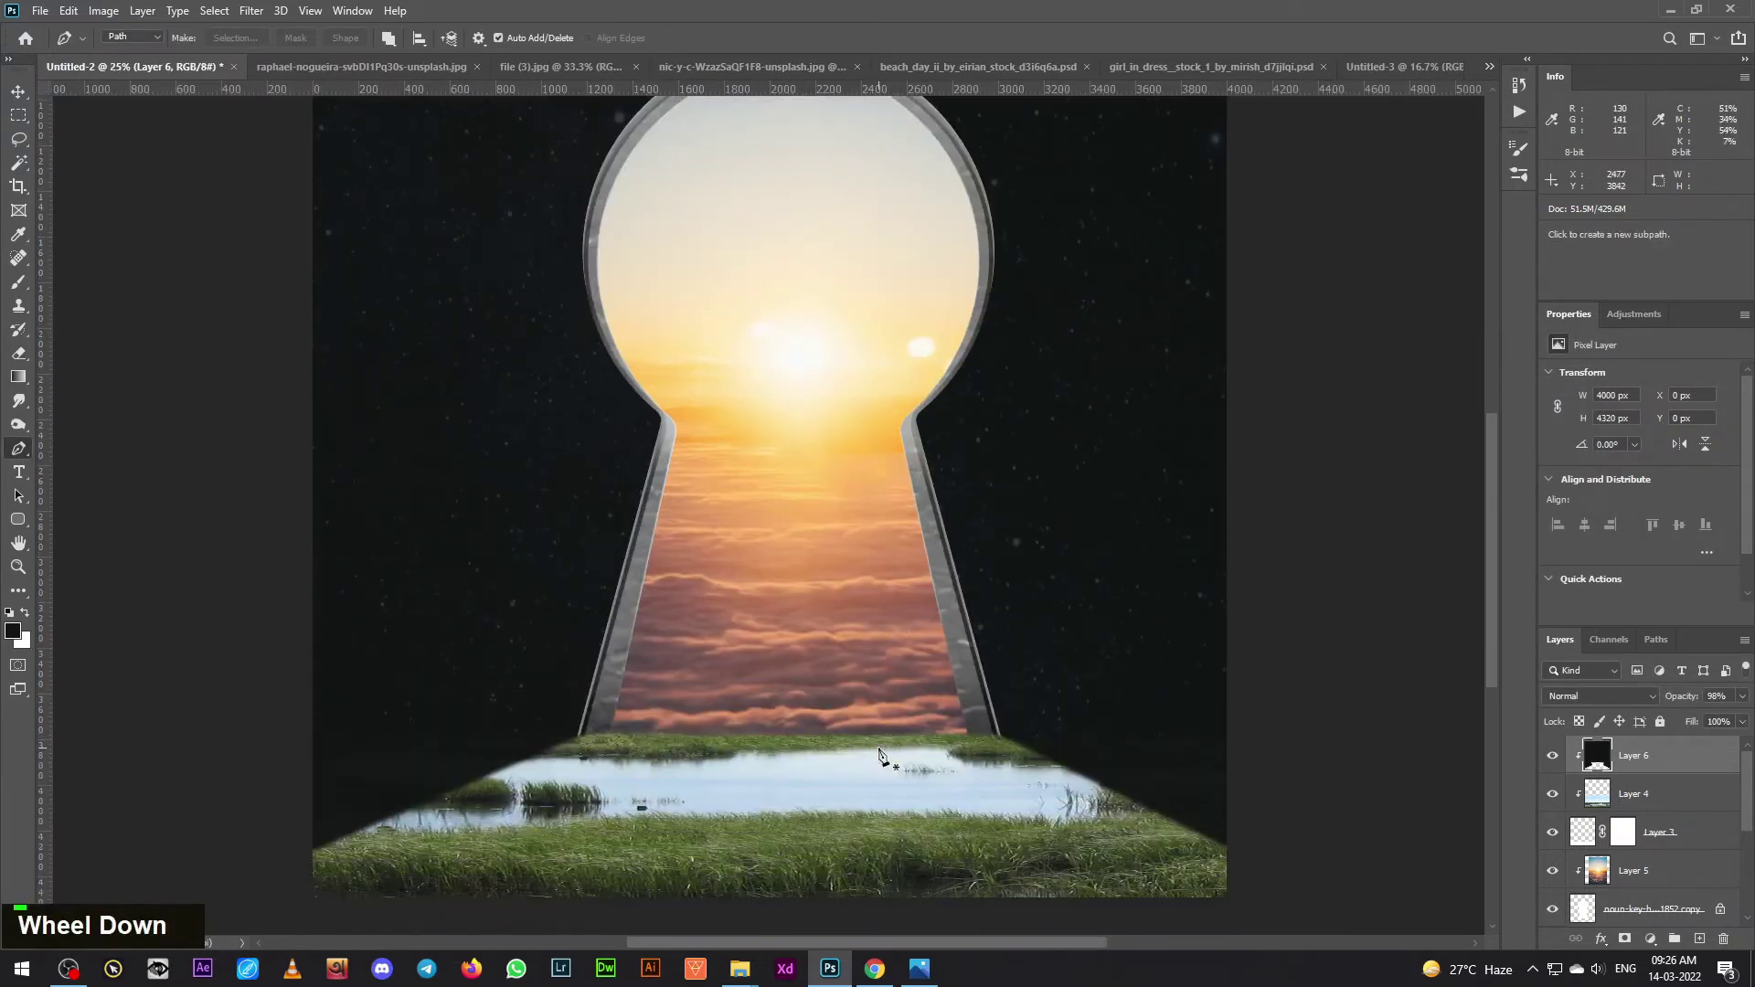
pyautogui.doubleClick(1742, 722)
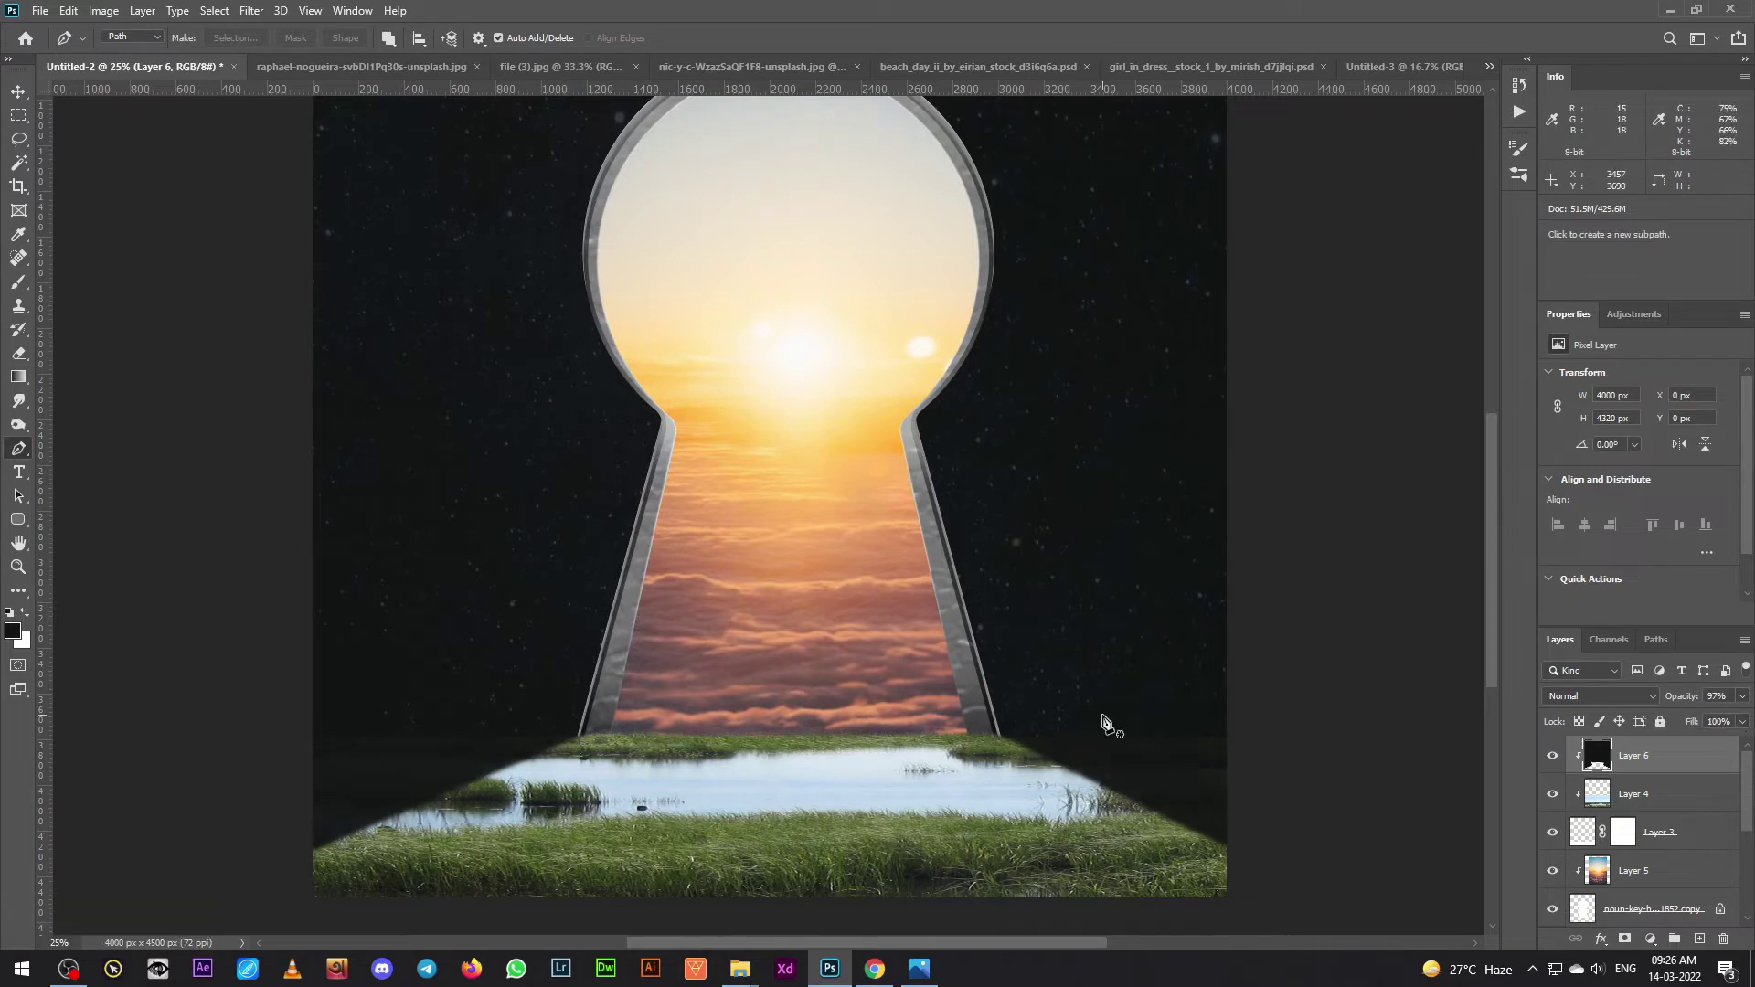
pyautogui.press('ctrl+-')
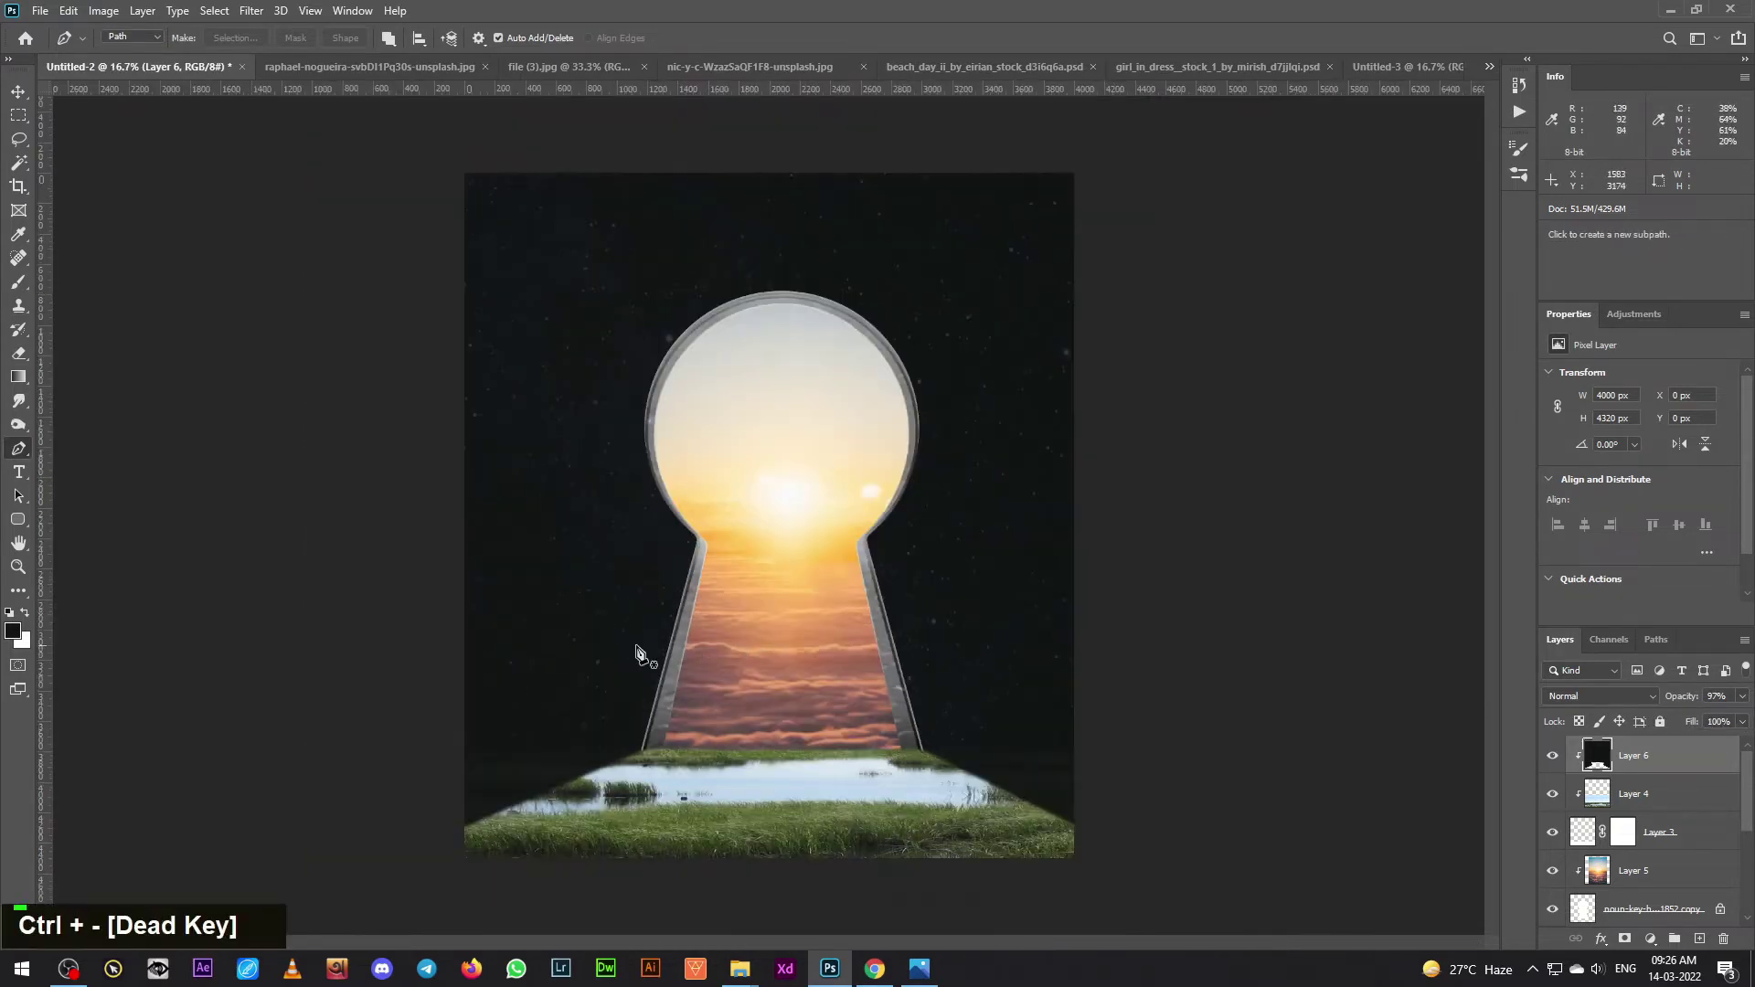
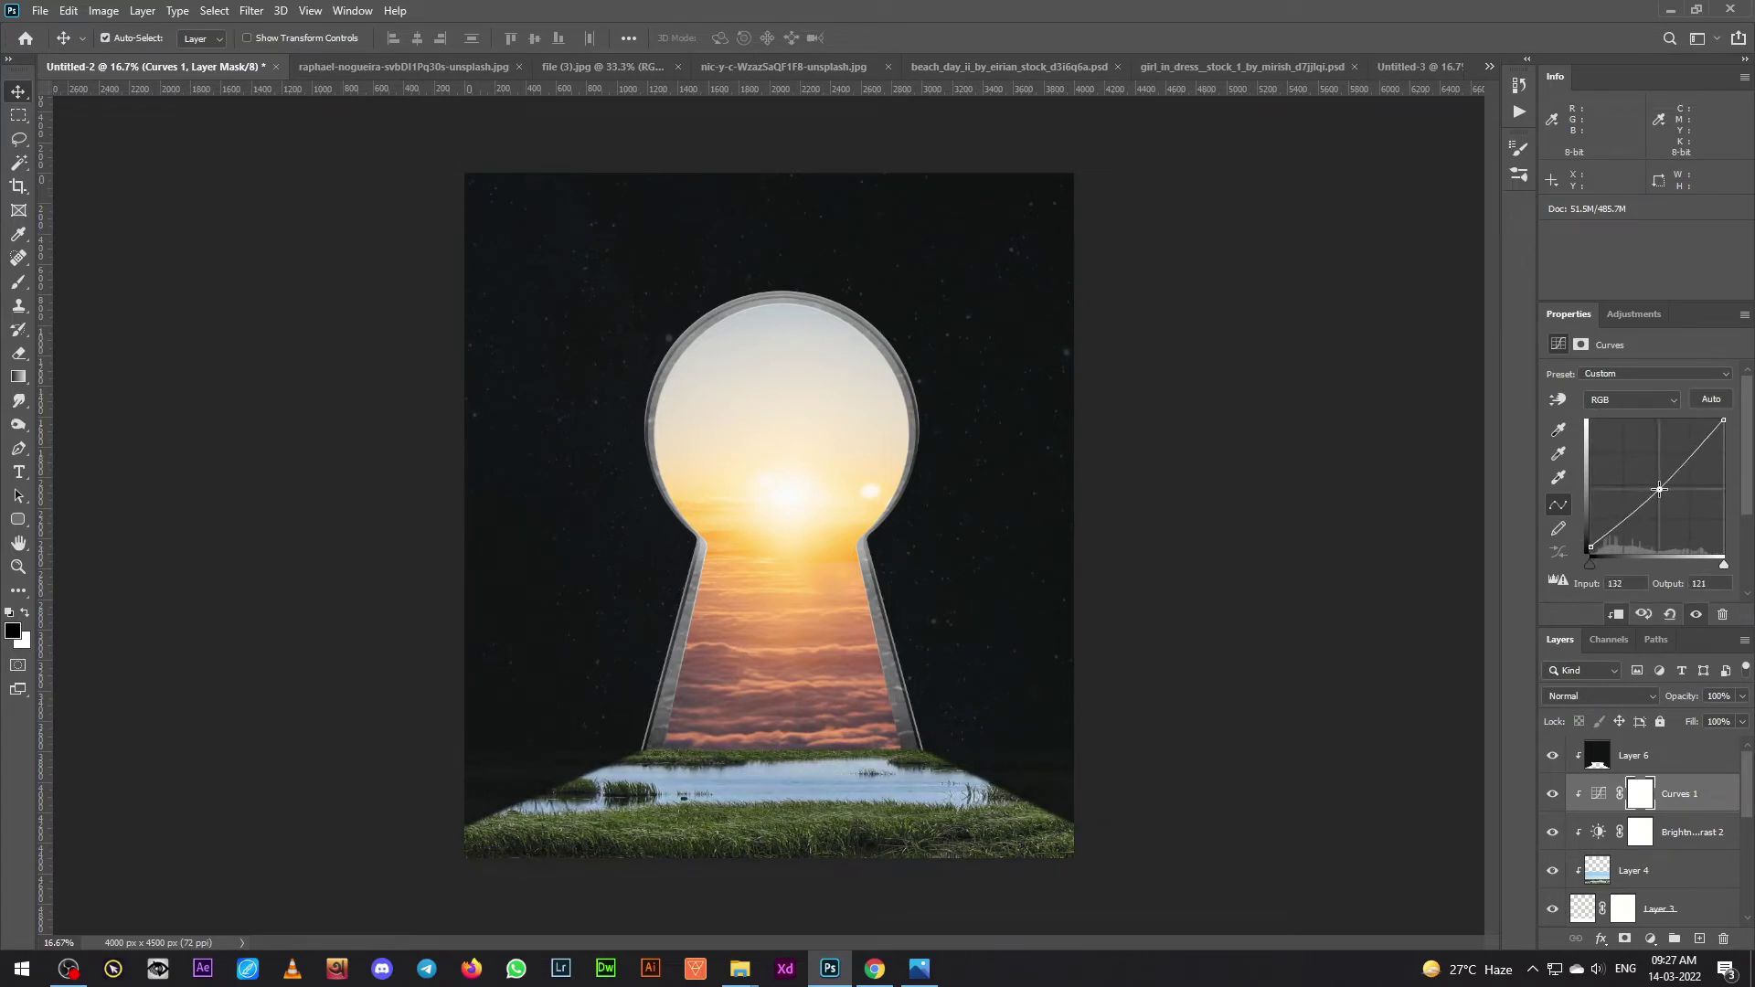
# - Add clipped Brightness/Contrast (-33, 22) and Curves above the marsh, then bring in the boy
pyautogui.doubleClick(1556, 796)
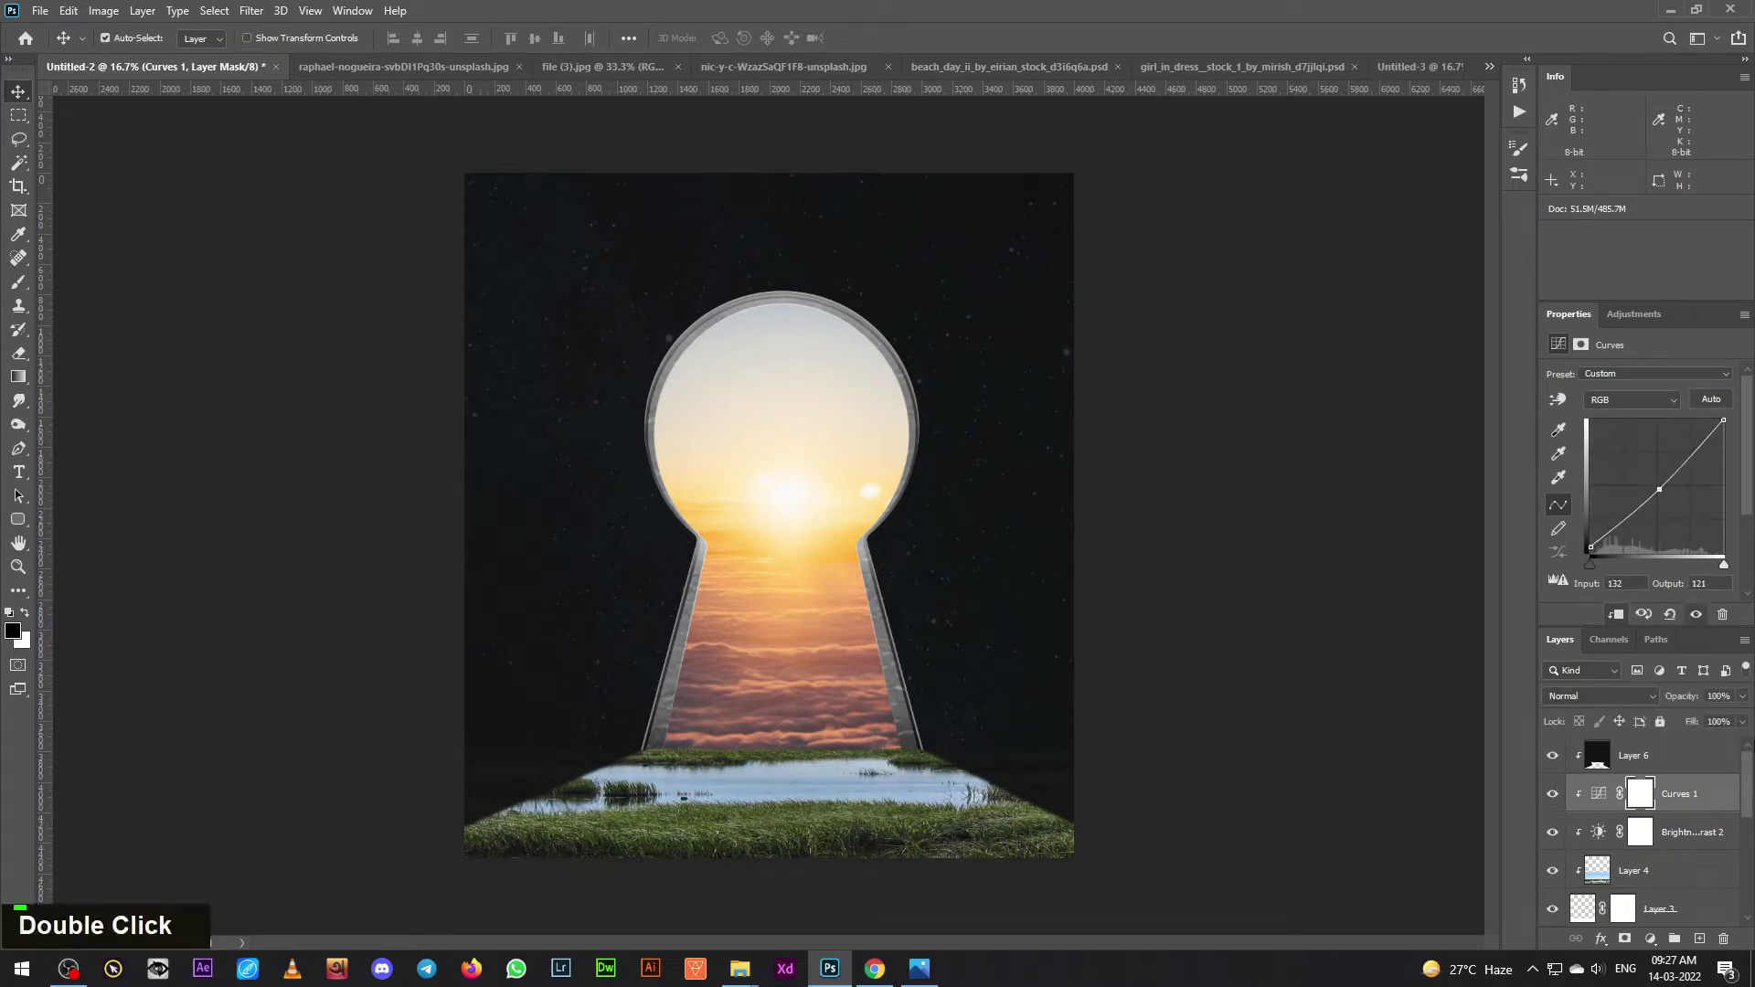
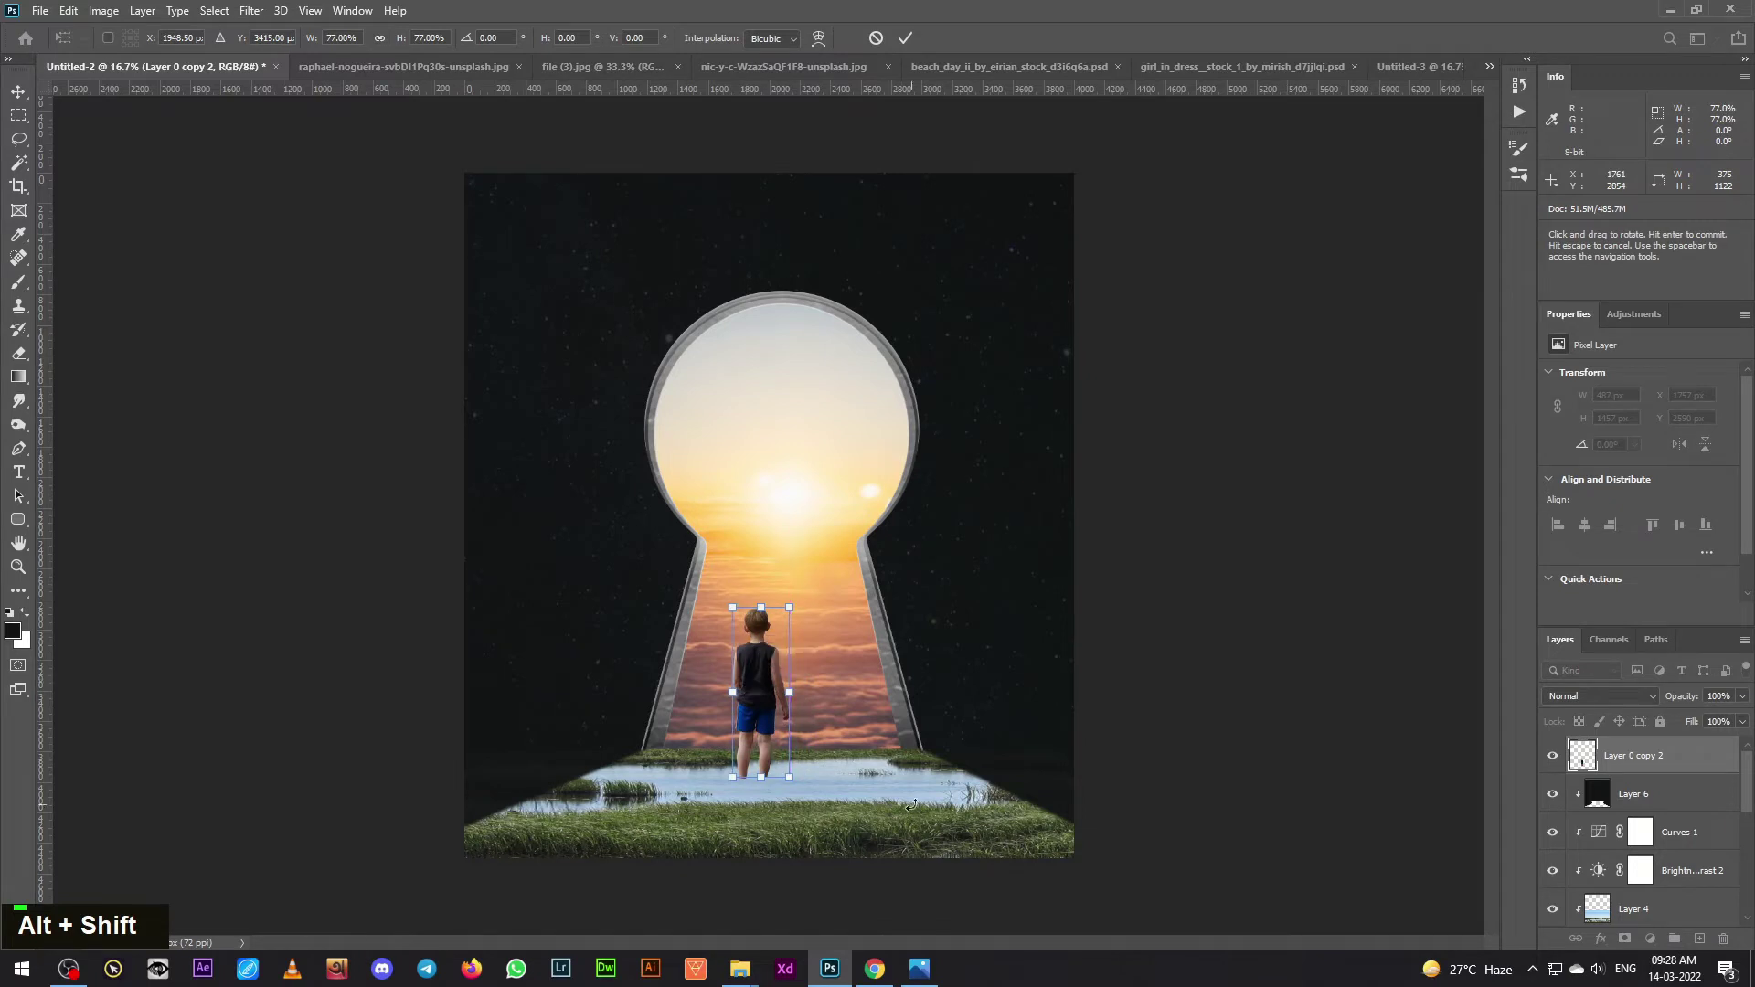
# - Shrink the boy to about 77% and nudge him into position on the shore
pyautogui.press('Return')
pyautogui.press('Right')
pyautogui.press('Down')
pyautogui.press('Left')
pyautogui.press('Left')
pyautogui.press('Left')
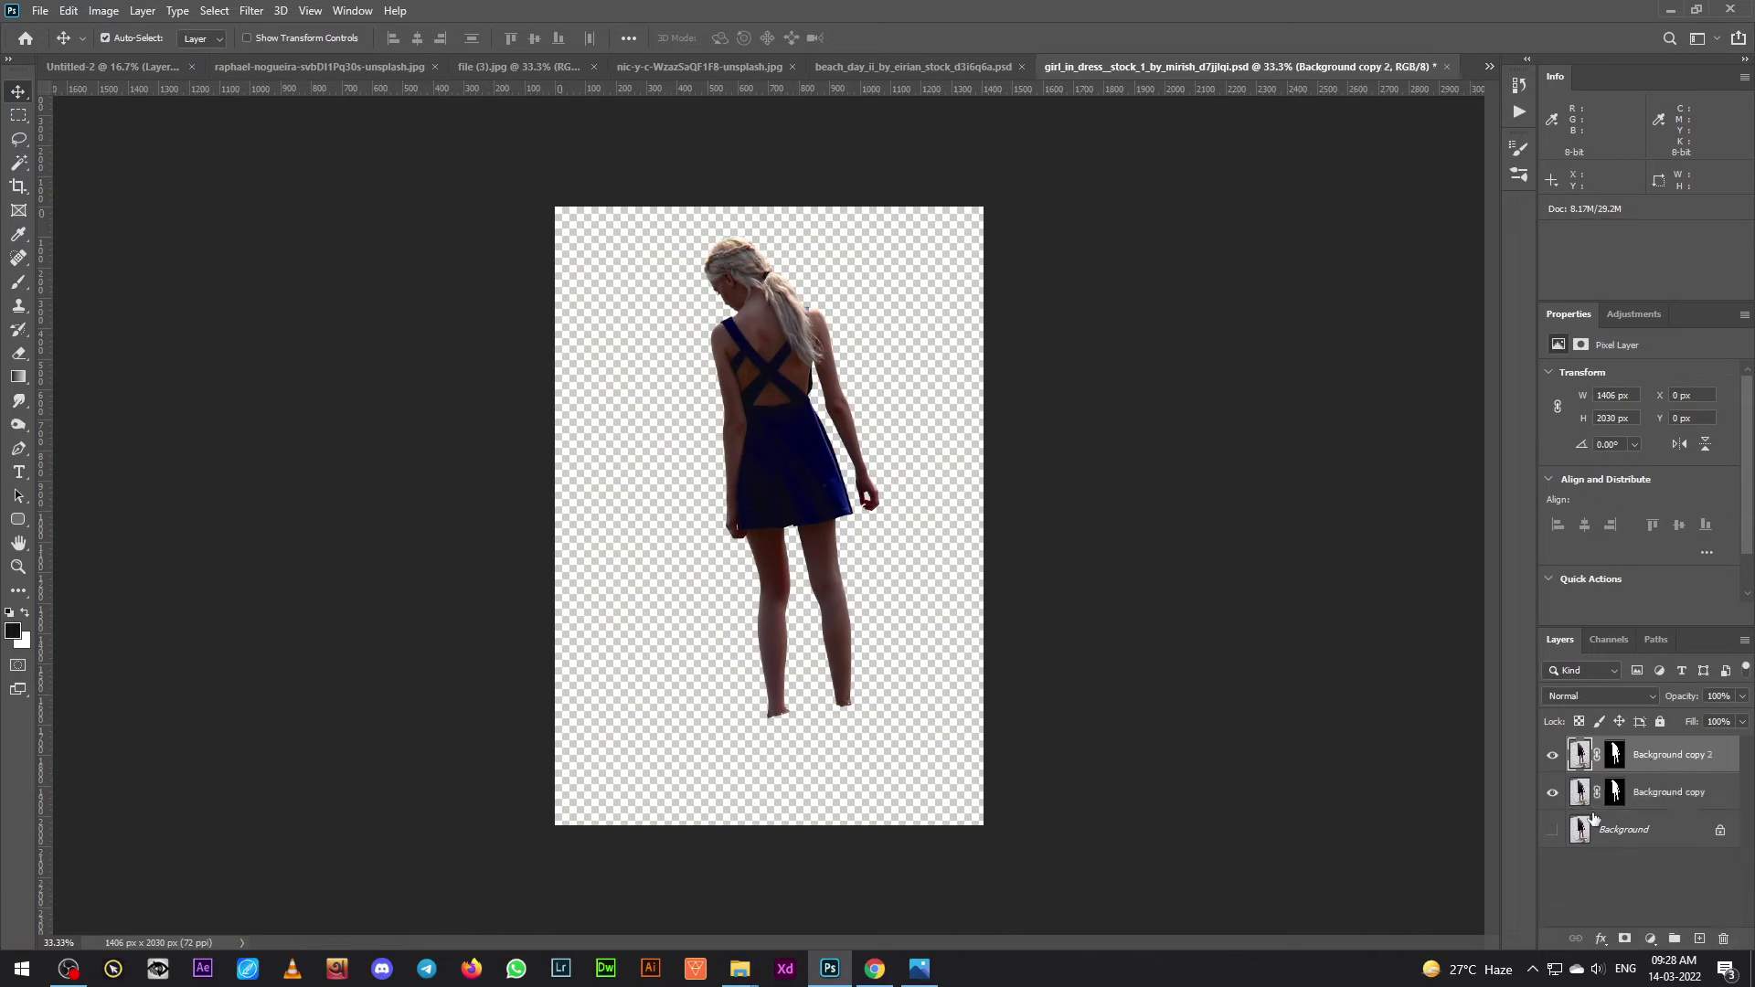
# - Scale the woman to about 93%, tilt her slightly and nudge her beside the boy
pyautogui.rightClick(1619, 766)
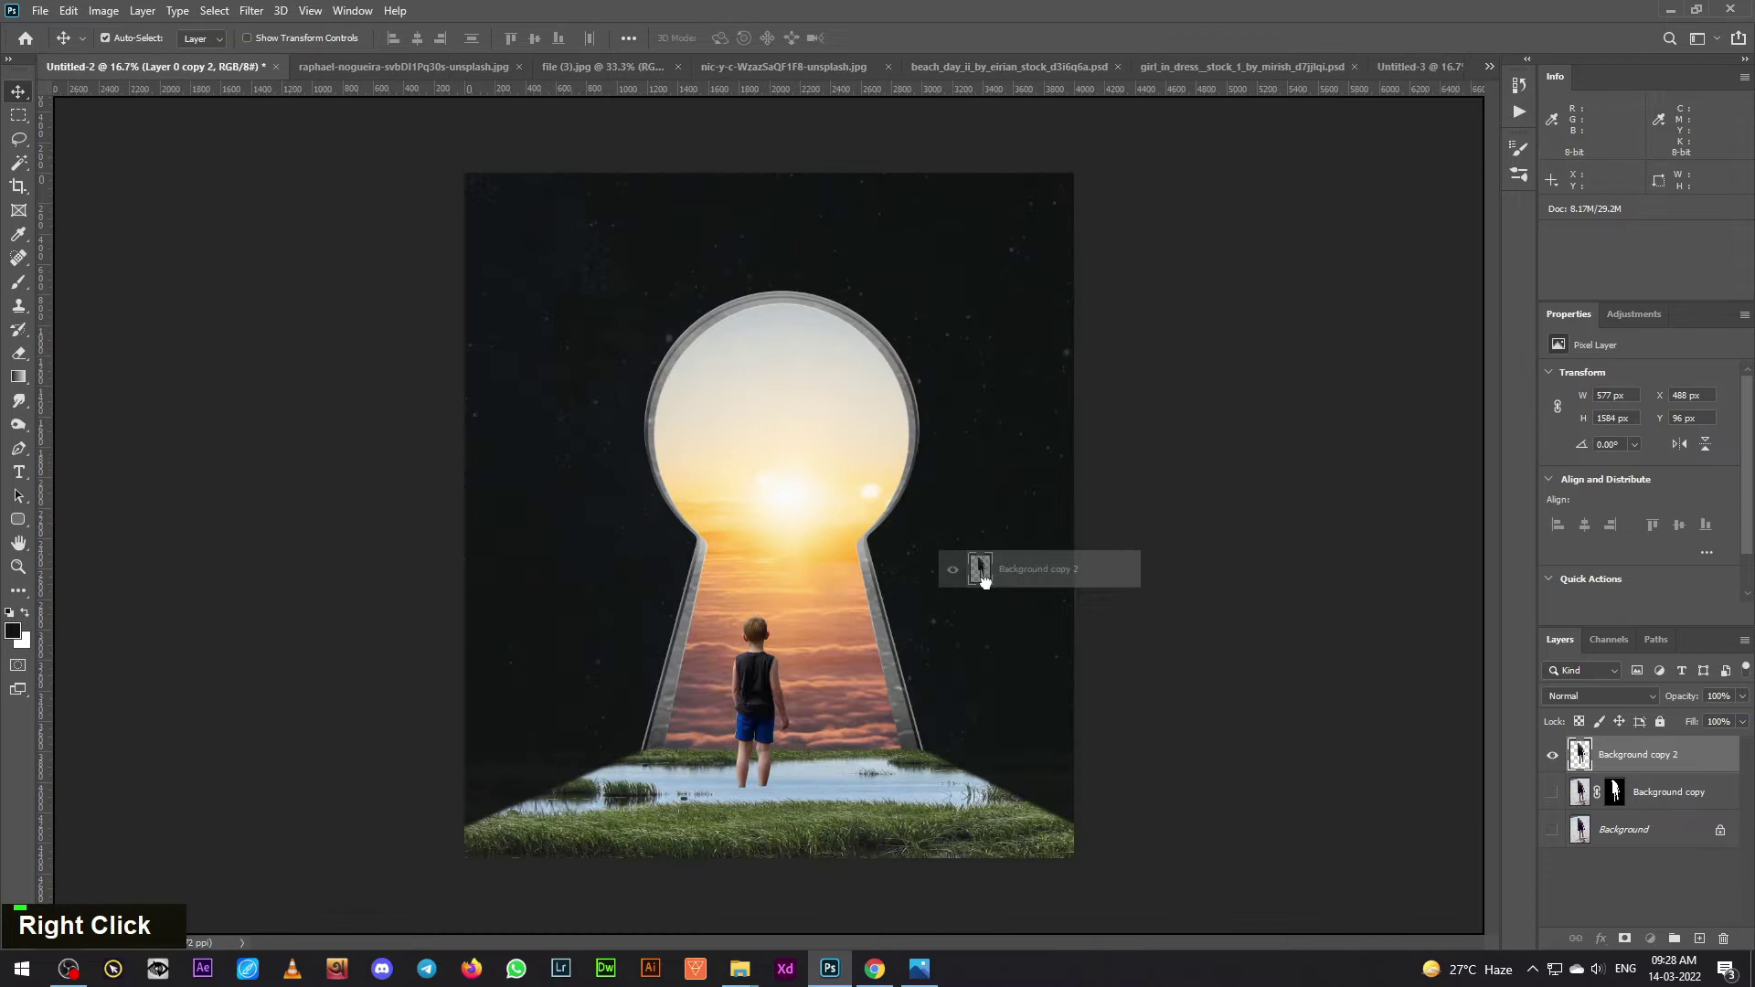
pyautogui.press('ctrl+t')
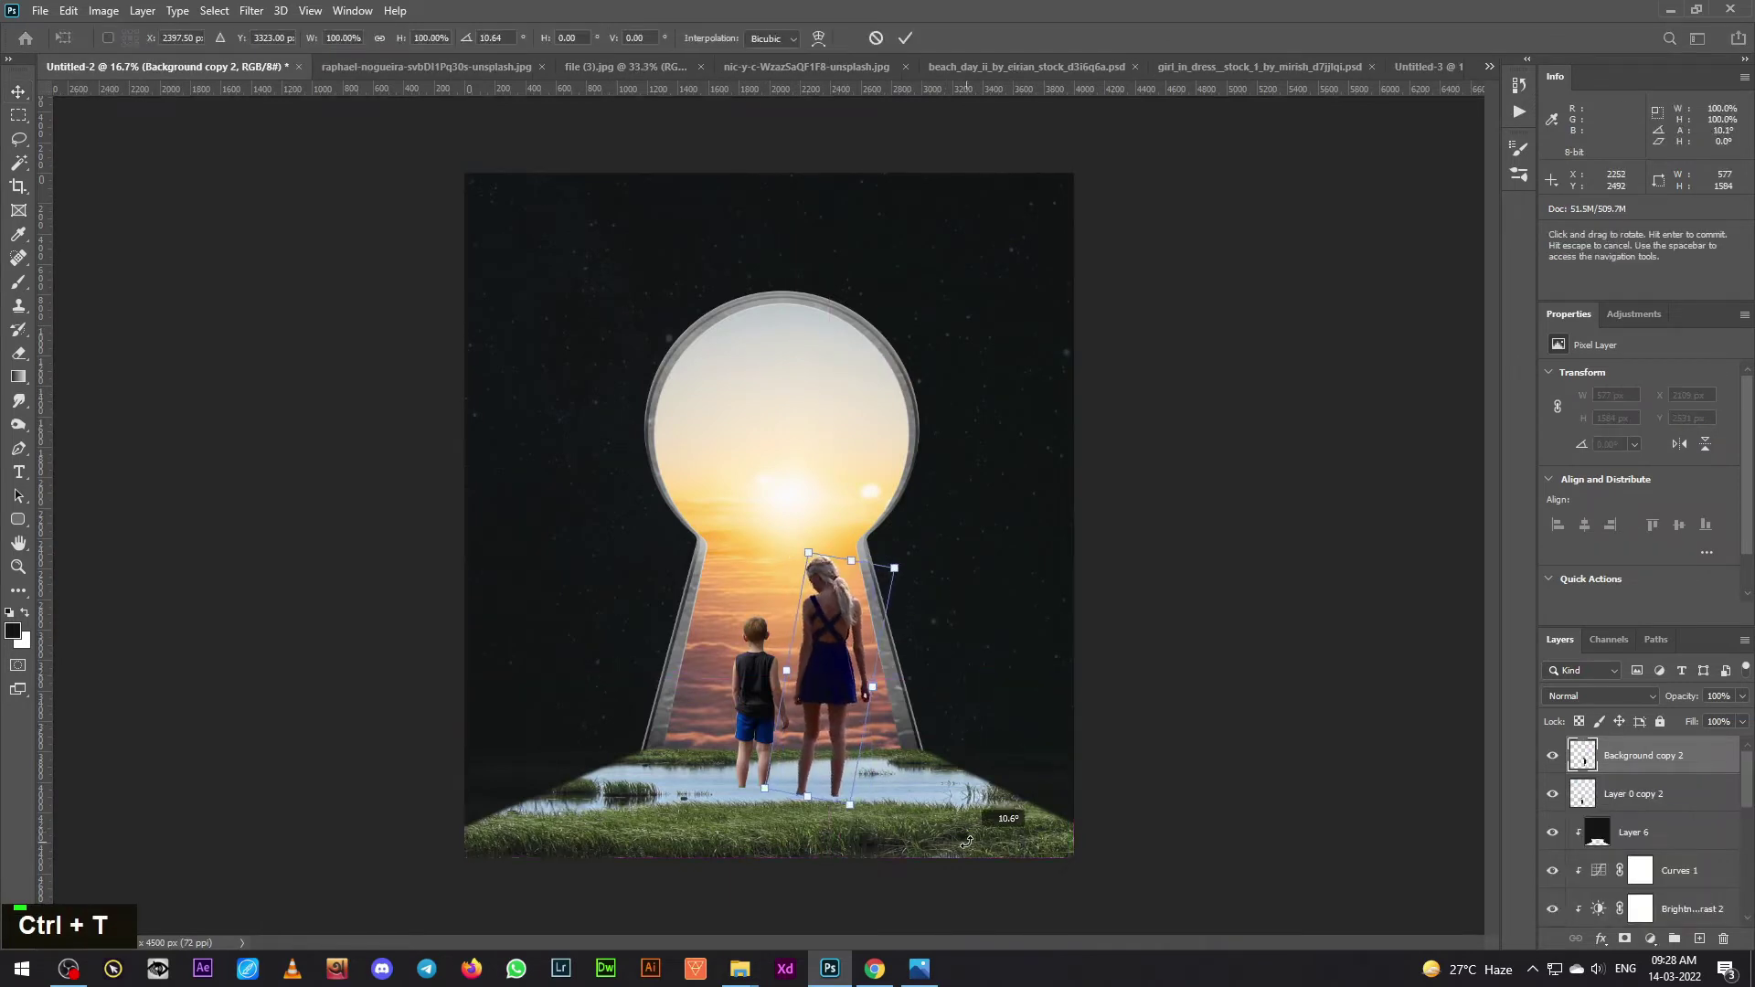
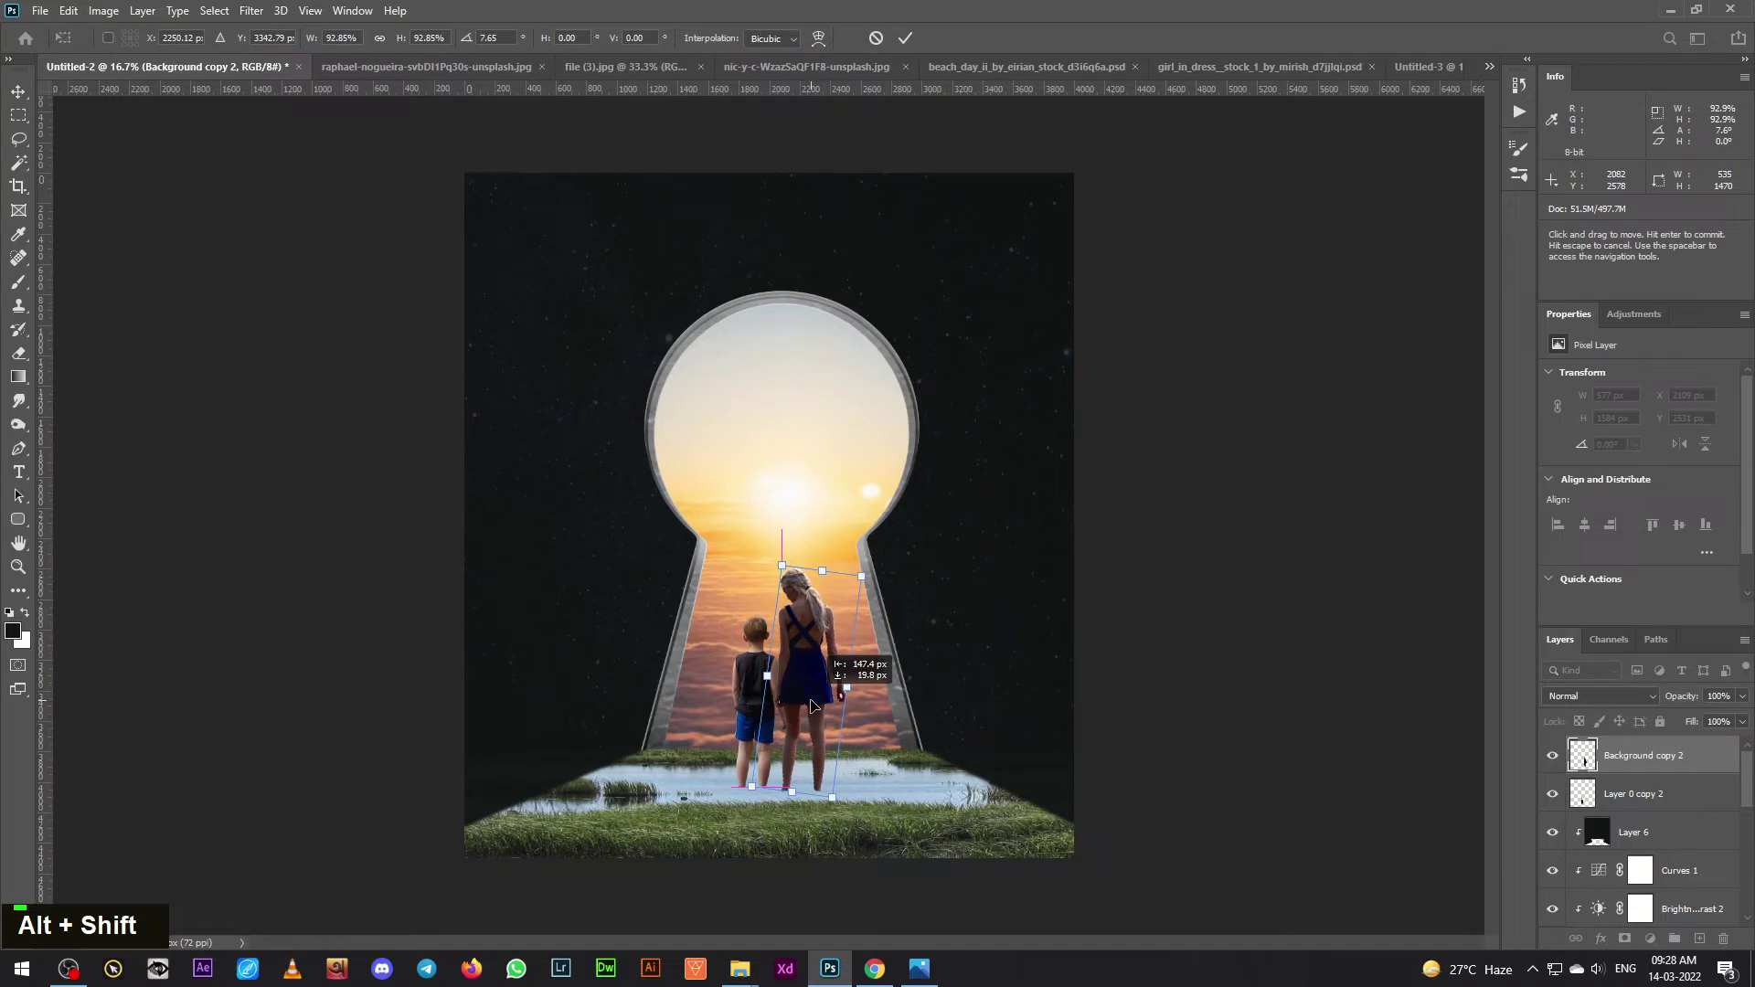
pyautogui.press('Up')
pyautogui.press('Up')
pyautogui.press('Left')
pyautogui.press('Left')
pyautogui.press('Left')
pyautogui.press('Left')
pyautogui.press('Left')
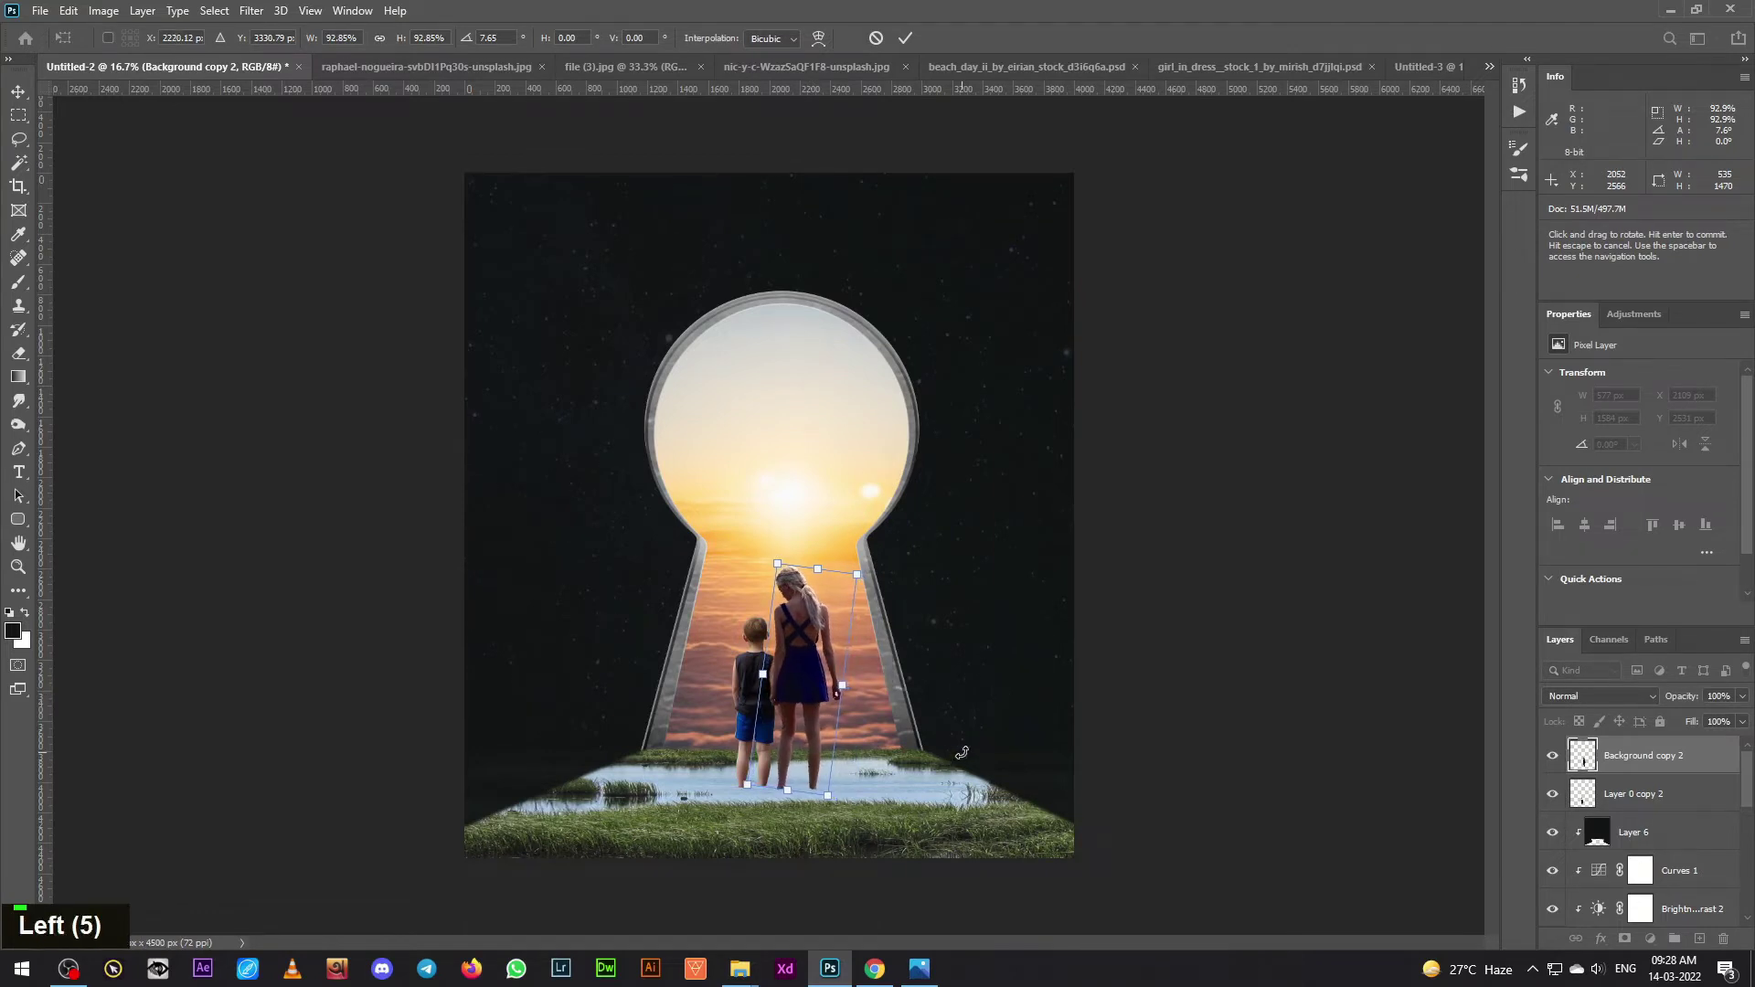
# - Zoom in on the figures and delete the white gap traced in the woman's first hand
pyautogui.press('Return')
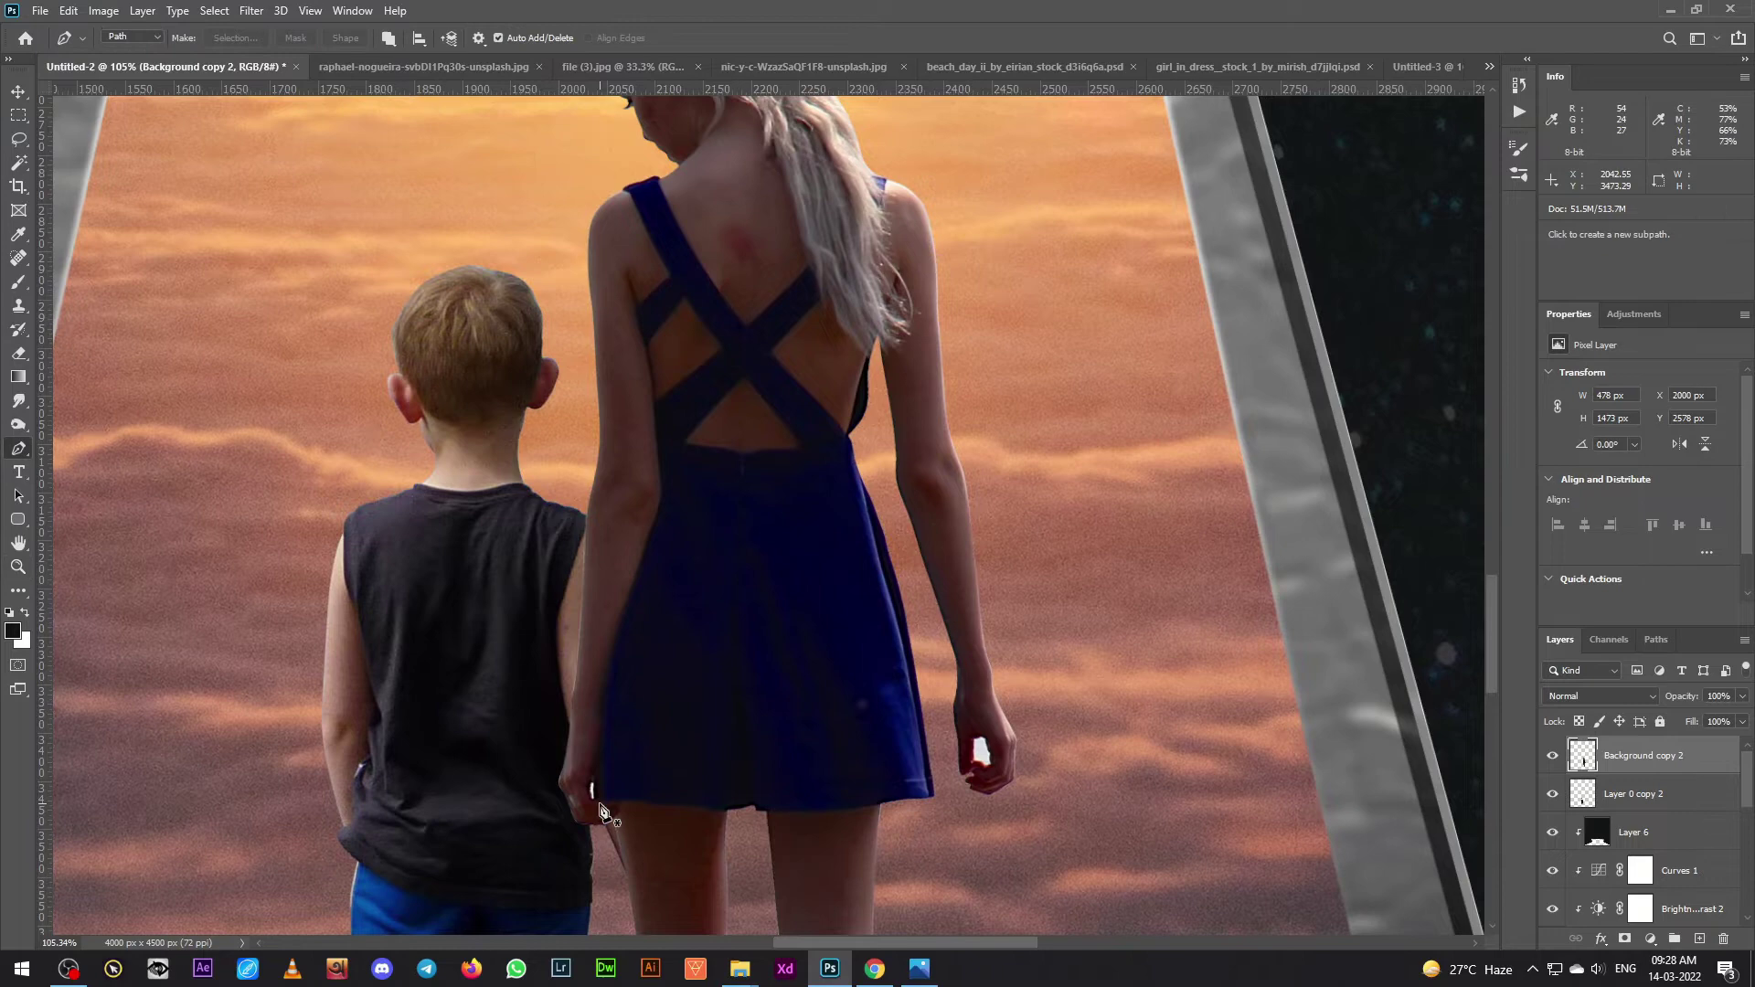
pyautogui.press('ctrl+=')
pyautogui.press('ctrl+=')
pyautogui.press('space')
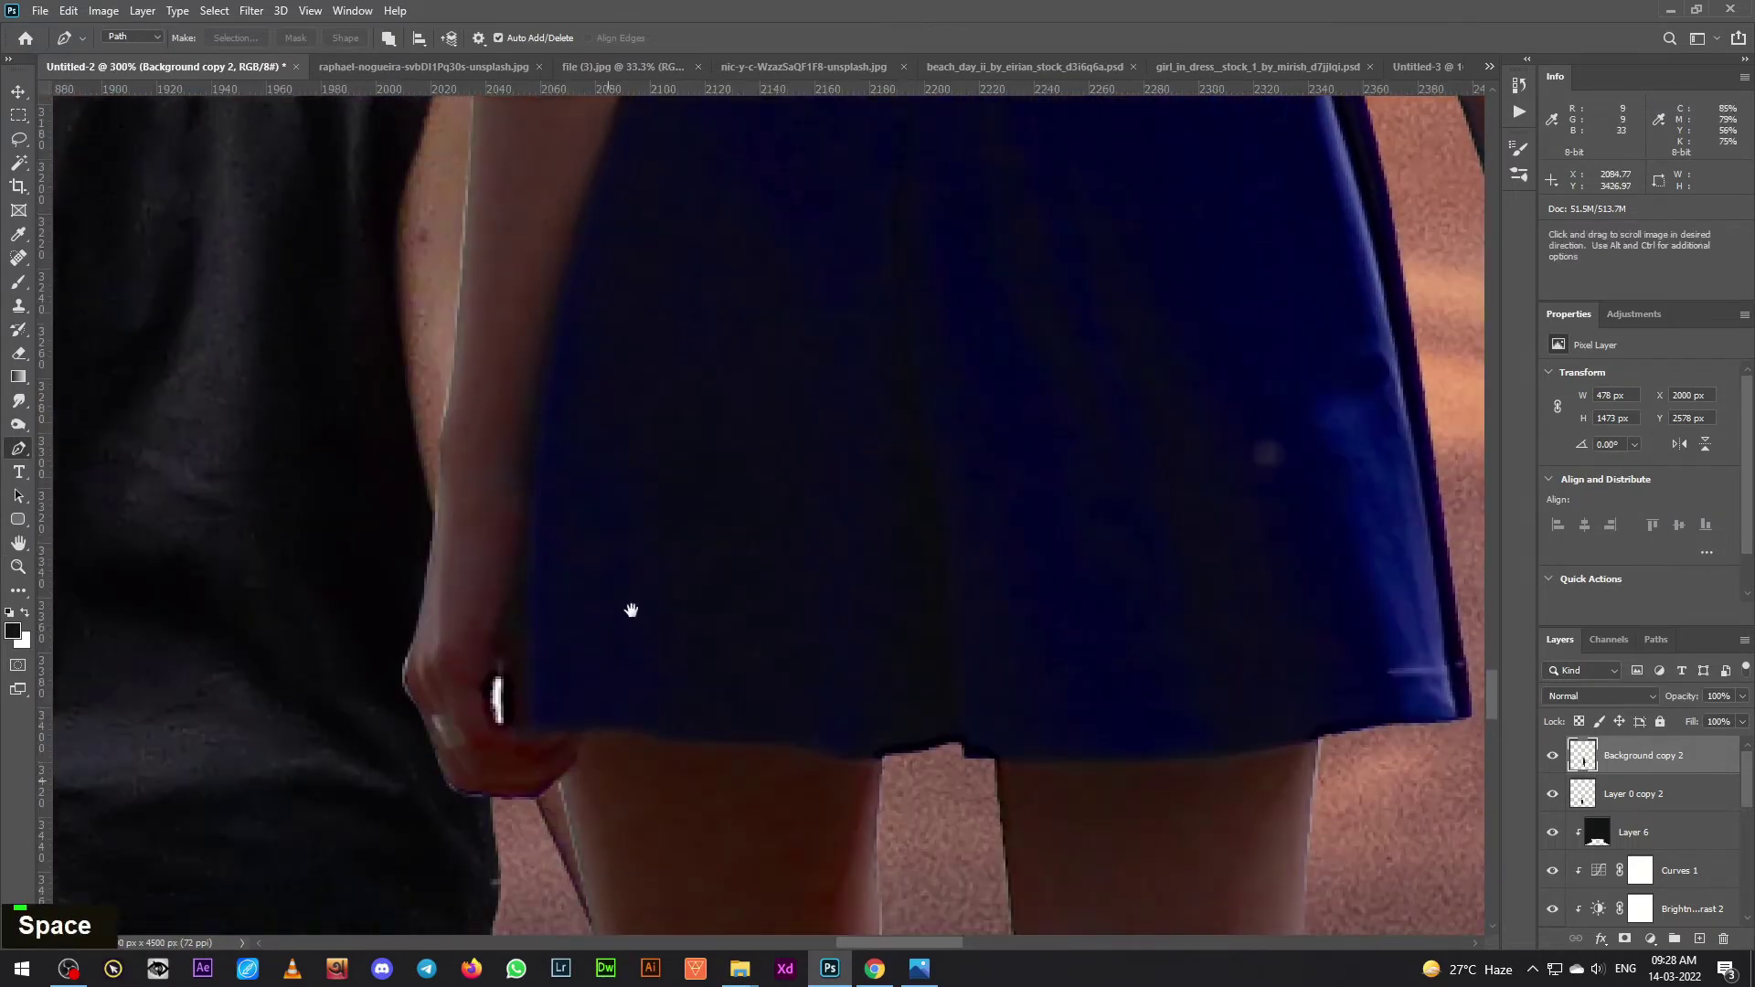
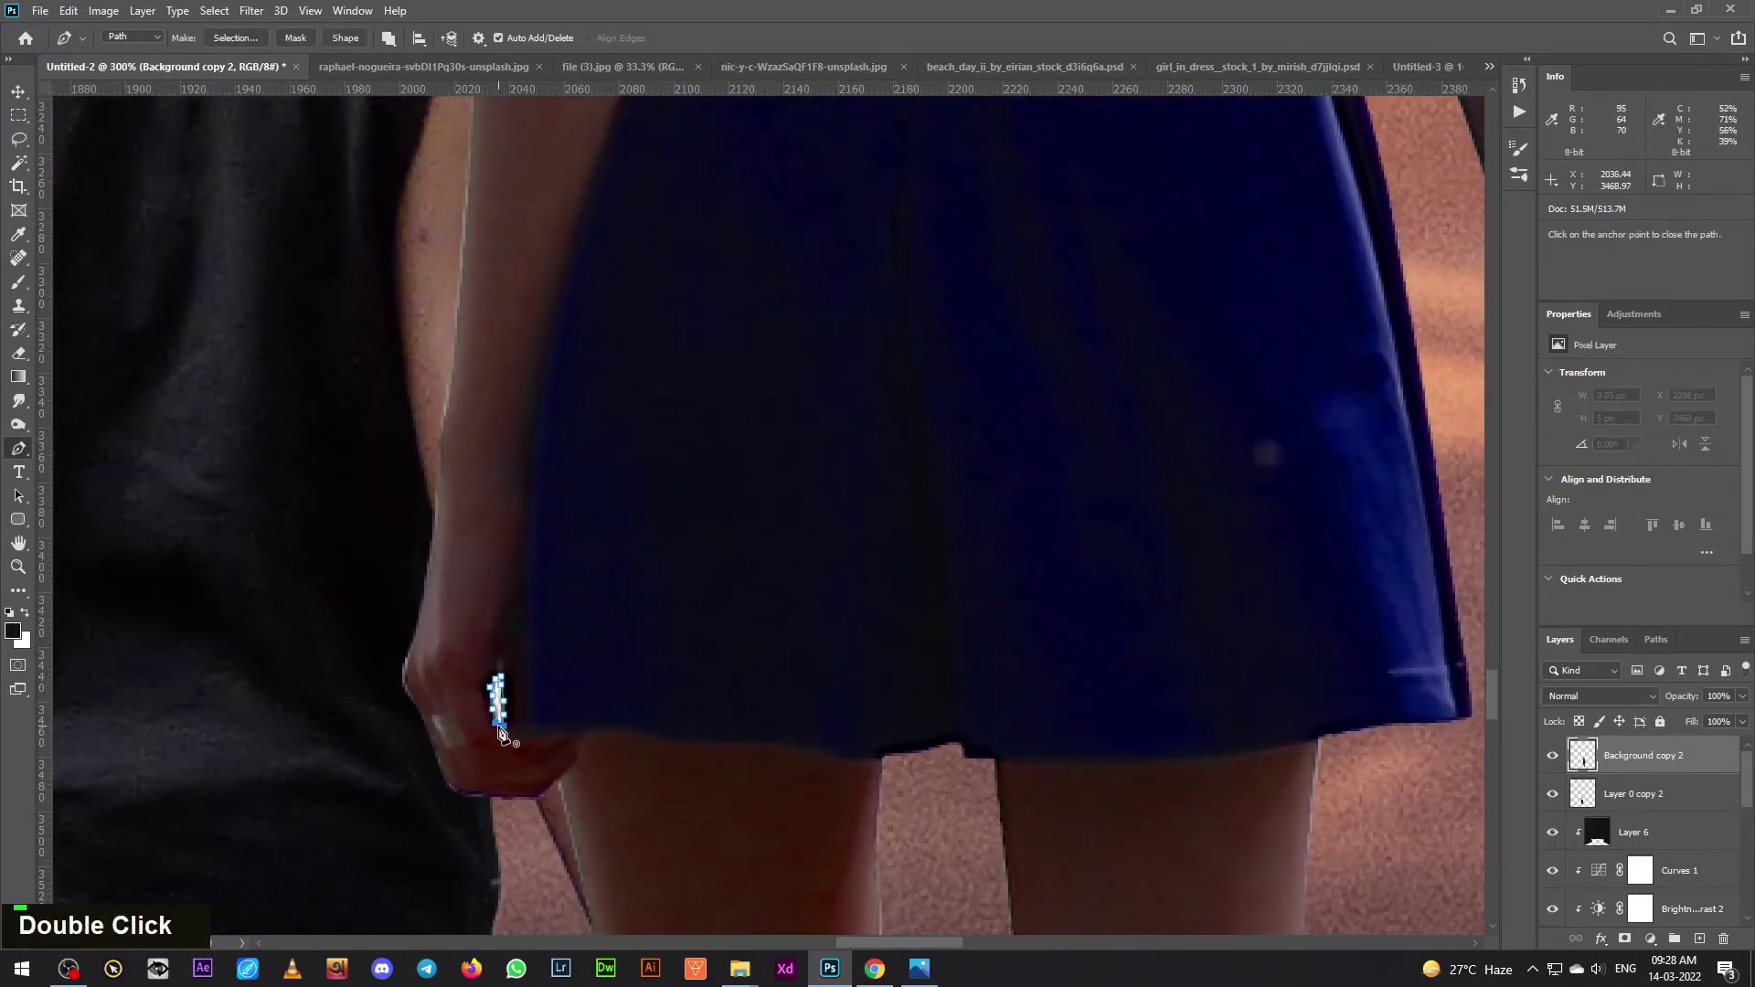
pyautogui.press('ctrl+Return')
pyautogui.press('Delete')
pyautogui.press('ctrl+d')
pyautogui.press('space')
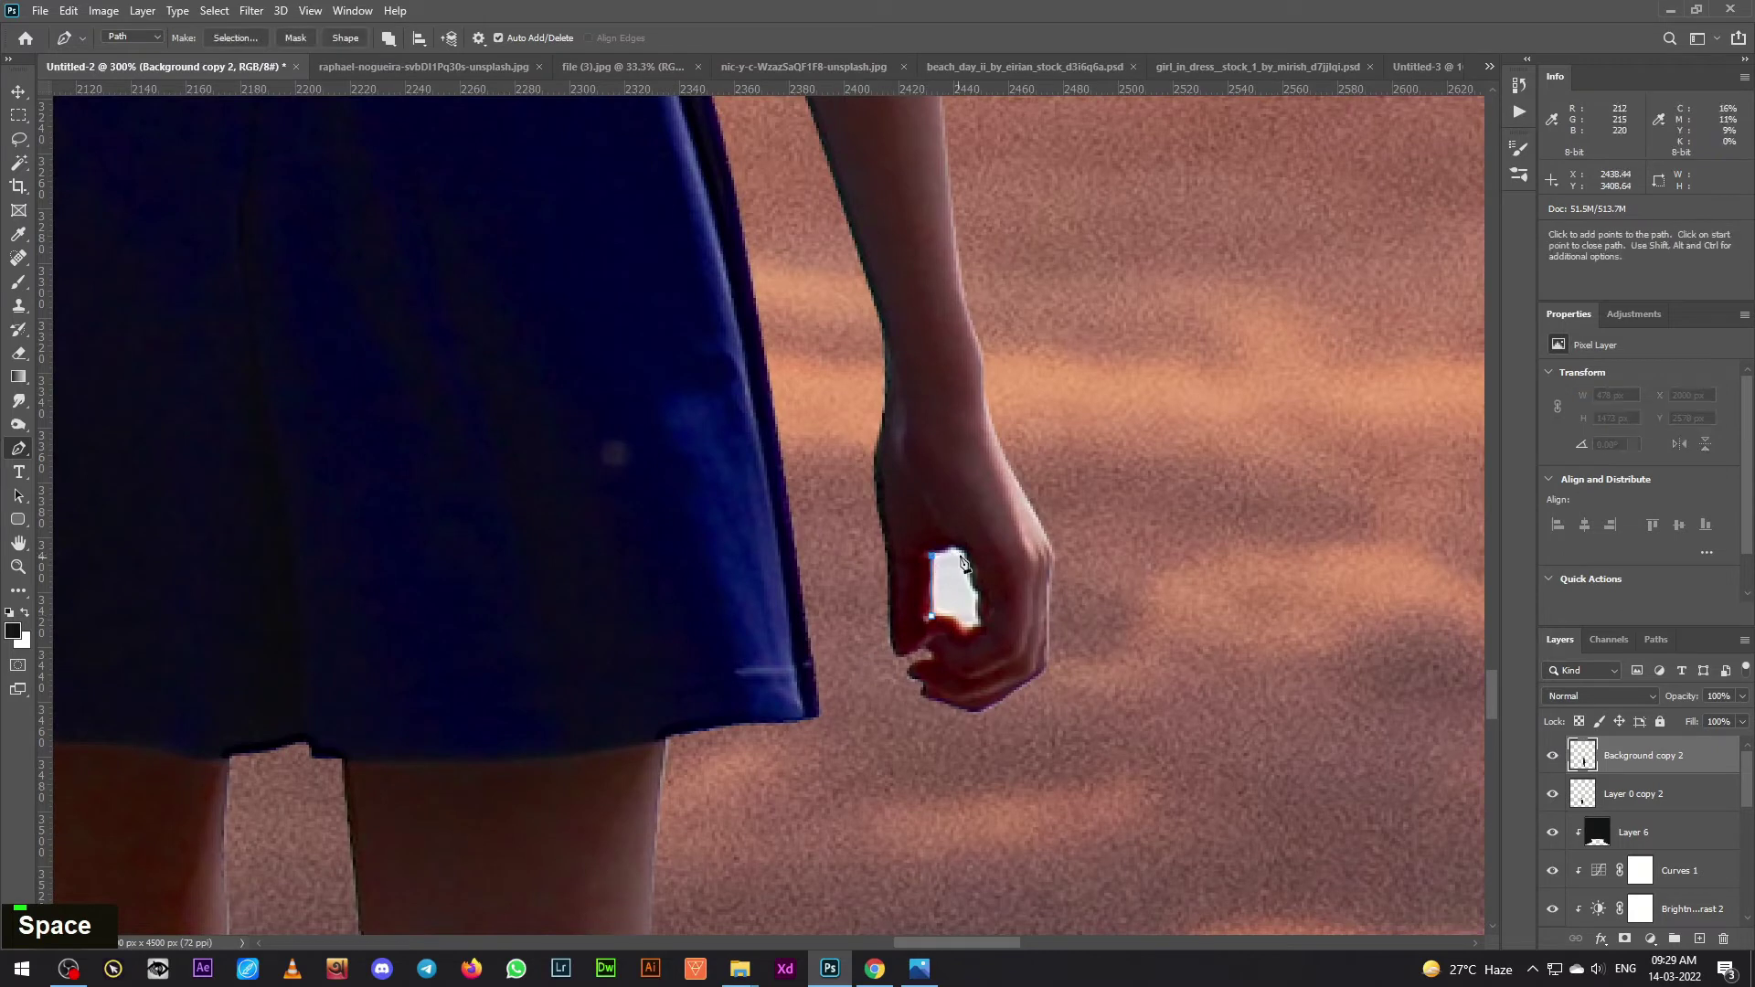
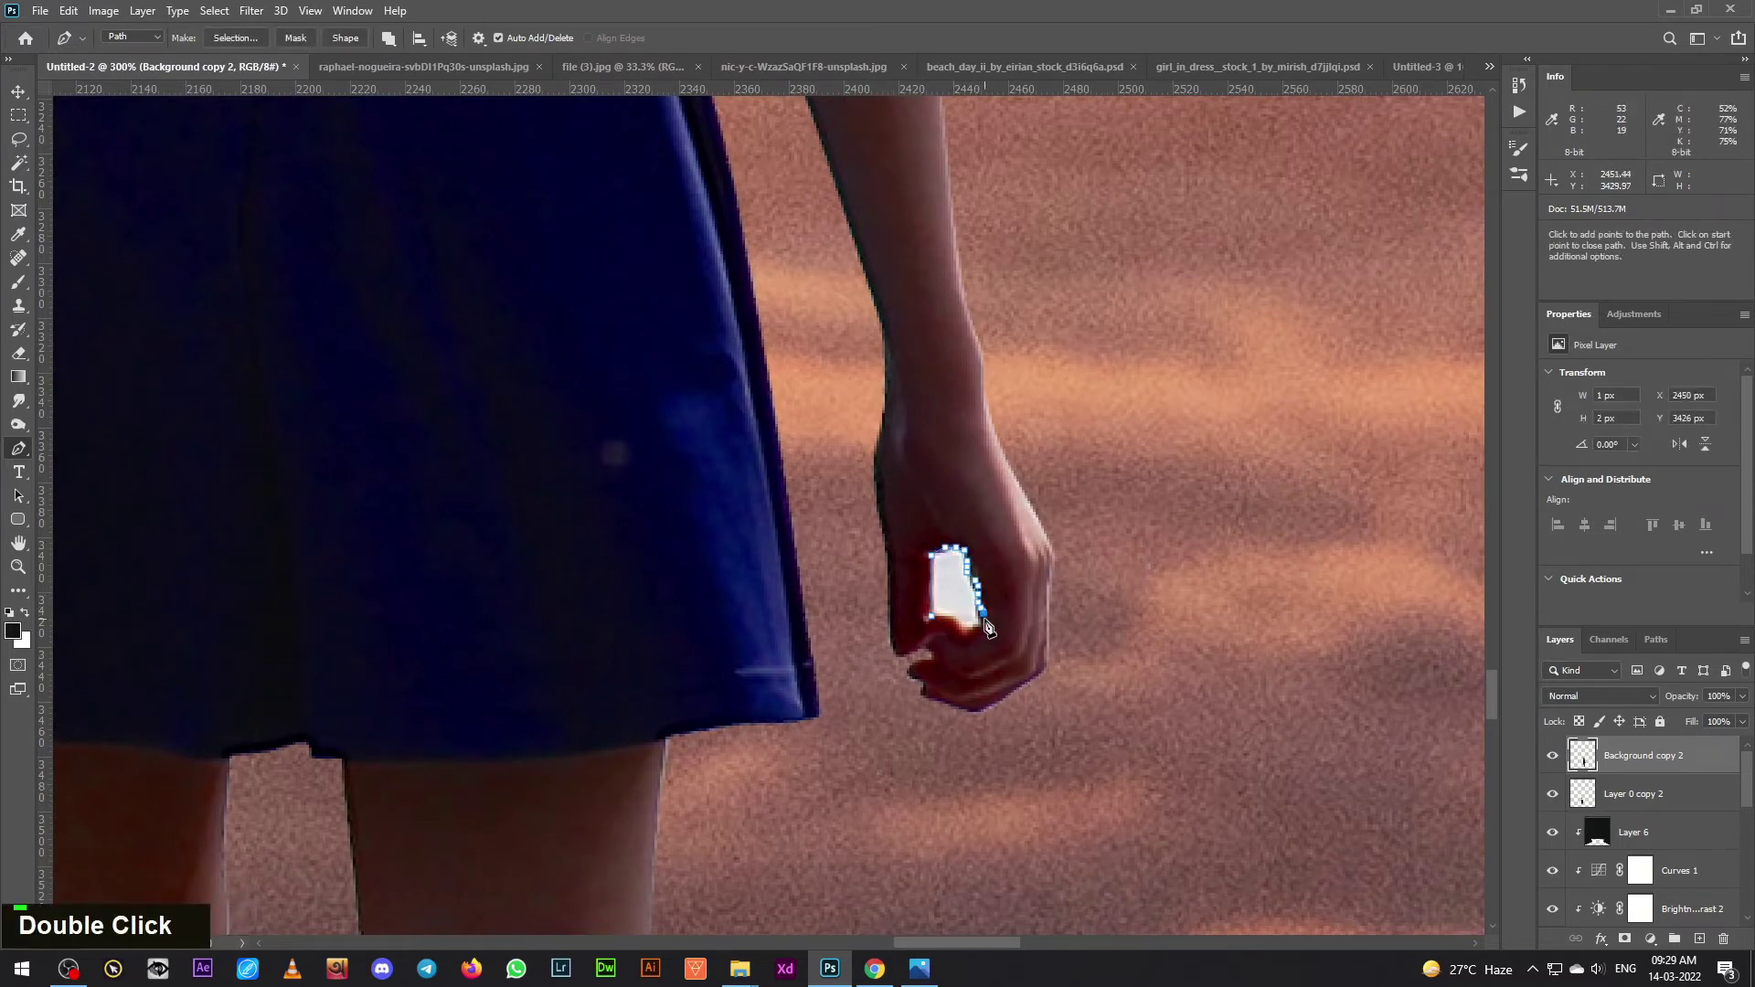
# - Delete the white gap in the woman's other hand and zoom back out to the full composite
pyautogui.press('ctrl+Return')
pyautogui.press('Delete')
pyautogui.press('ctrl+d')
pyautogui.press('ctrl+-')
pyautogui.press('ctrl+-')
pyautogui.press('ctrl+-')
pyautogui.press('ctrl+-')
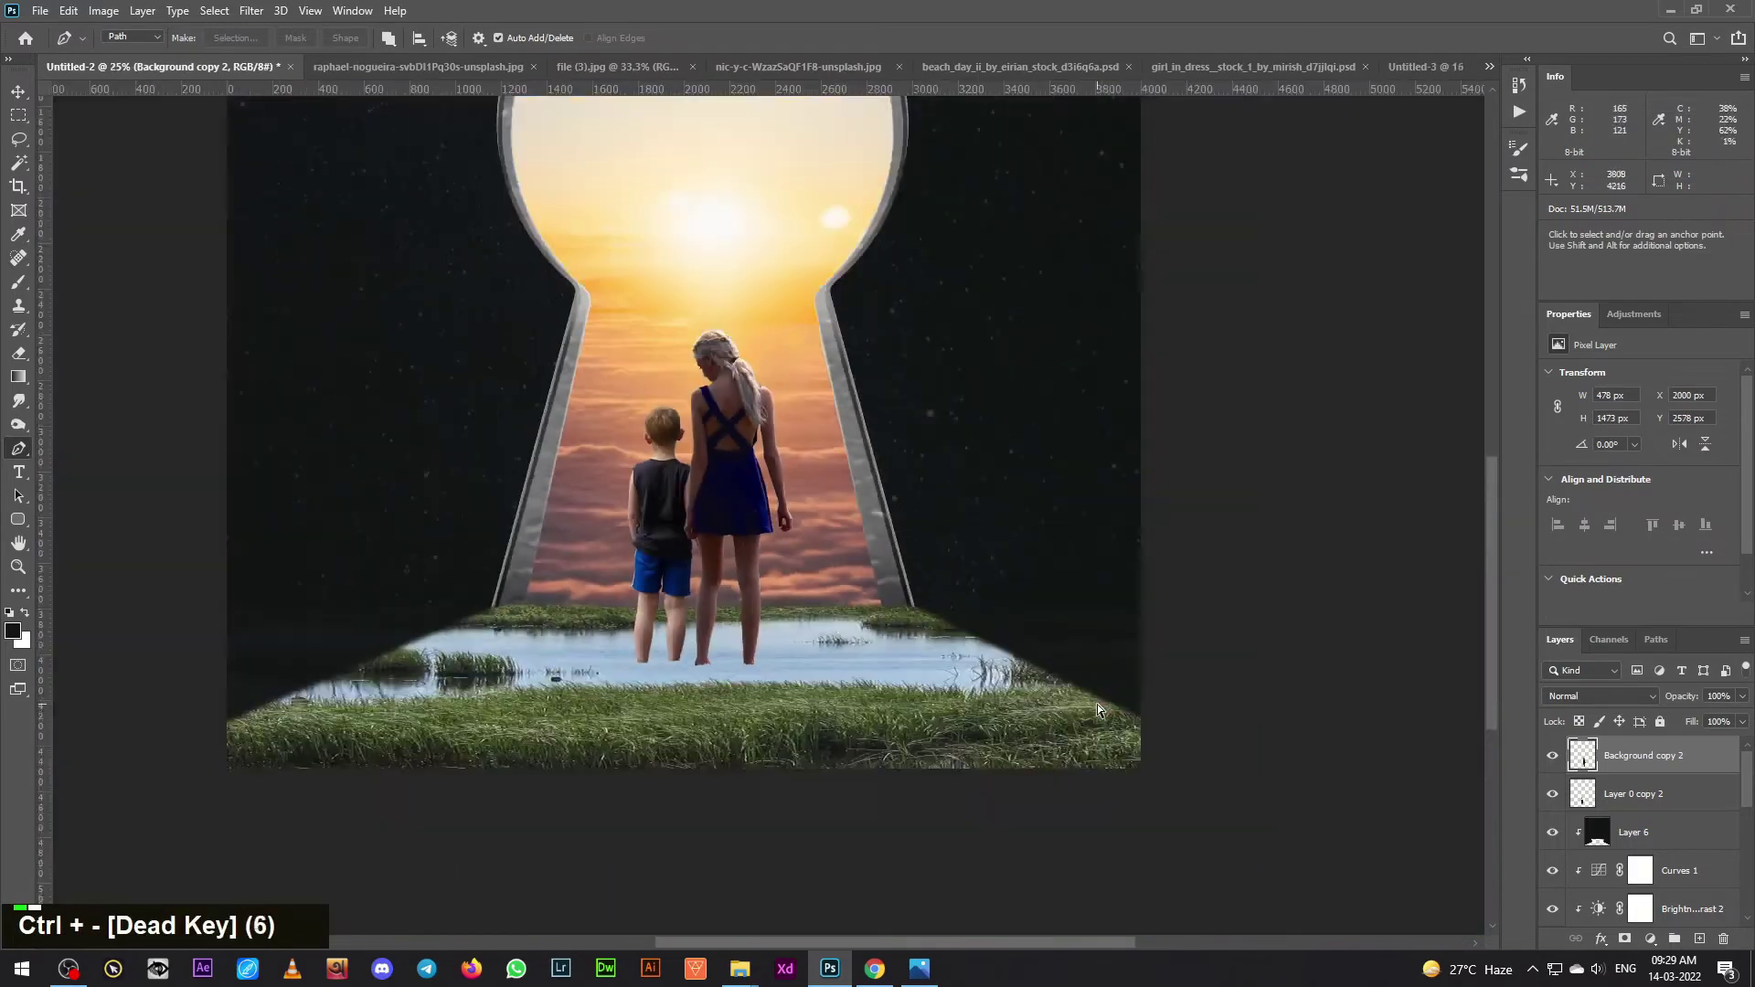
pyautogui.press('ctrl+=')
pyautogui.press('ctrl+-')
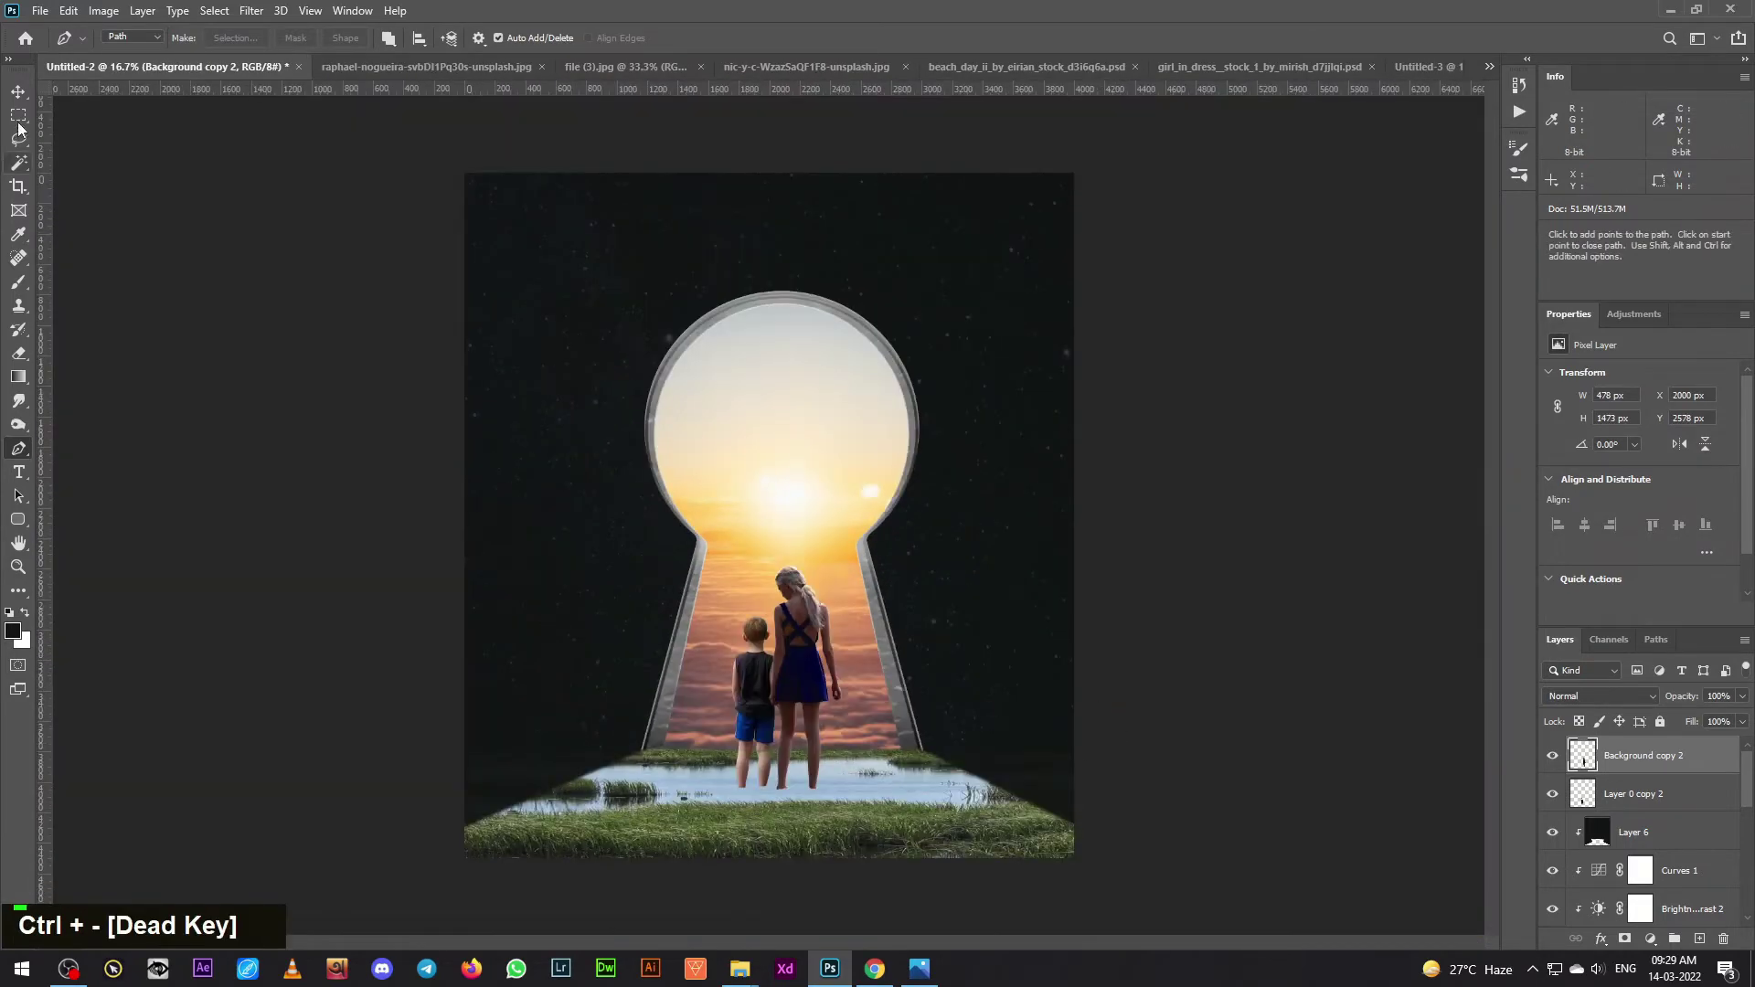
# - Select the boy and woman layers together and merge them into one layer
pyautogui.click(1654, 793)
pyautogui.rightClick(1670, 795)
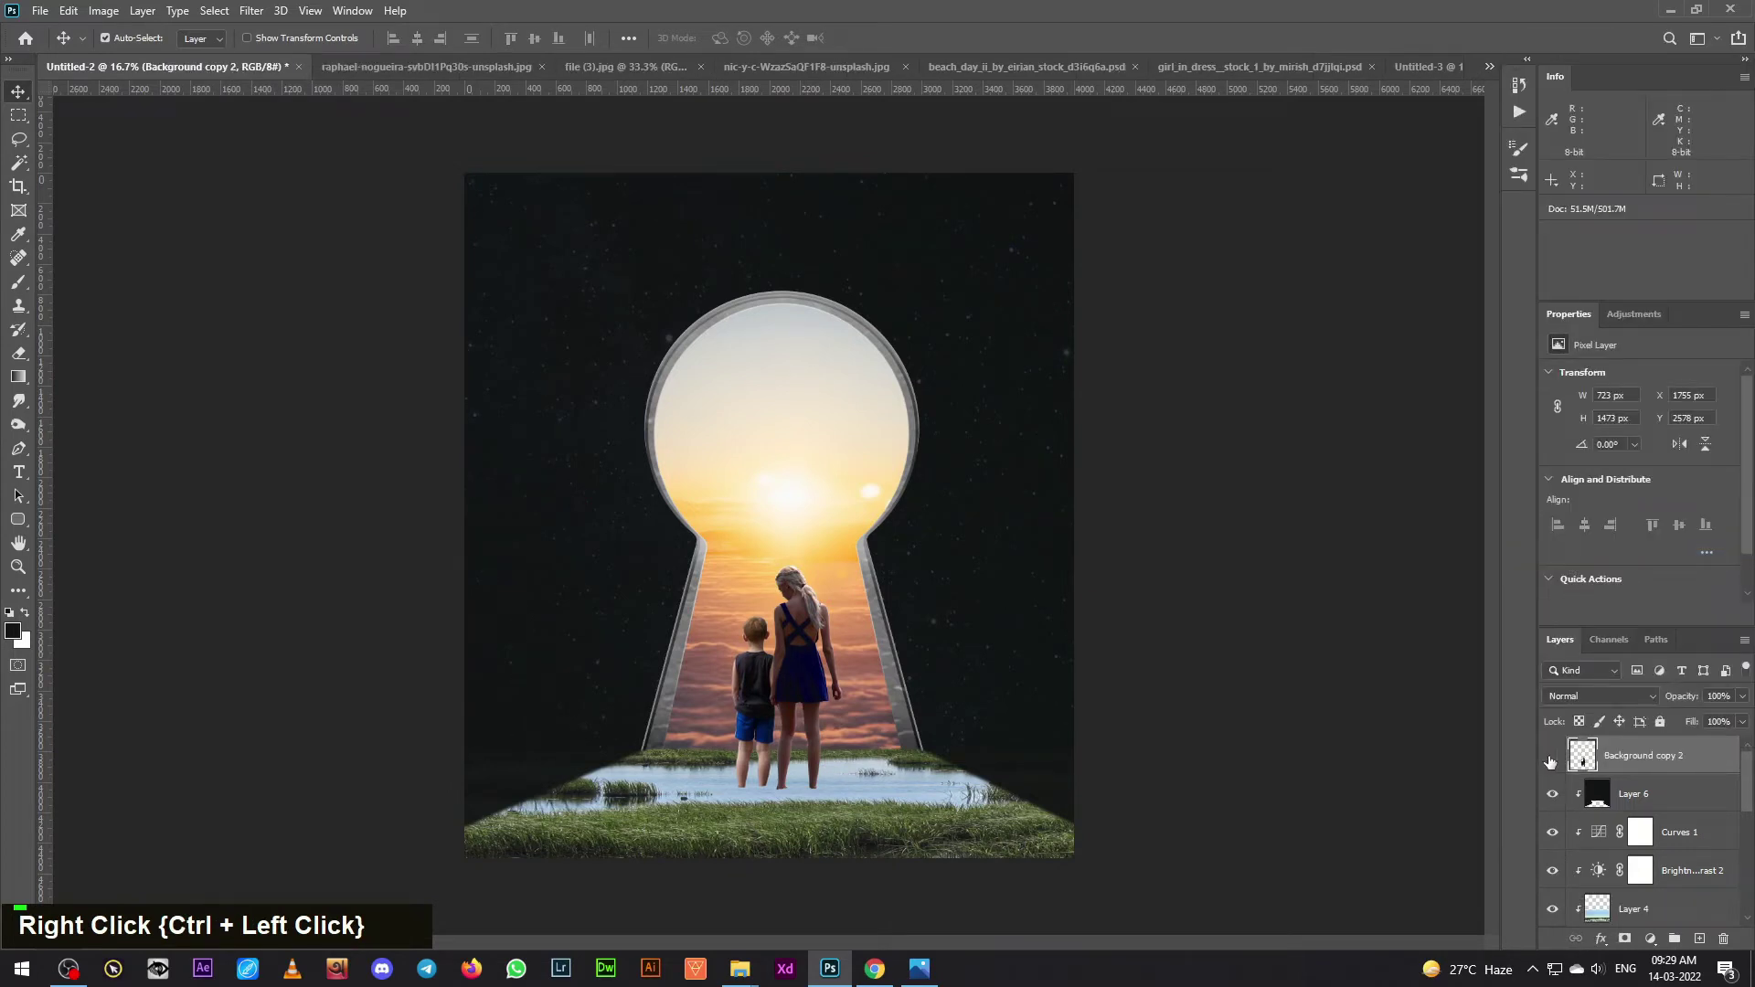
# - Dodge the figures' midtones on a clipped grey Overlay layer set to 76% opacity
pyautogui.doubleClick(1550, 761)
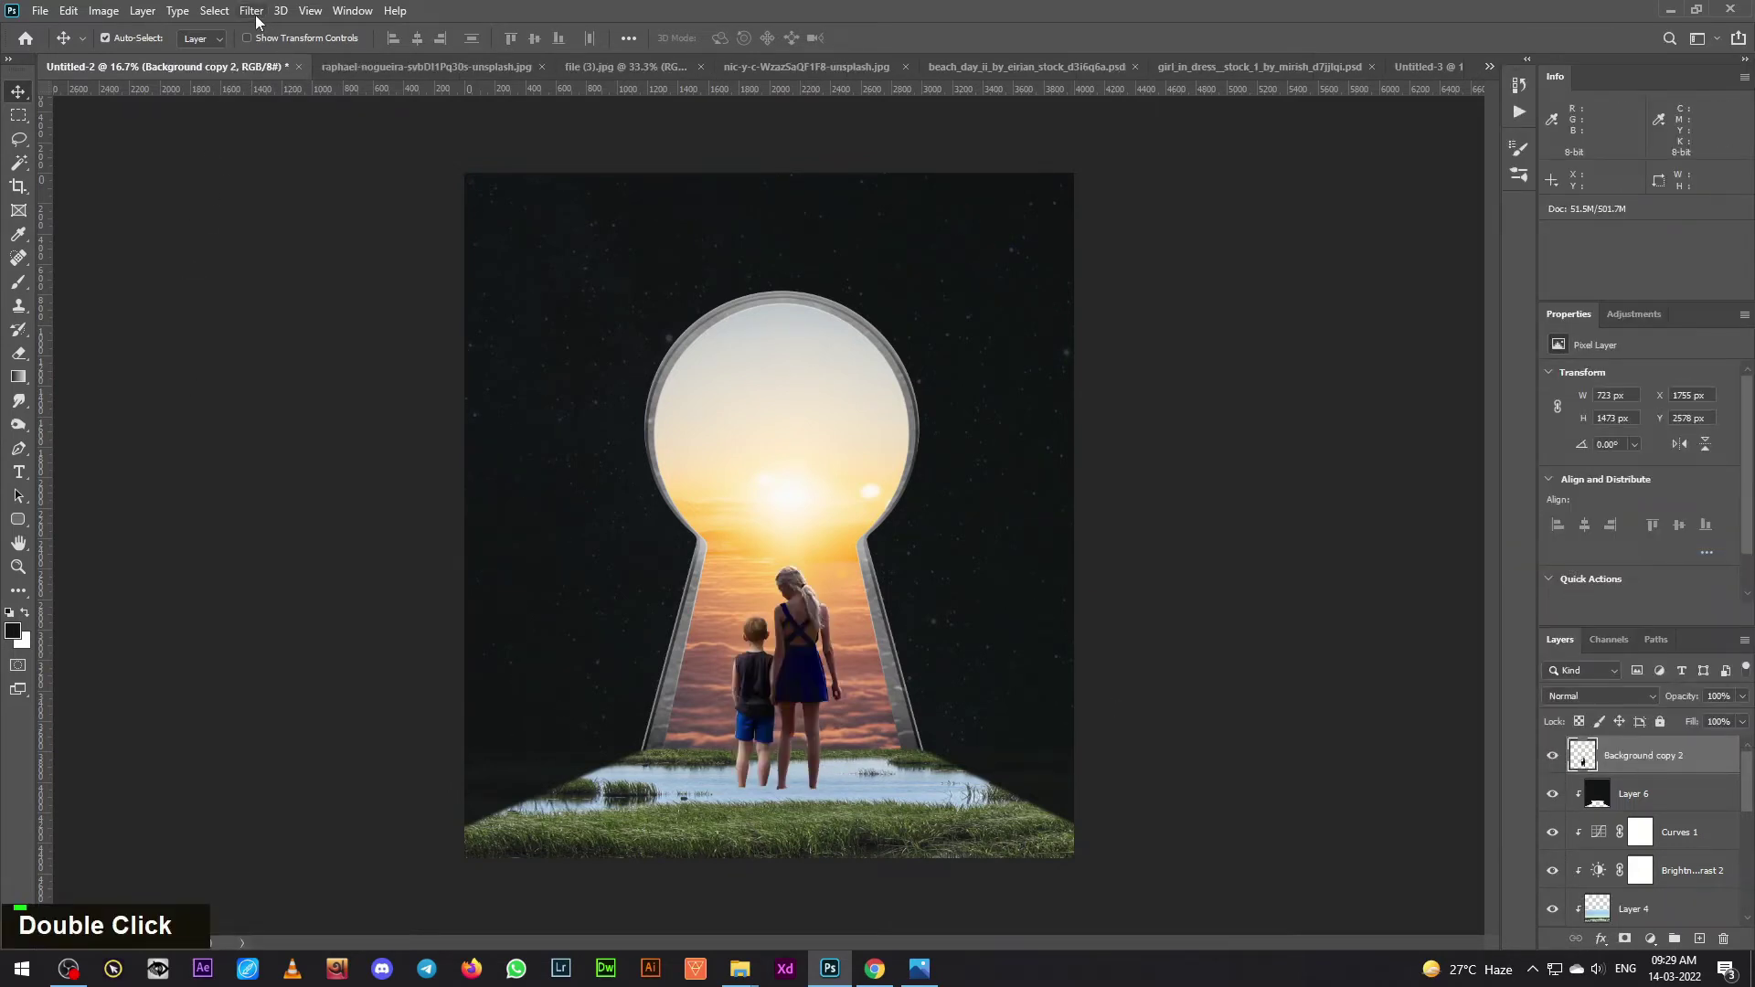
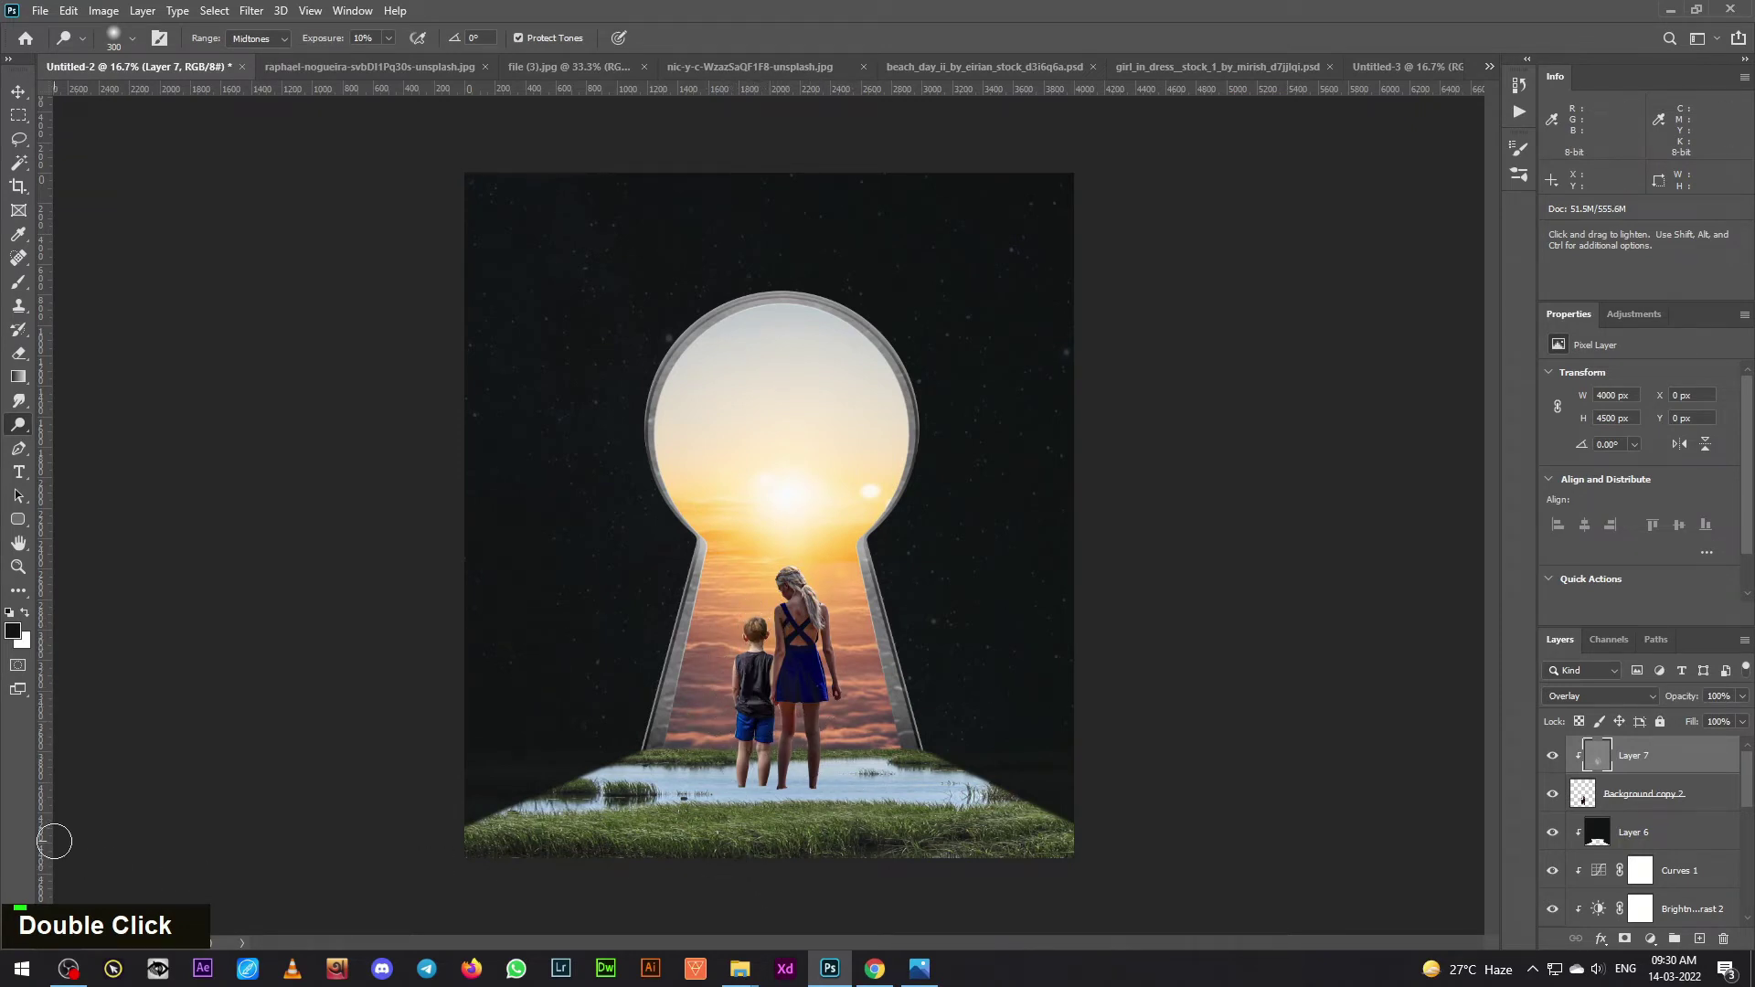
pyautogui.doubleClick(1557, 759)
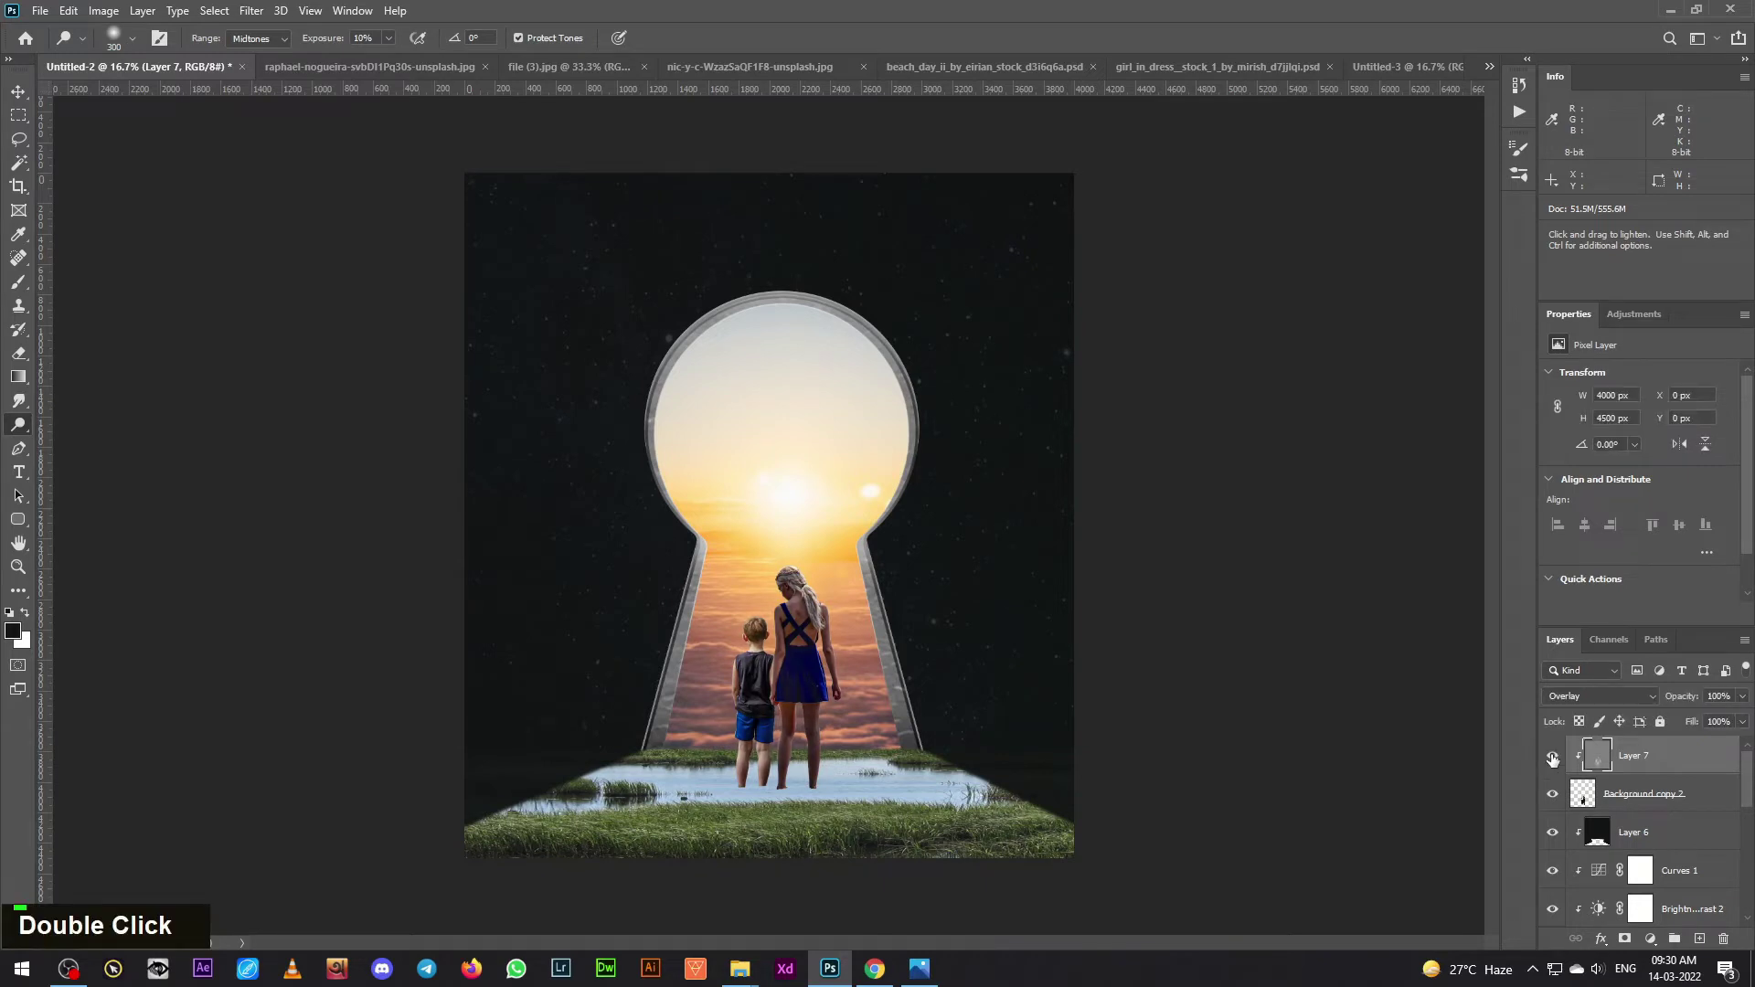
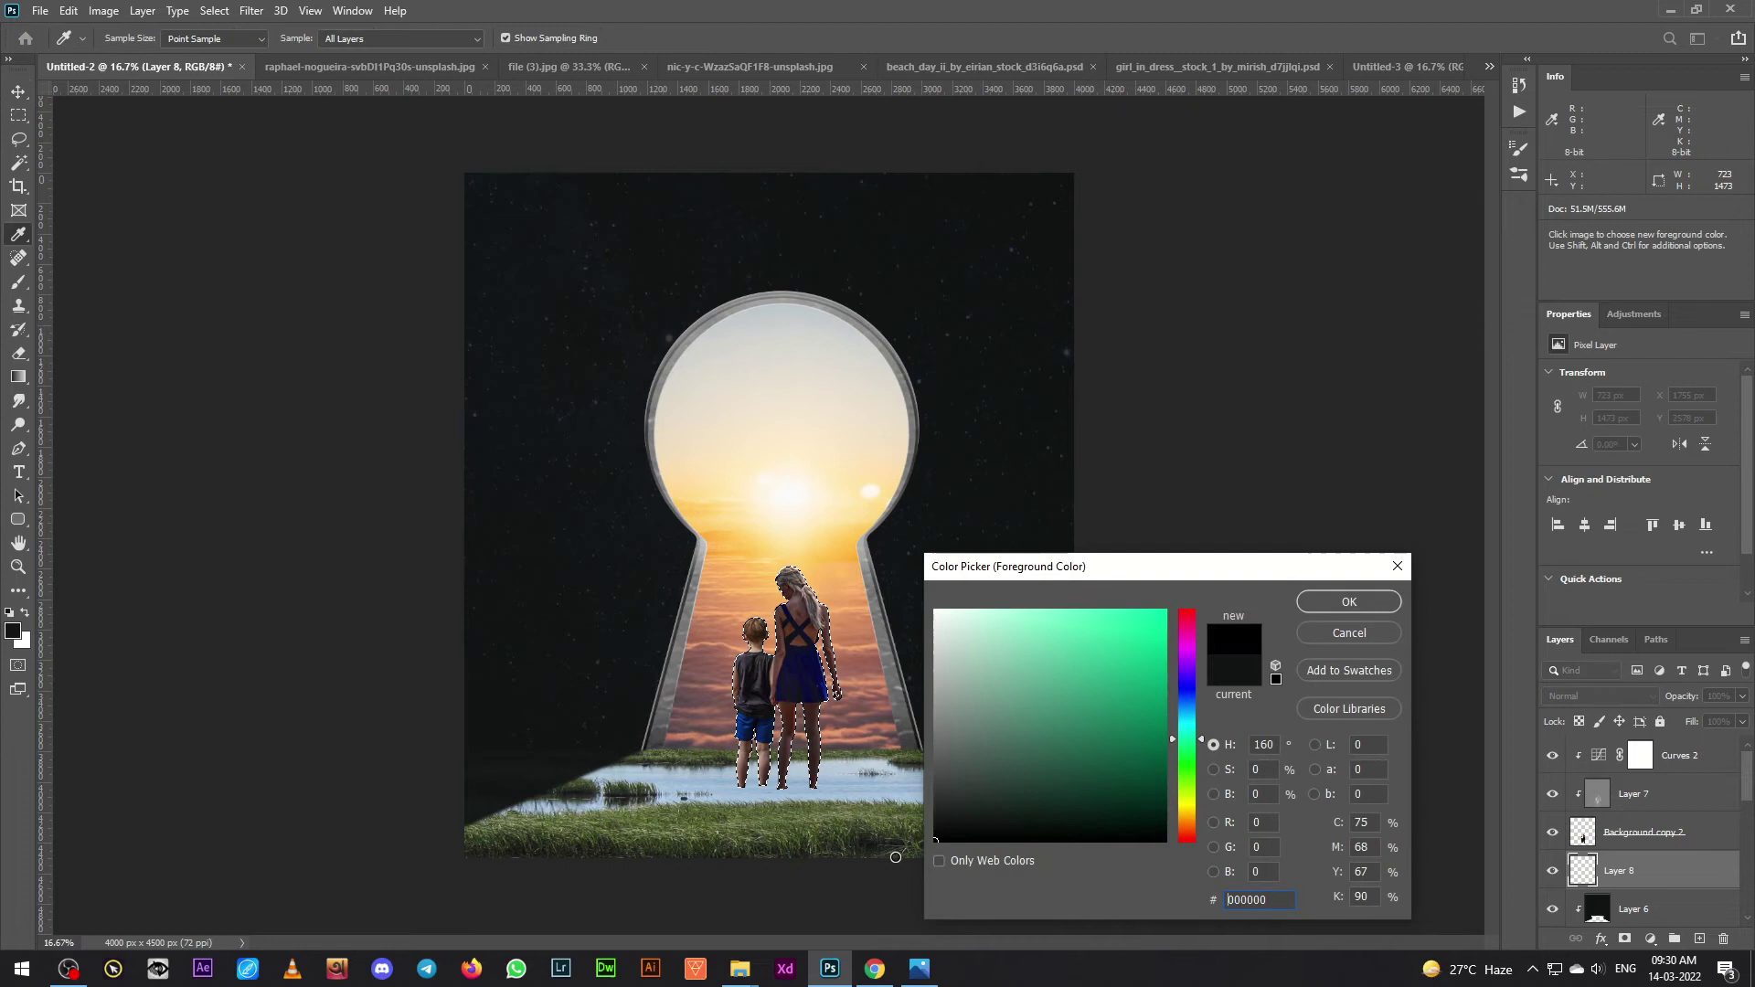
# - Fill the figure selection black and flip it vertically into a half-height shadow
pyautogui.press('alt+BackSpace')
pyautogui.press('ctrl+d')
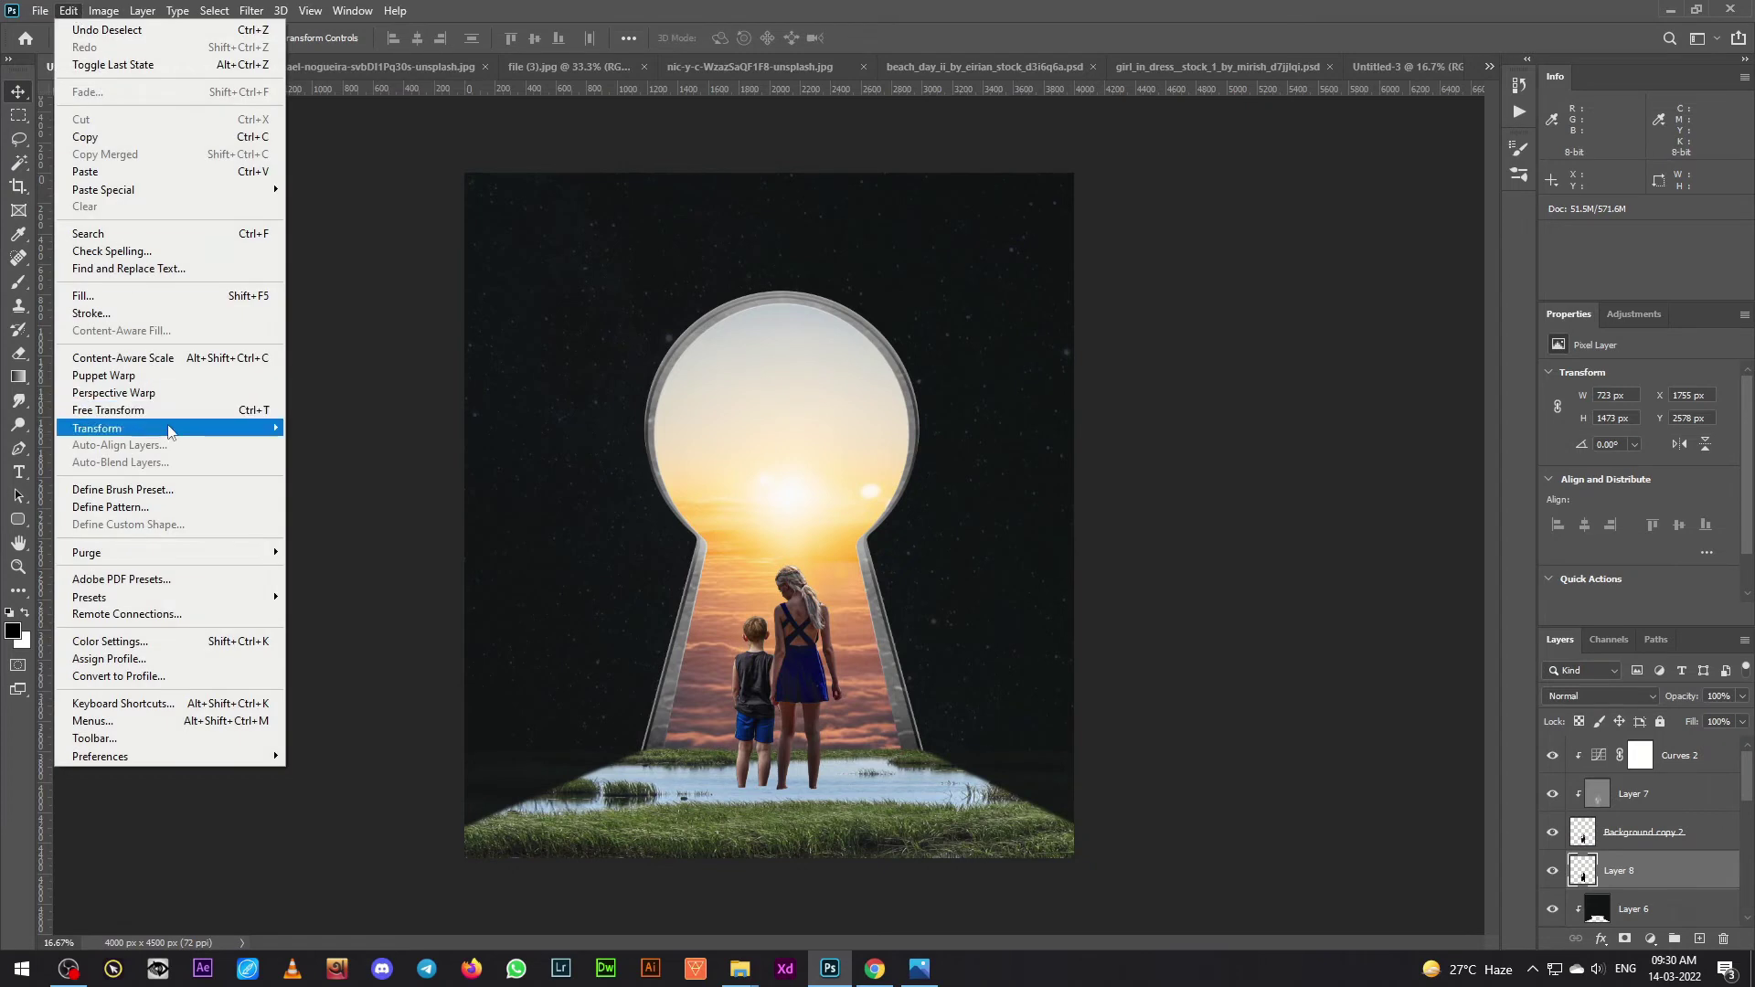
pyautogui.press('ctrl+t')
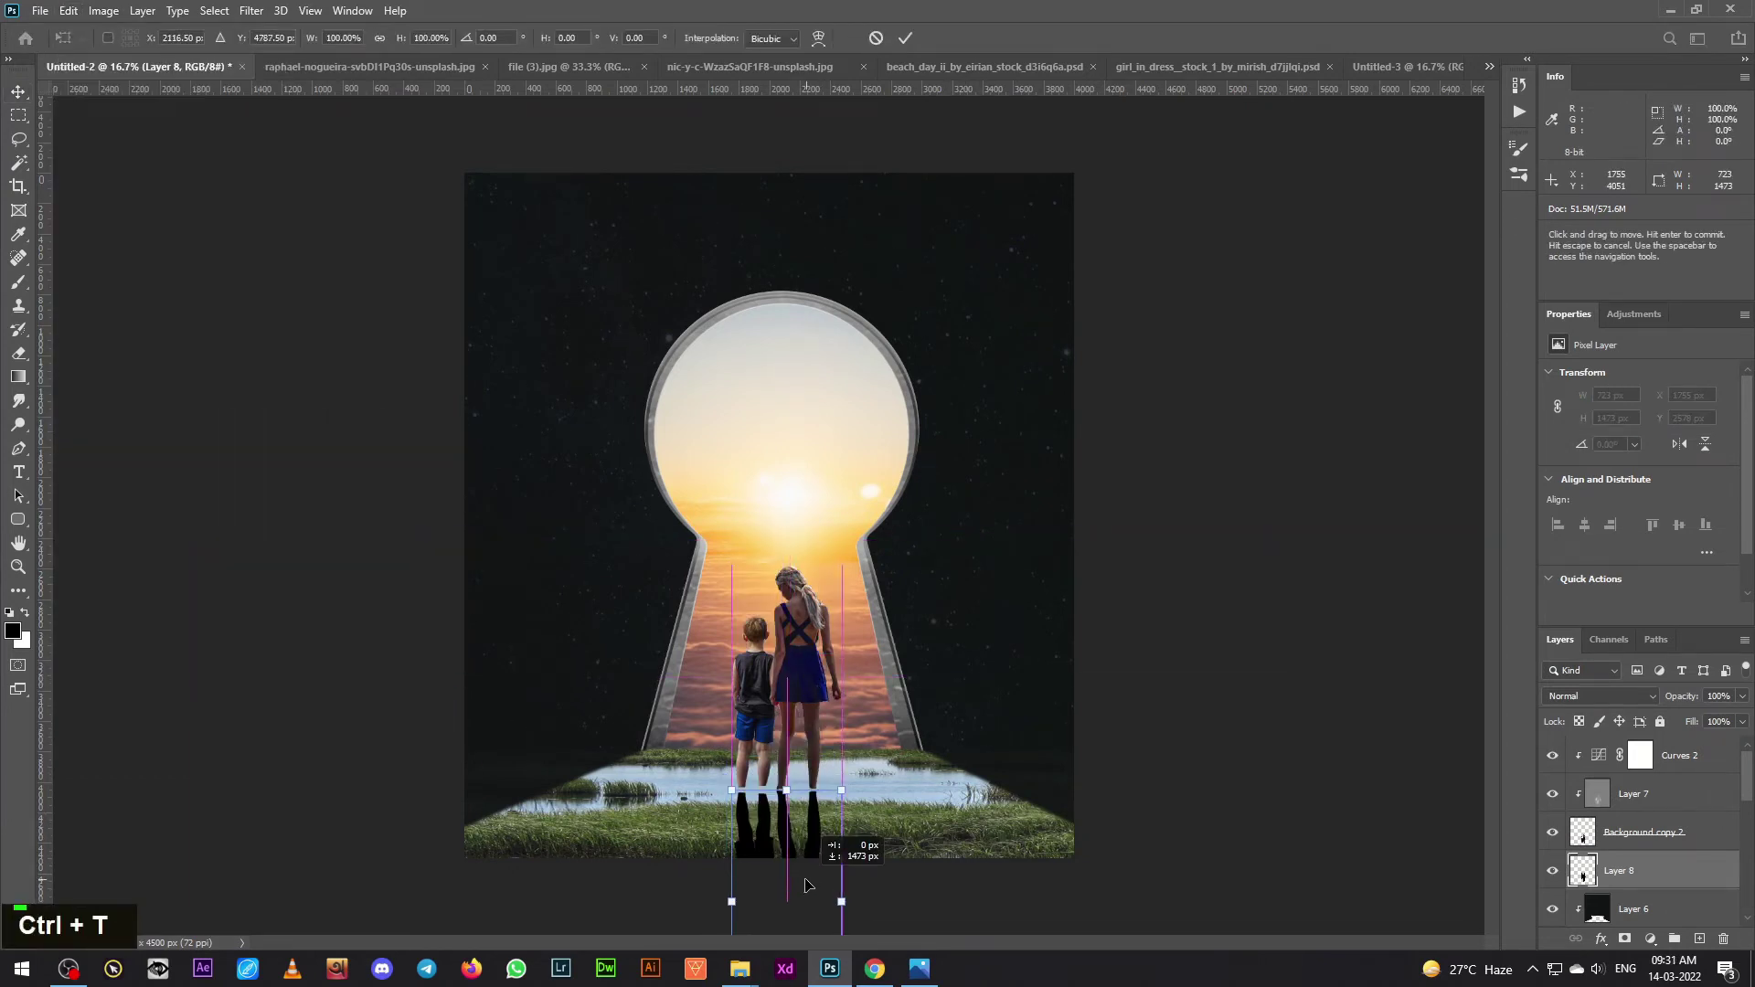
pyautogui.press('ctrl+-')
pyautogui.press('ctrl+-')
pyautogui.press('Left')
pyautogui.press('Left')
pyautogui.press('Up')
pyautogui.press('Up')
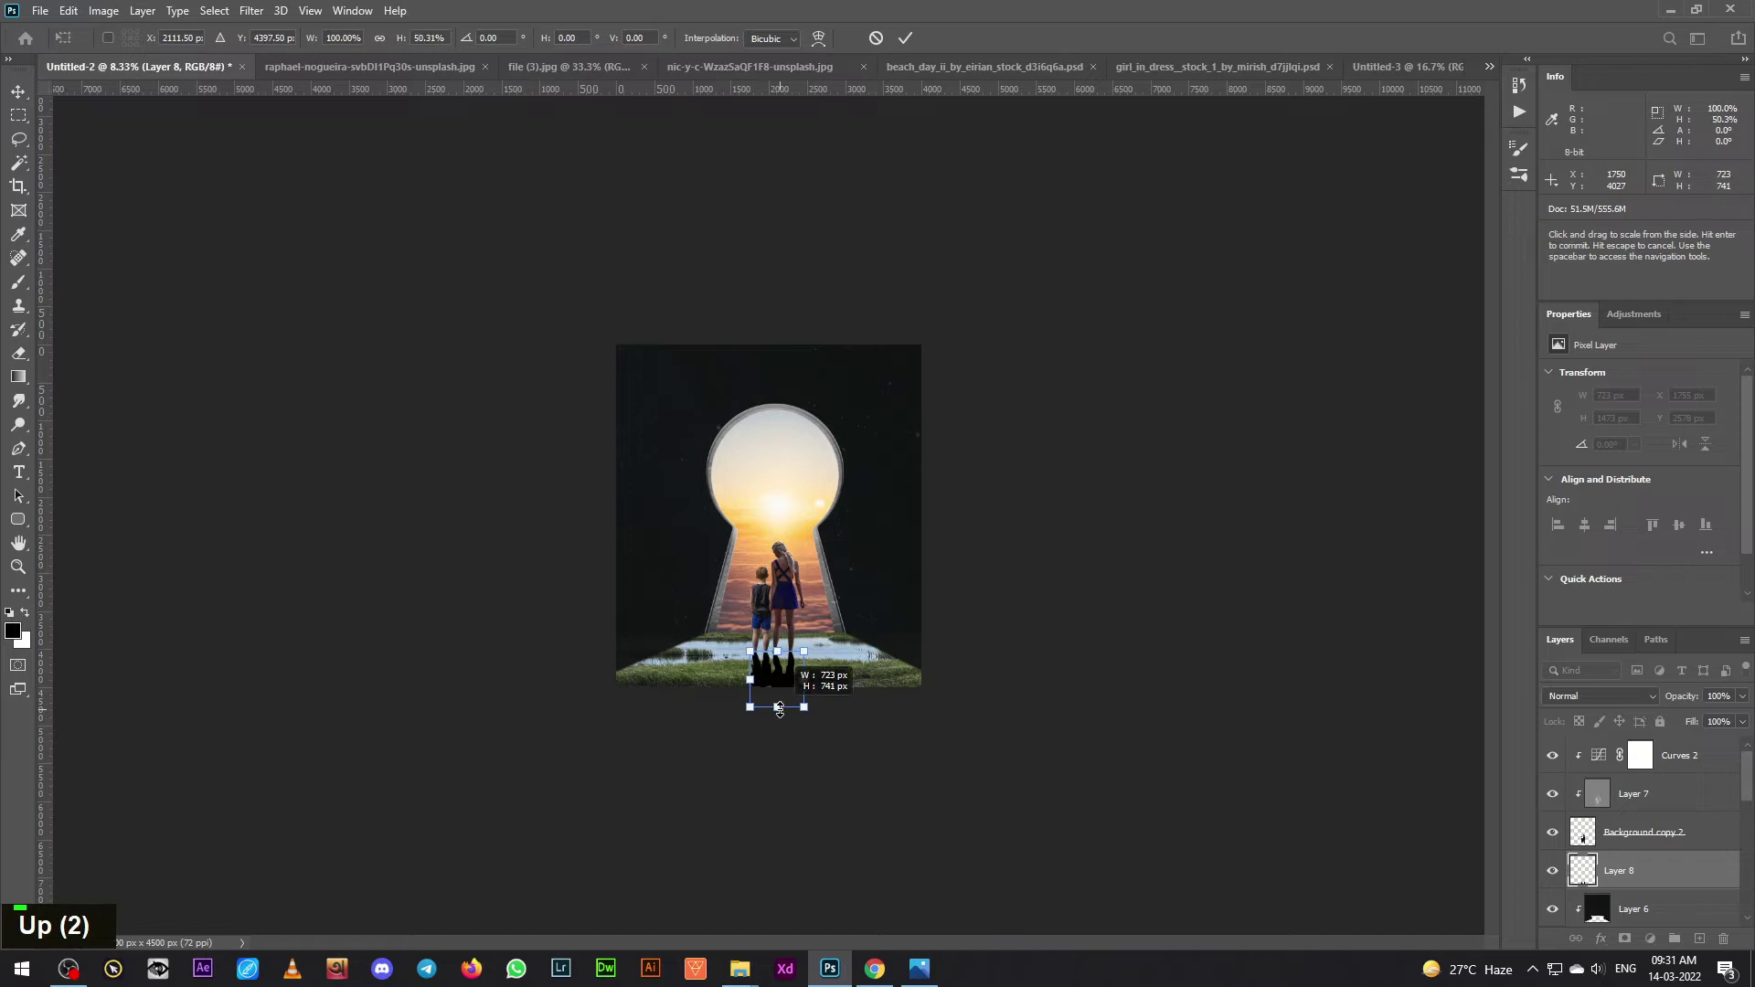
pyautogui.press('ctrl+=')
# - Commit the shadow transform and nudge it into place beneath the figures' feet
pyautogui.press('ctrl+=')
pyautogui.press('ctrl+=')
pyautogui.scroll(-3)
pyautogui.press('Return')
pyautogui.press('Down')
pyautogui.press('Up')
pyautogui.press('Up')
pyautogui.press('Right')
pyautogui.press('Up')
pyautogui.press('Up')
pyautogui.press('Up')
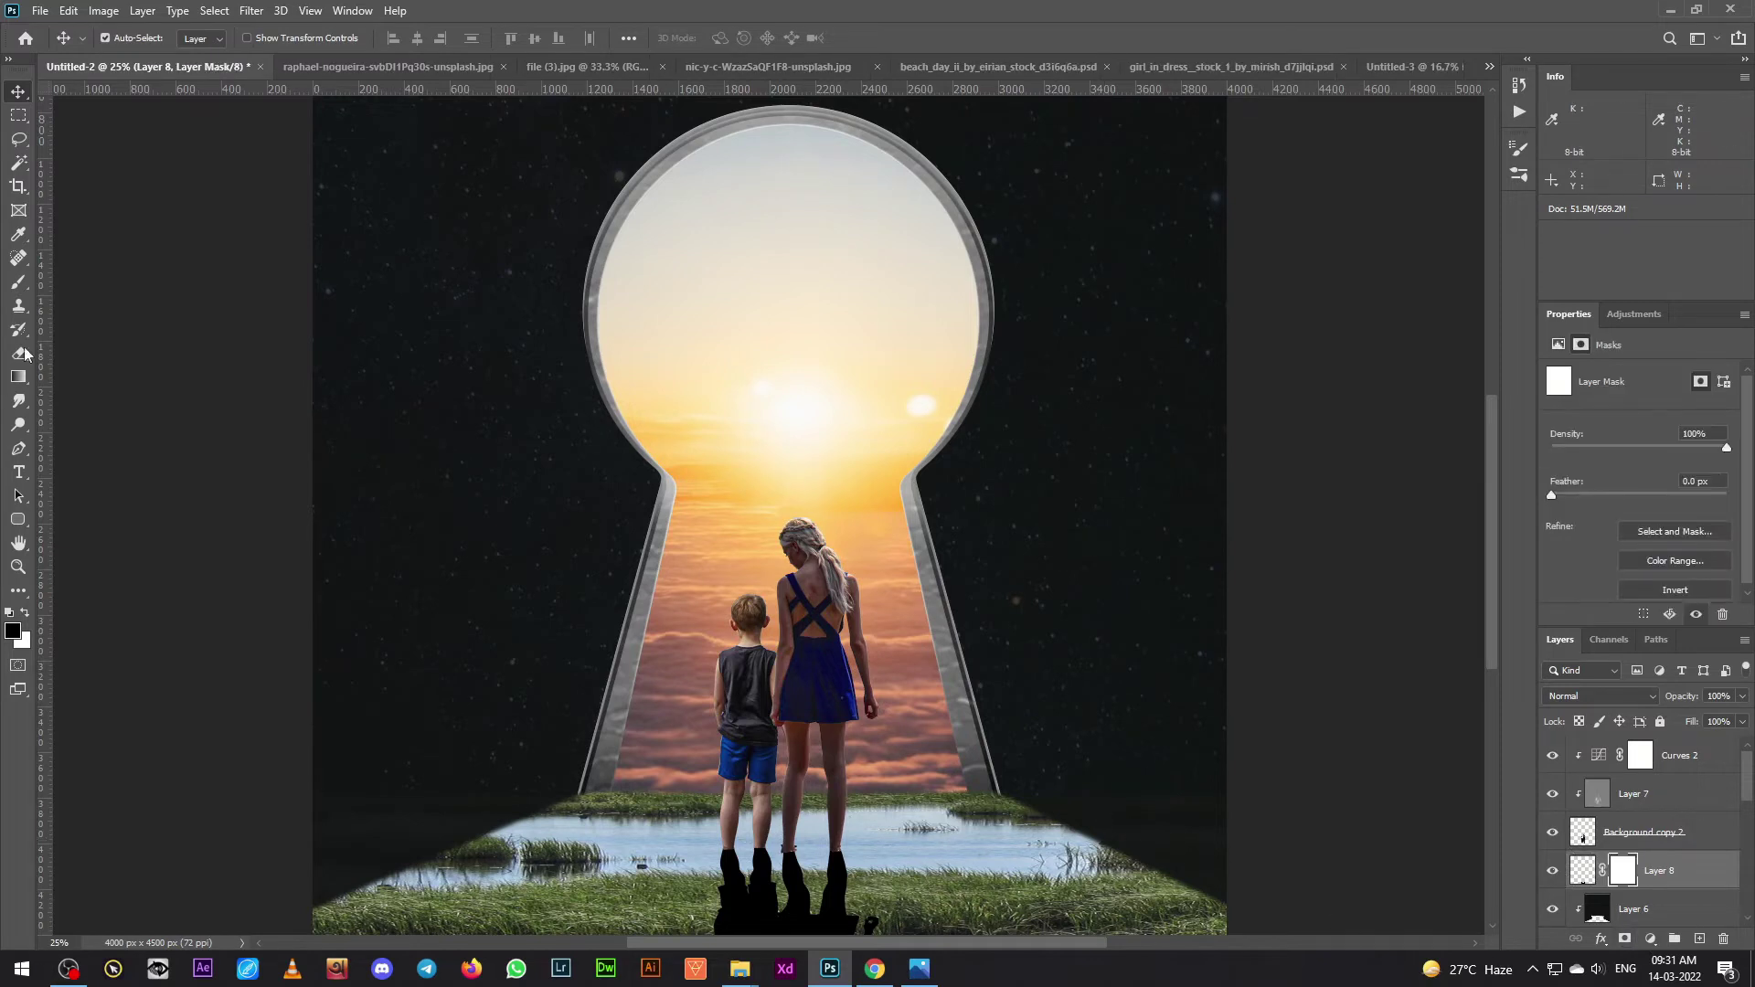
# - Fade the shadow out on its layer mask with an enlarged soft brush
pyautogui.press('ctrl+-')
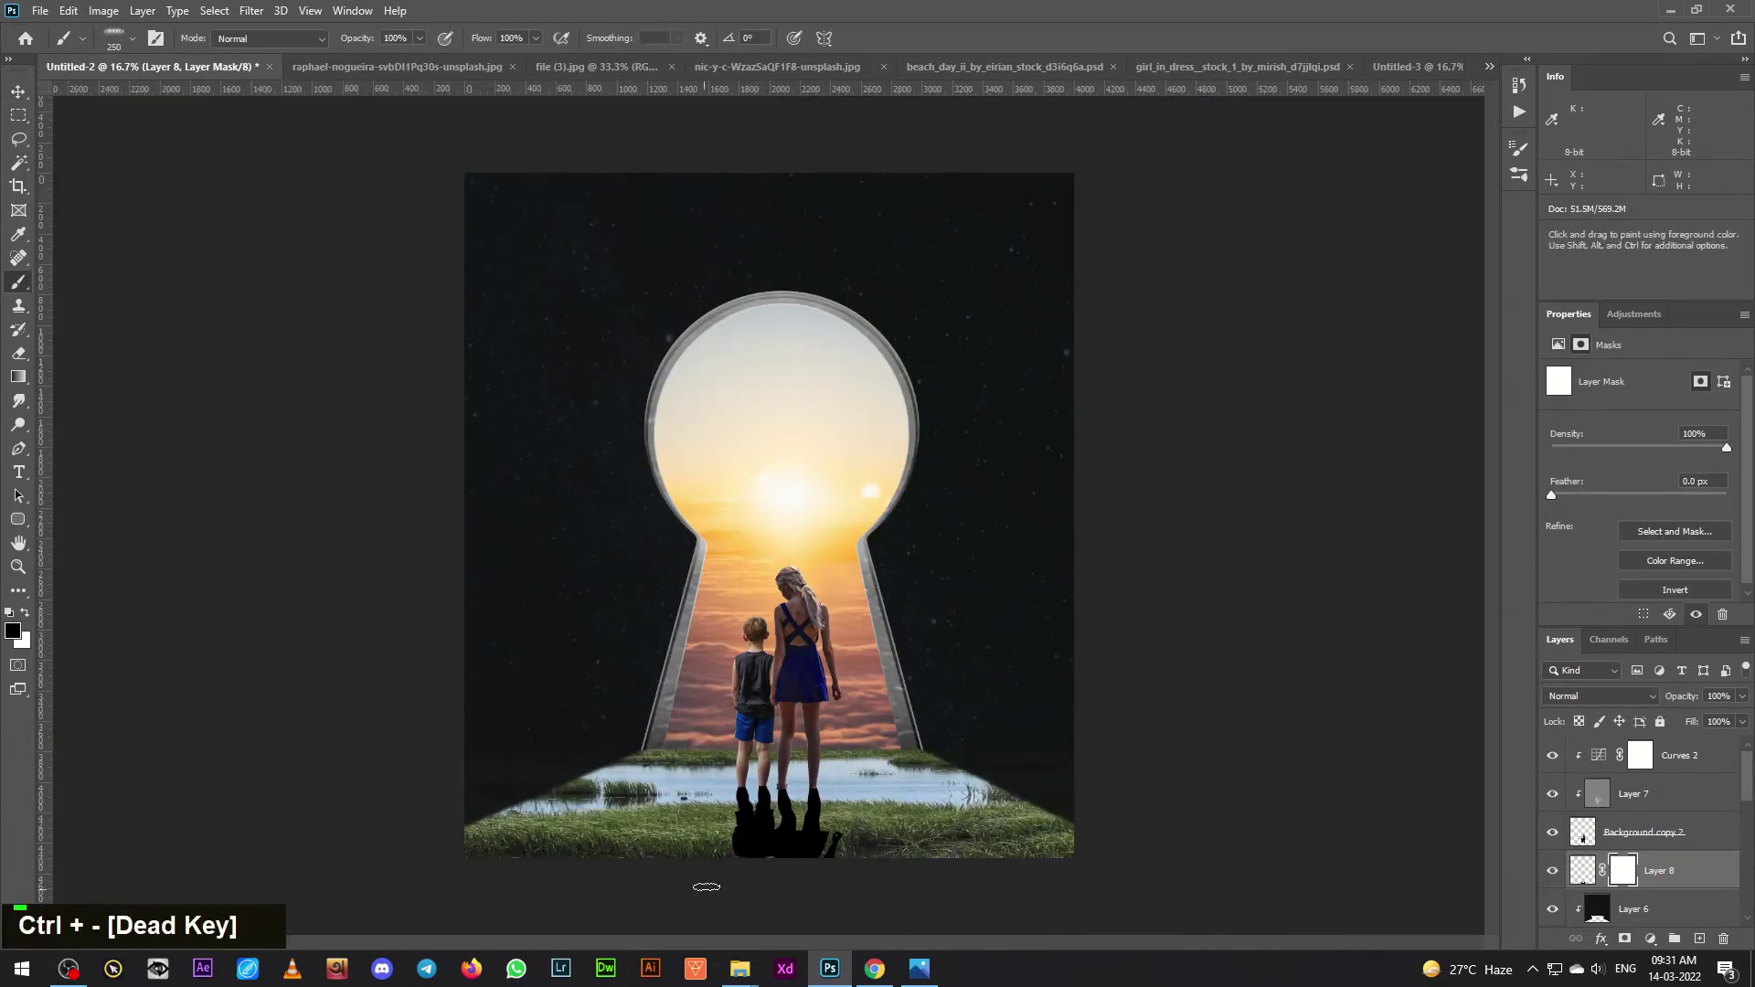
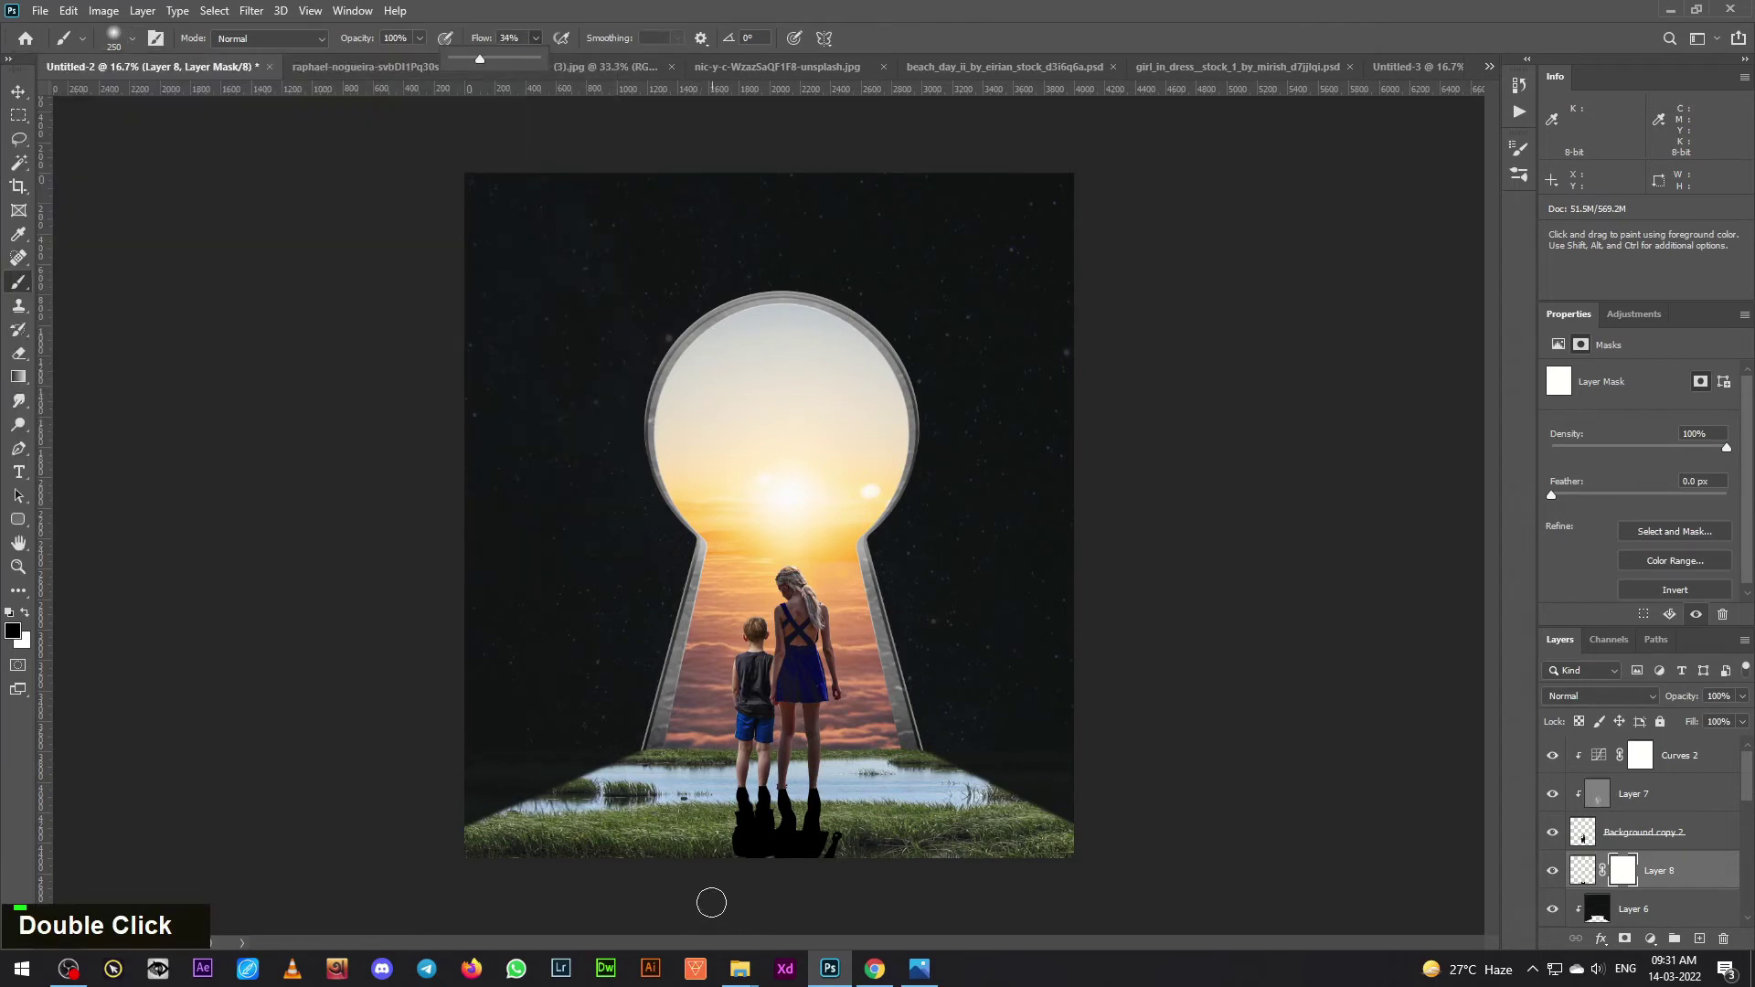
pyautogui.write(']]]]]]]')
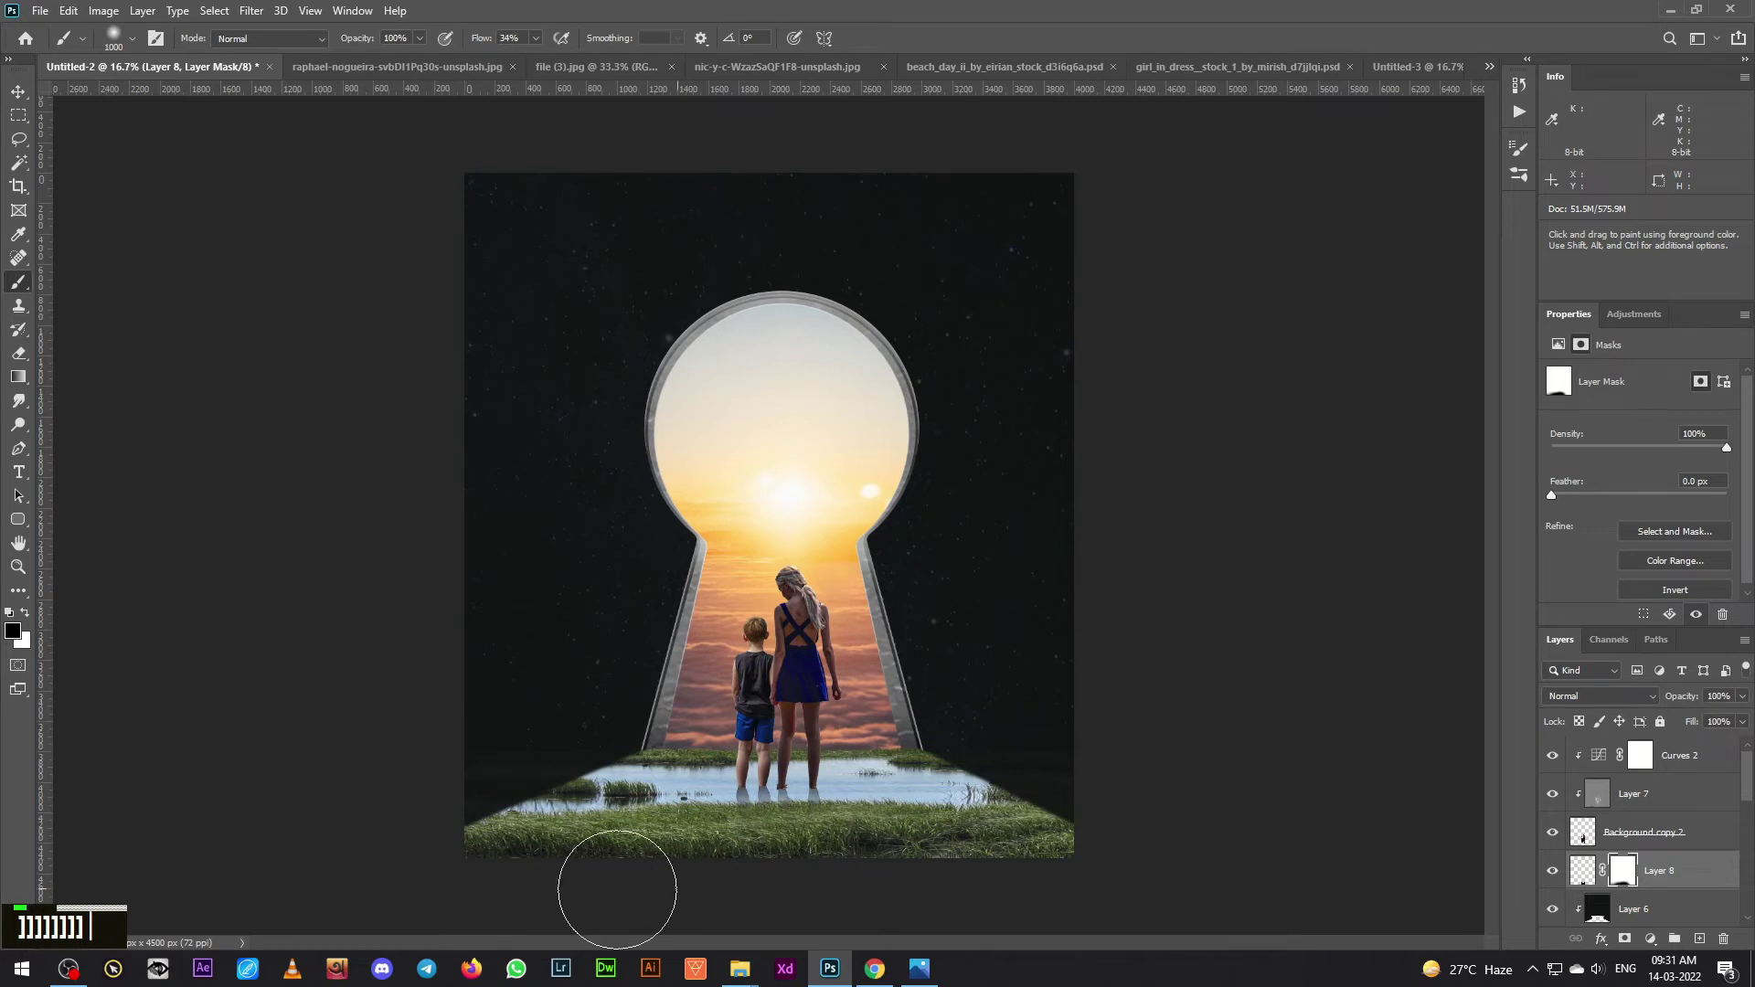
pyautogui.write(']')
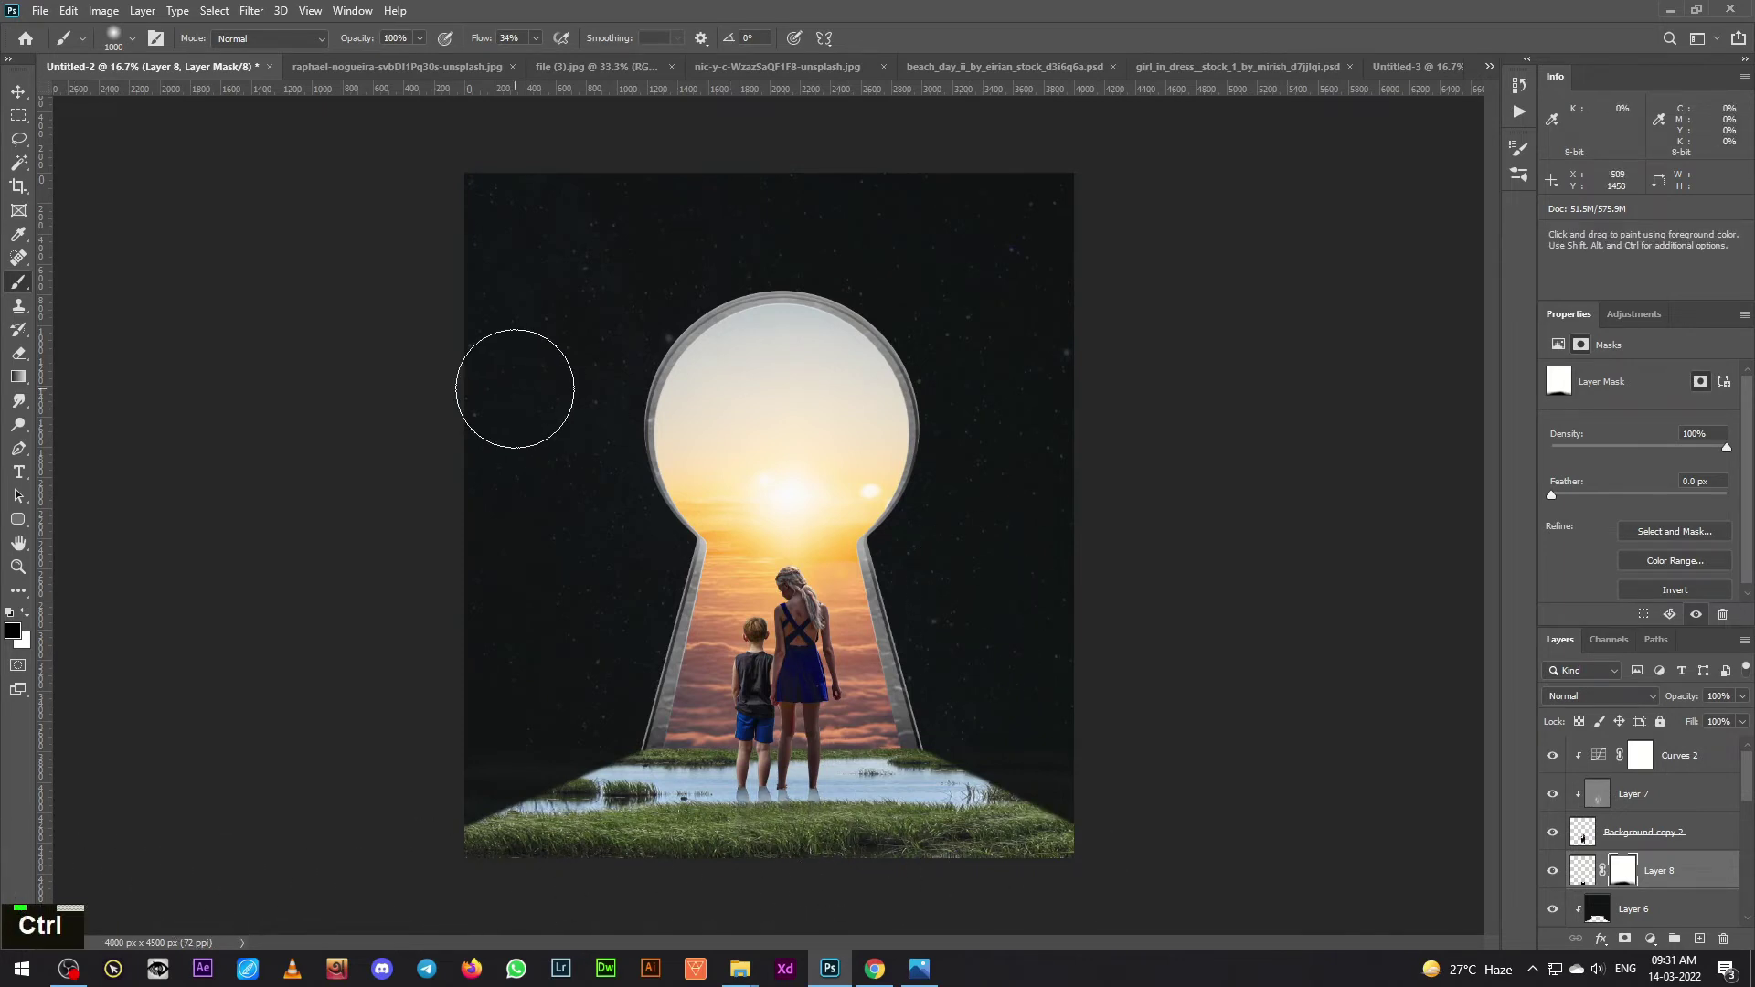
pyautogui.write(']]]]]]]]')
pyautogui.press('ctrl+=')
# - Apply the radius-9 blur to the shadow and mask the figures' lower legs into the water with a small soft brush
pyautogui.press('space')
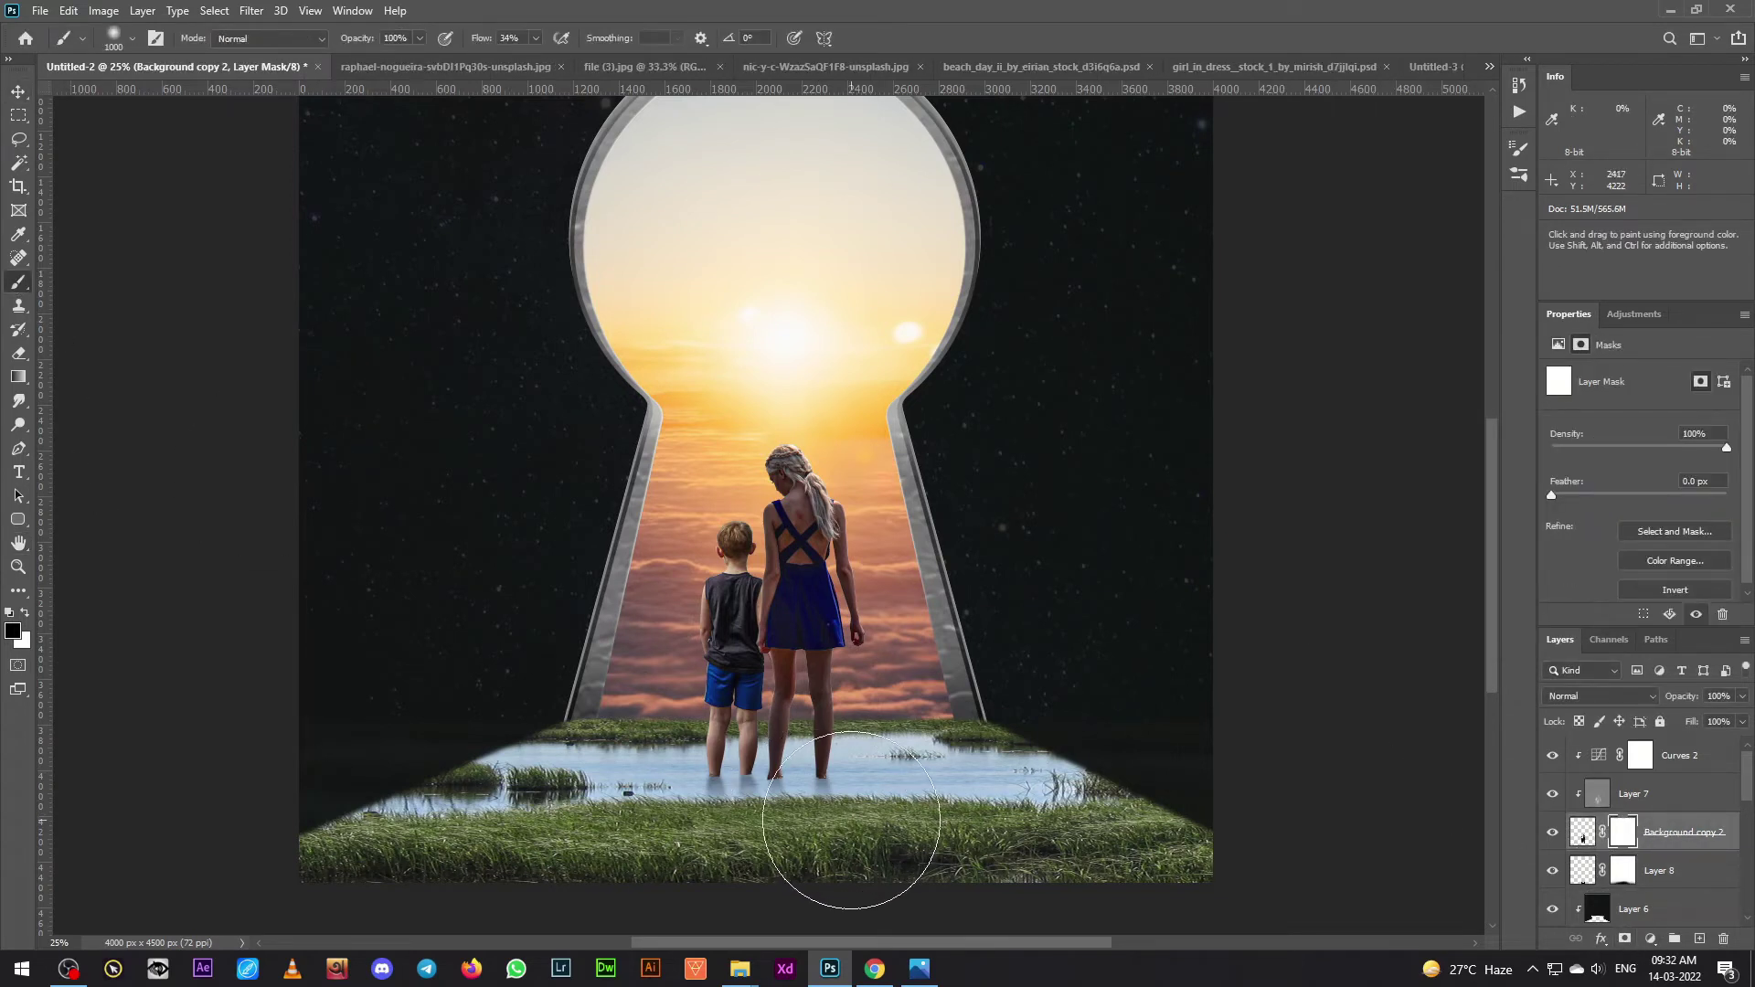
pyautogui.press('[')
pyautogui.press('[')
pyautogui.press('[')
pyautogui.press('[')
pyautogui.press('[')
pyautogui.press('[')
pyautogui.press('[')
pyautogui.press('[')
pyautogui.press('[')
pyautogui.press('[')
pyautogui.press('[')
pyautogui.write('[[[[[[[[[[[[[[[[ |')
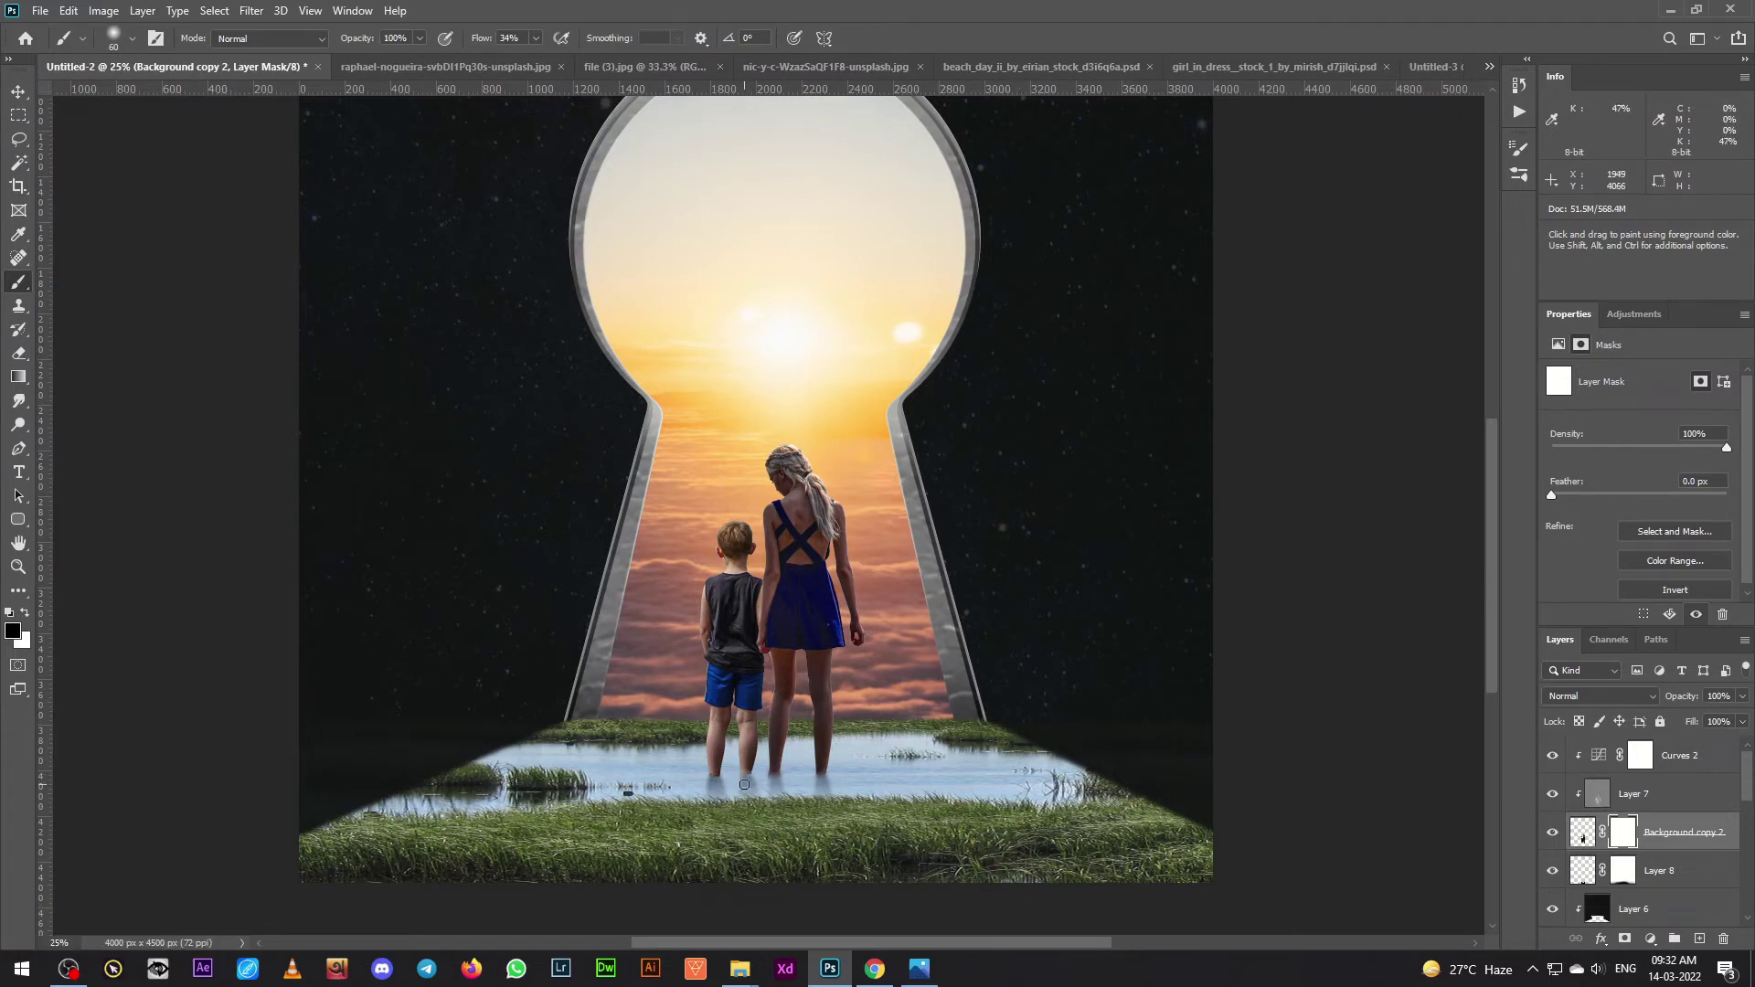
pyautogui.press('[')
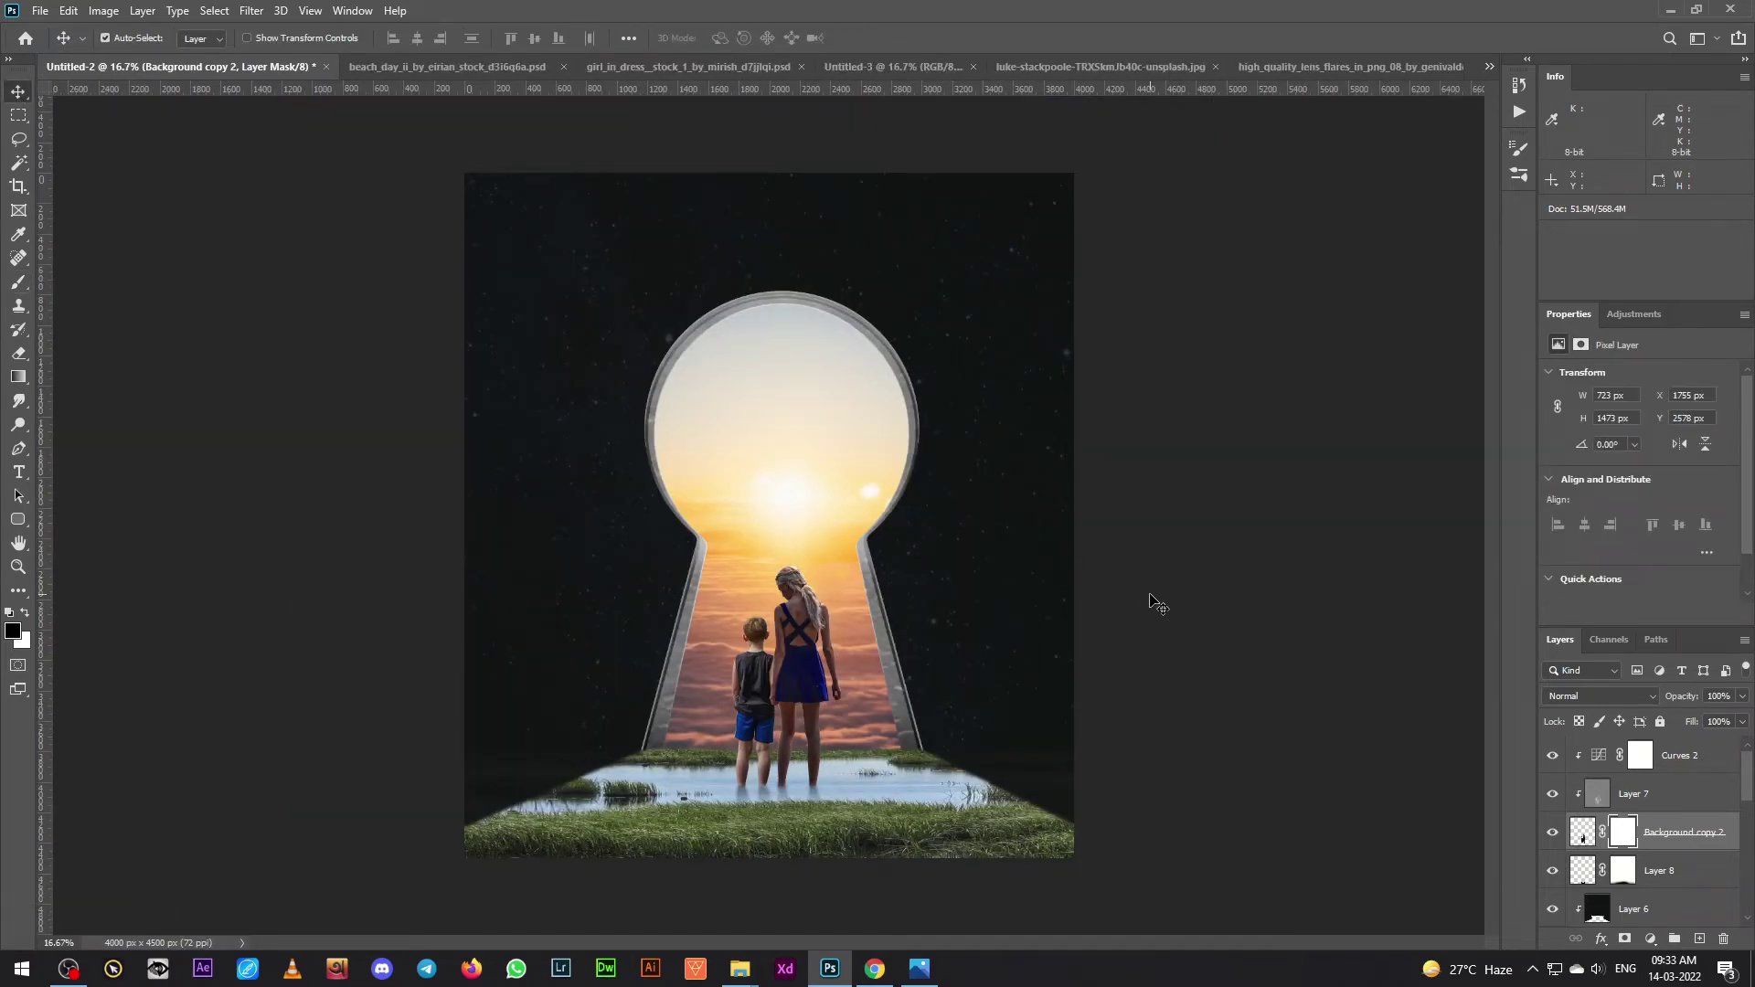
# - Blend the pasted moon in Screen mode and scale it small into the sky right of the keyhole
pyautogui.scroll(-3)
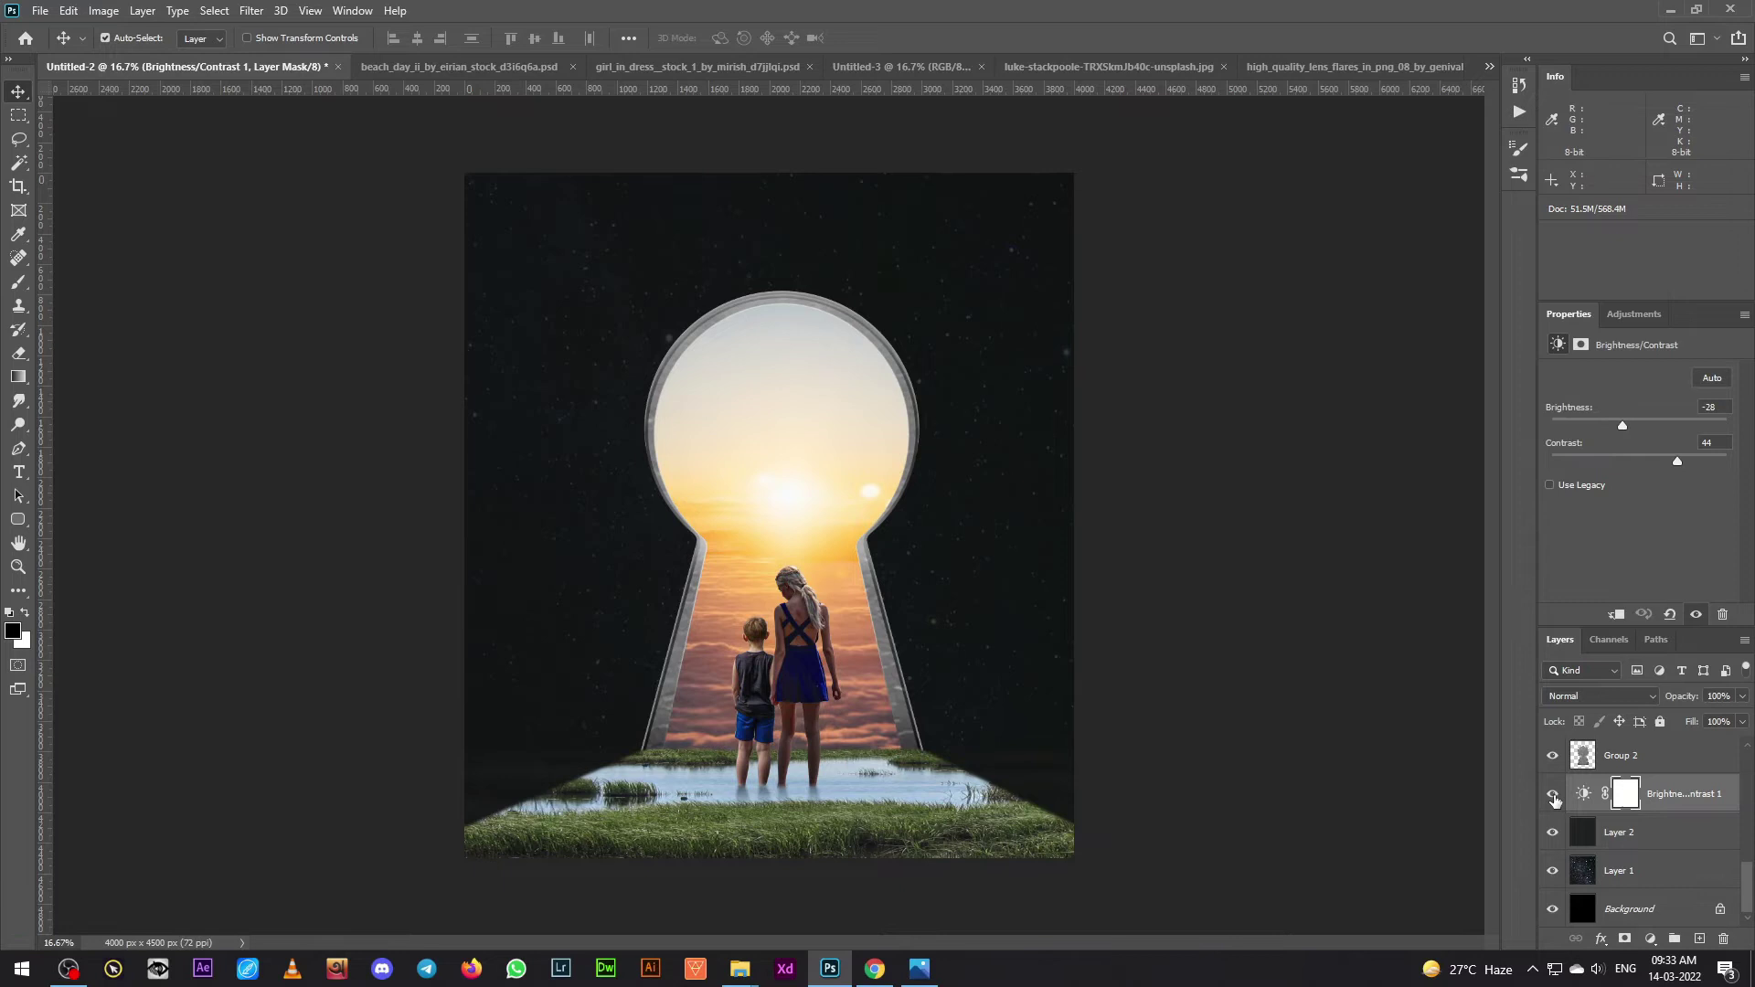
pyautogui.doubleClick(1561, 800)
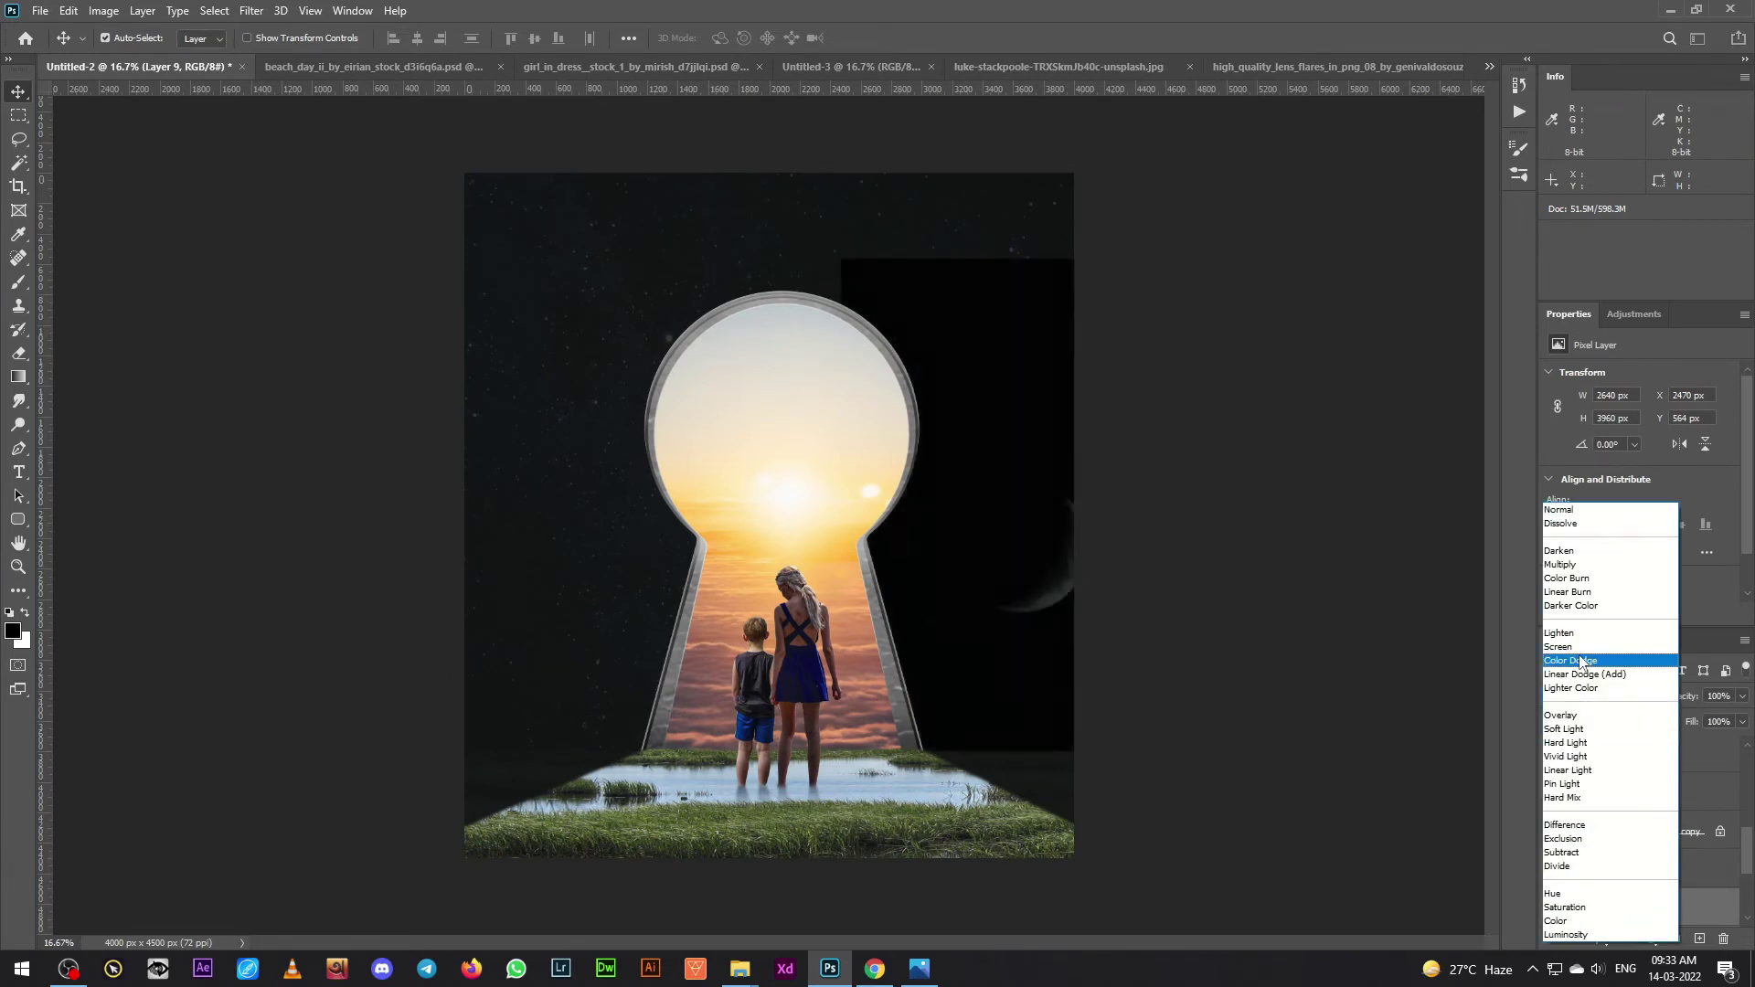
pyautogui.press('ctrl+t')
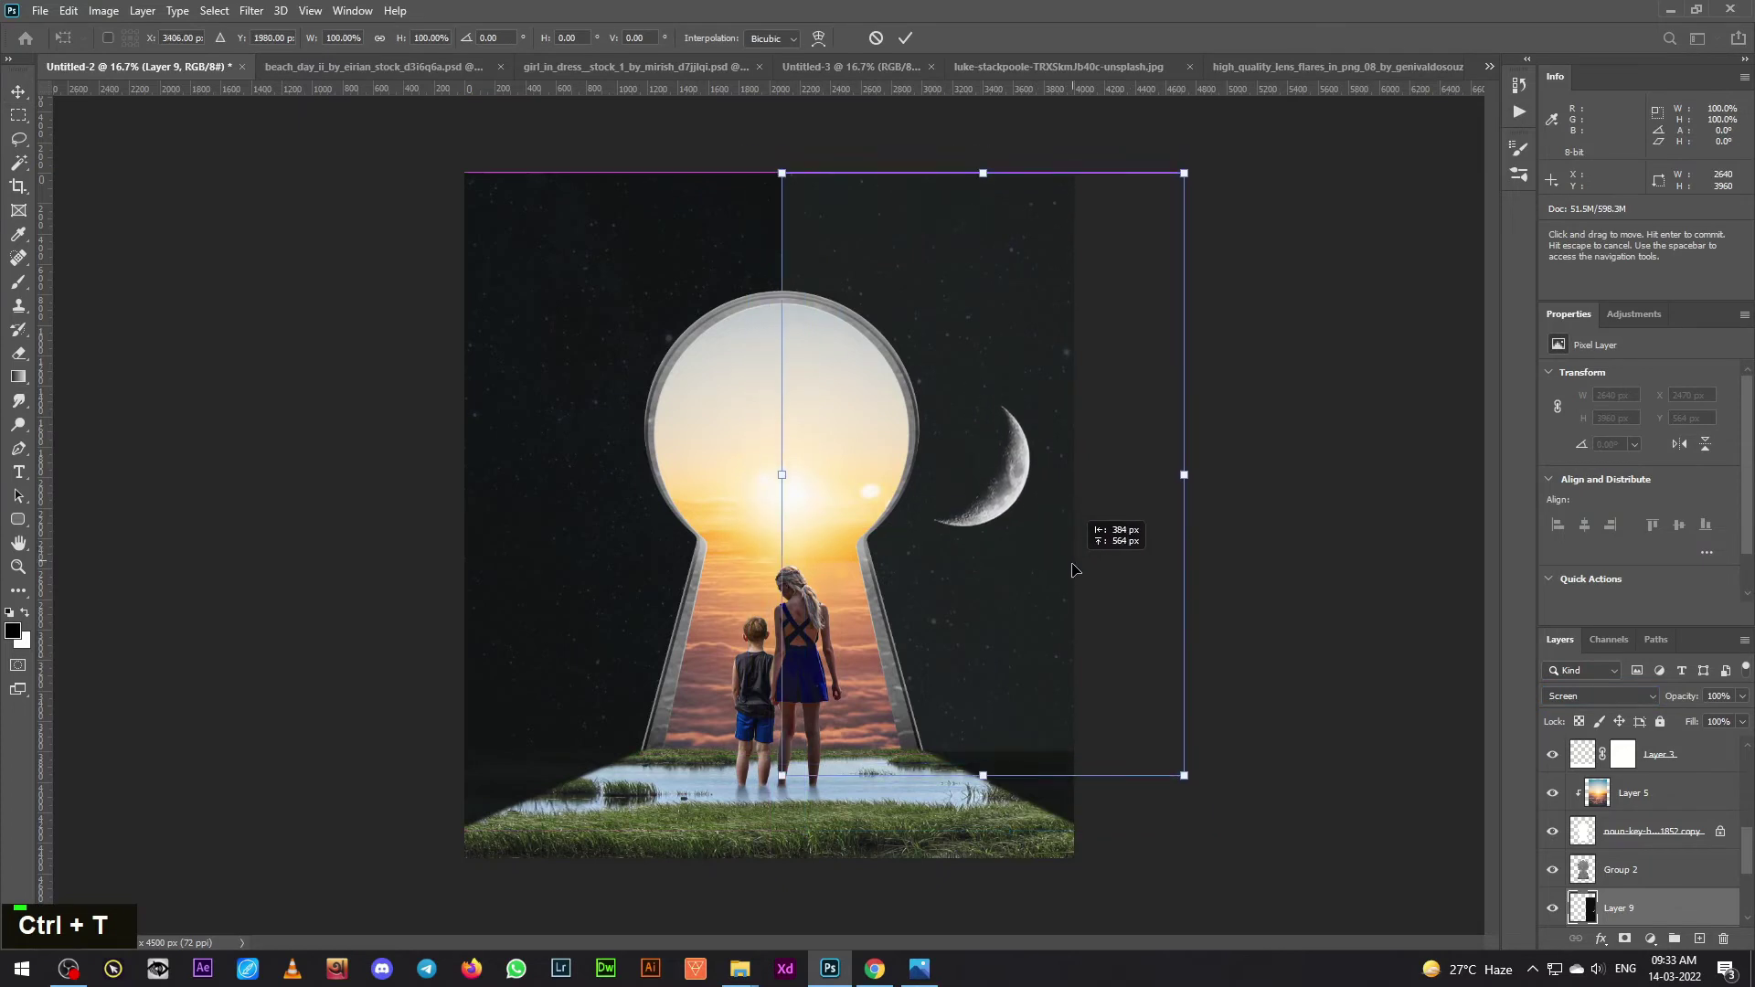
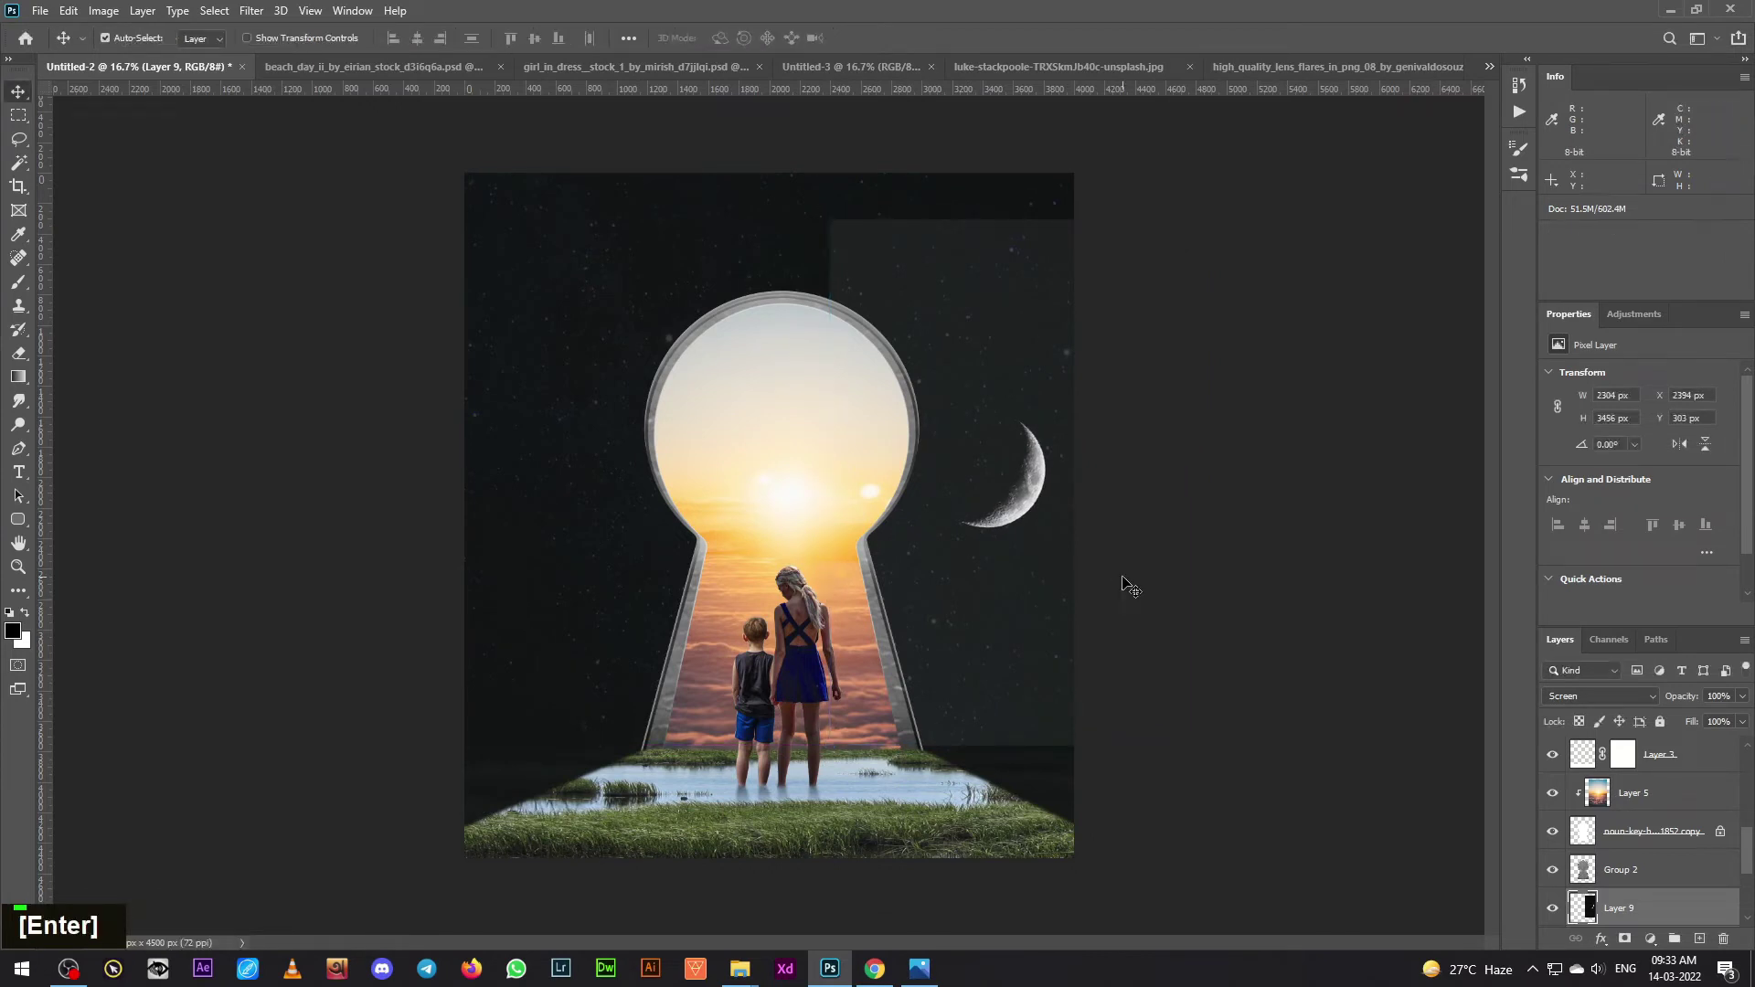
pyautogui.press('Down')
pyautogui.press('Down')
pyautogui.press('Up')
pyautogui.press('Right')
pyautogui.scroll(-3)
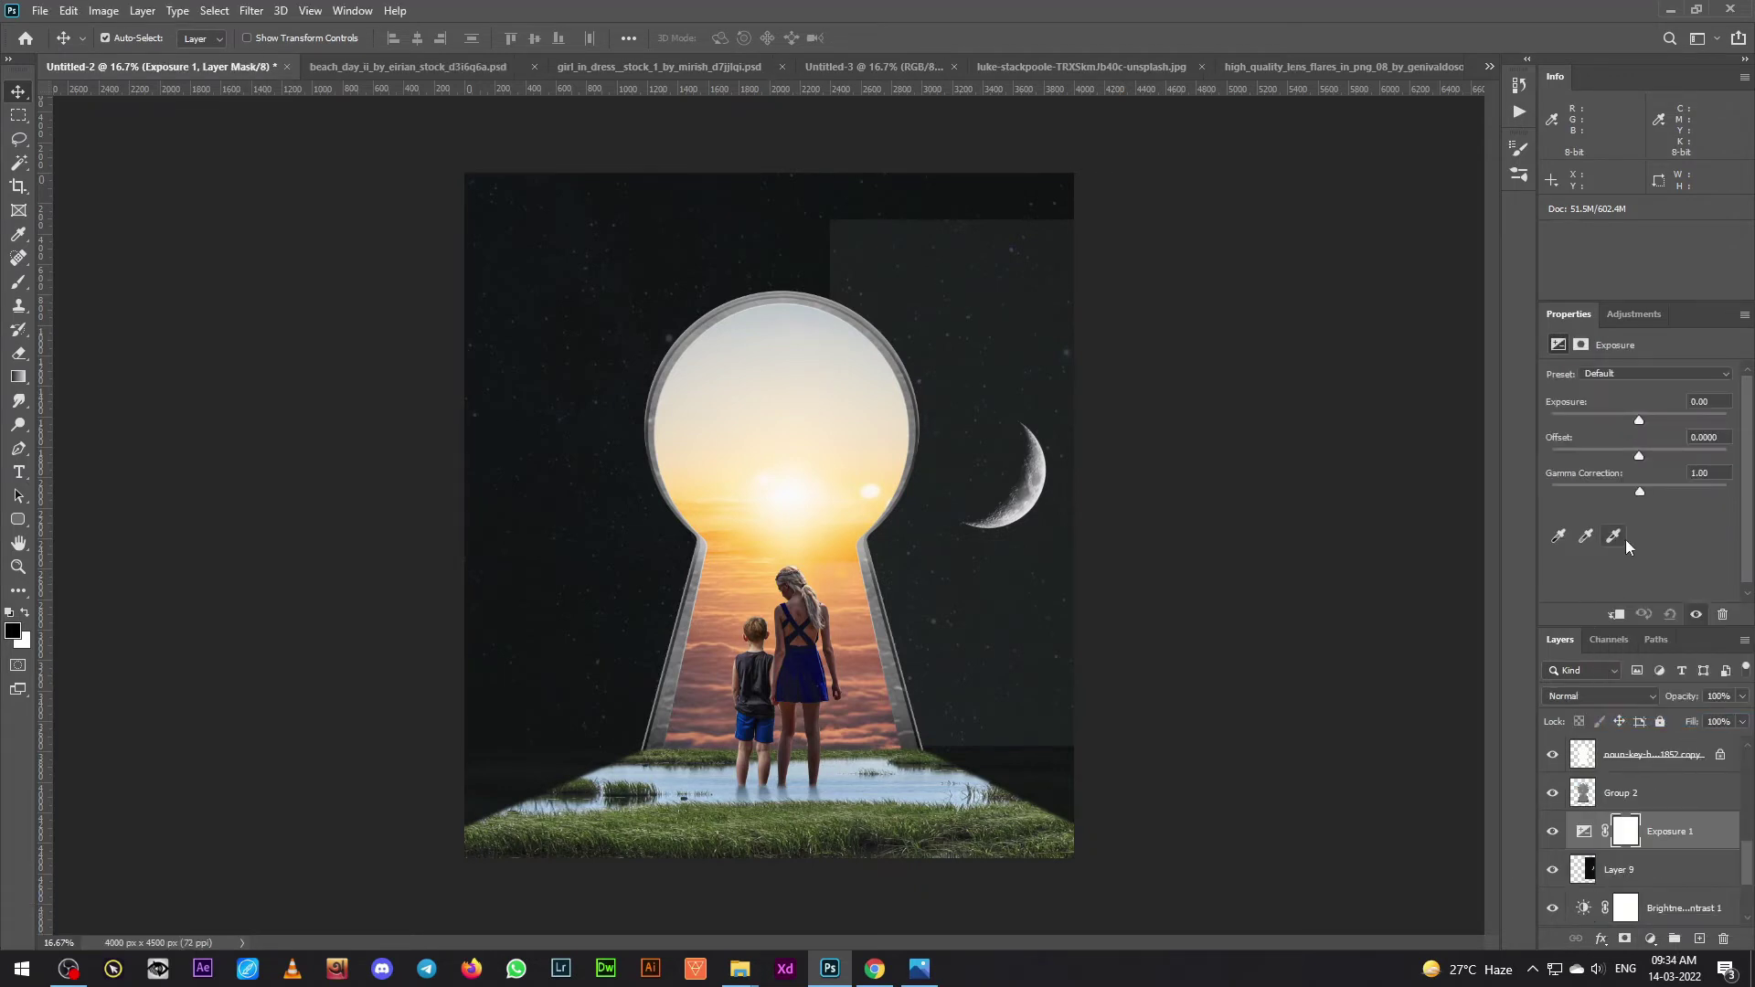
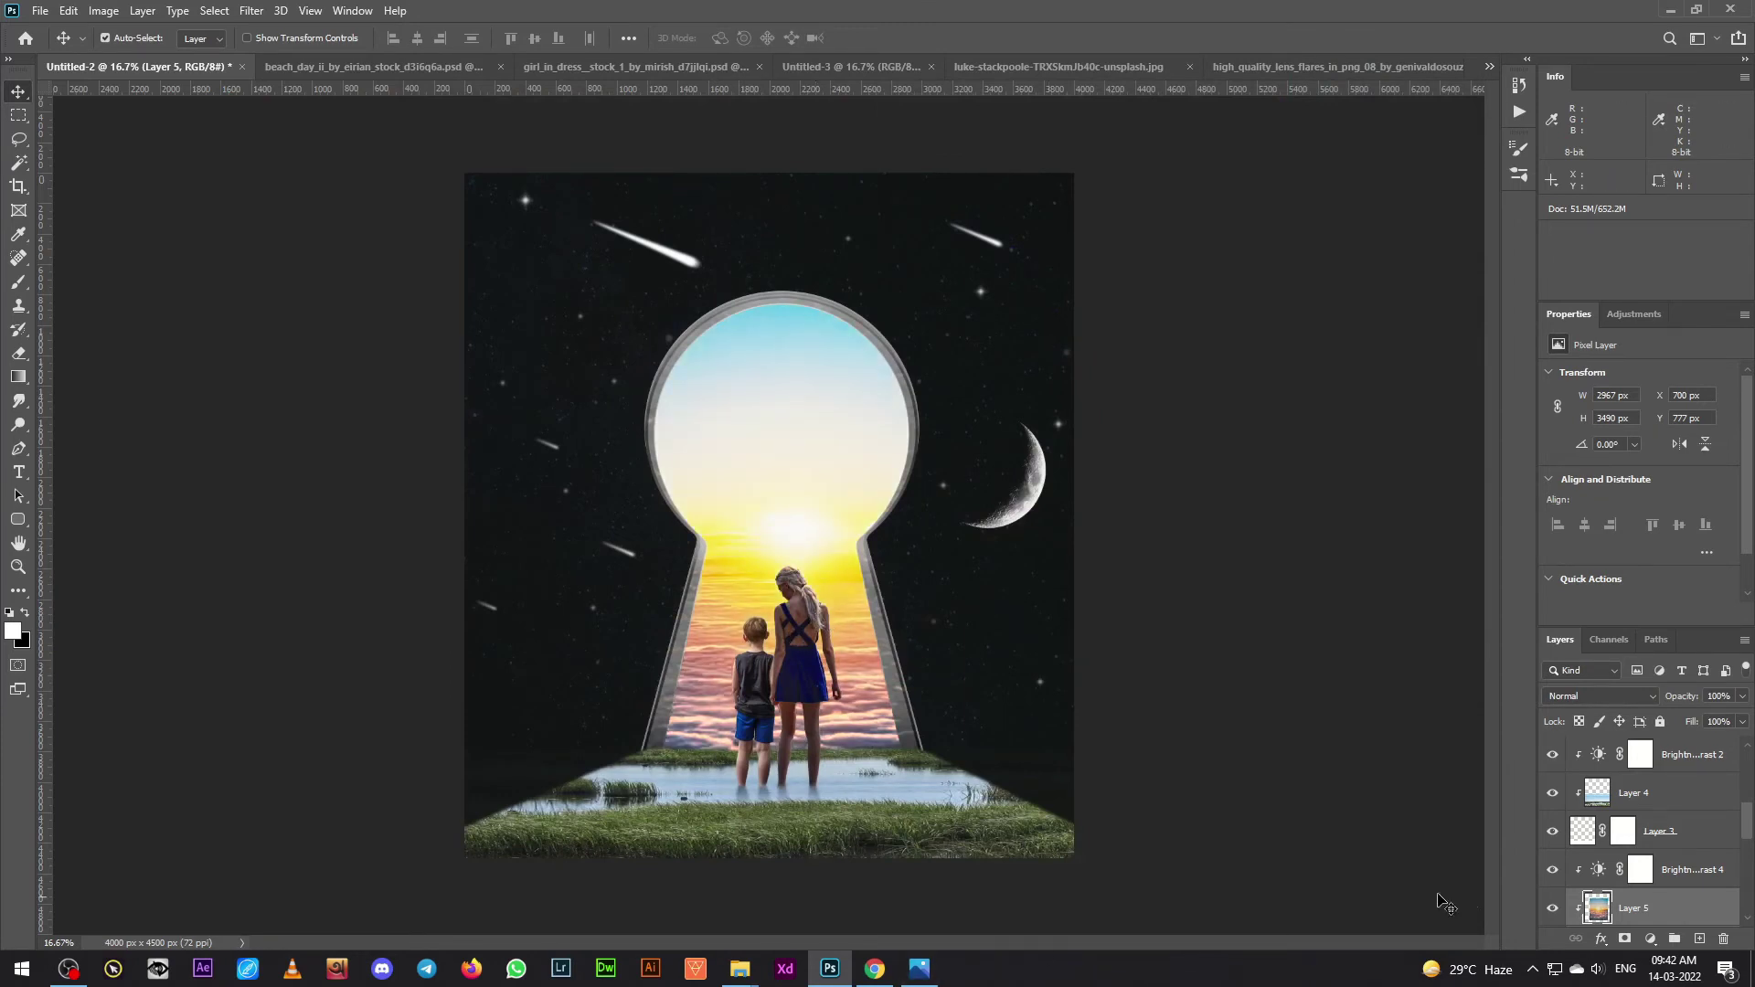
# - Set the clouds' Brightness to 27 and Contrast to 84, then switch to the lens flare document
pyautogui.doubleClick(1556, 872)
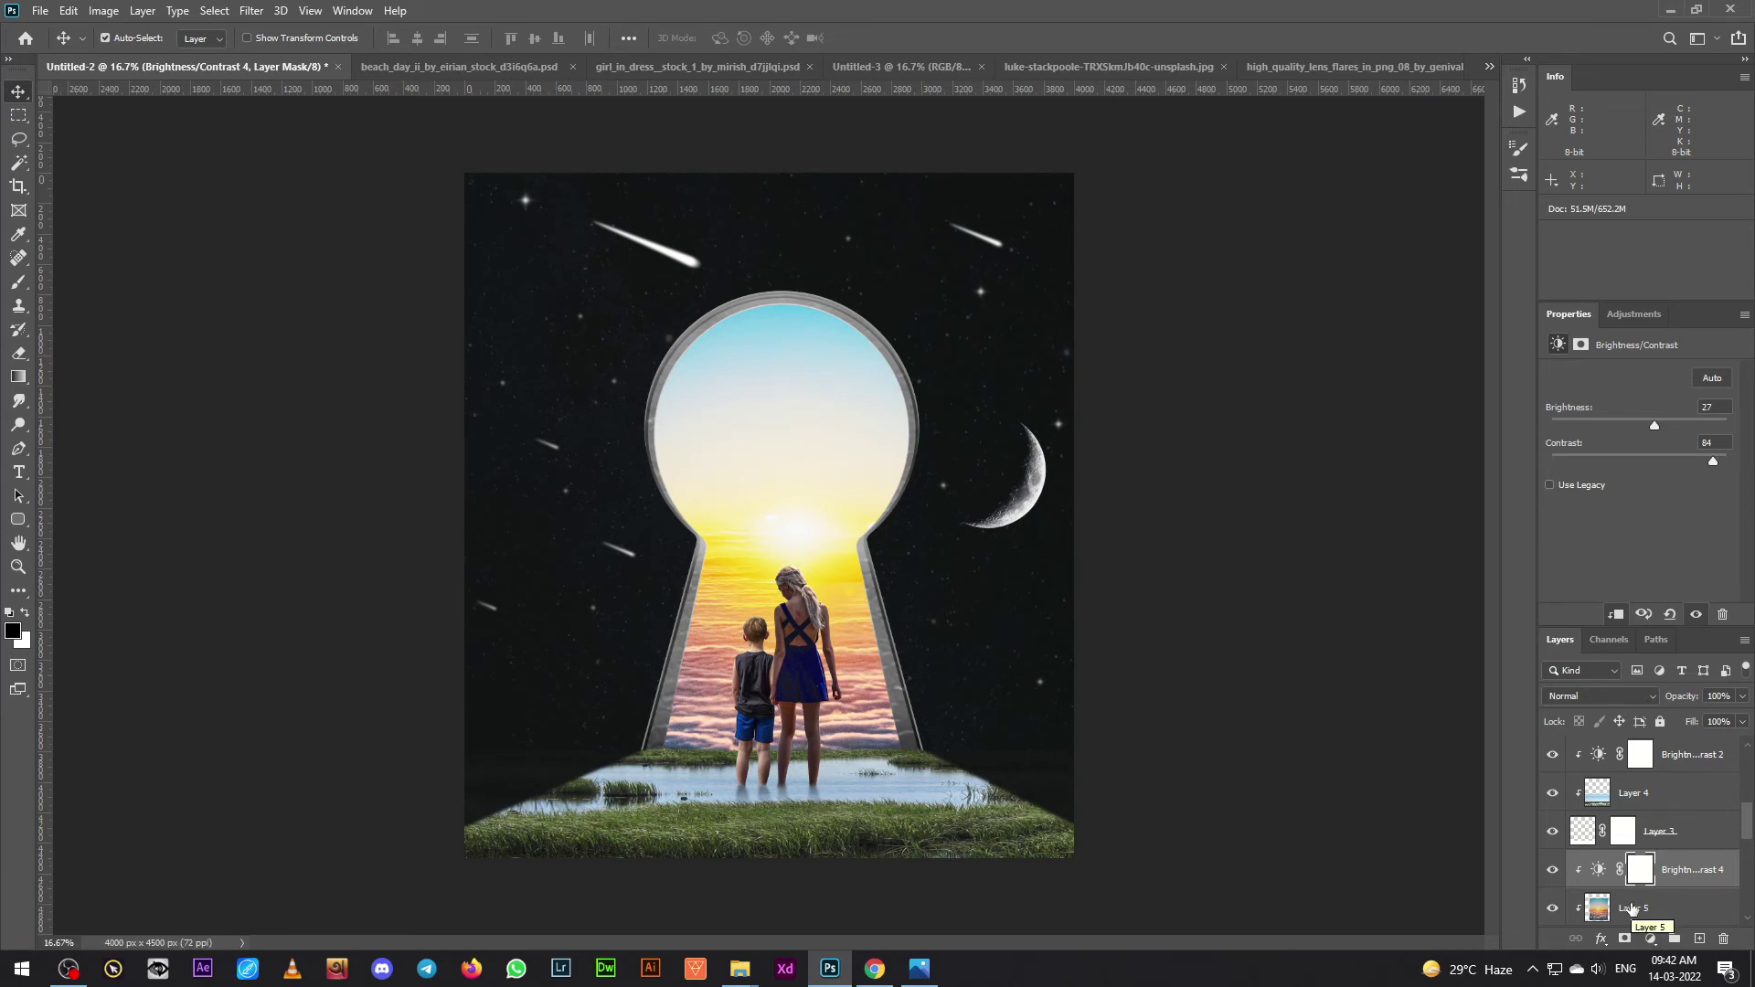
pyautogui.scroll(3)
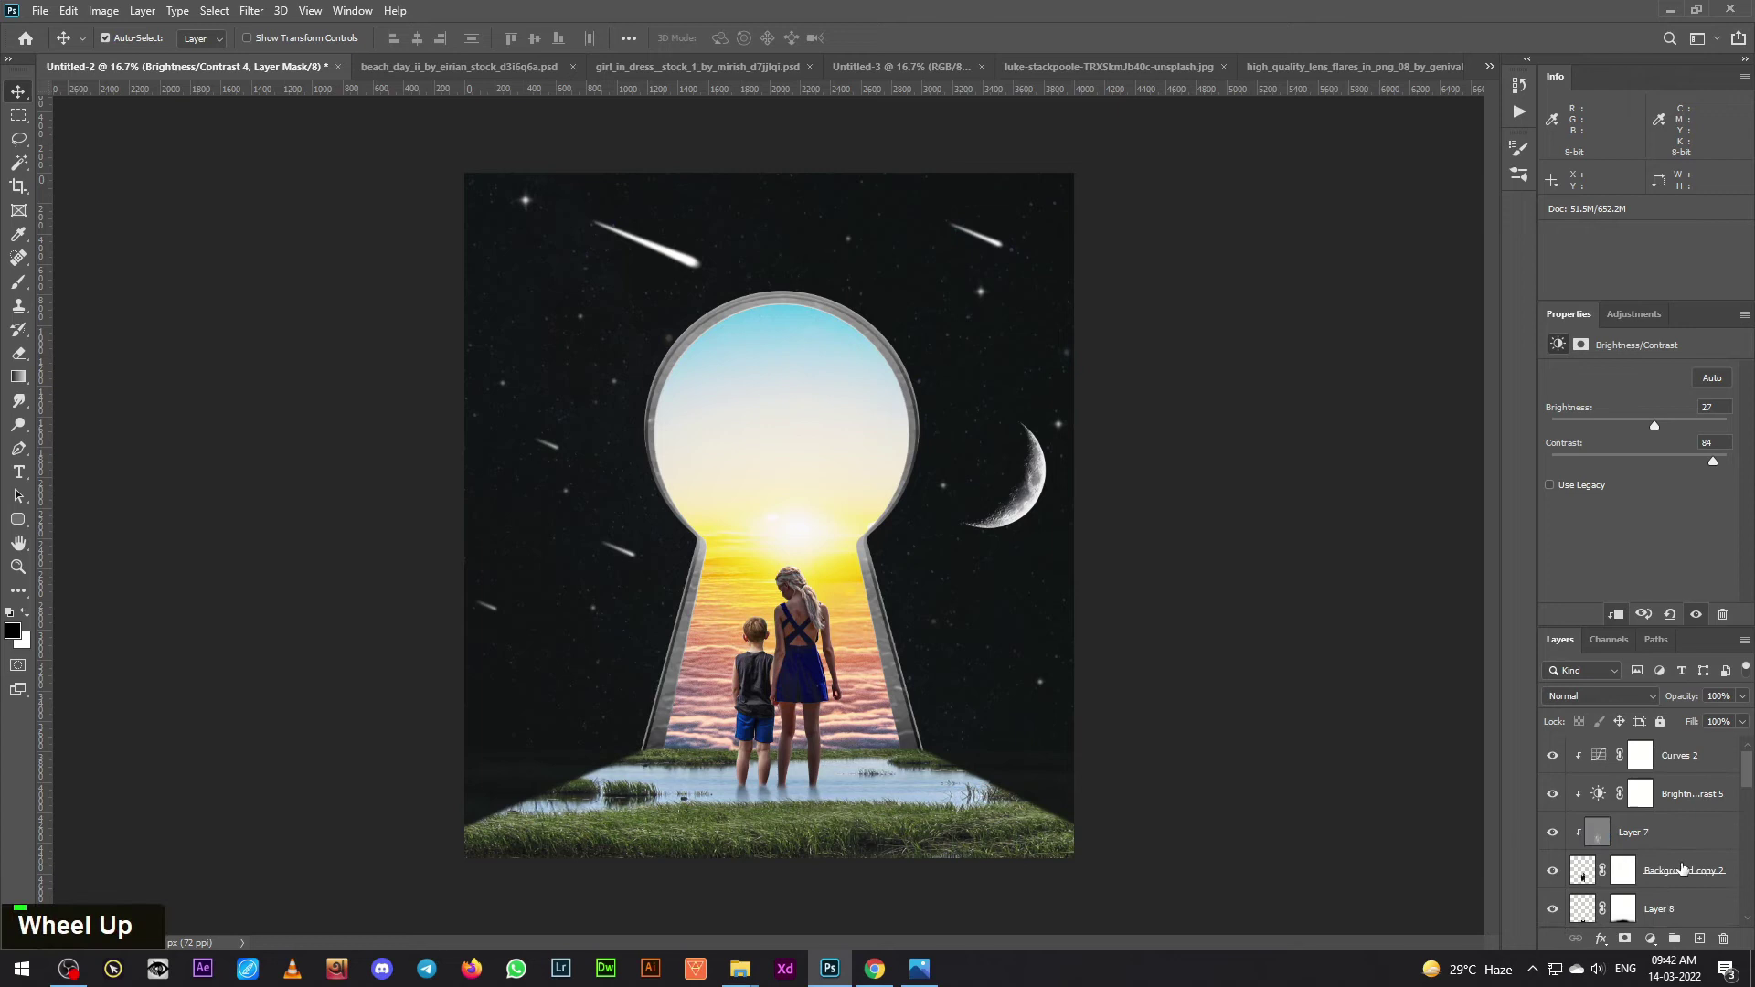
pyautogui.press('e')
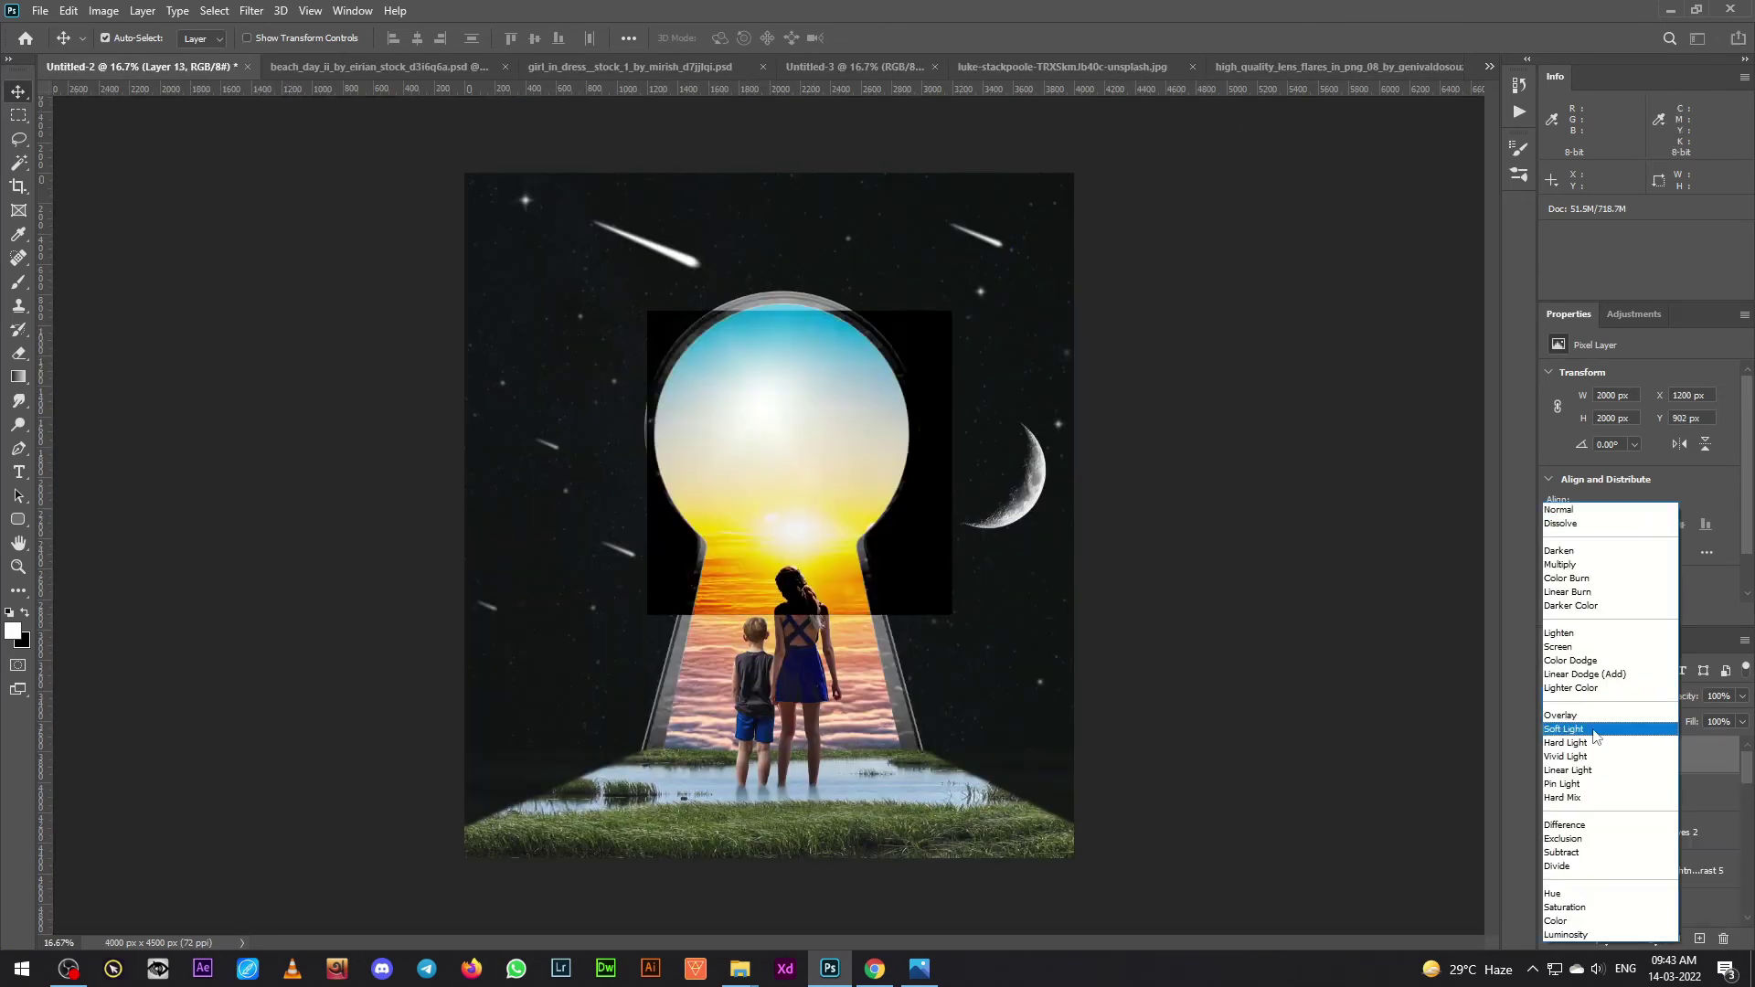
# - Enlarge the Screen-blended lens flare into a soft glow around the keyhole
pyautogui.press('ctrl+t')
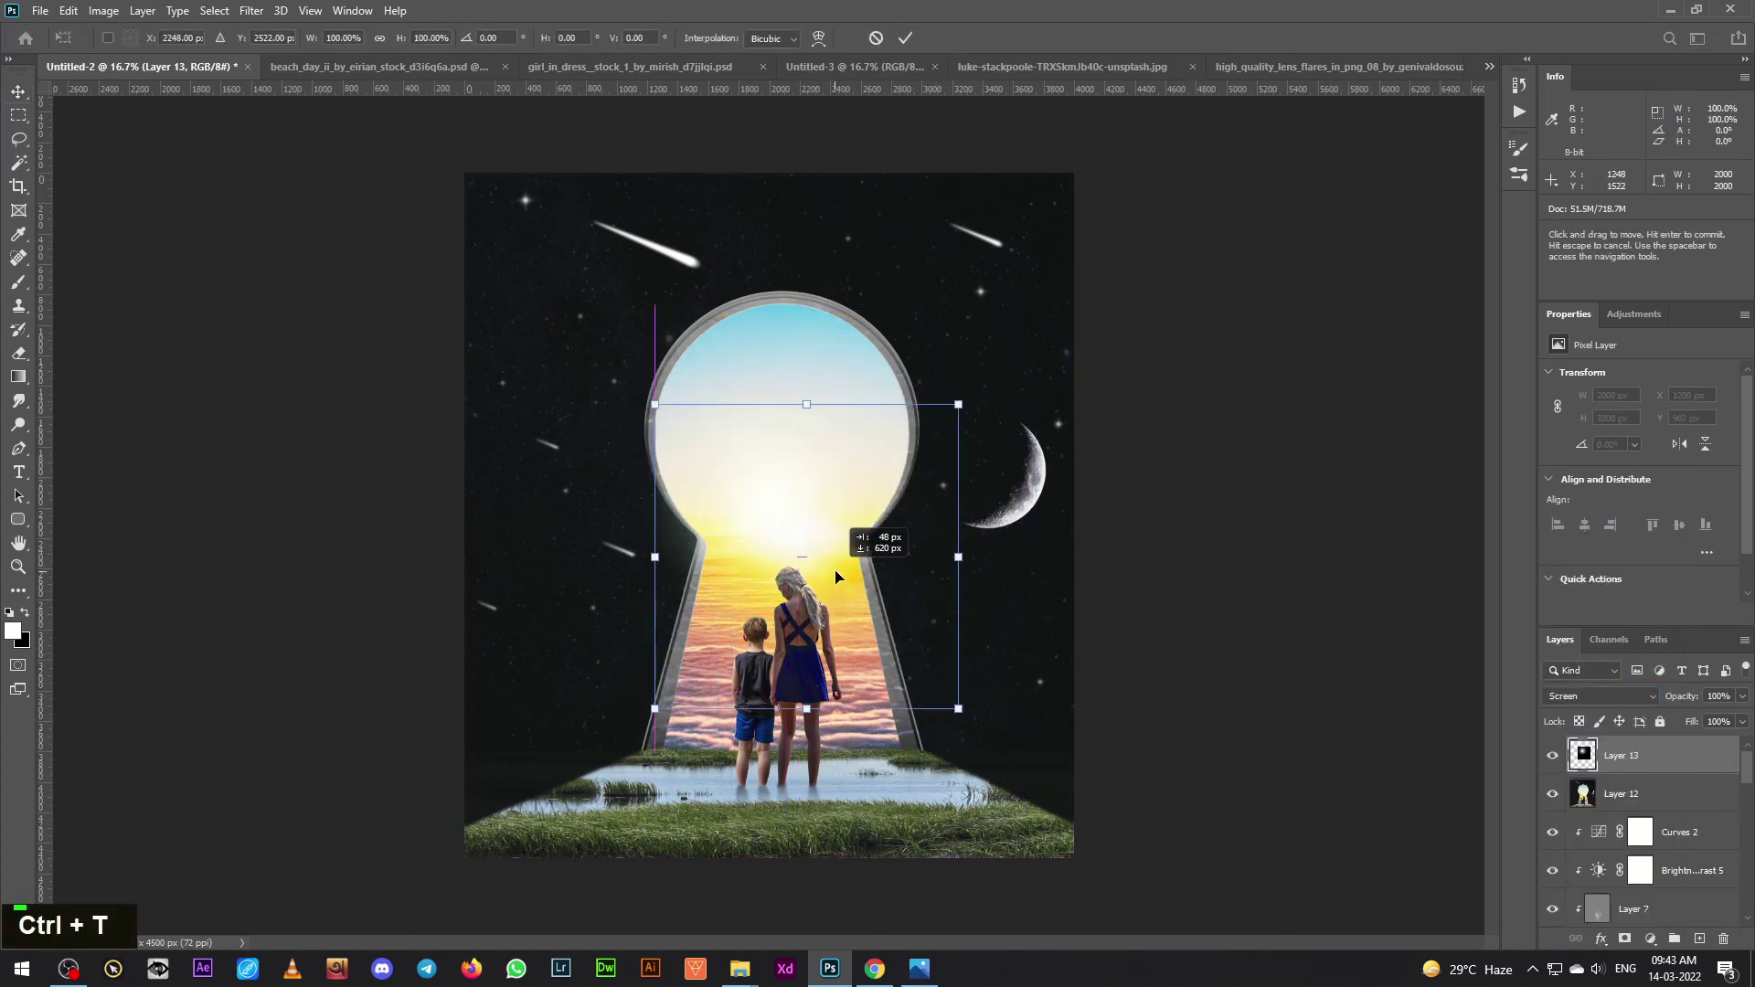
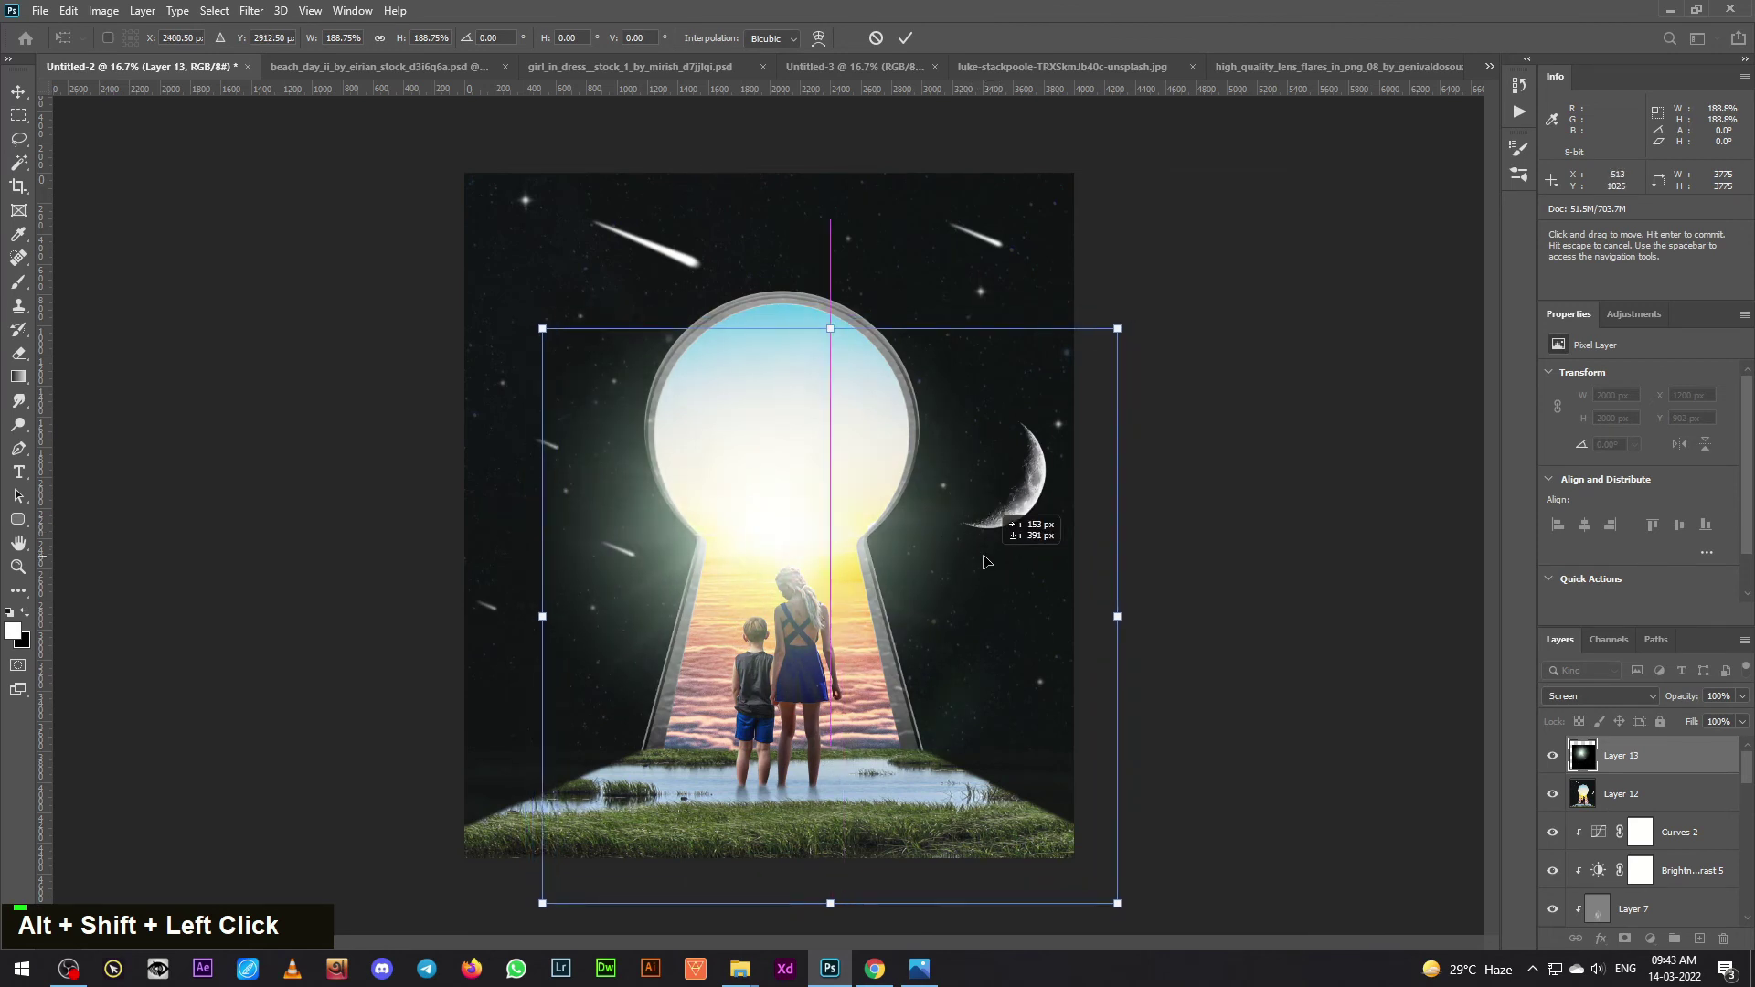
pyautogui.press('Return')
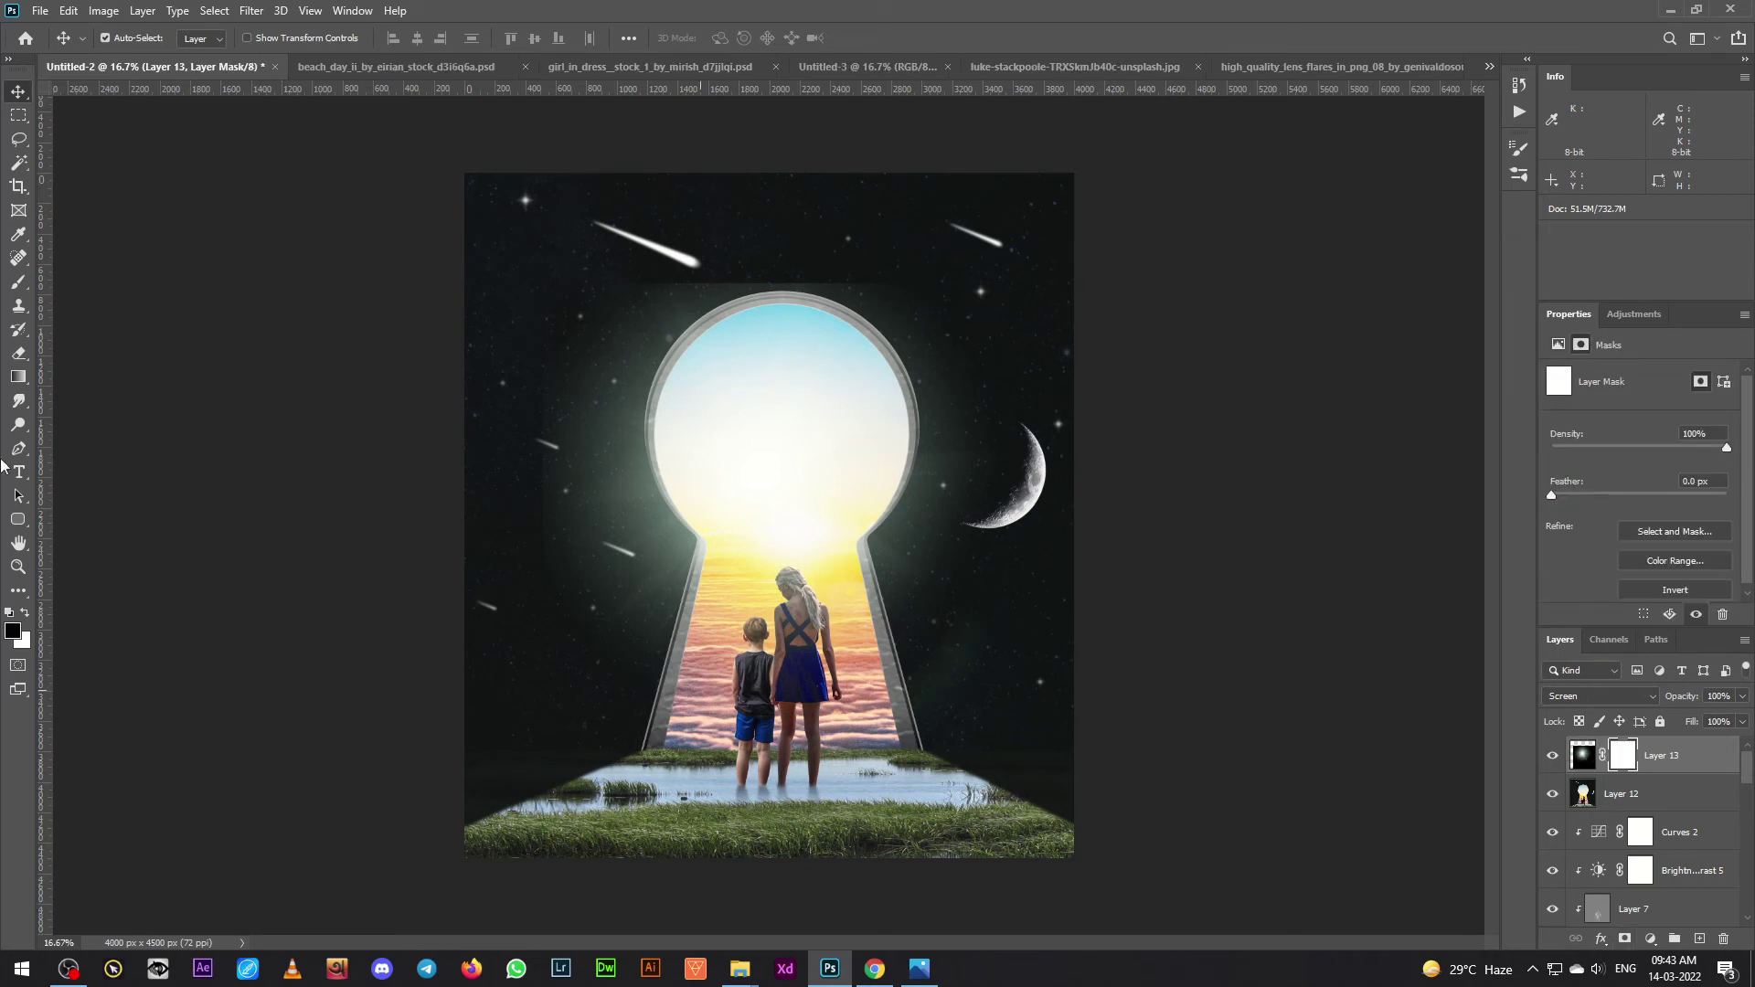
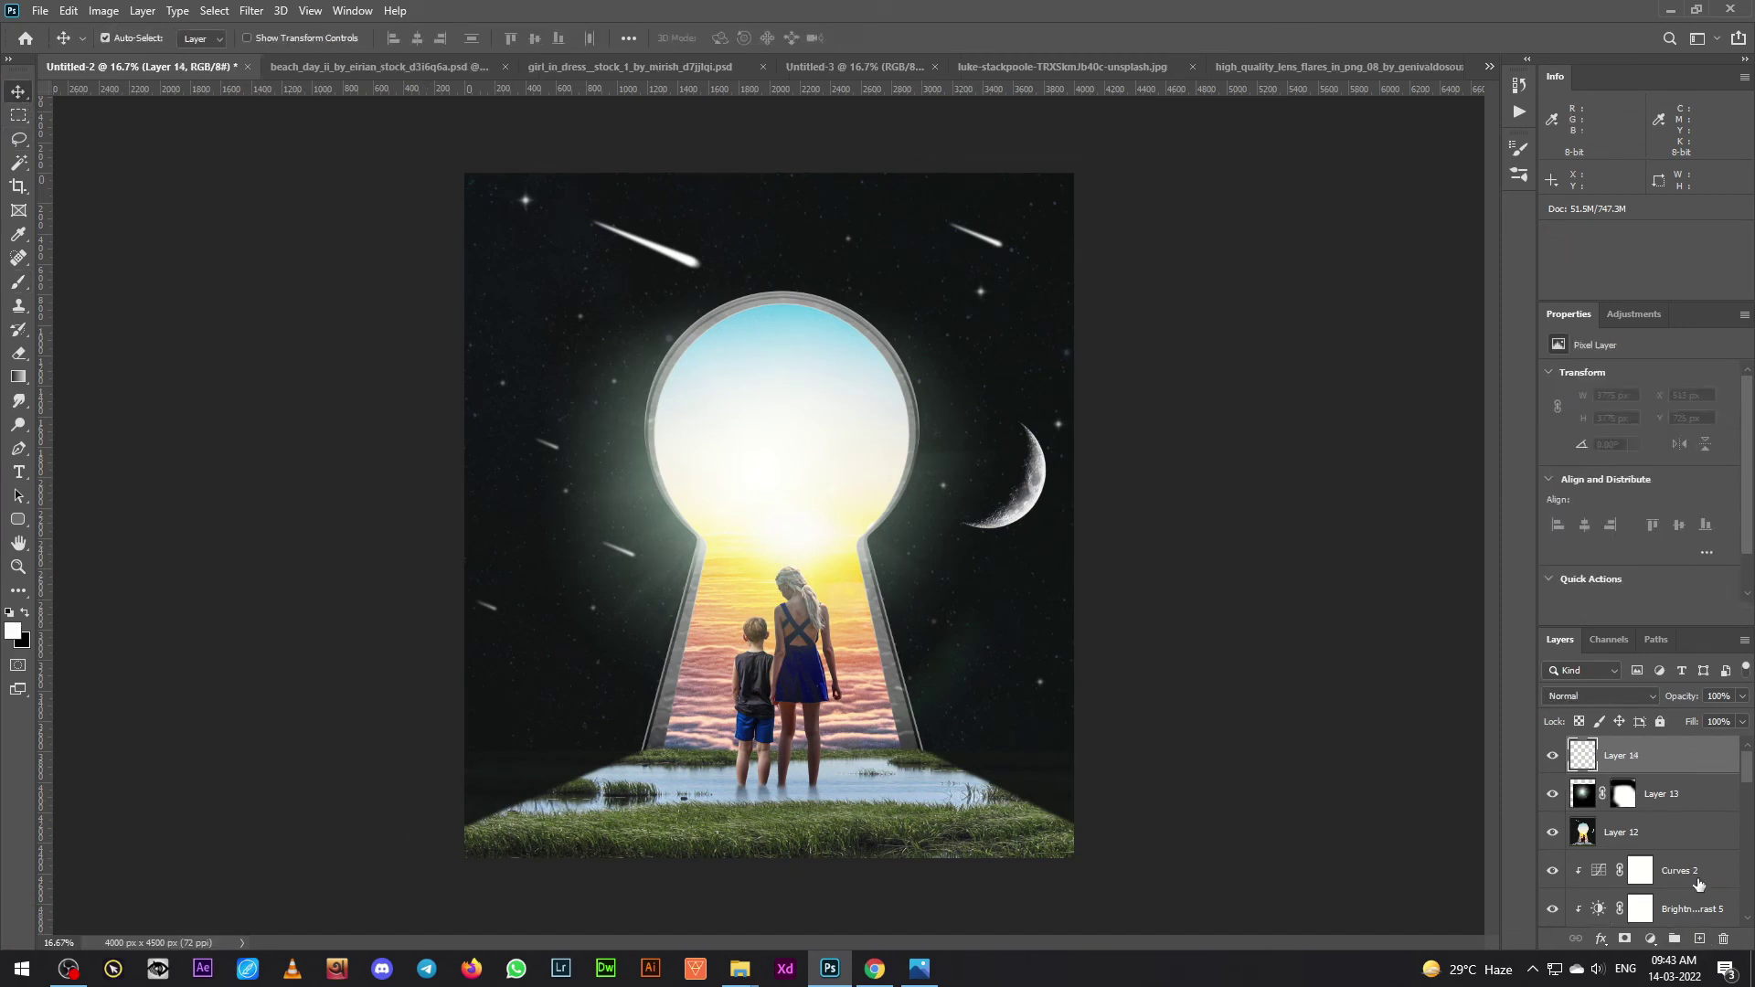
# - Stamp the visible composite onto two new merged layers with Ctrl+Alt+Shift+E
pyautogui.press('e')
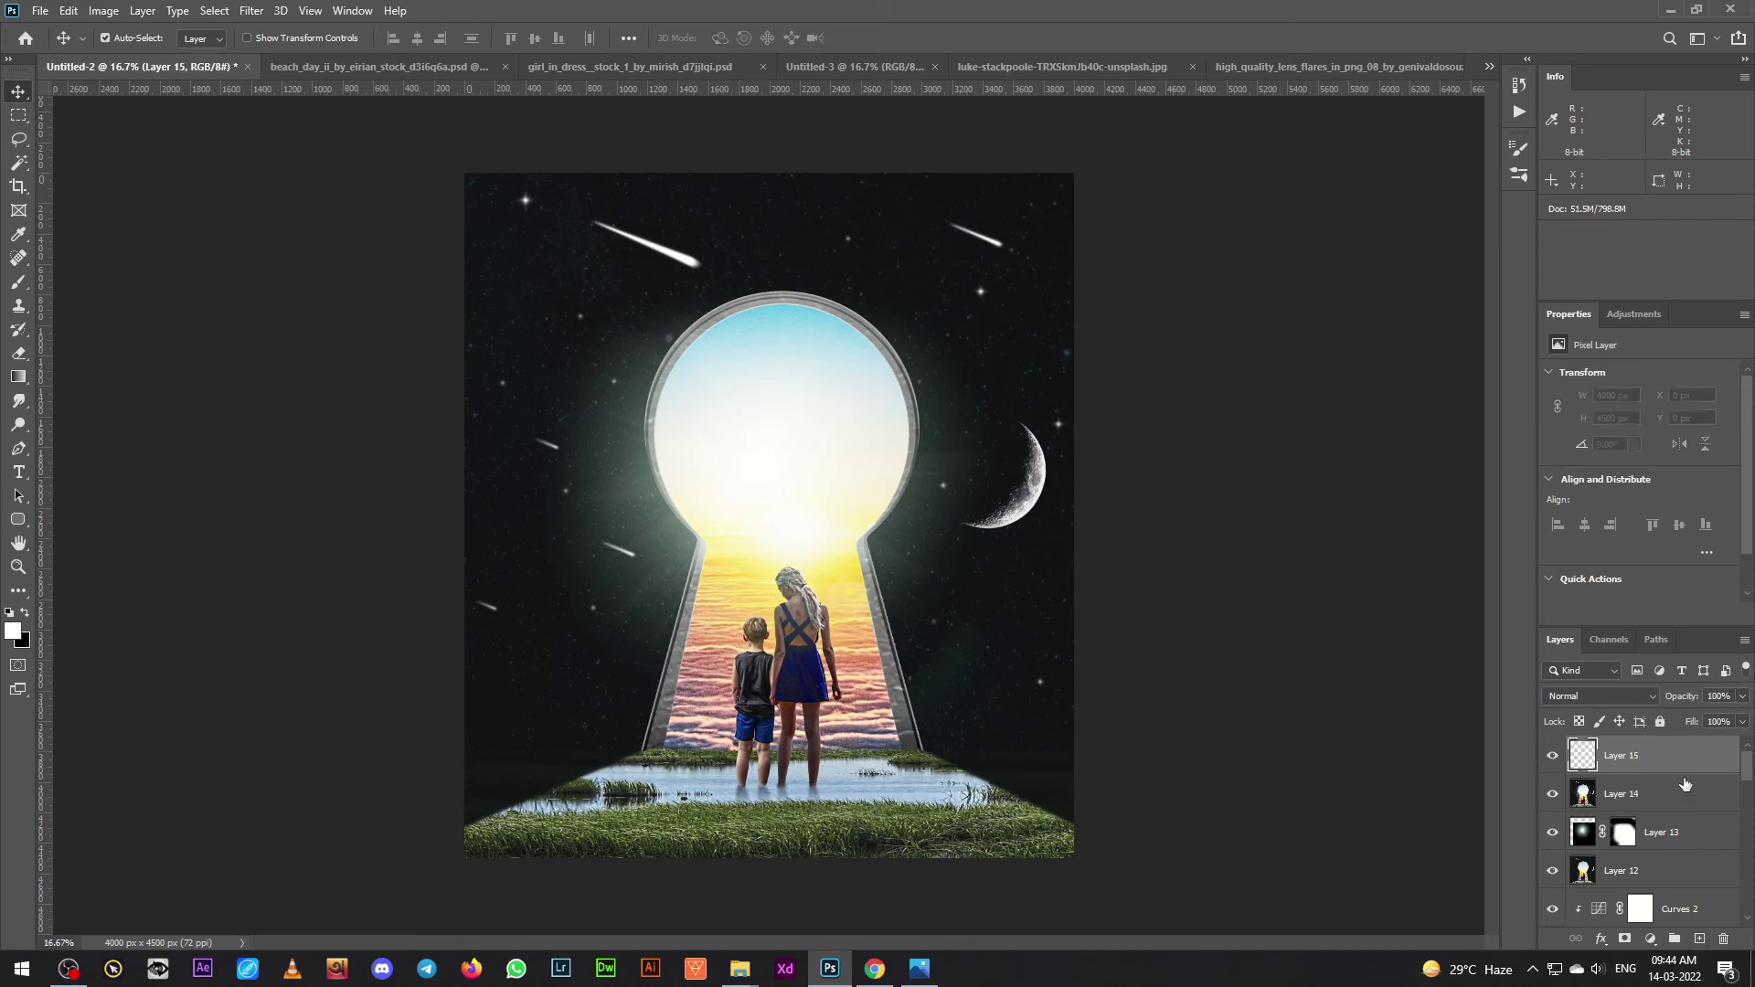
pyautogui.press('e')
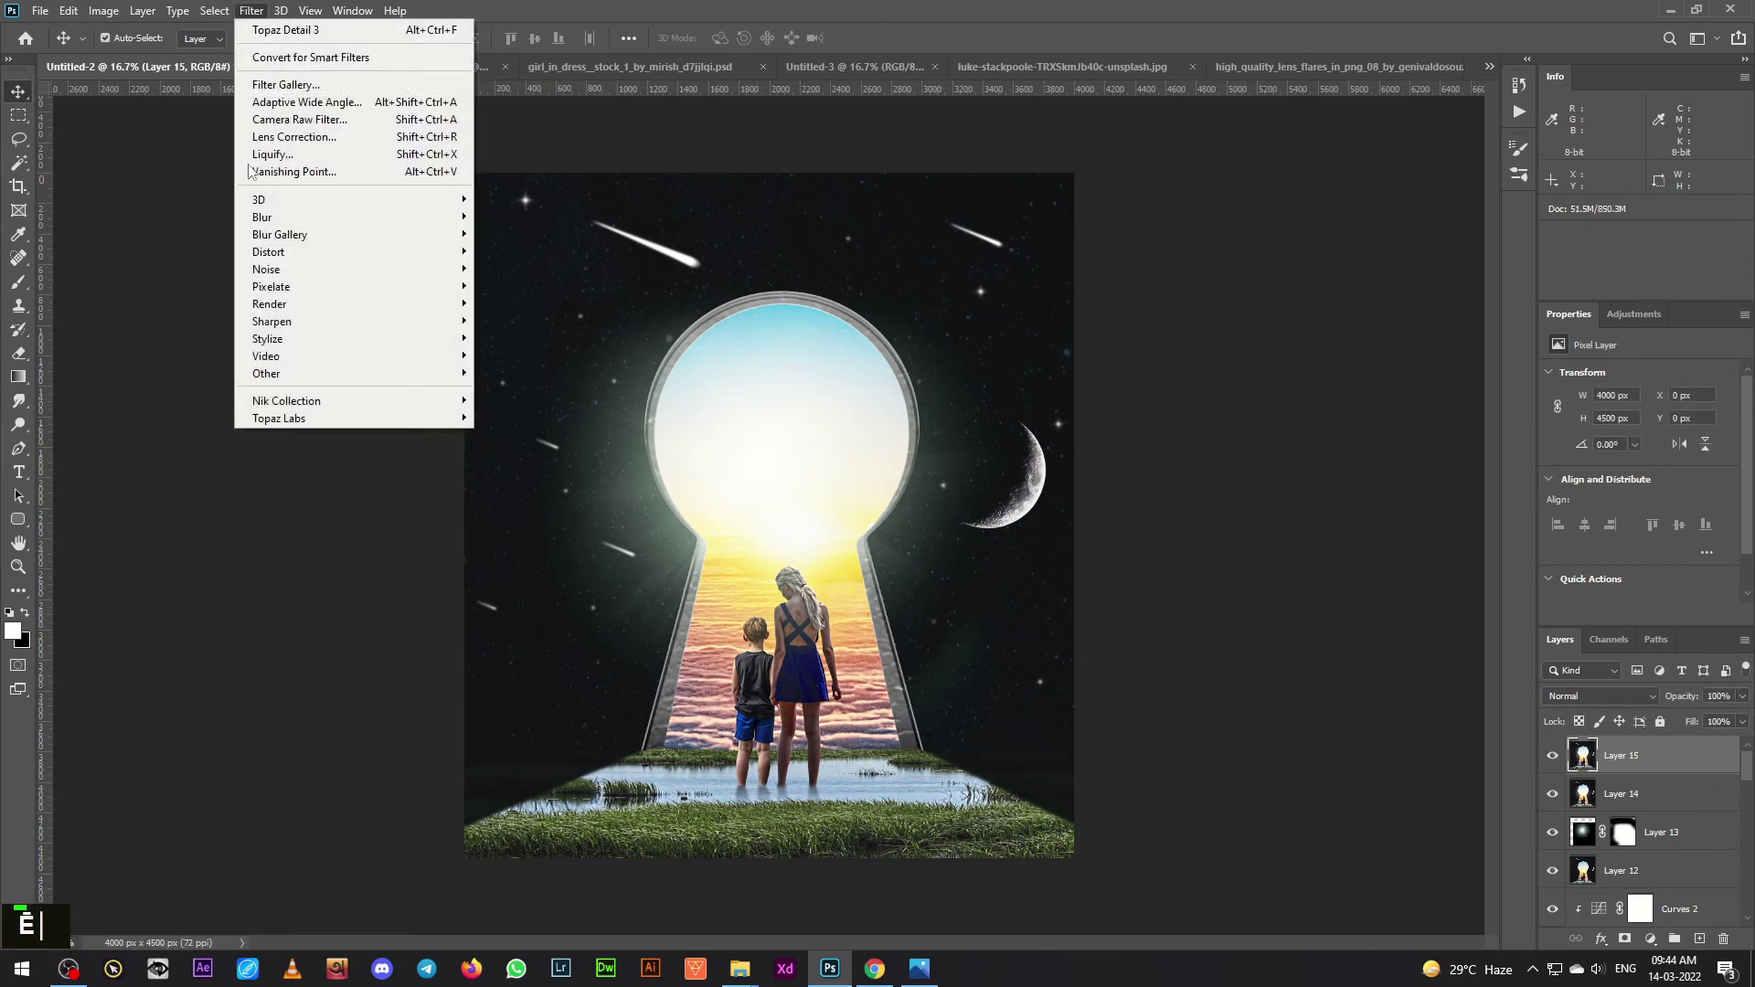
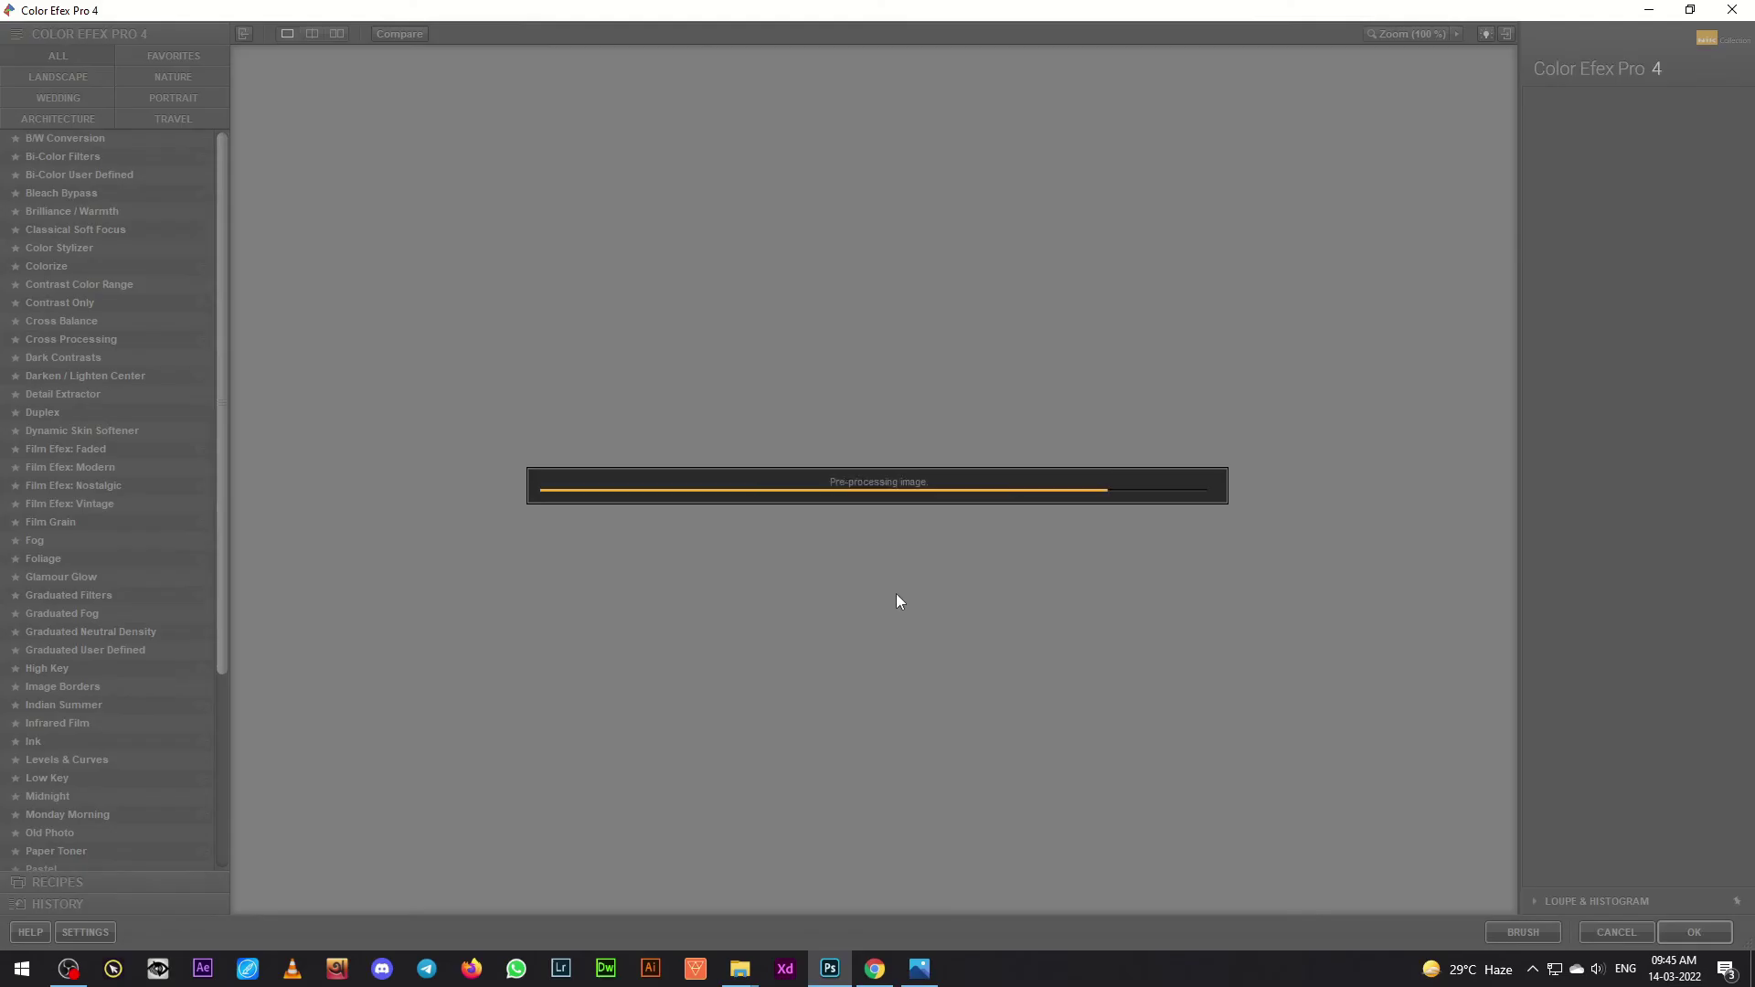
# - Browse the Gradient Editor presets toward the Blues set for the Gradient Map
pyautogui.scroll(3)
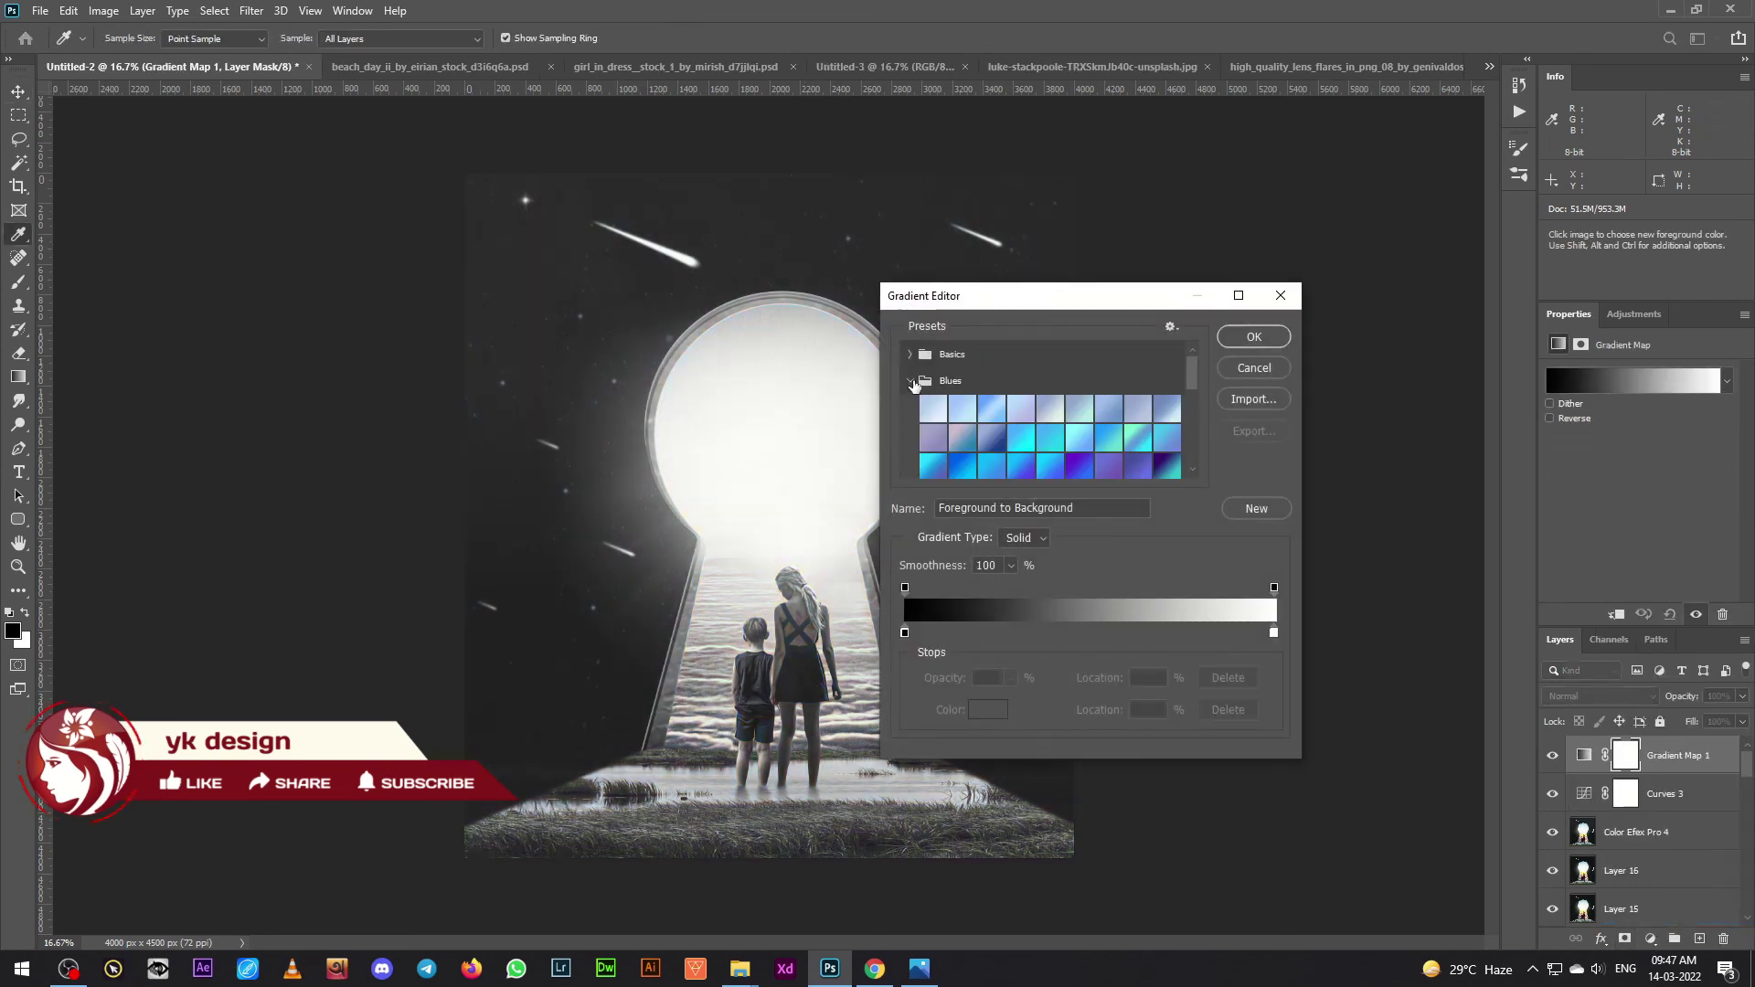
# - Set the purple-blue Gradient Map layer to Soft Light blending
pyautogui.scroll(-3)
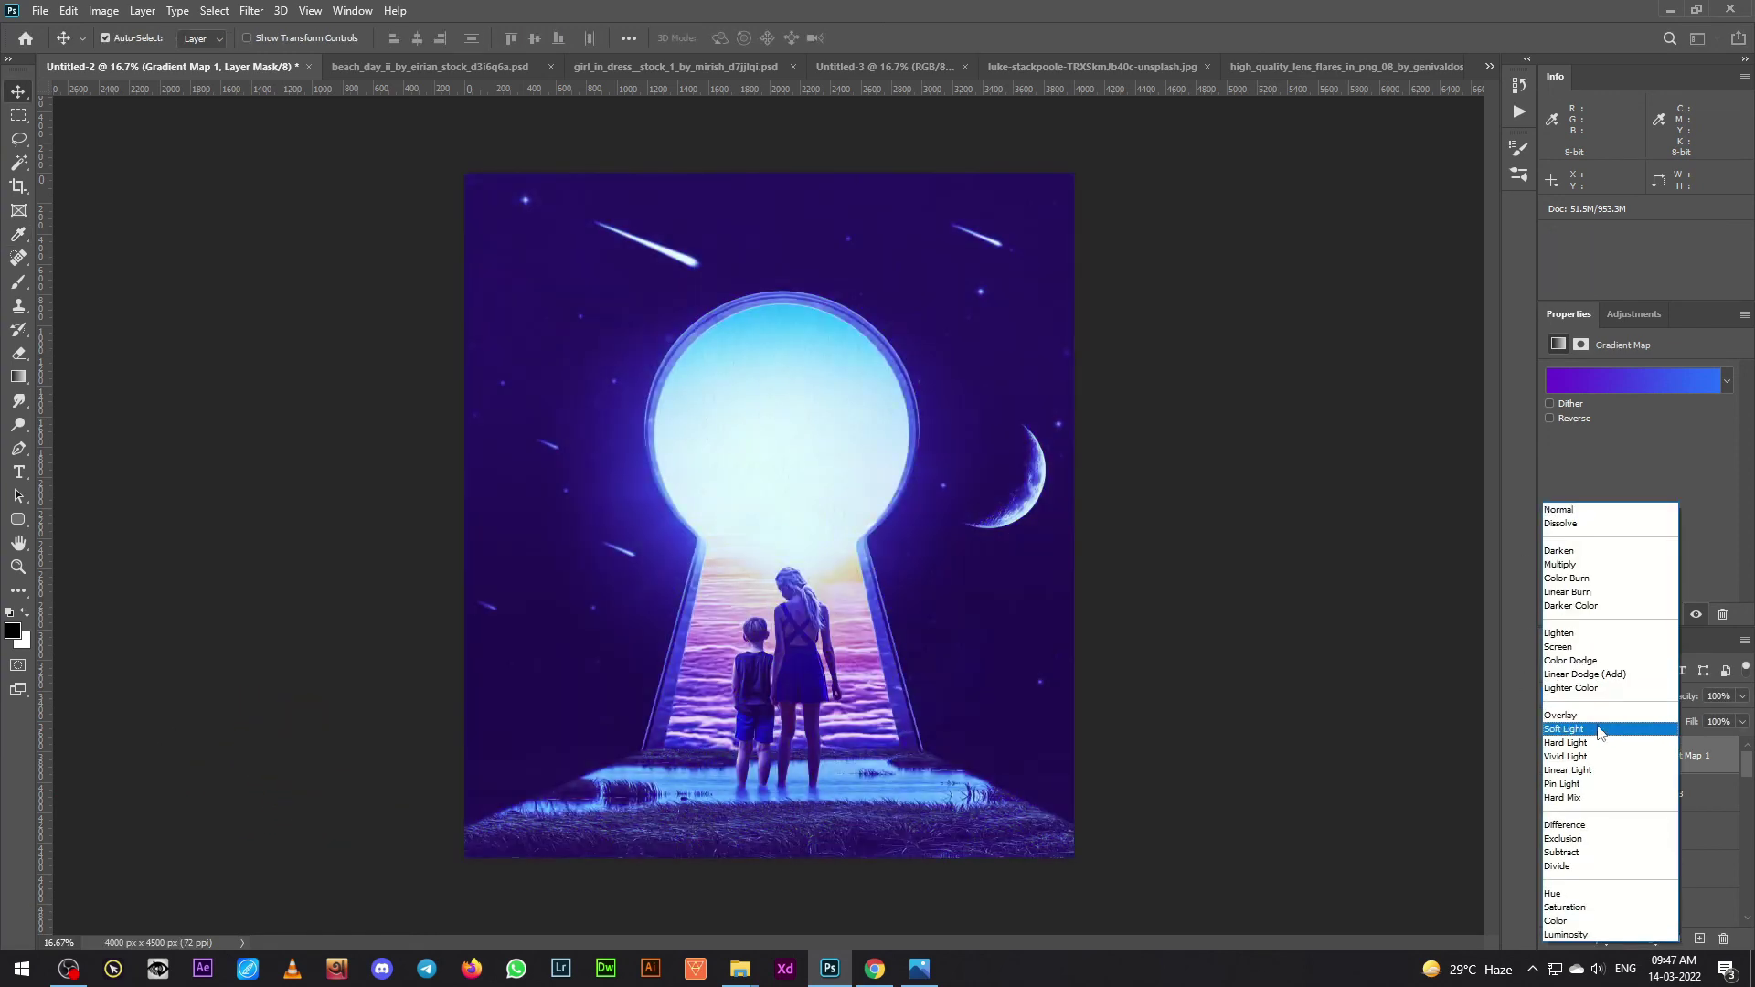
pyautogui.doubleClick(1735, 725)
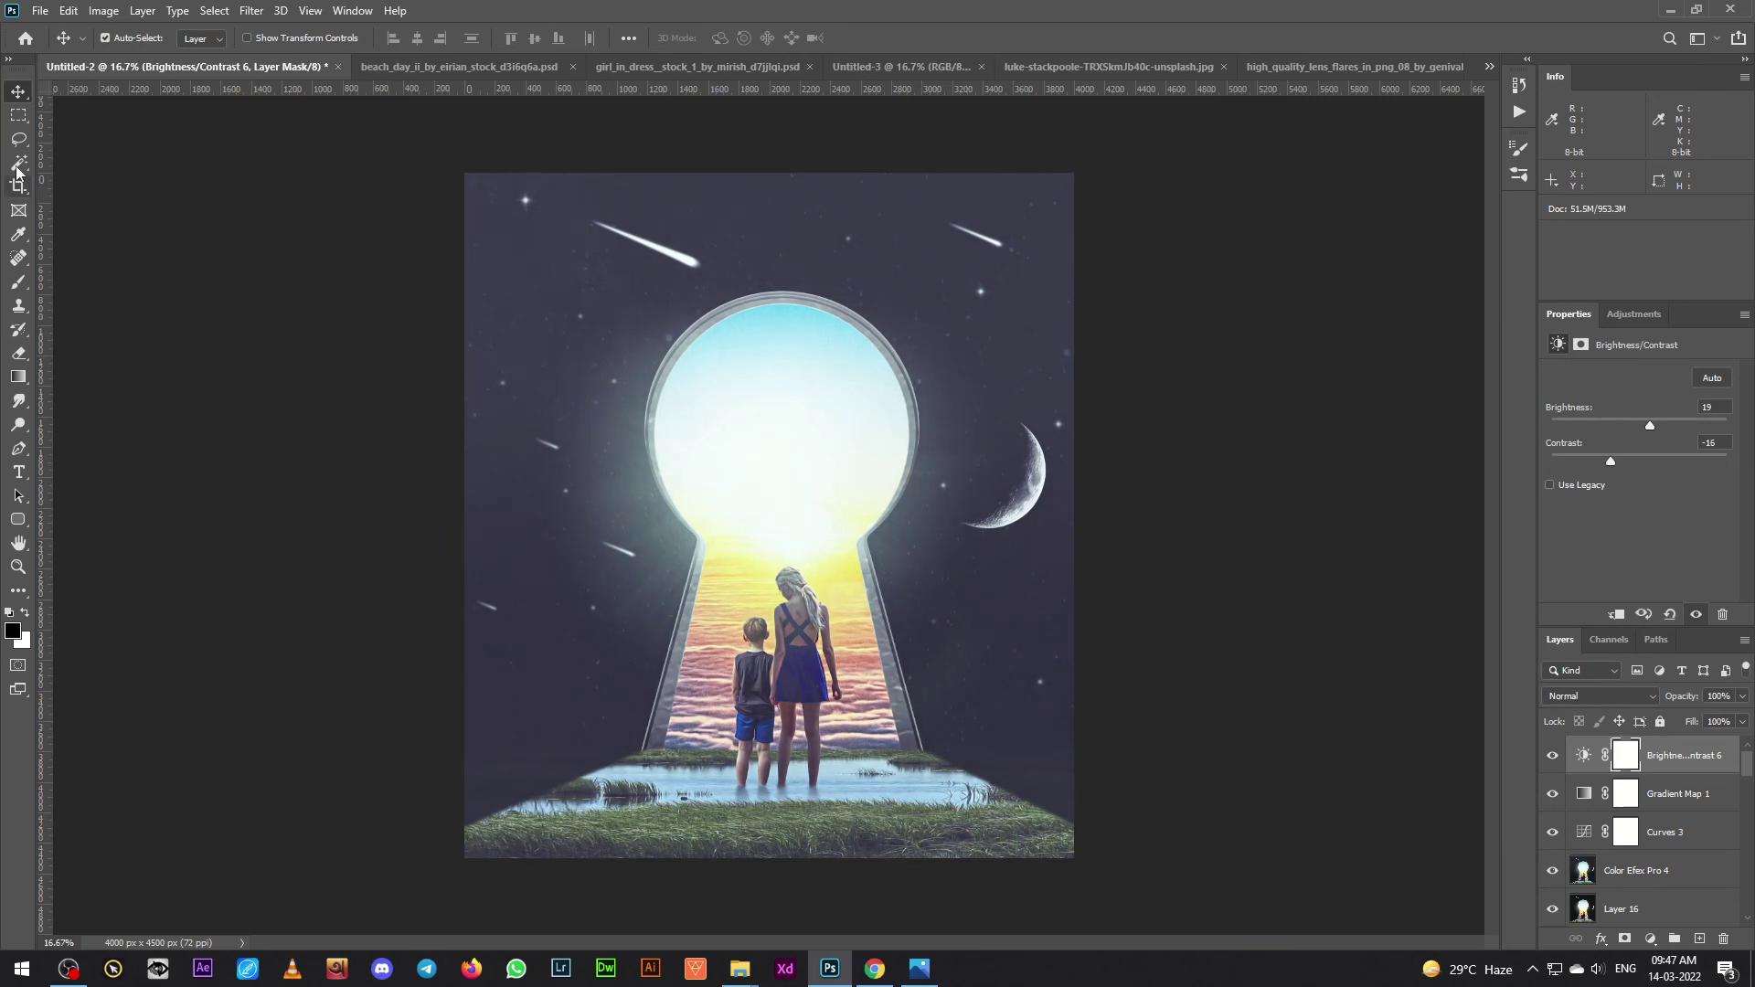
pyautogui.scroll(3)
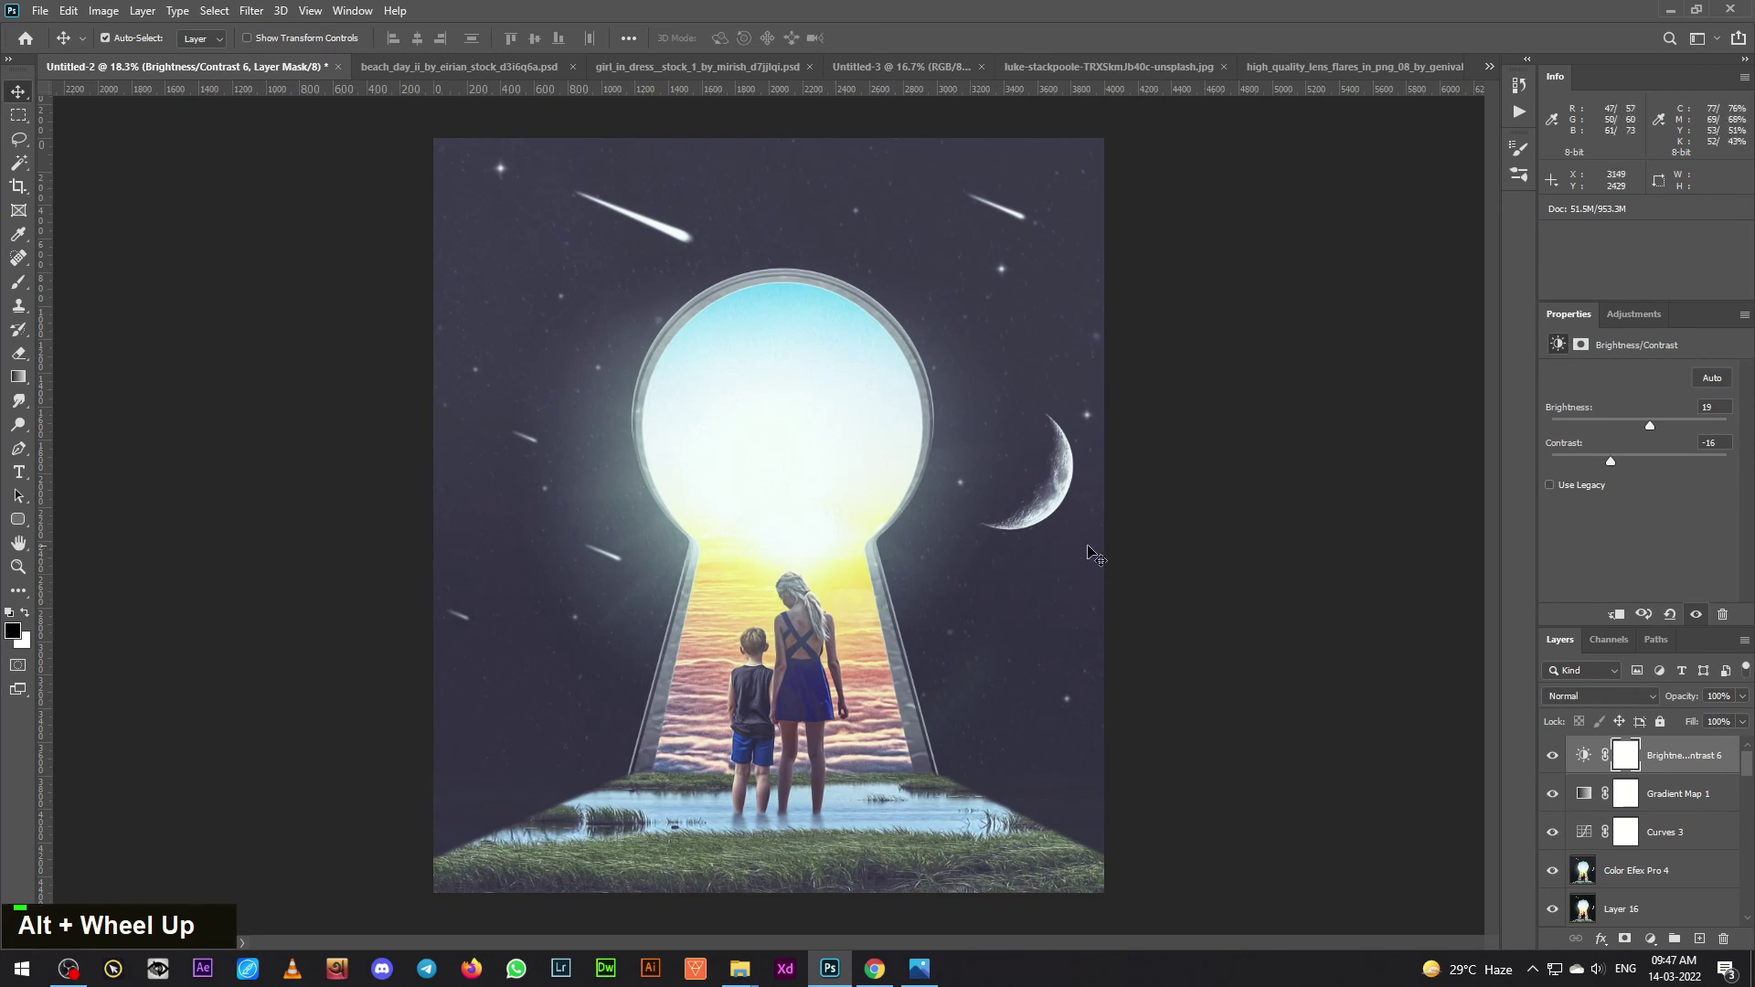